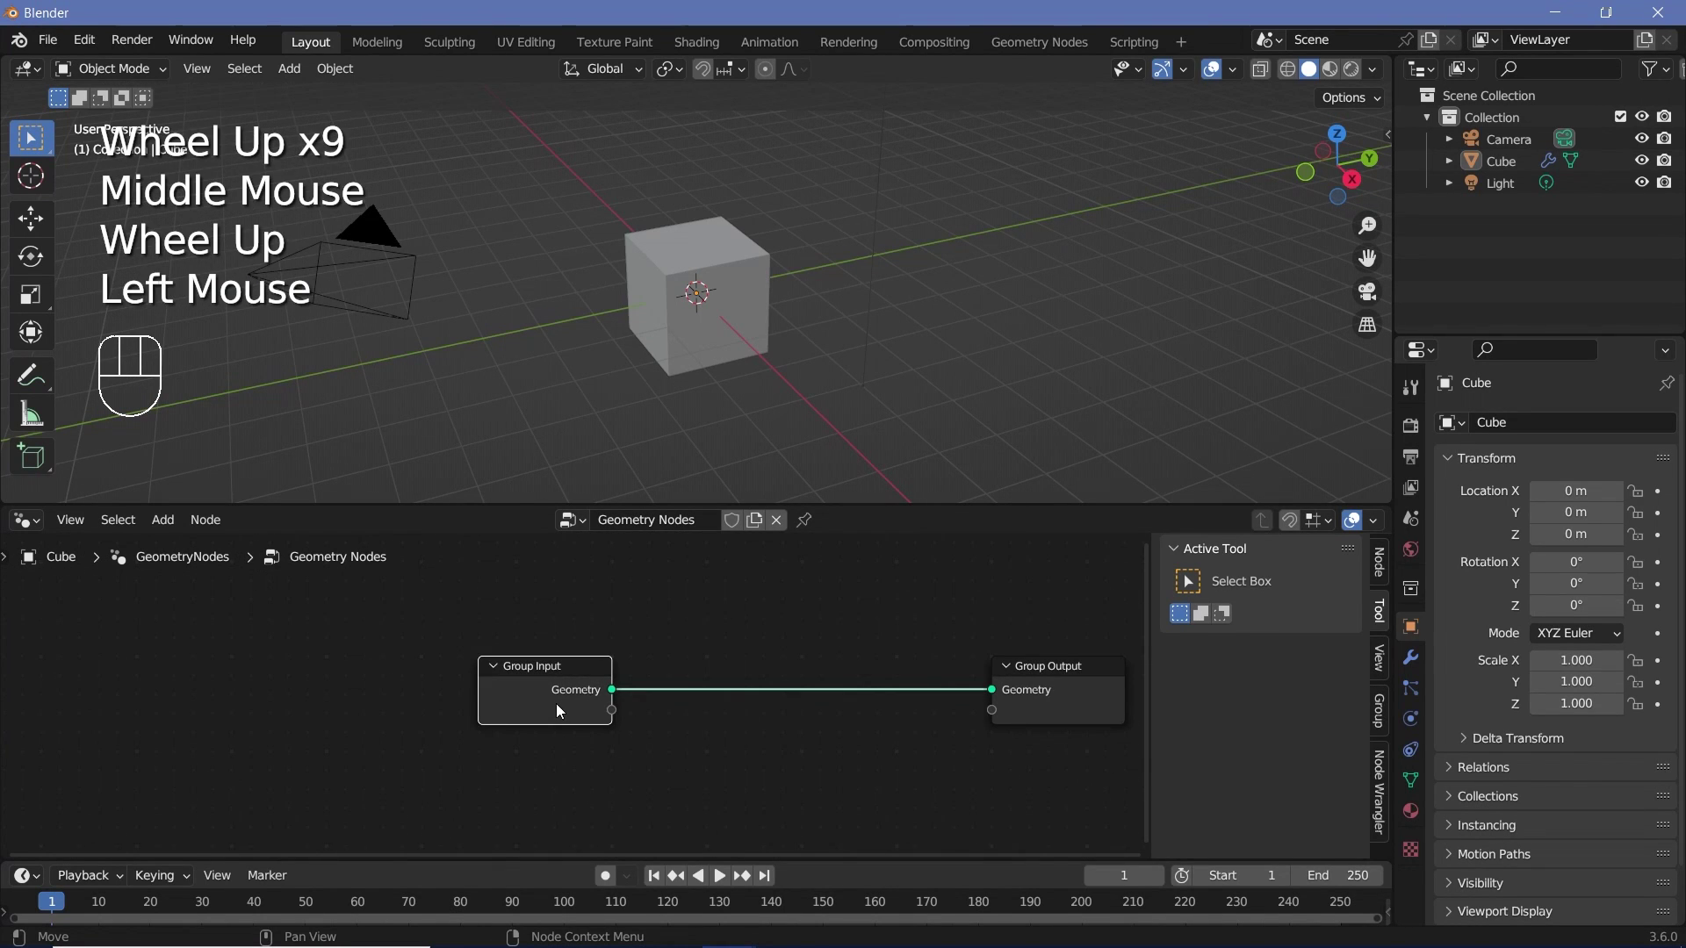
# Step: Delete the Group Input node and start searching 'me' for a mesh node to add
pyautogui.press('x')
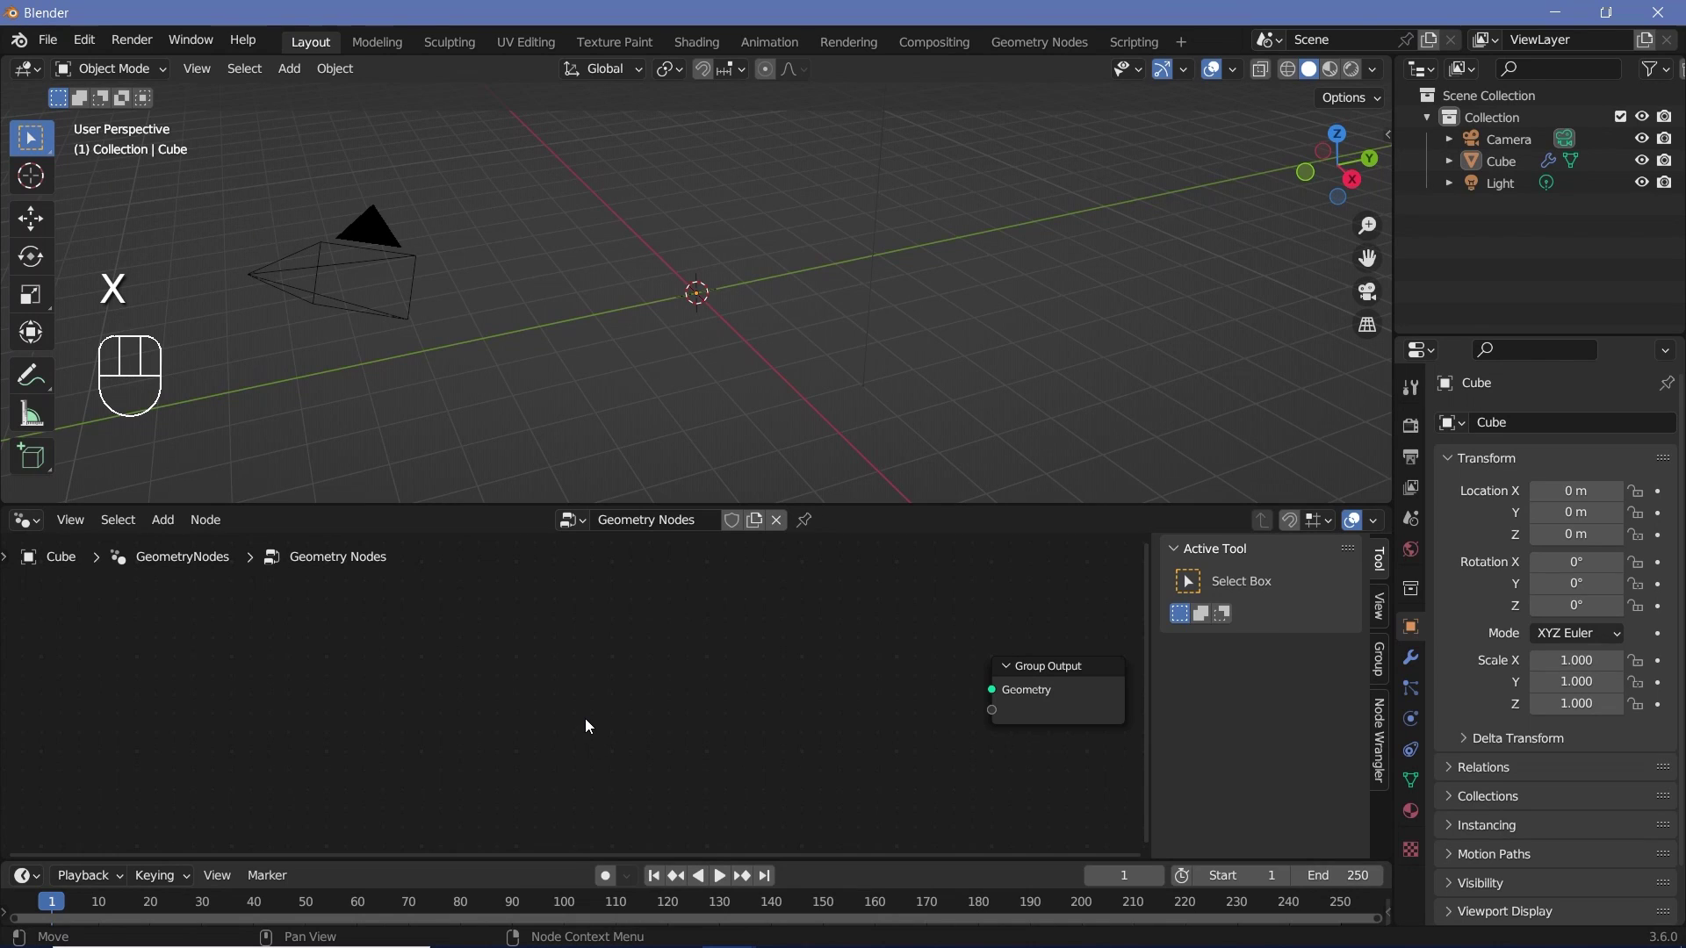
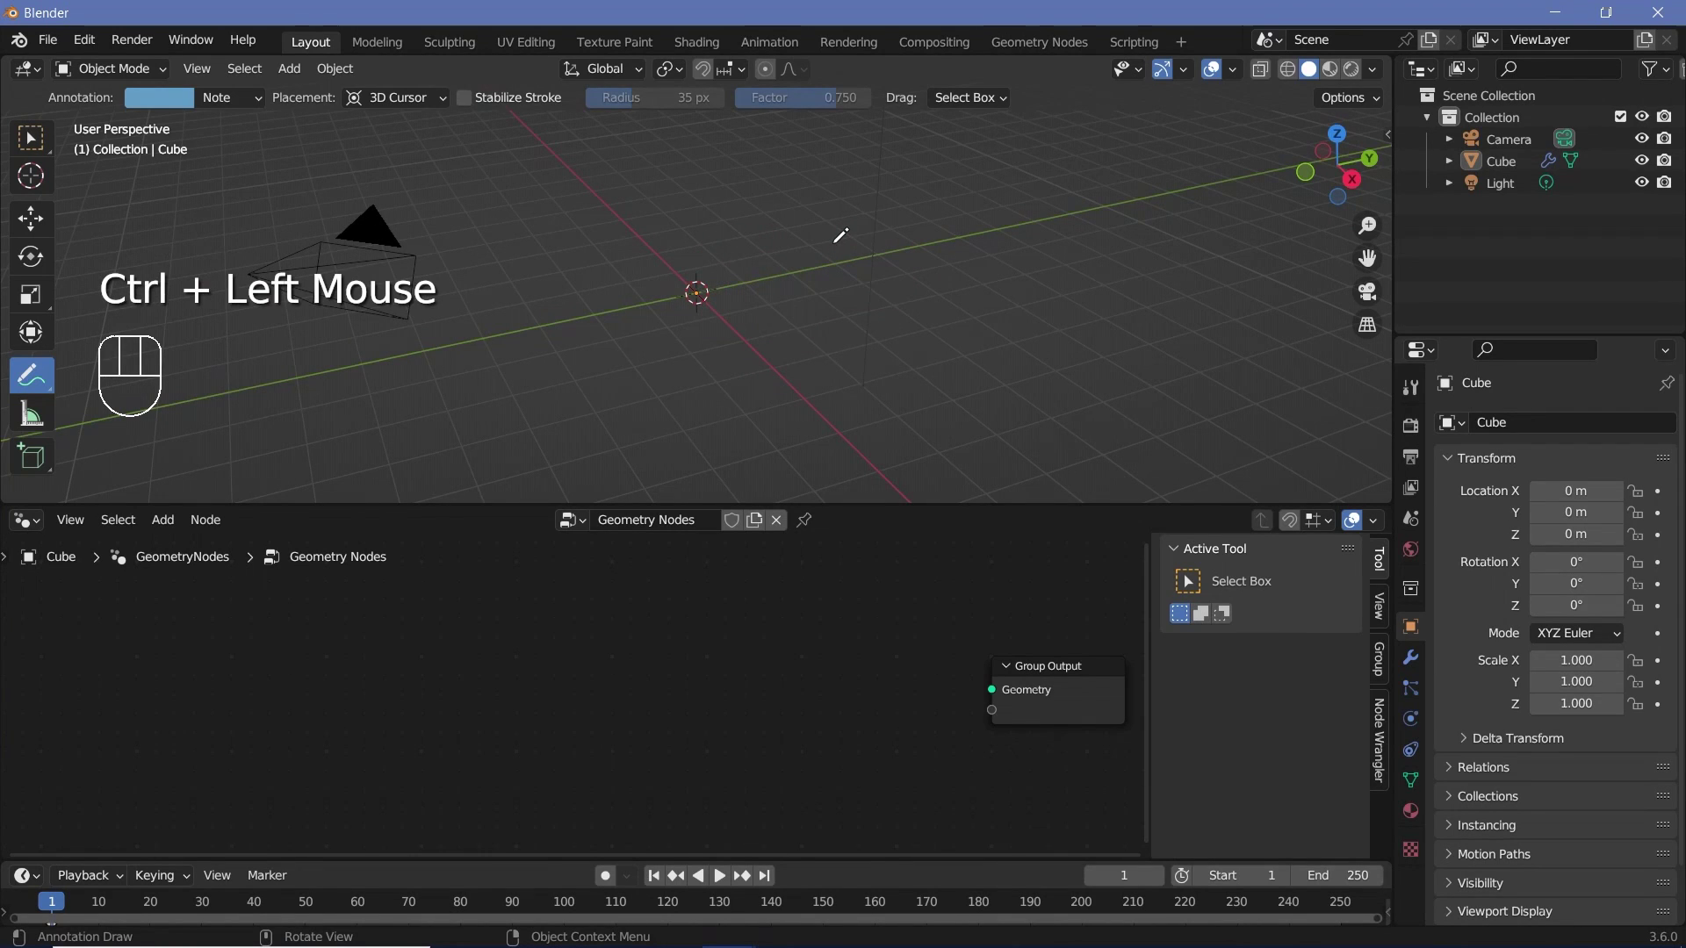
pyautogui.press('w')
pyautogui.press('shift+a')
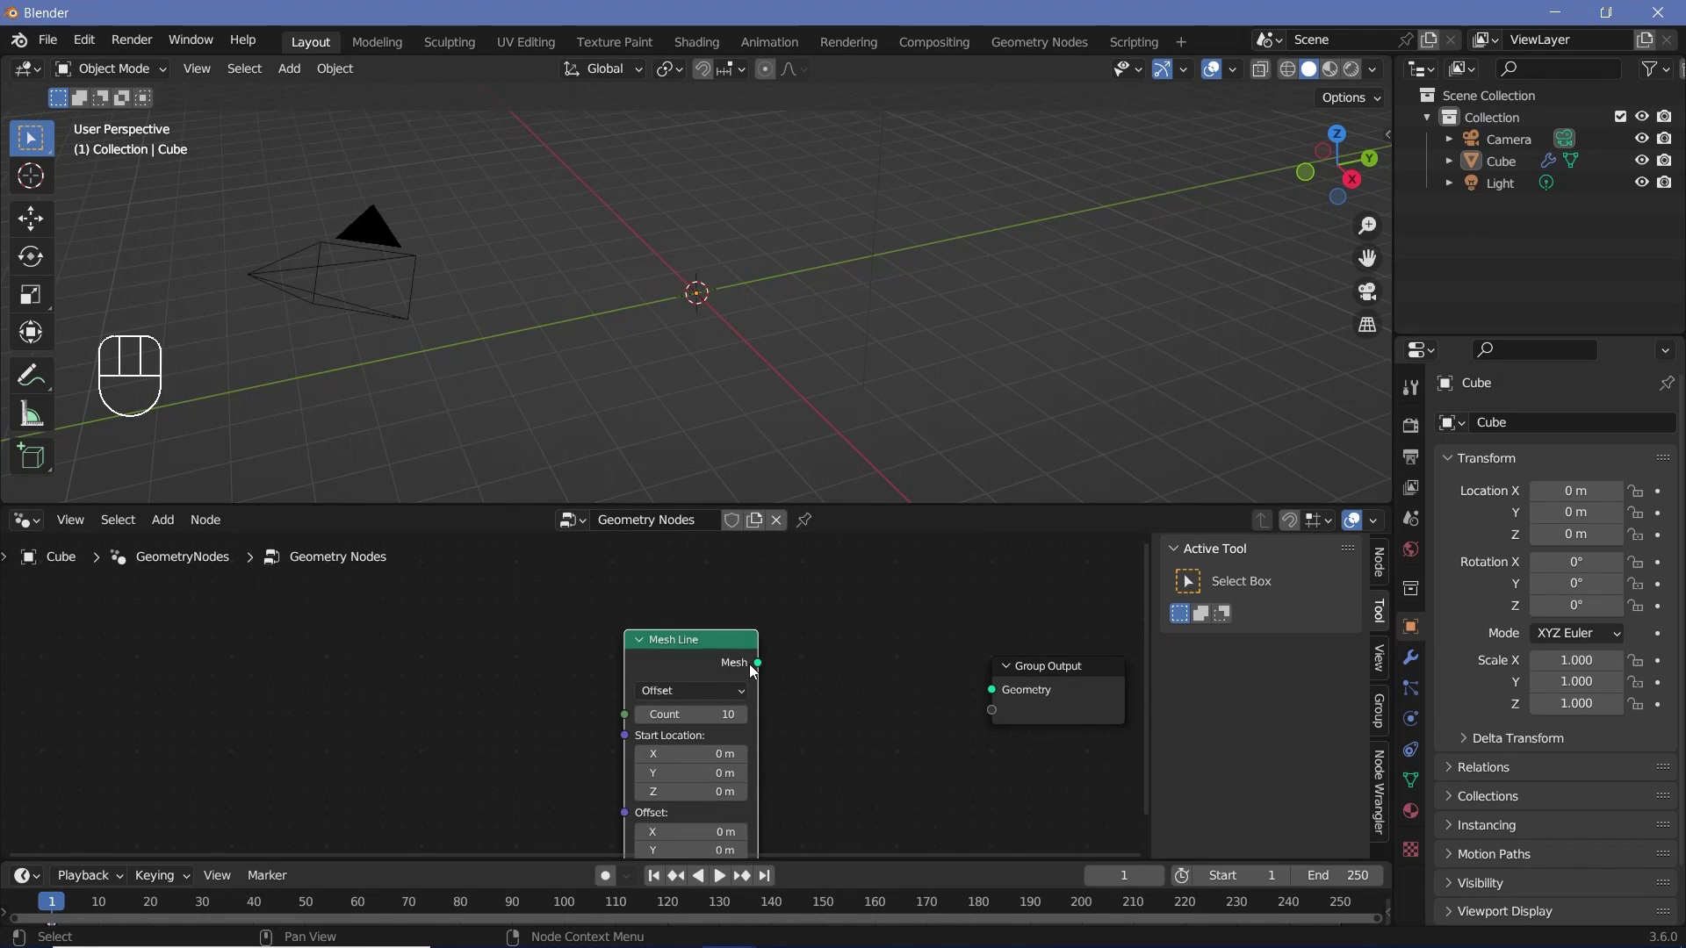
# Step: Wire the Mesh Line's Mesh output into the Group Output and check the line in the viewport
pyautogui.moveTo(778, 673); pyautogui.dragTo(1003, 692)
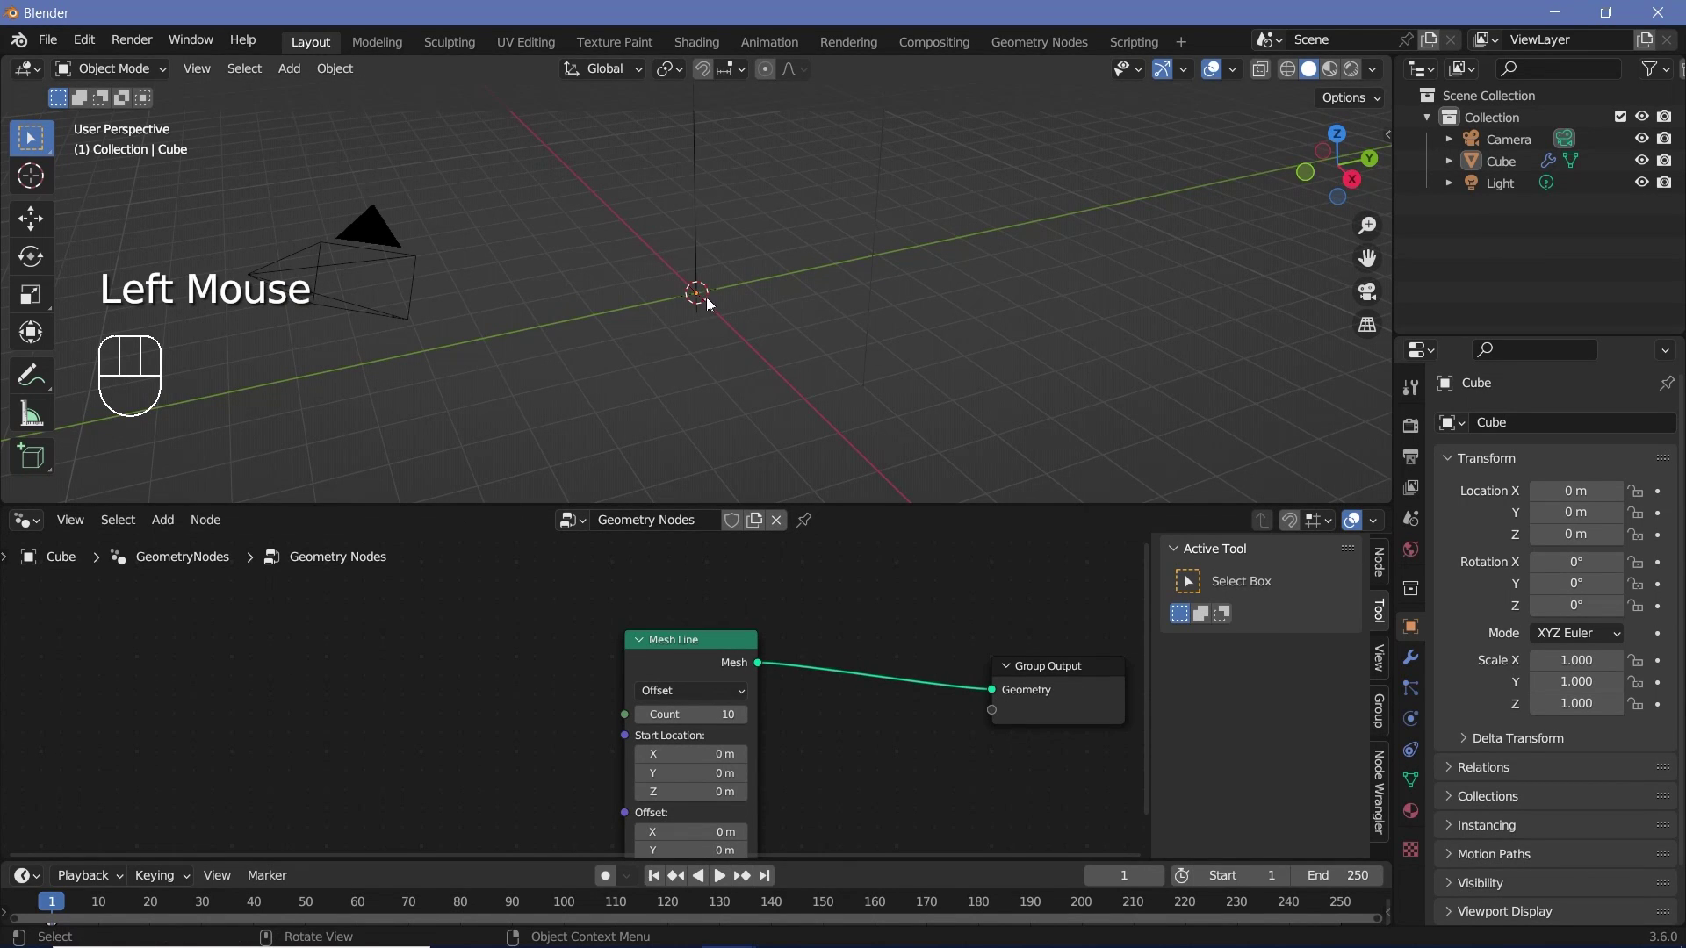
pyautogui.scroll(-3)
pyautogui.middleClick(717, 285)
pyautogui.scroll(-3)
pyautogui.scroll(-3)
pyautogui.scroll(3)
pyautogui.scroll(3)
pyautogui.middleClick(666, 391)
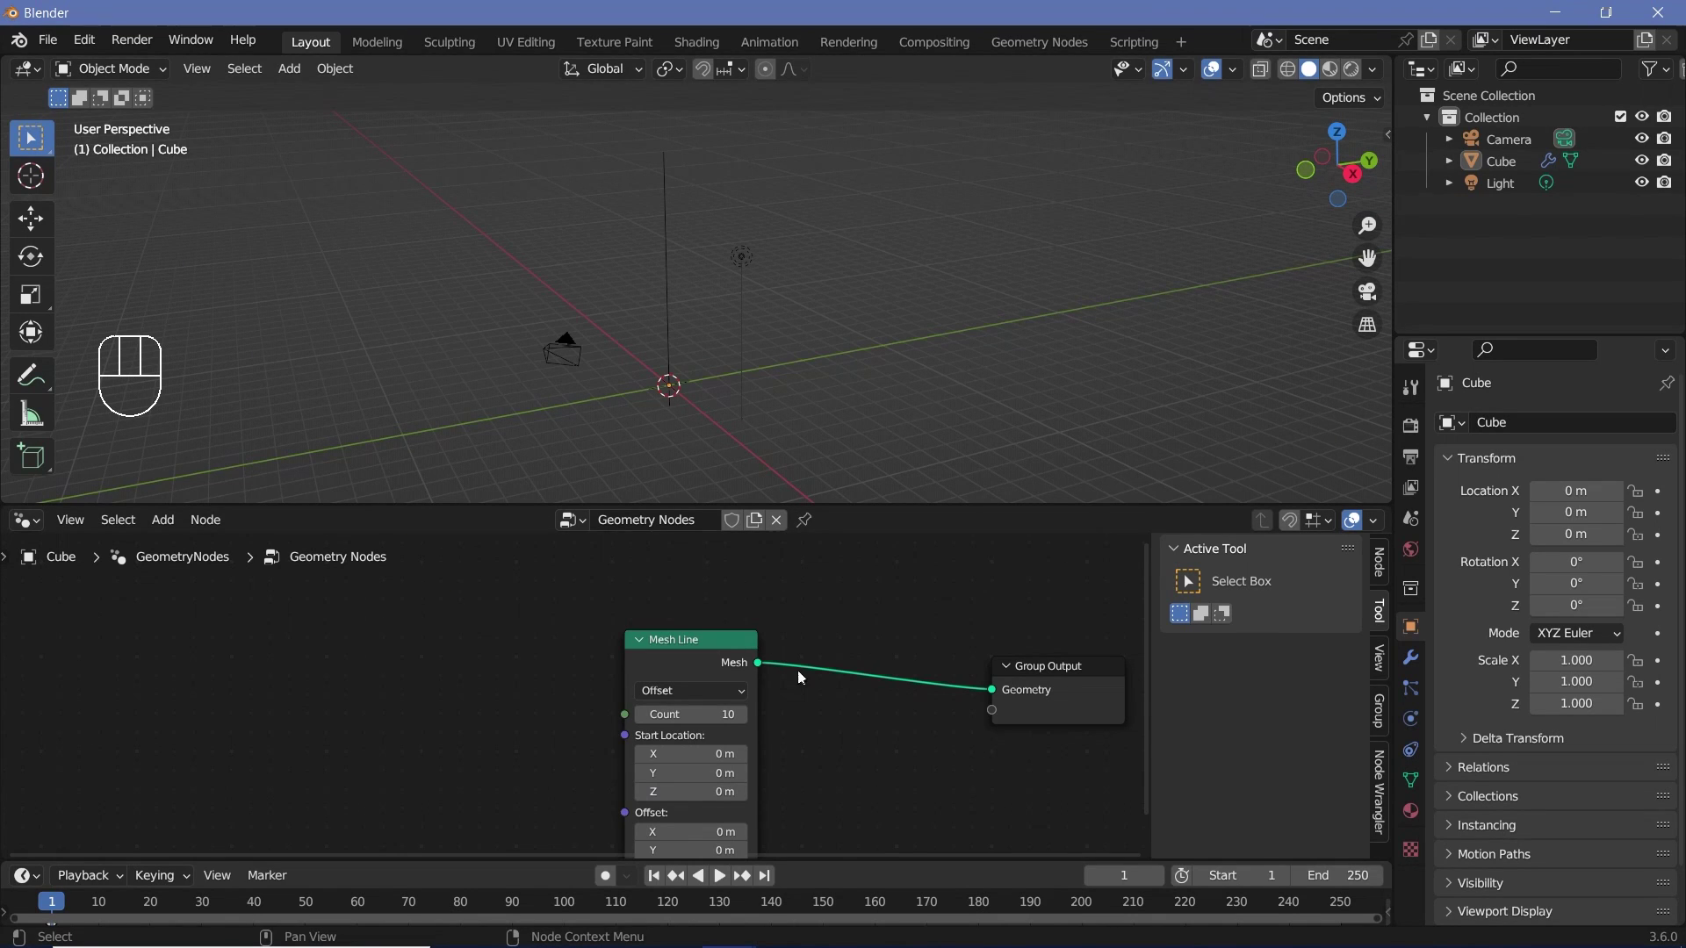
pyautogui.middleClick(832, 638)
# Step: Set the Mesh Line to End Points mode with a Count of 40
pyautogui.moveTo(743, 650); pyautogui.dragTo(699, 693)
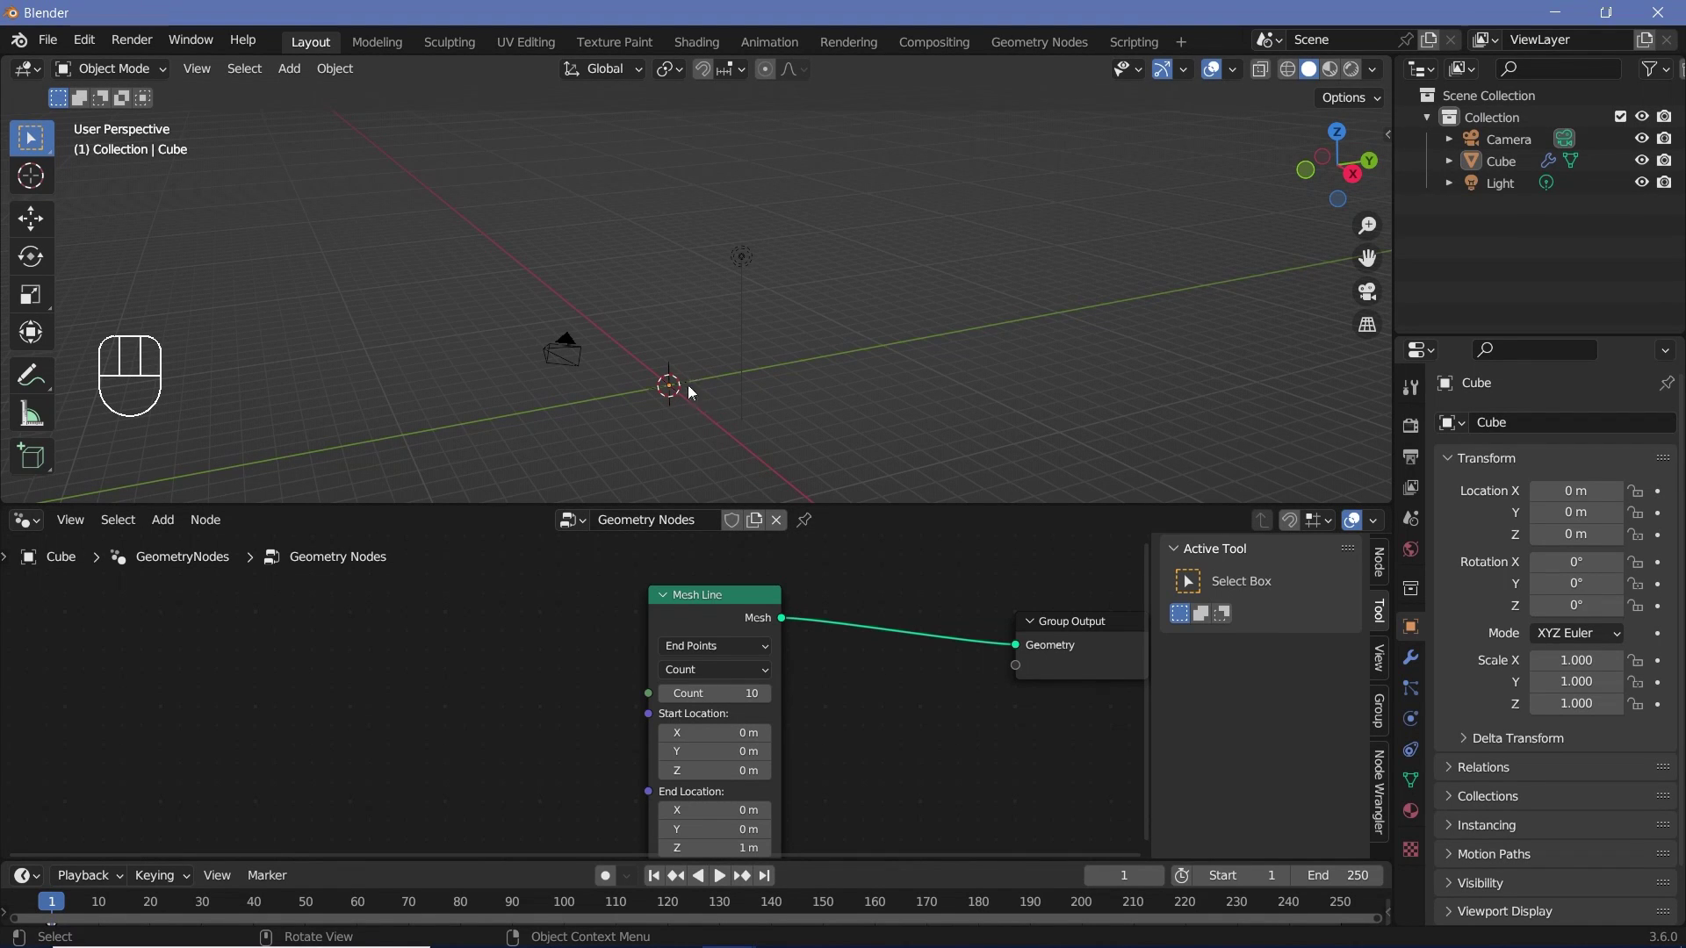
pyautogui.middleClick(835, 692)
pyautogui.scroll(3)
pyautogui.moveTo(733, 390); pyautogui.dragTo(692, 213)
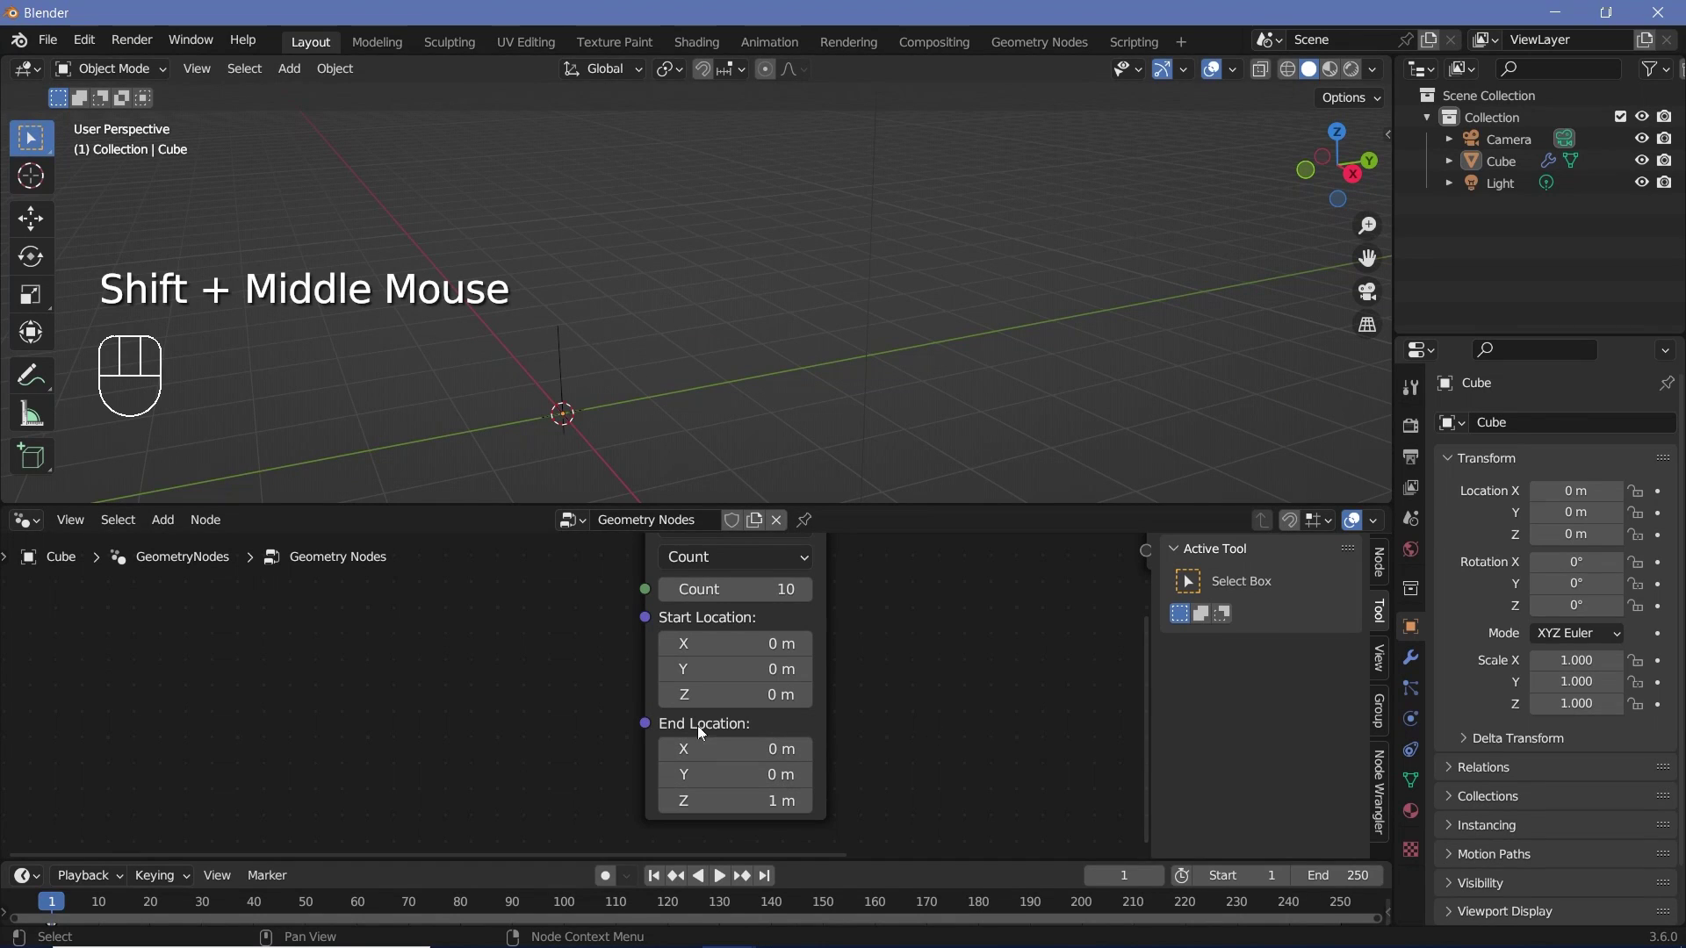
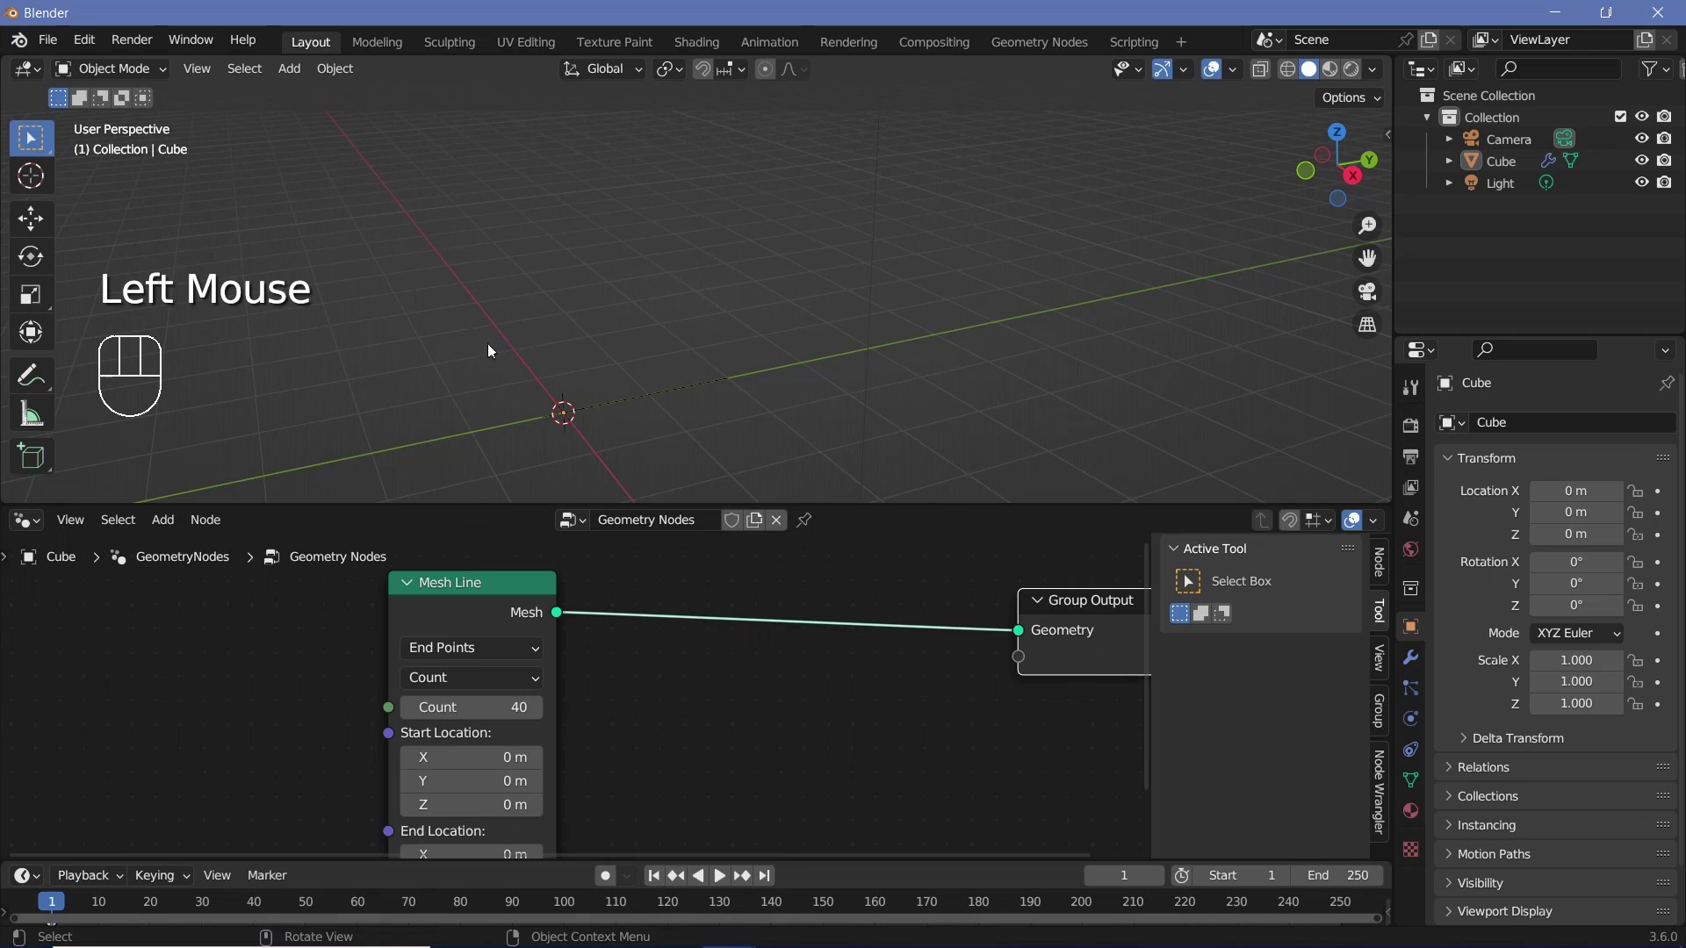
# Step: Add an Instance on Points node after Mesh Line and a Cube primitive node
pyautogui.middleClick(722, 620)
pyautogui.press('shift+a')
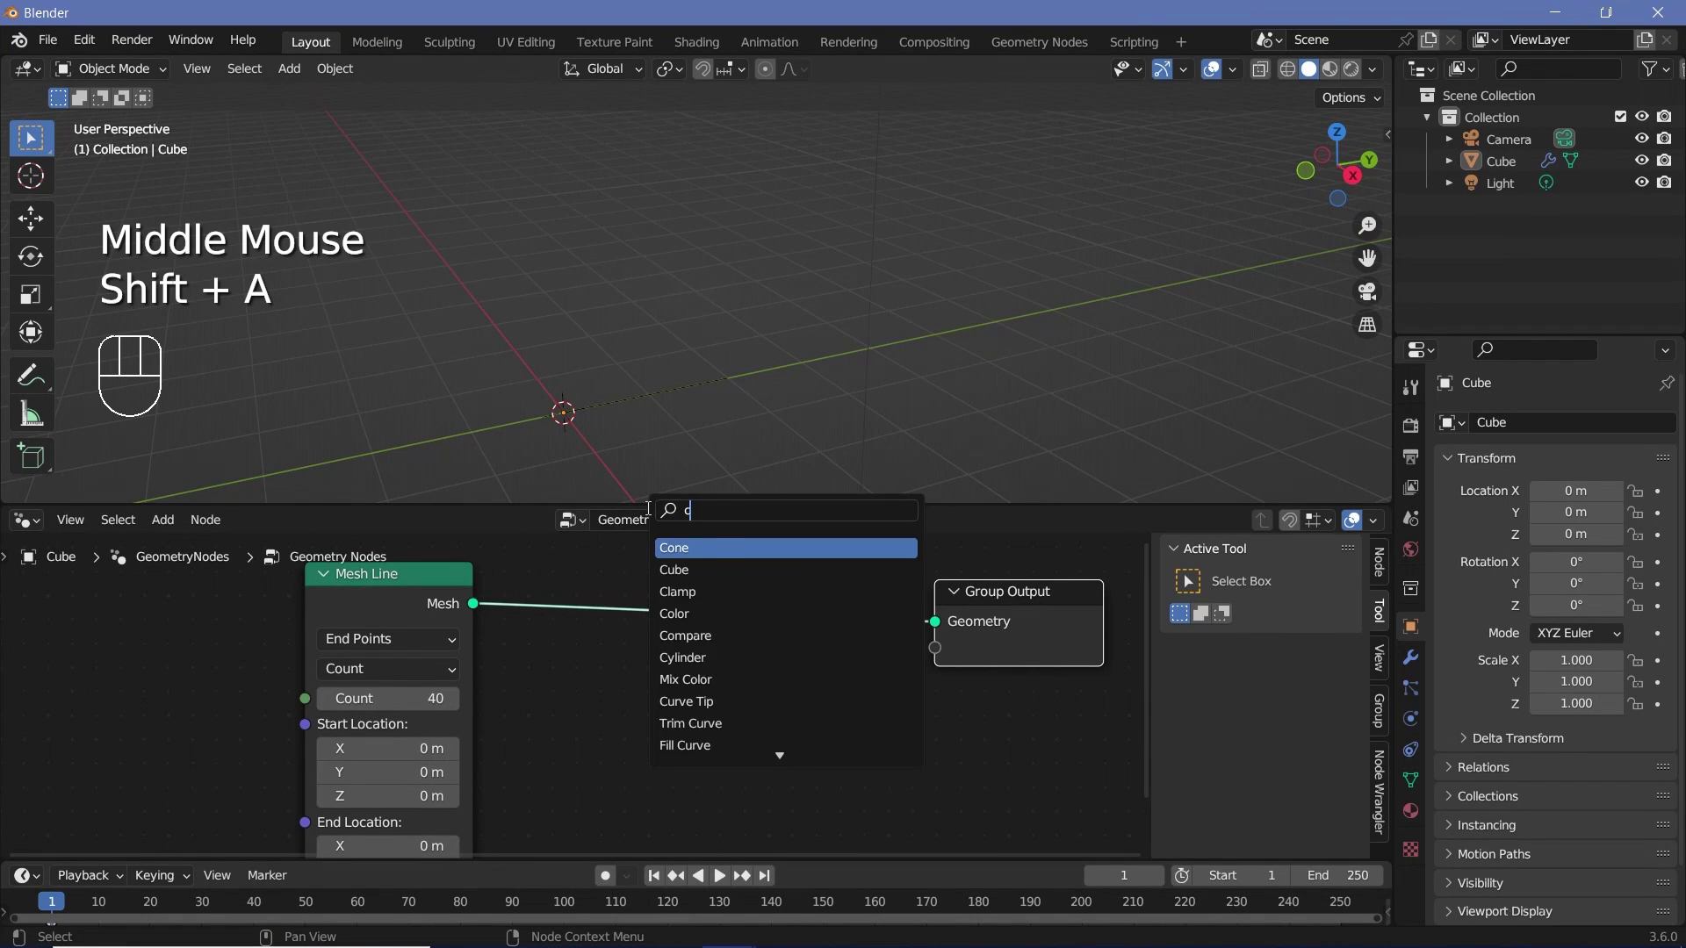
pyautogui.press('BackSpace')
pyautogui.press('BackSpace')
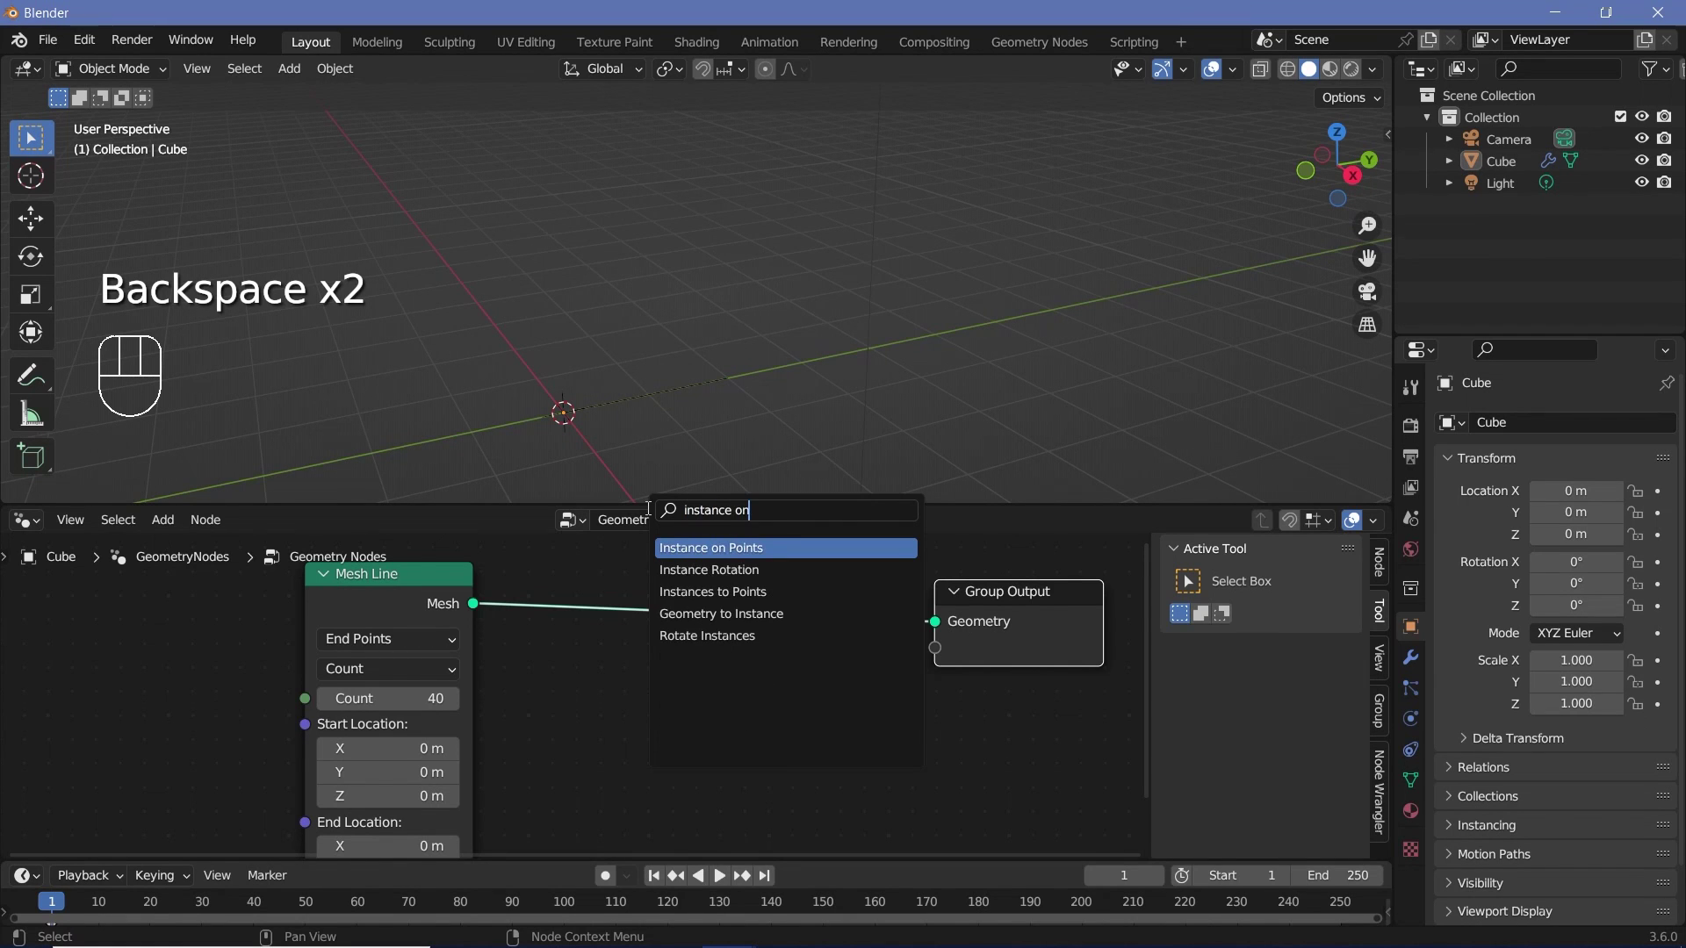
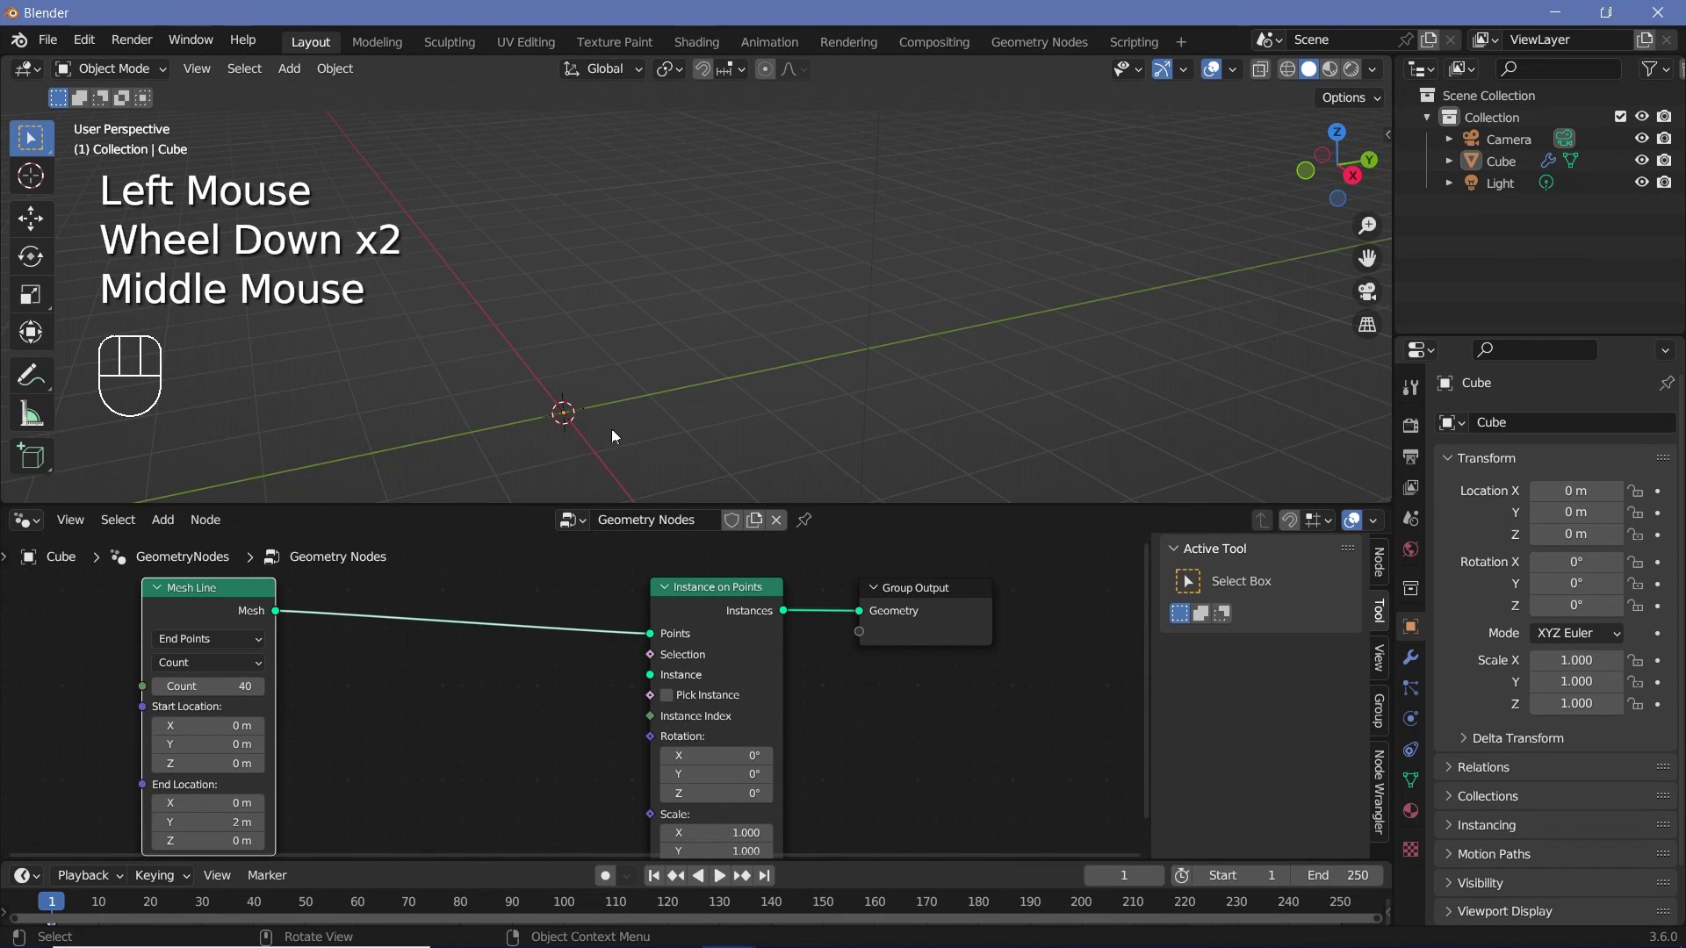
pyautogui.press('shift+a')
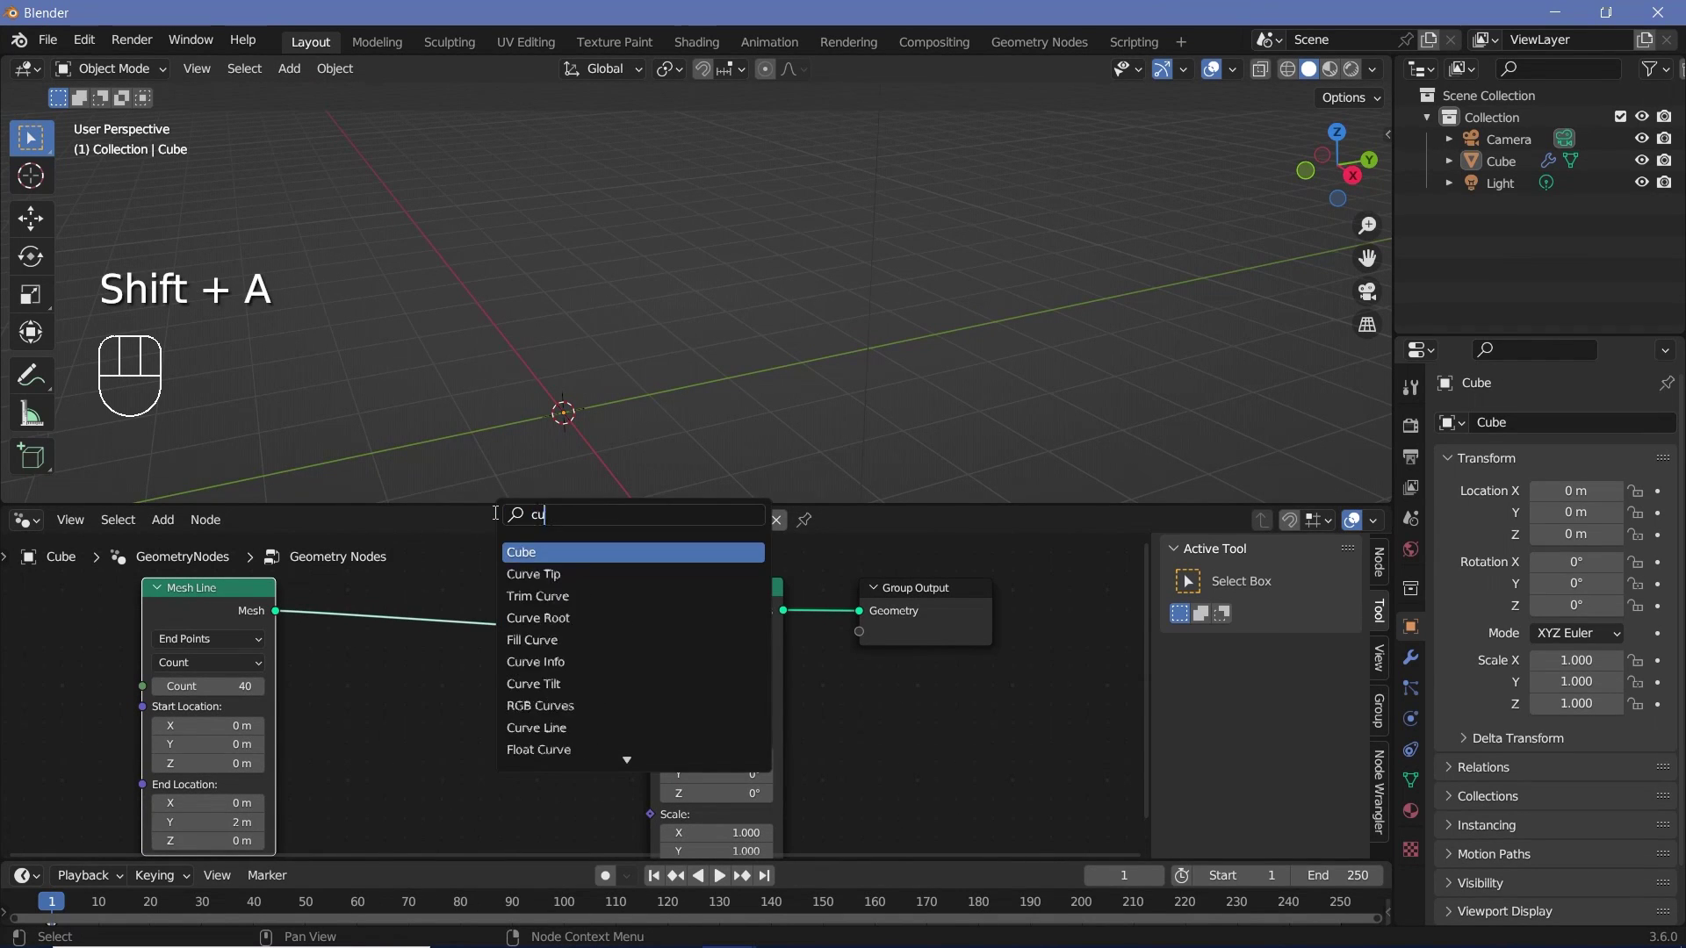
pyautogui.click(556, 716)
# Step: Feed the Cube's Mesh into the Instance socket so a cube sits on every line point
pyautogui.moveTo(574, 701); pyautogui.dragTo(672, 685)
pyautogui.scroll(3)
pyautogui.moveTo(639, 408); pyautogui.dragTo(618, 393)
pyautogui.scroll(3)
pyautogui.moveTo(584, 417); pyautogui.dragTo(594, 318)
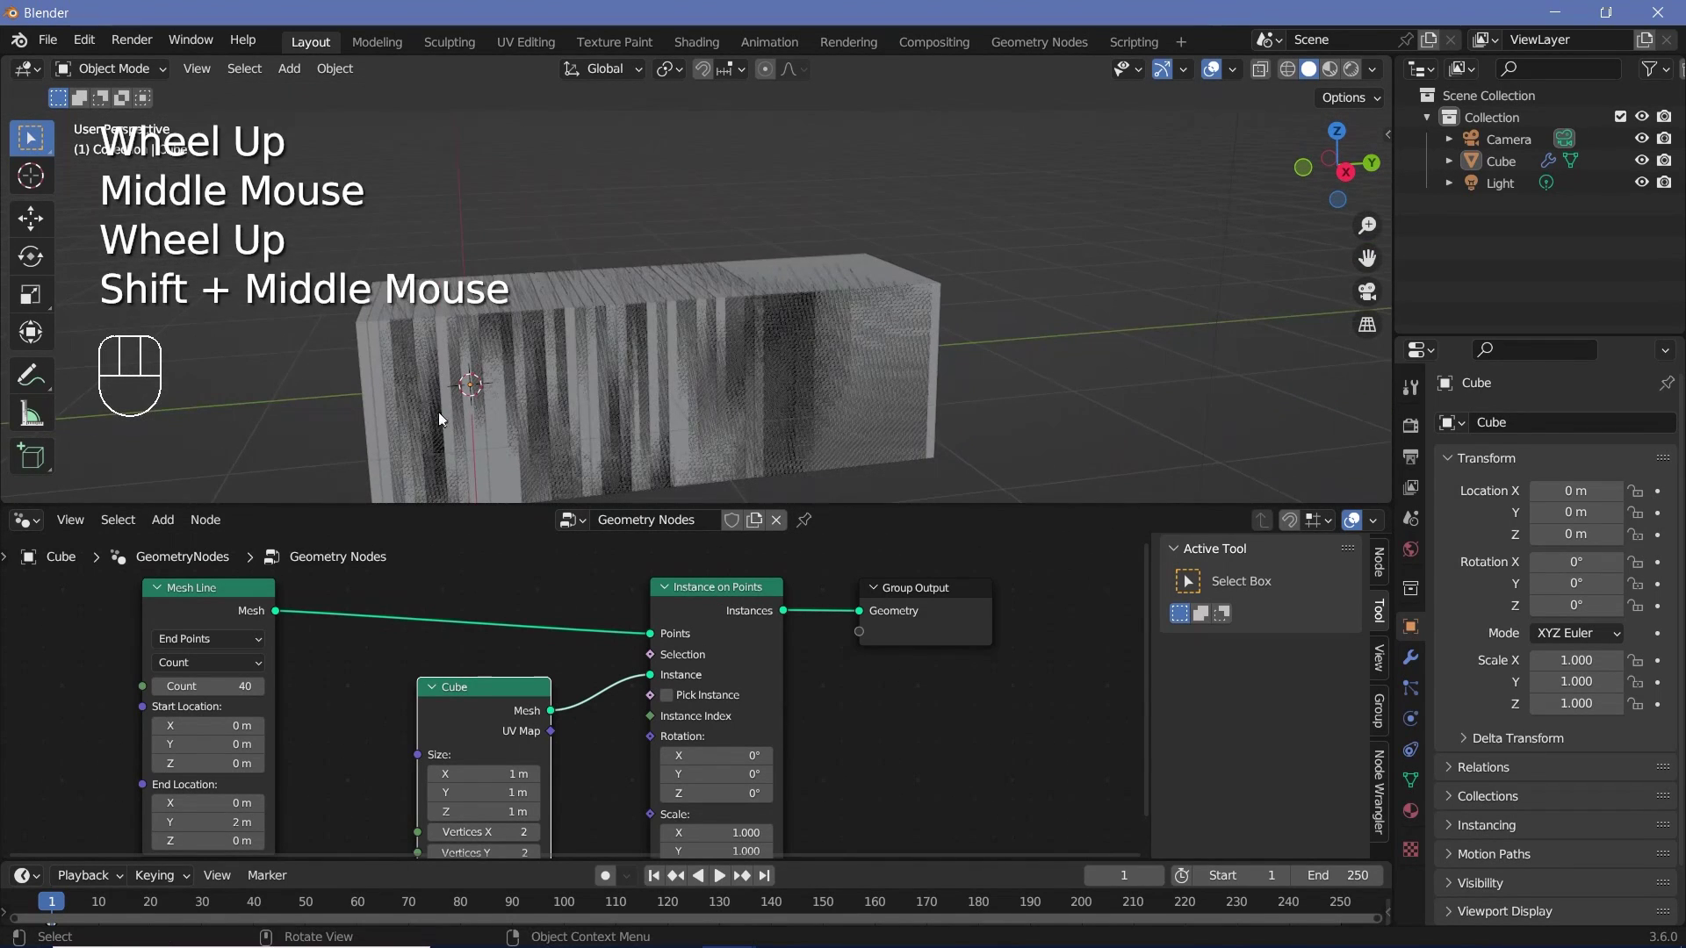
# Step: Set the Instance on Points scale to Y 0.02 and Z 0.3, flattening the cubes into thin slats
pyautogui.click(693, 363)
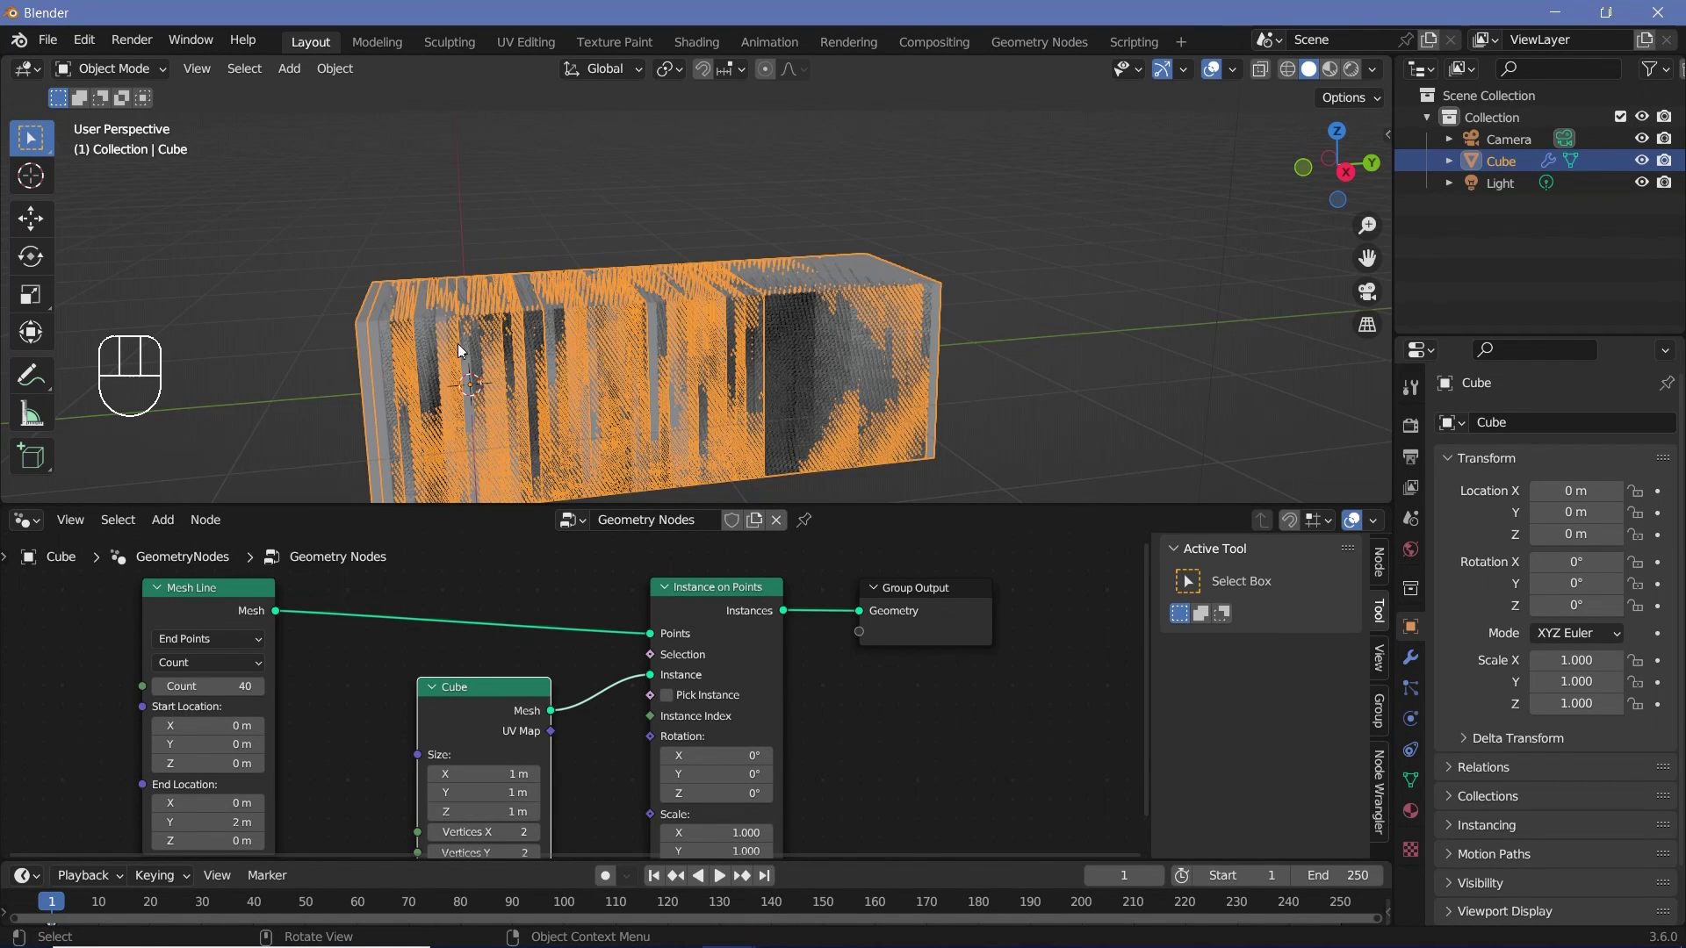
pyautogui.middleClick(884, 636)
pyautogui.scroll(3)
pyautogui.scroll(3)
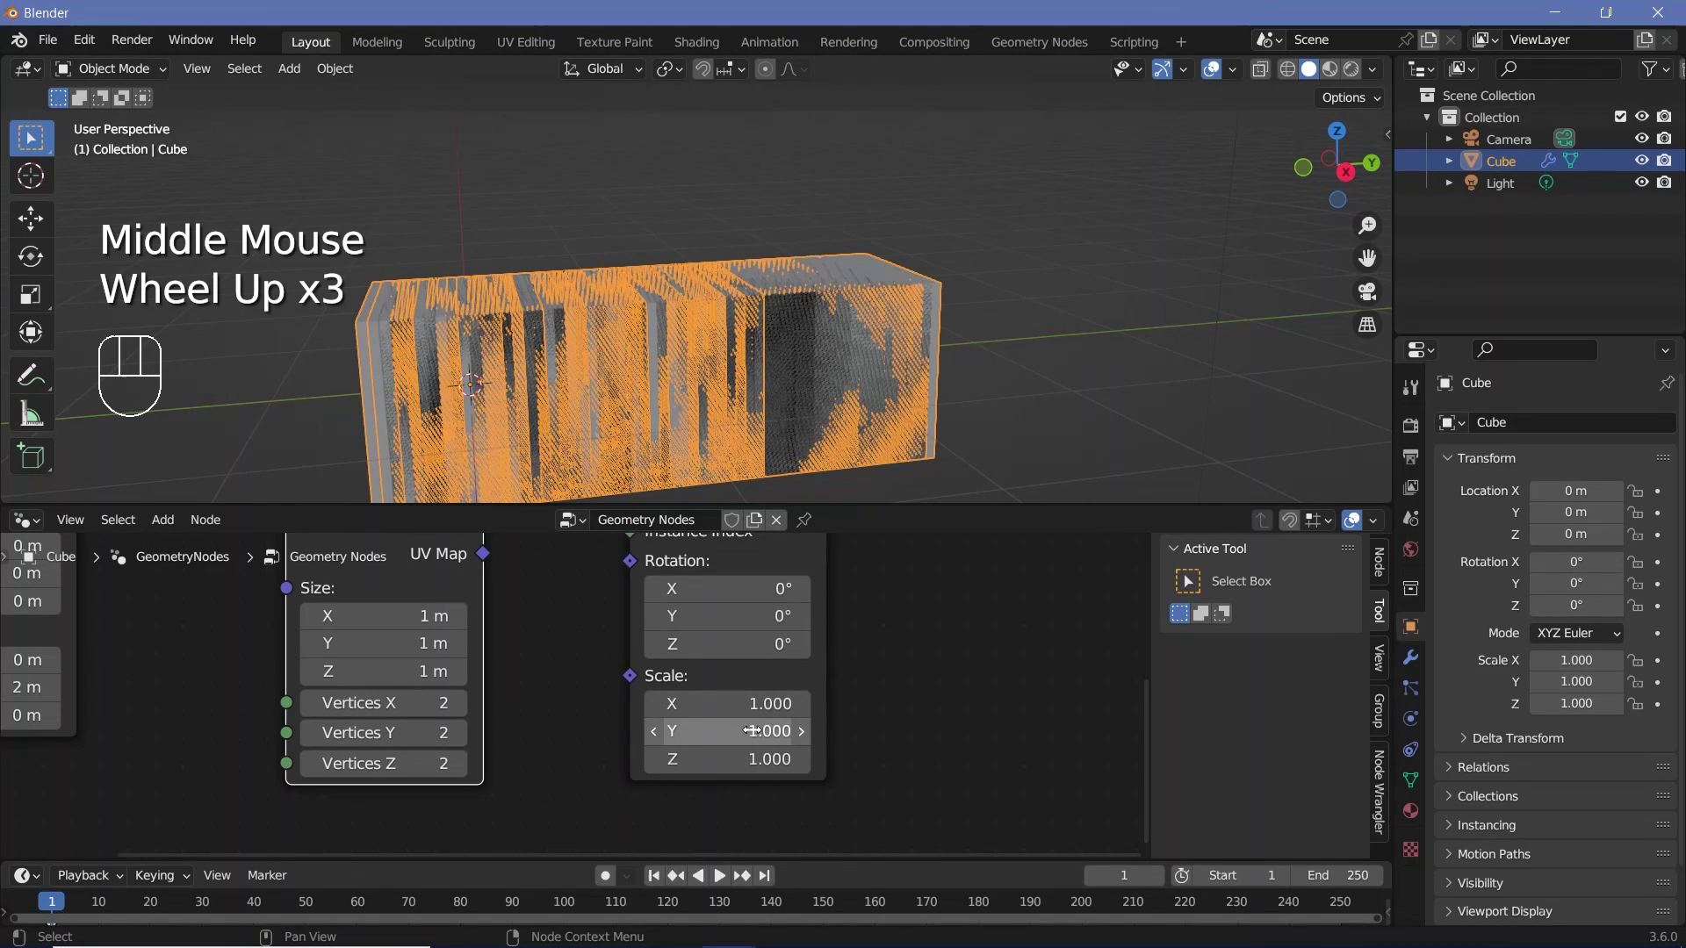
pyautogui.moveTo(938, 360); pyautogui.dragTo(943, 359)
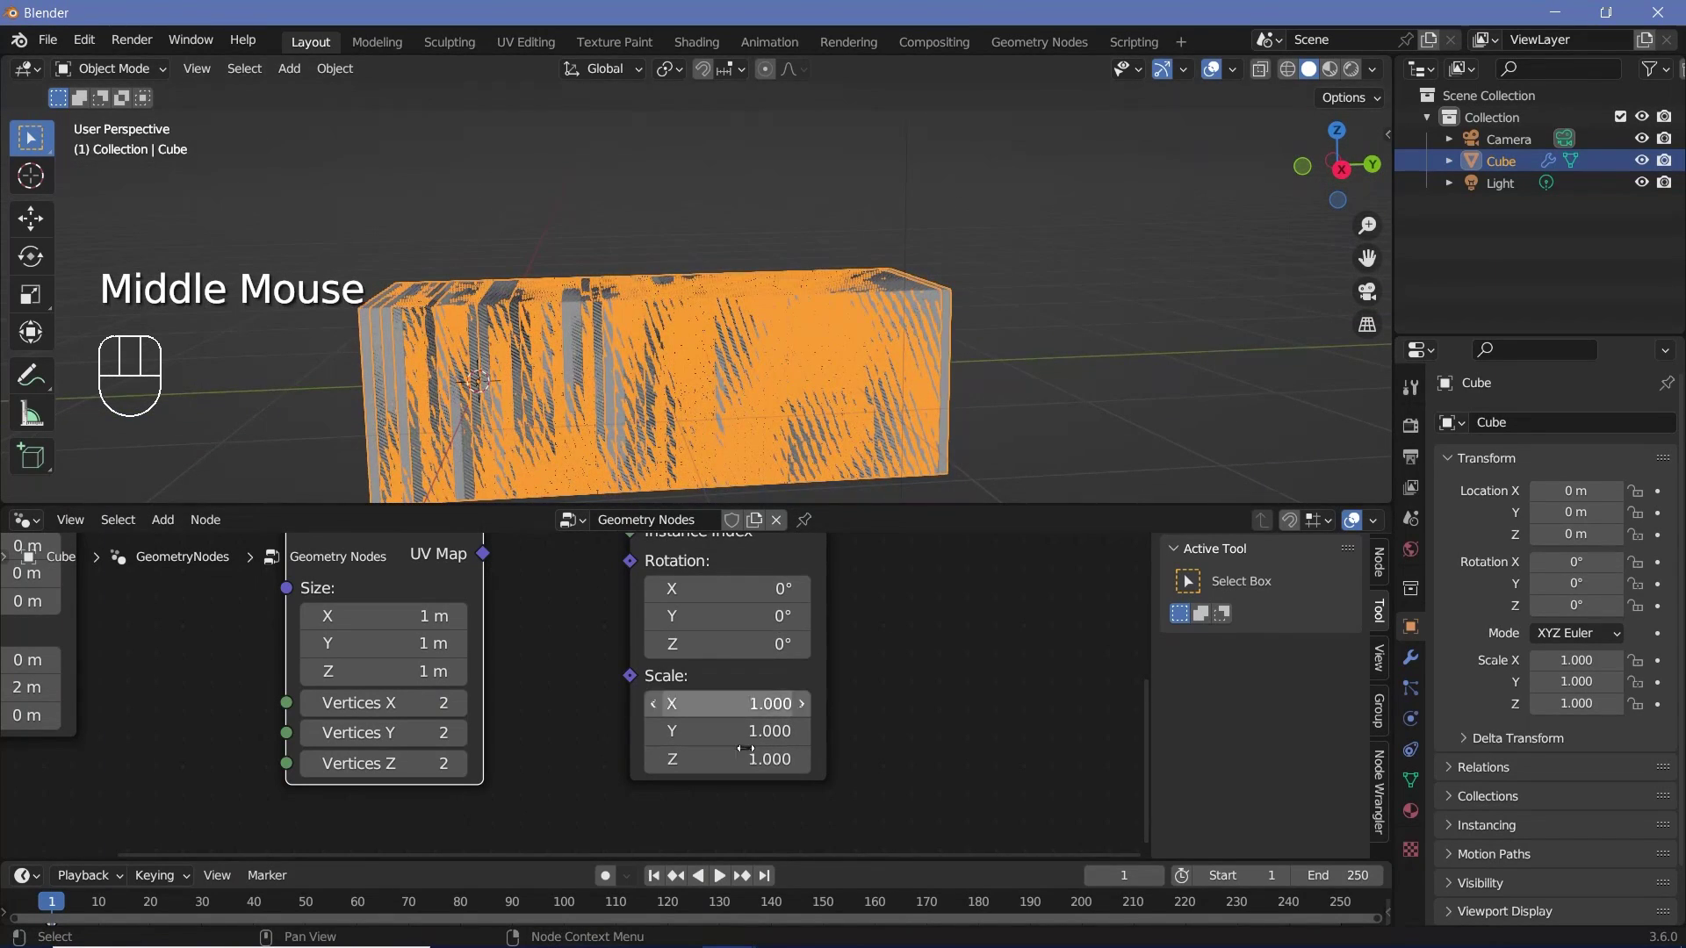
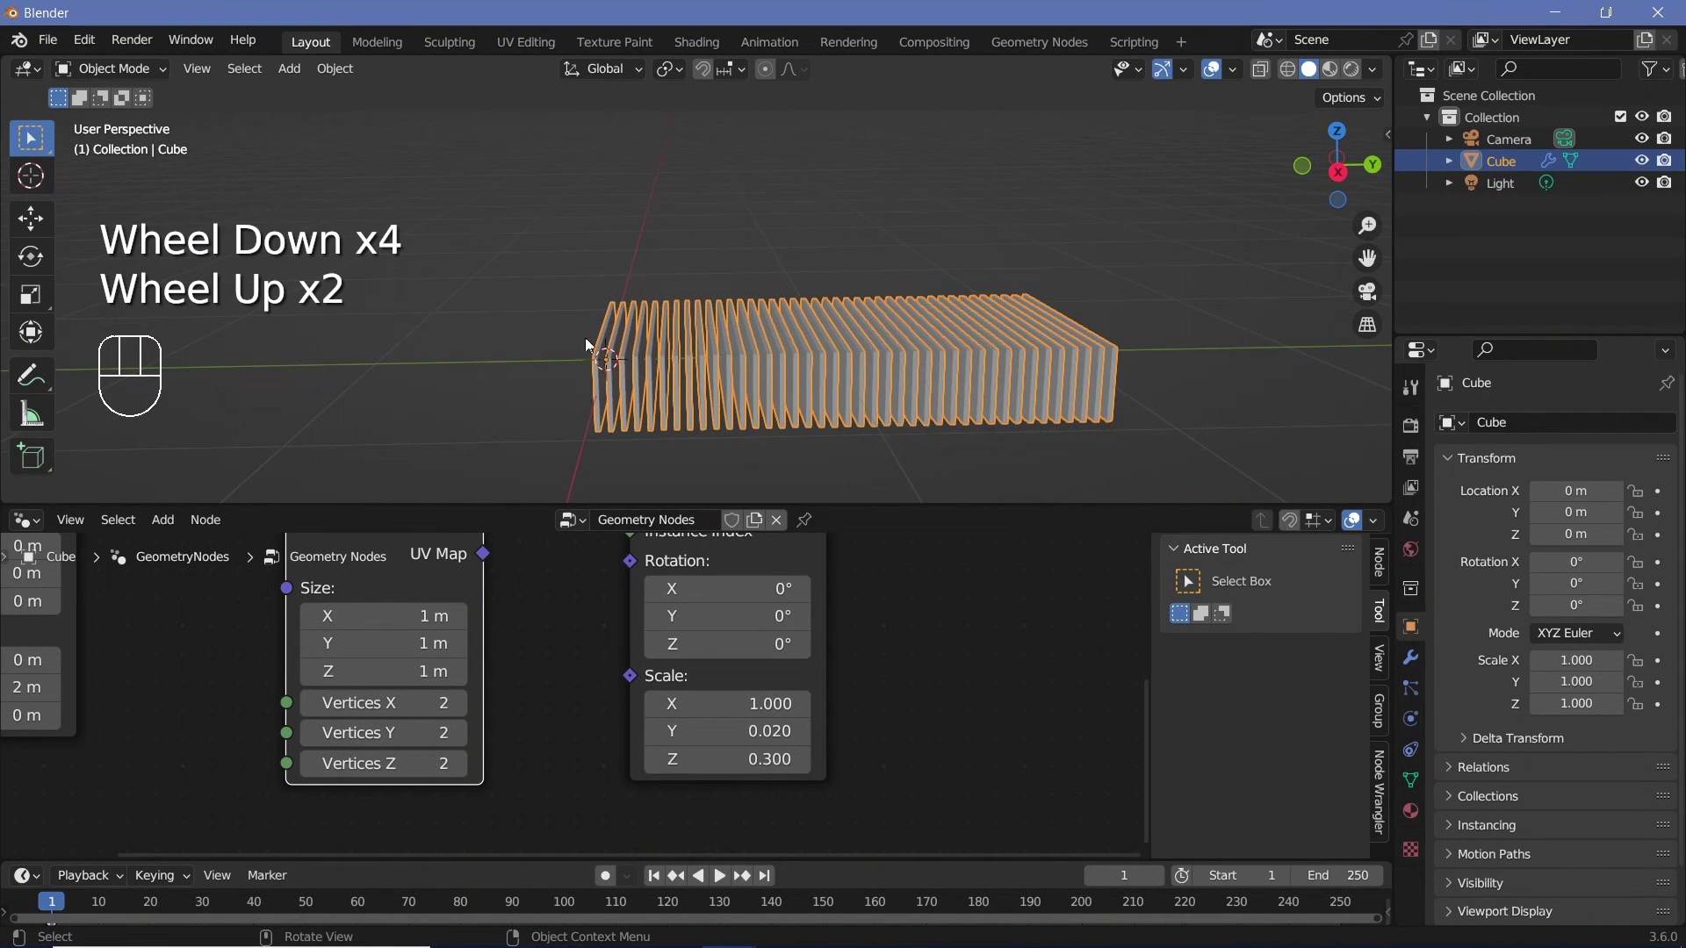
pyautogui.moveTo(697, 341); pyautogui.dragTo(834, 362)
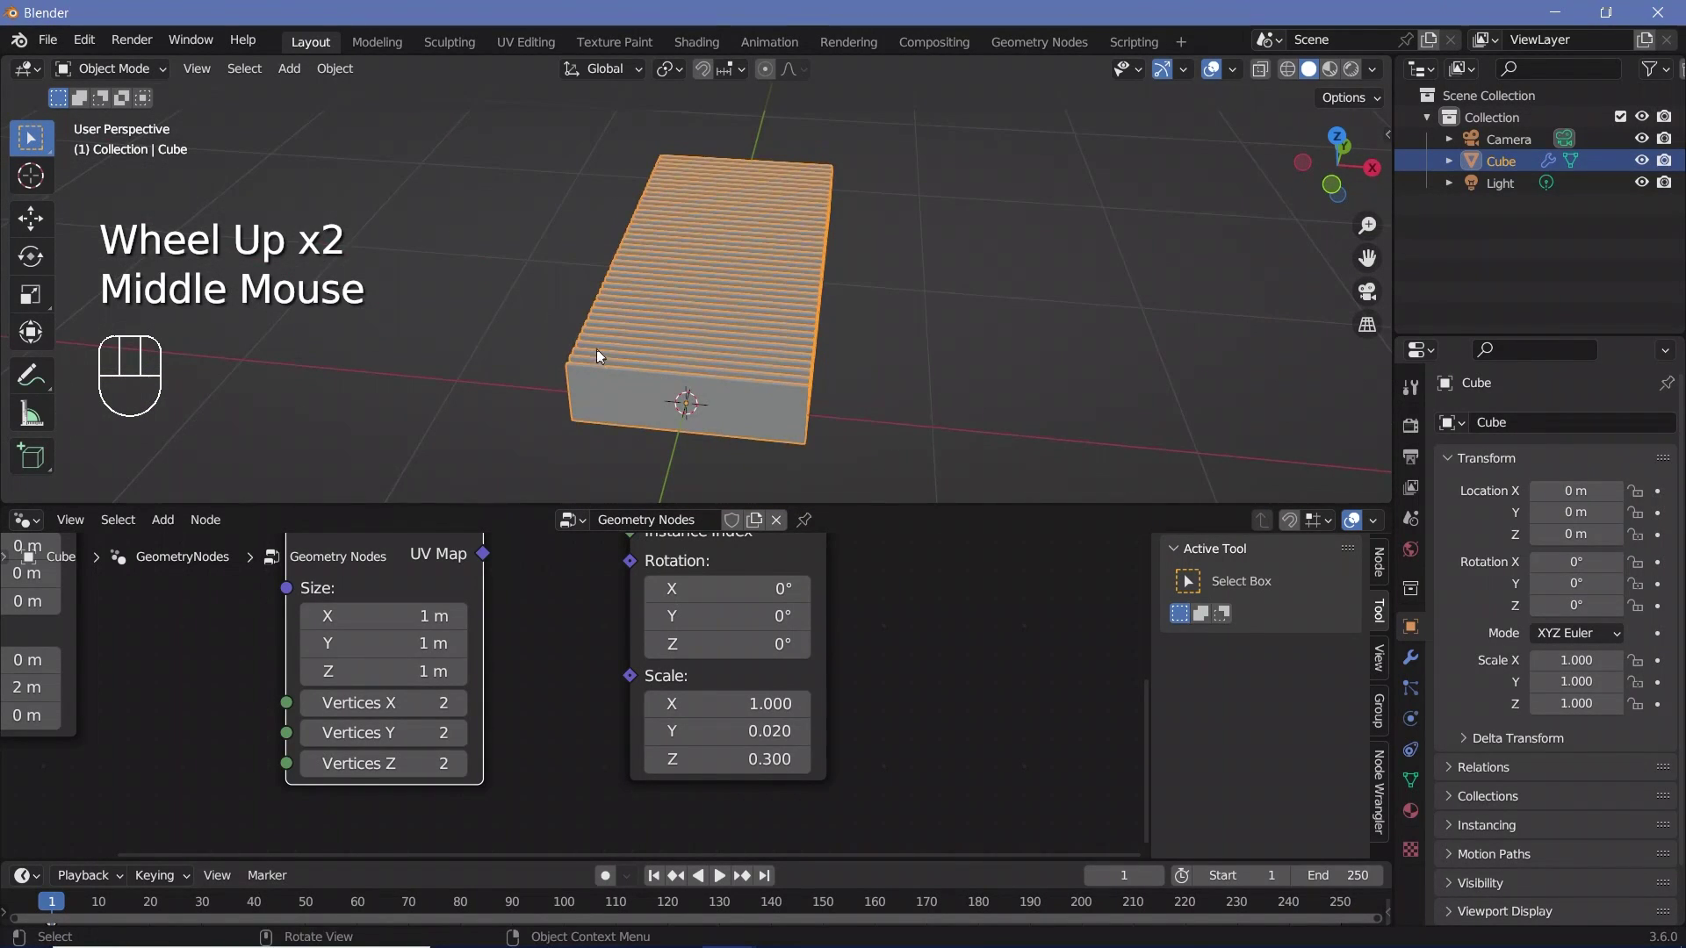
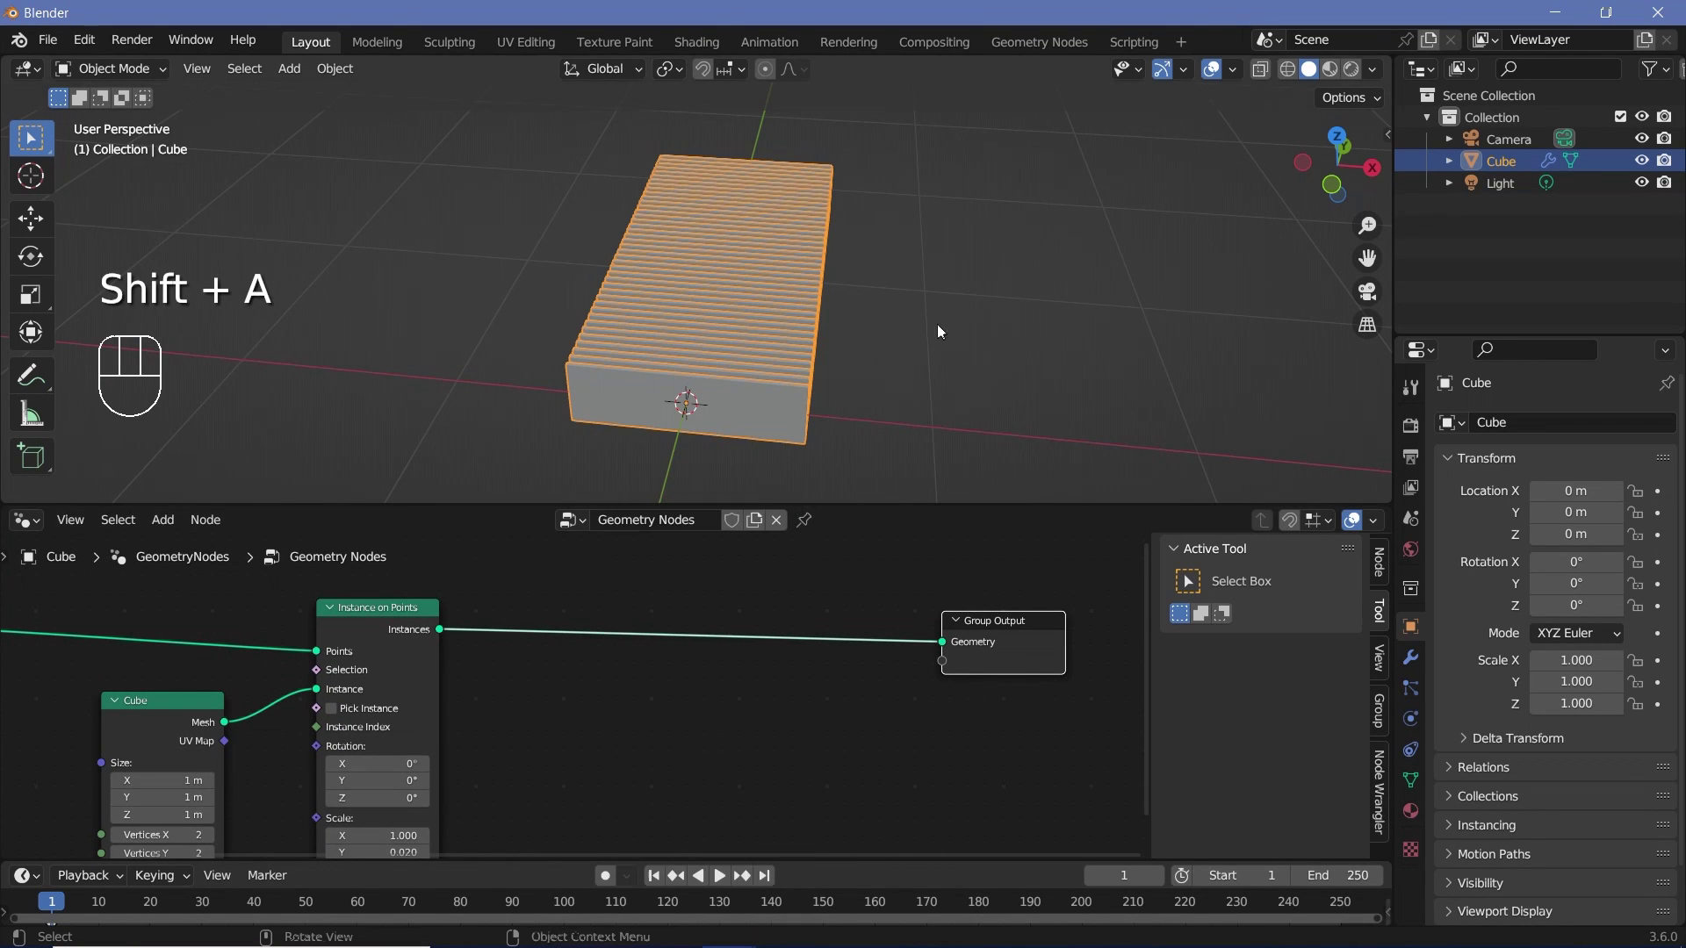
# Step: Add a Set Position node before Group Output and a Noise Texture node beside it
pyautogui.press('shift+a')
pyautogui.moveTo(608, 351); pyautogui.dragTo(566, 335)
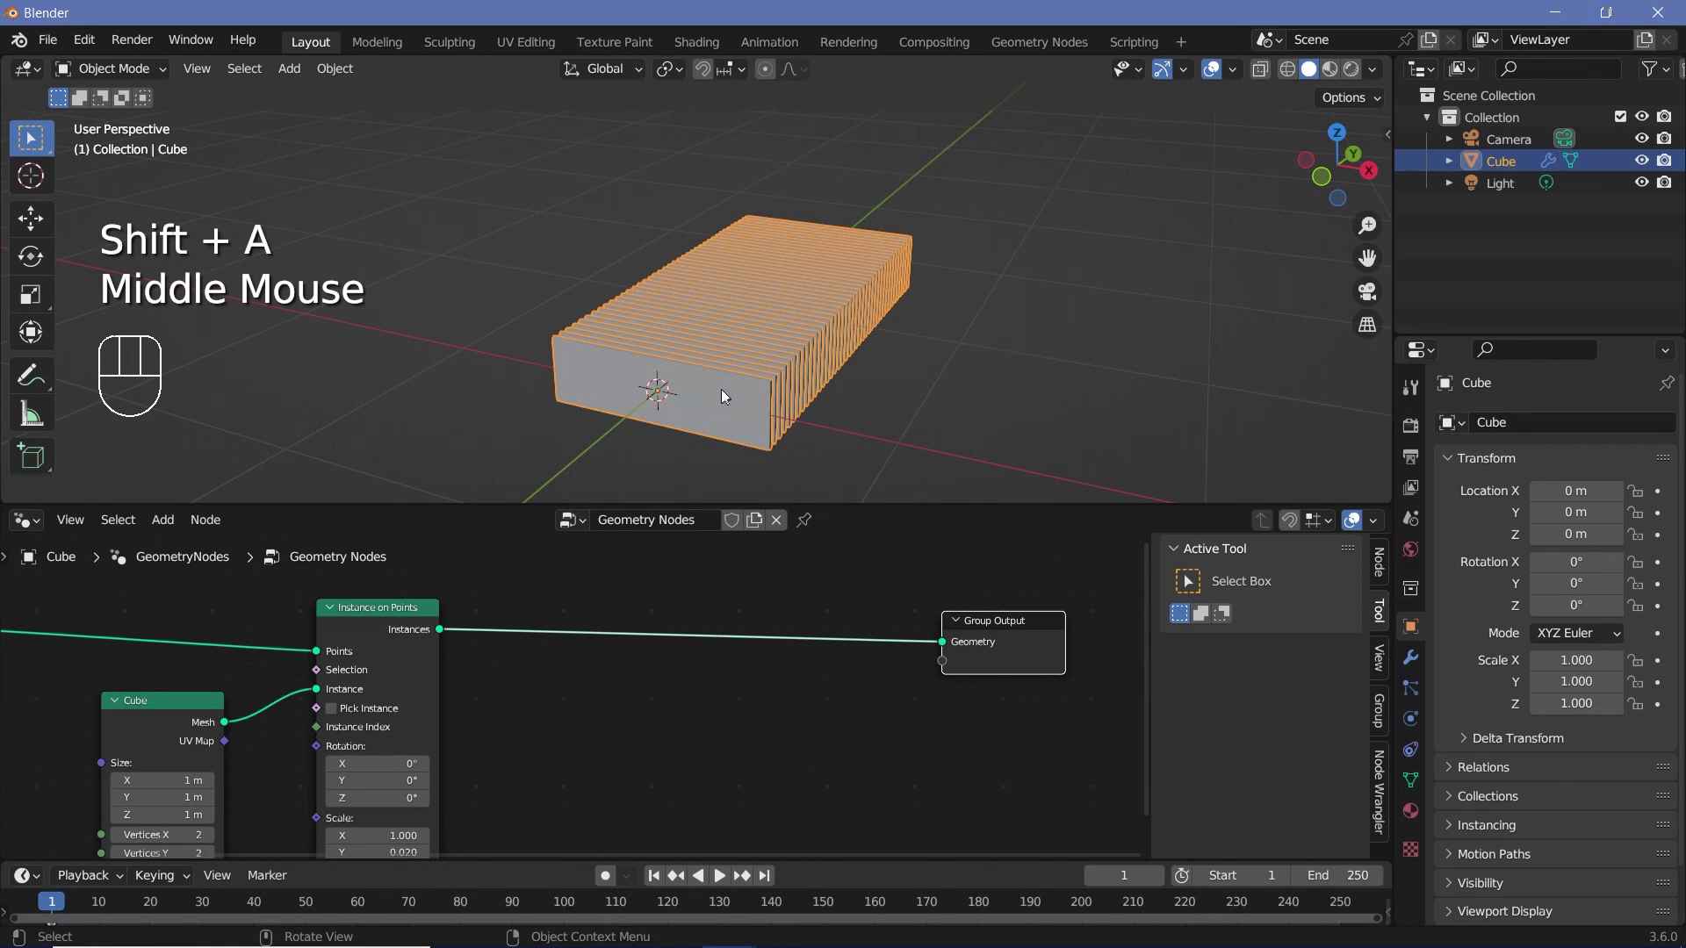
pyautogui.moveTo(749, 376); pyautogui.dragTo(633, 380)
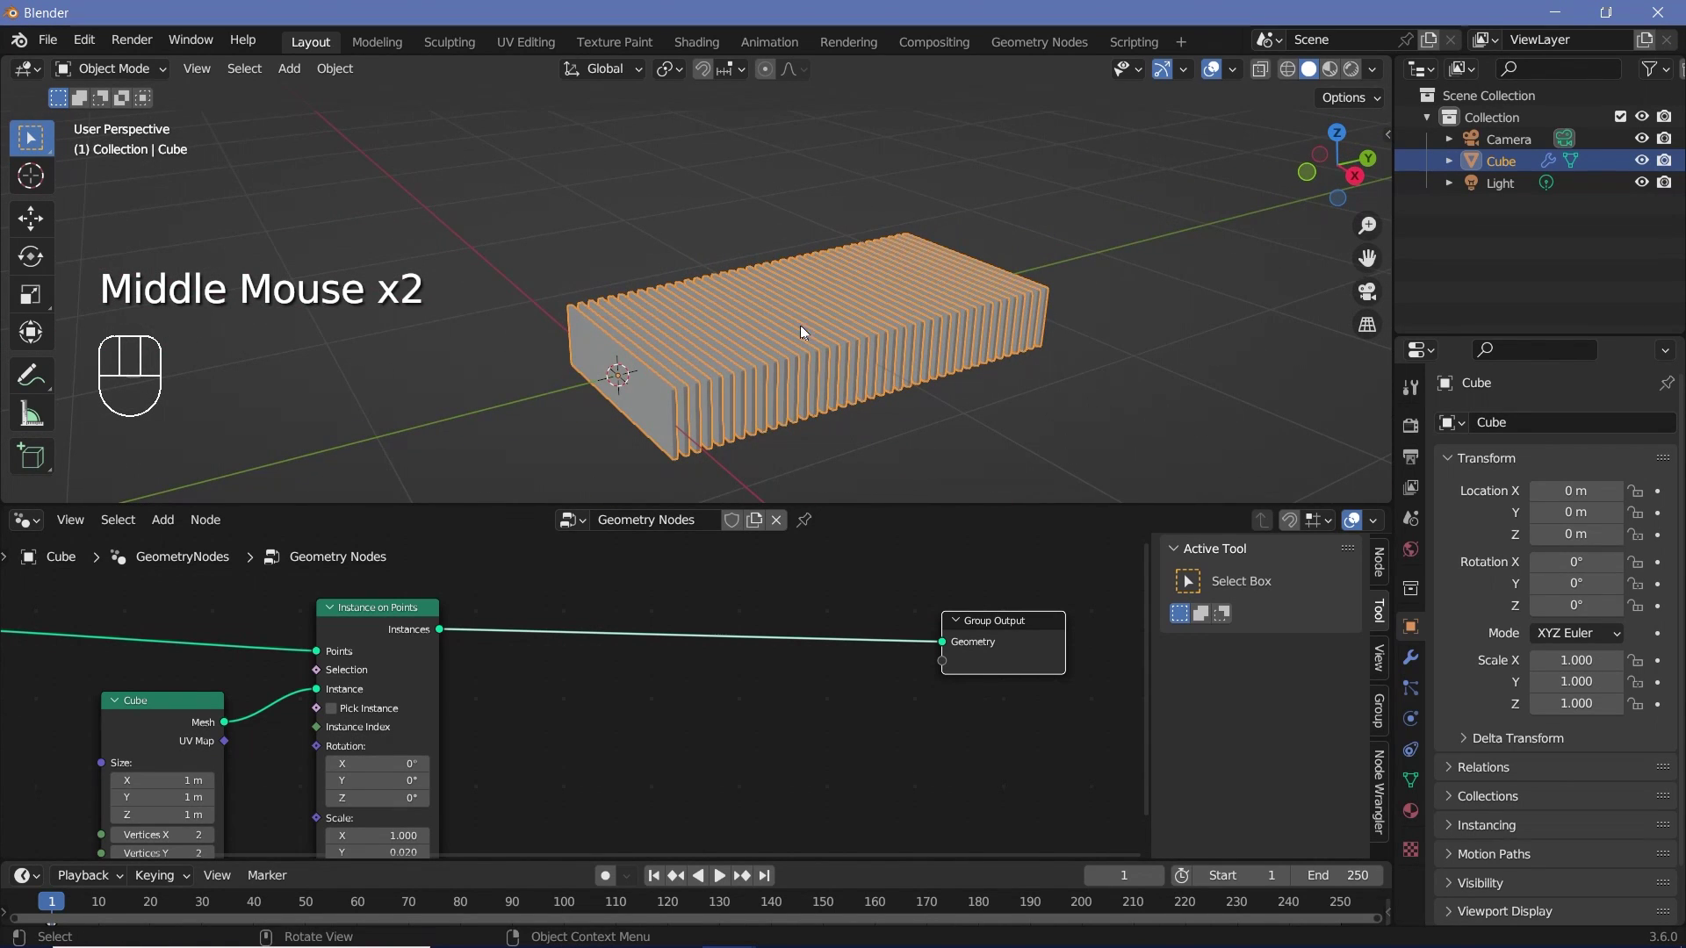
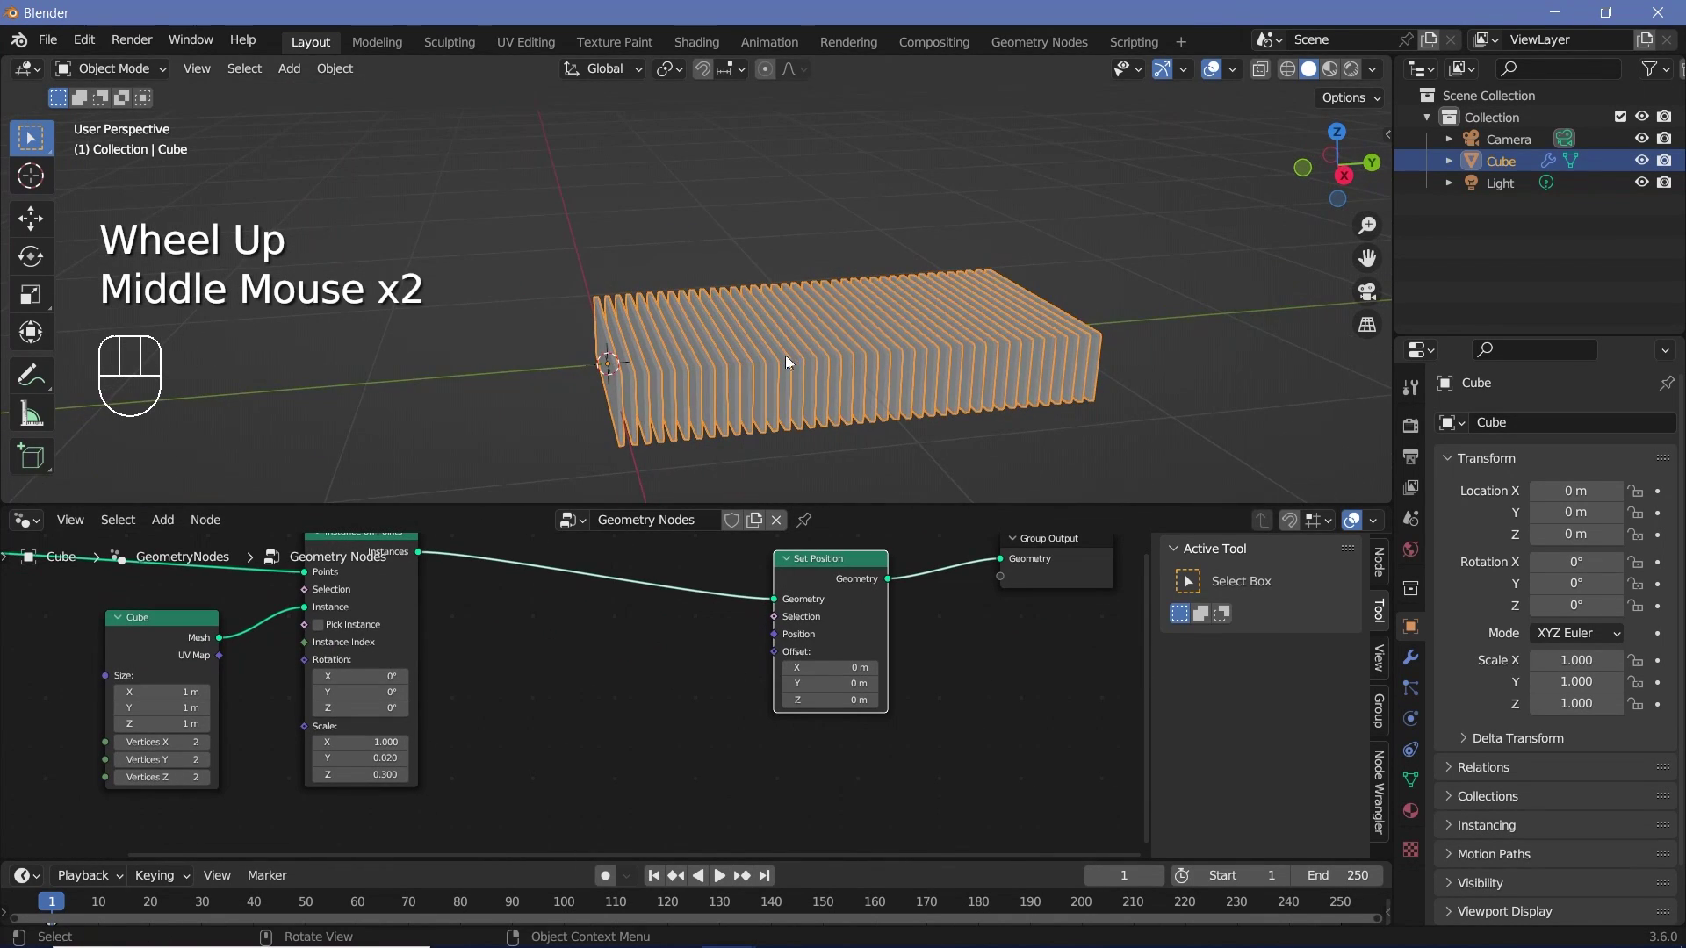
pyautogui.press('shift+a')
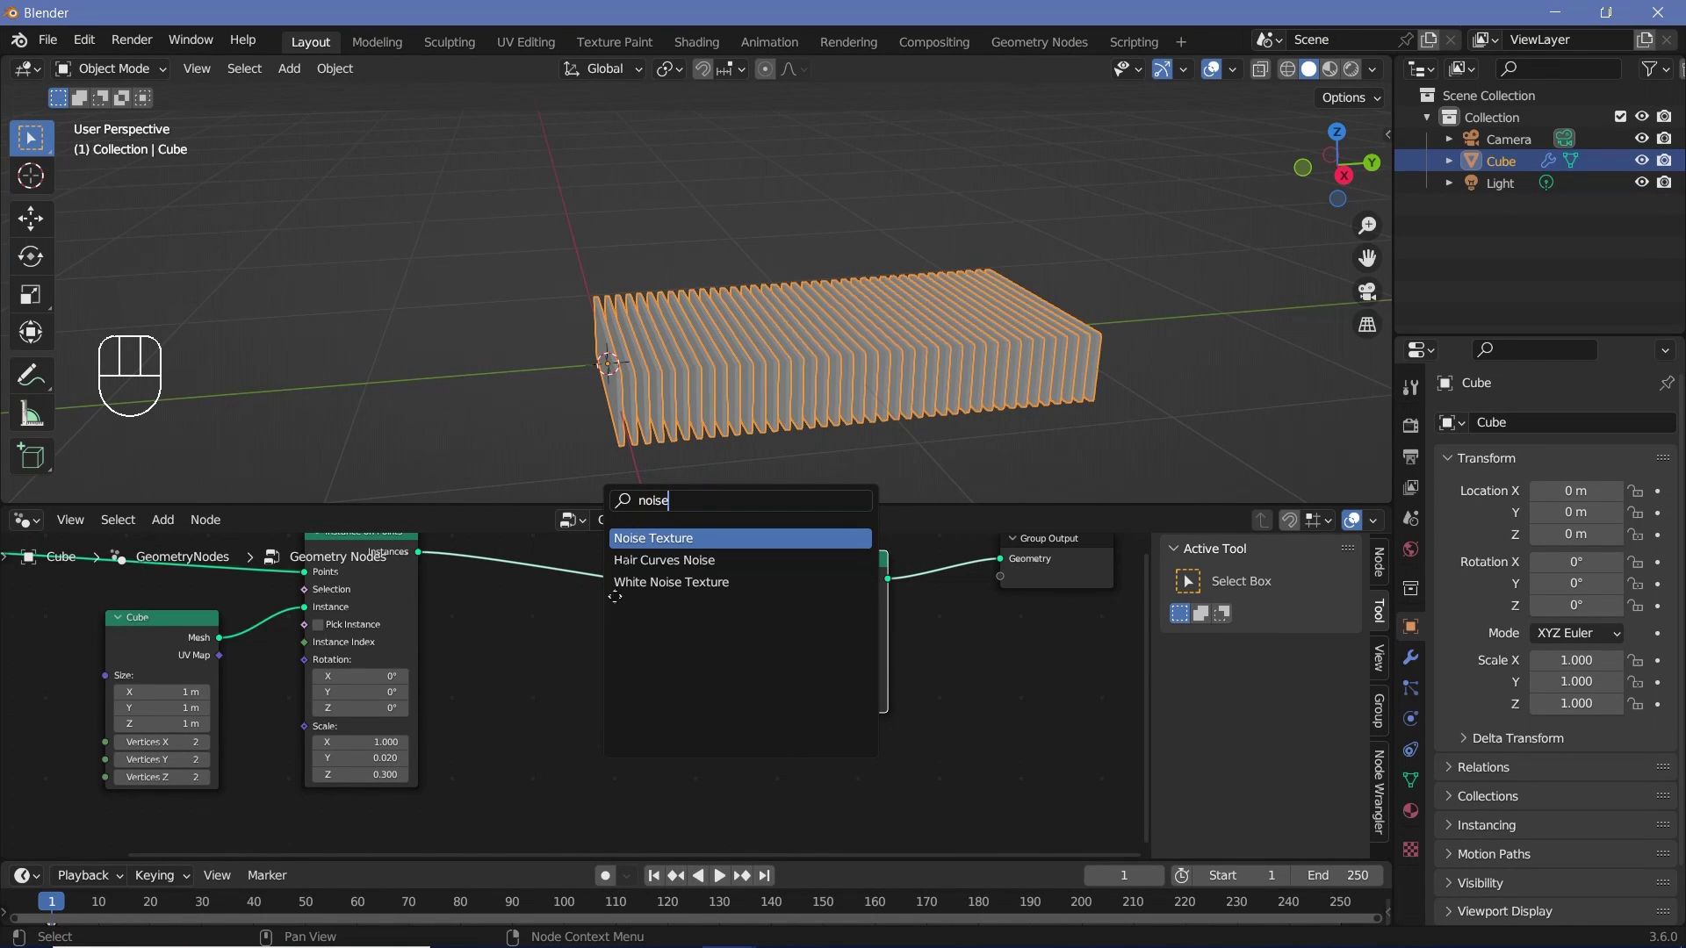
pyautogui.moveTo(672, 716); pyautogui.dragTo(930, 348)
pyautogui.moveTo(917, 350); pyautogui.dragTo(909, 360)
# Step: Drive the Set Position offset with the Noise Texture colour, scattering the slats irregularly
pyautogui.scroll(-3)
pyautogui.moveTo(839, 371); pyautogui.dragTo(882, 353)
pyautogui.moveTo(813, 351); pyautogui.dragTo(751, 326)
pyautogui.scroll(3)
pyautogui.middleClick(727, 319)
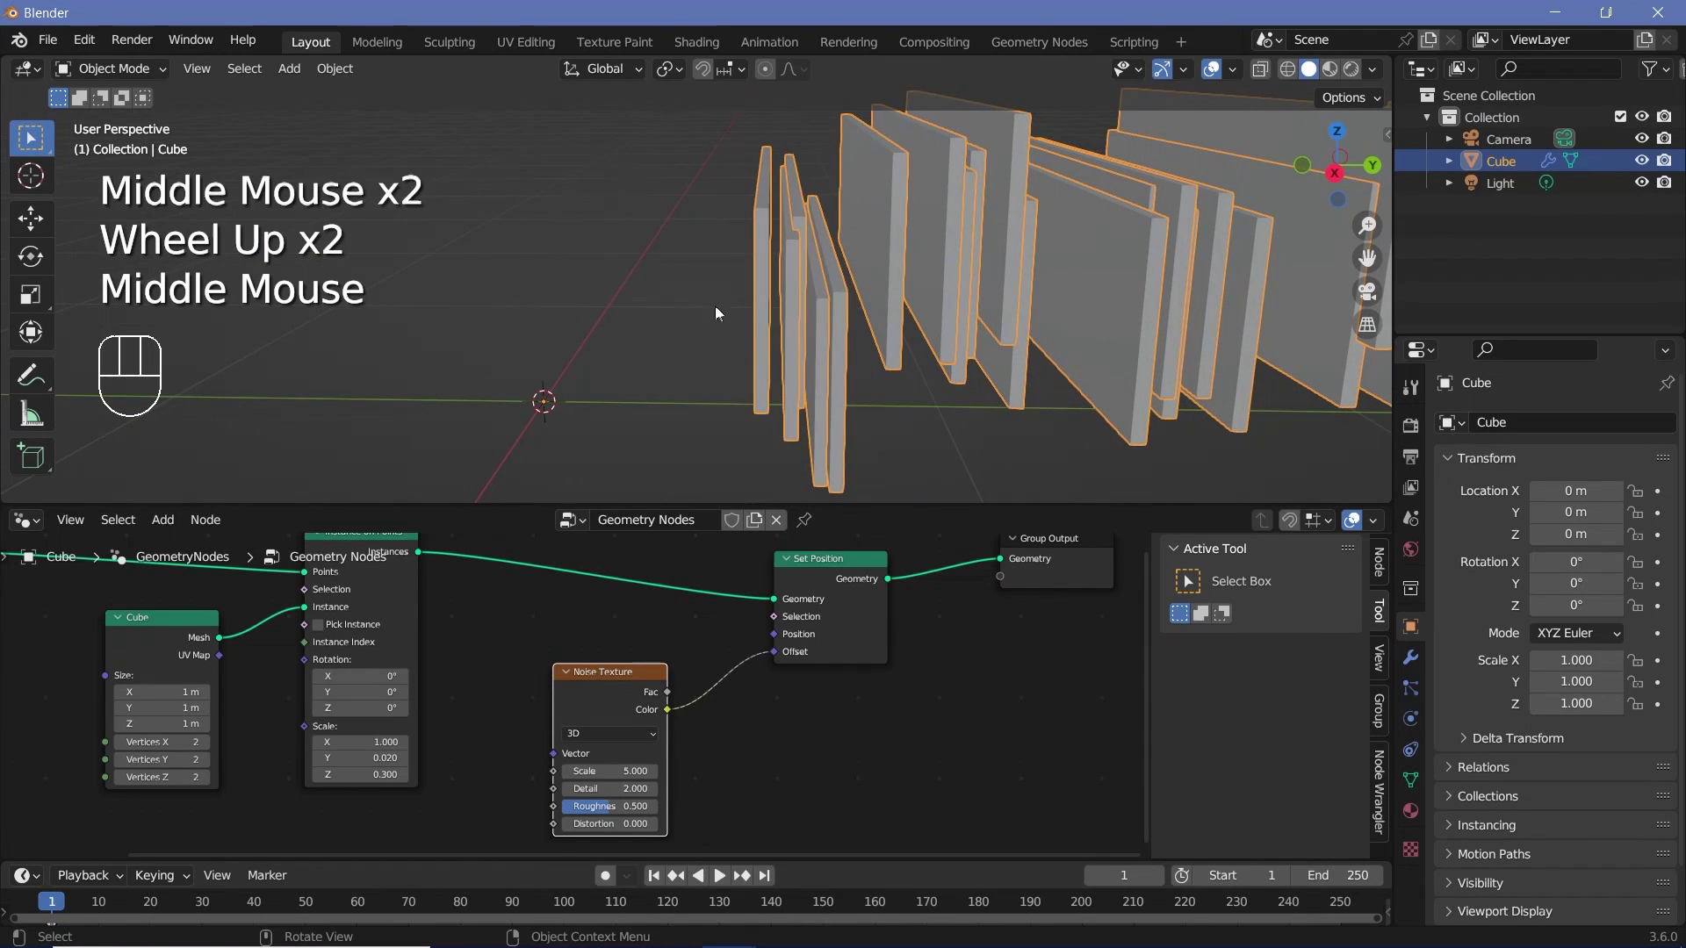
pyautogui.moveTo(764, 271); pyautogui.dragTo(757, 313)
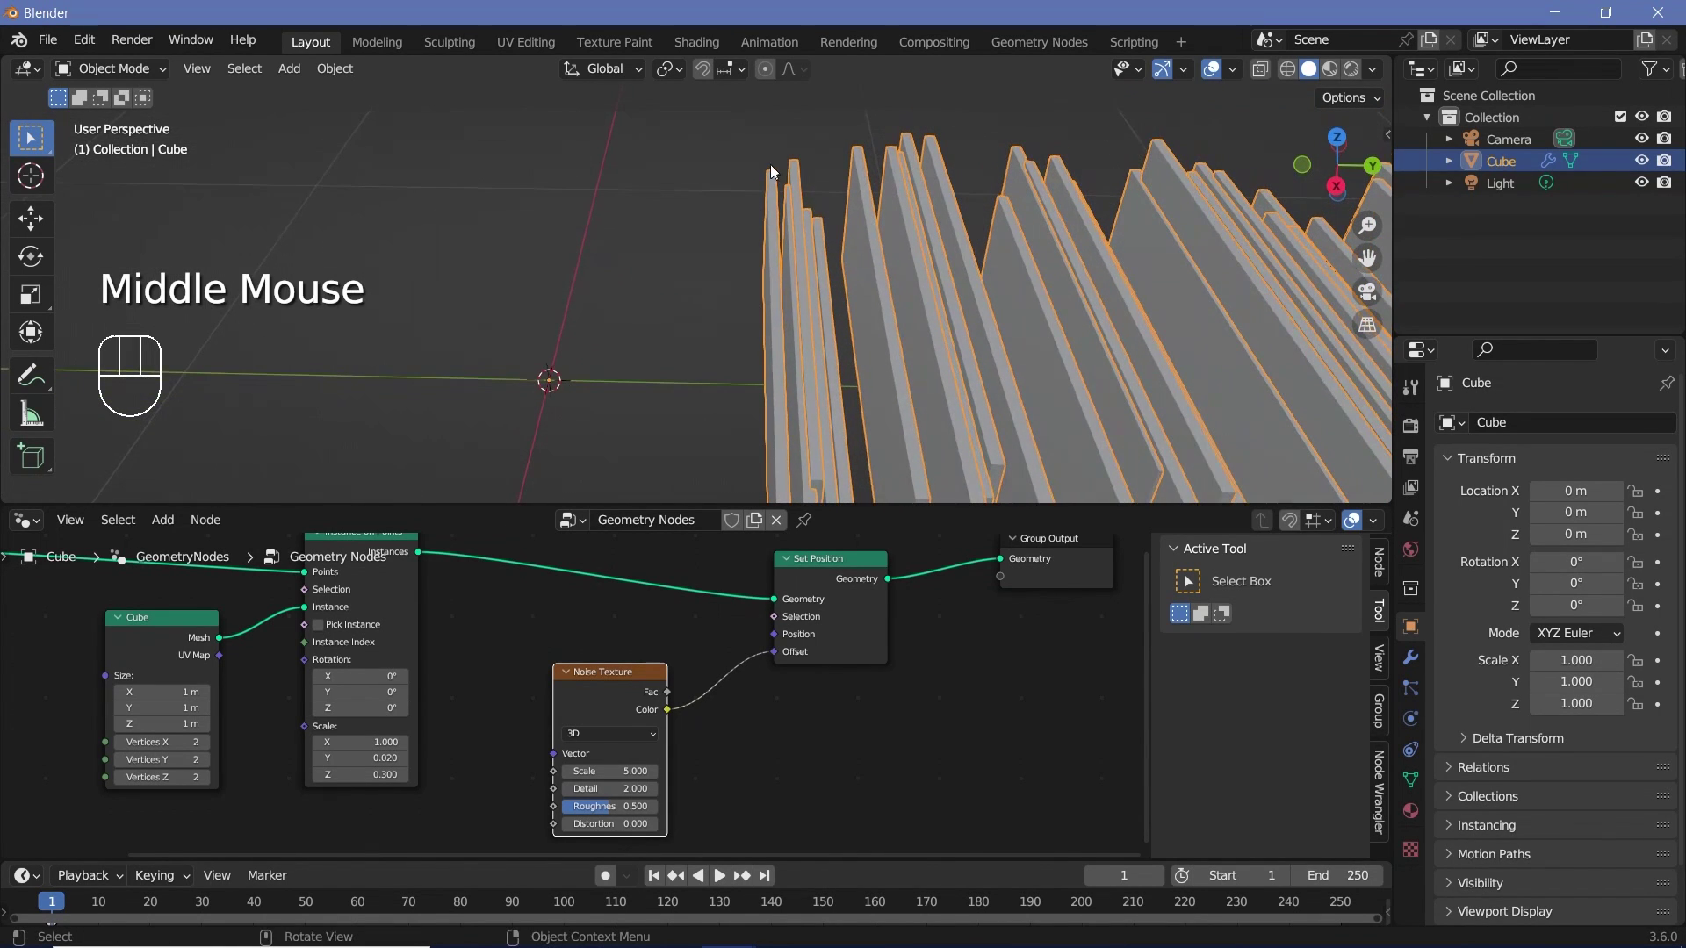
pyautogui.middleClick(797, 309)
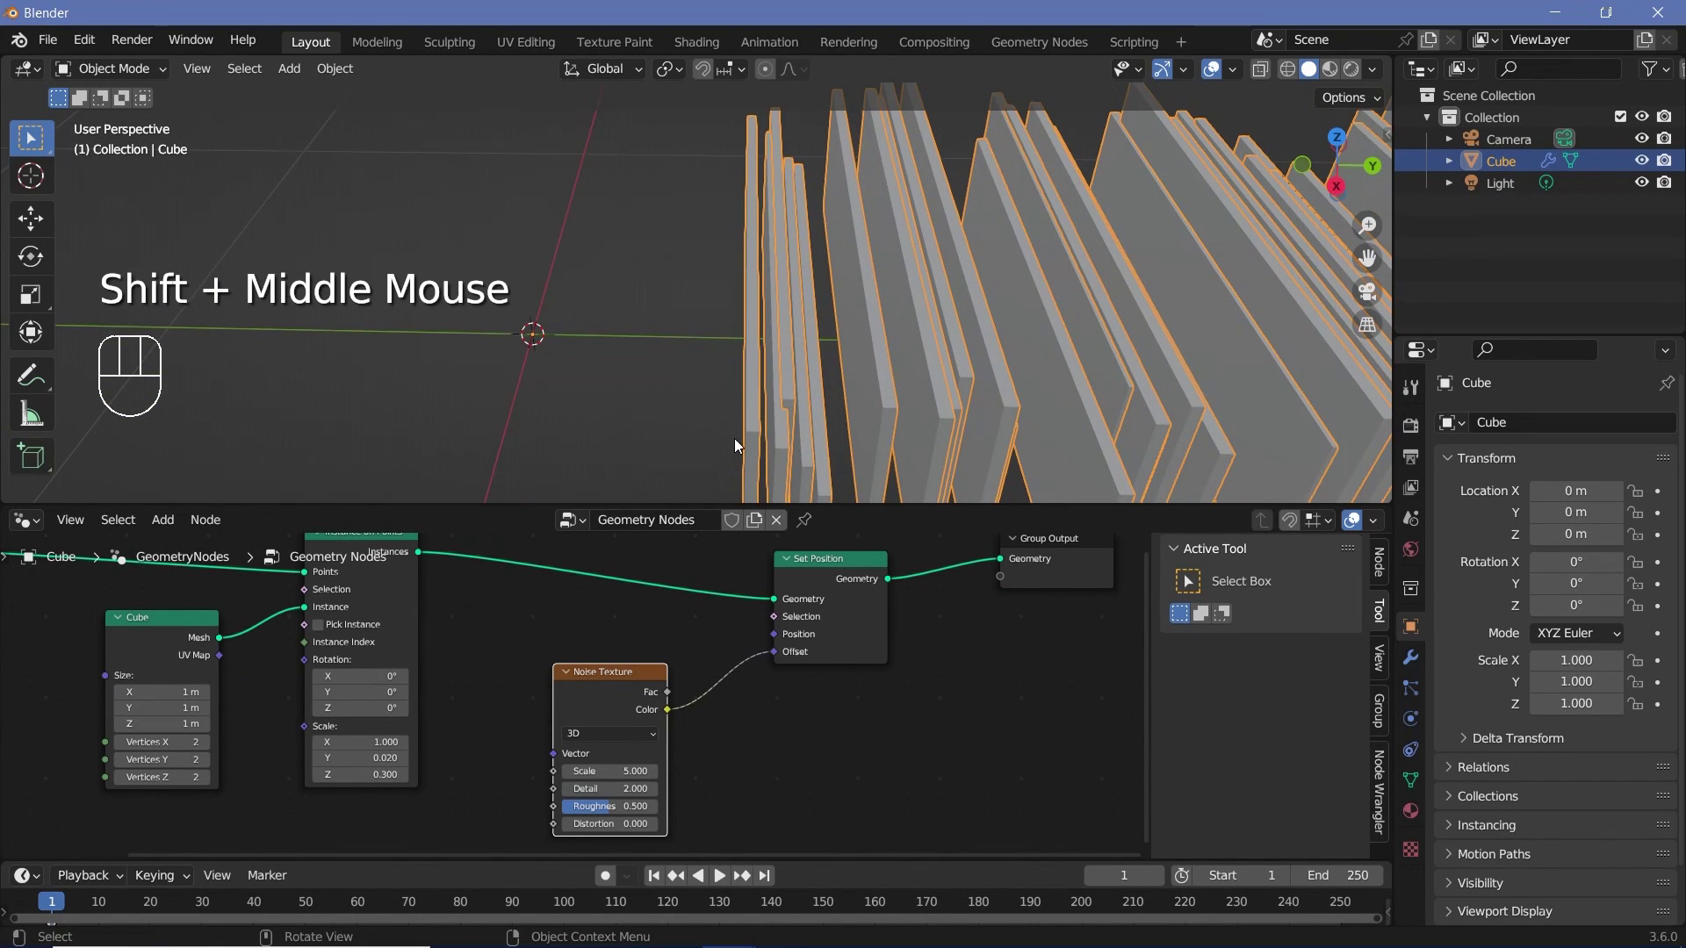
# Step: Insert a Realize Instances node before Set Position so the noise warps the slats into jagged shards
pyautogui.click(601, 692)
pyautogui.press('shift+a')
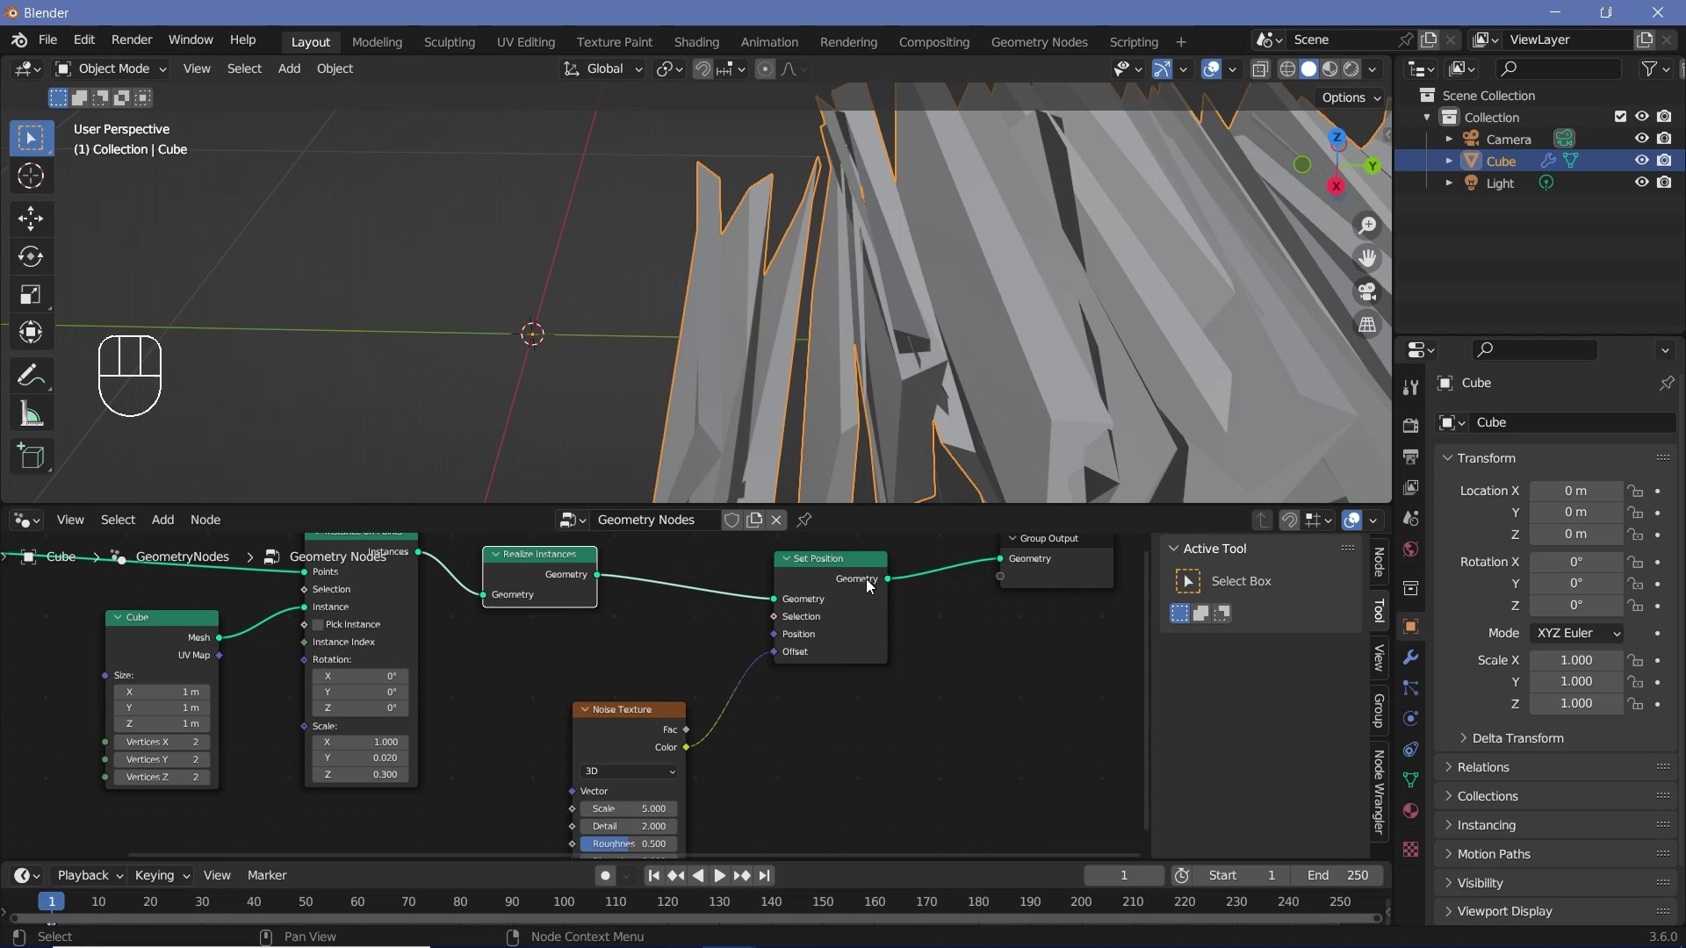
pyautogui.moveTo(764, 430); pyautogui.dragTo(793, 351)
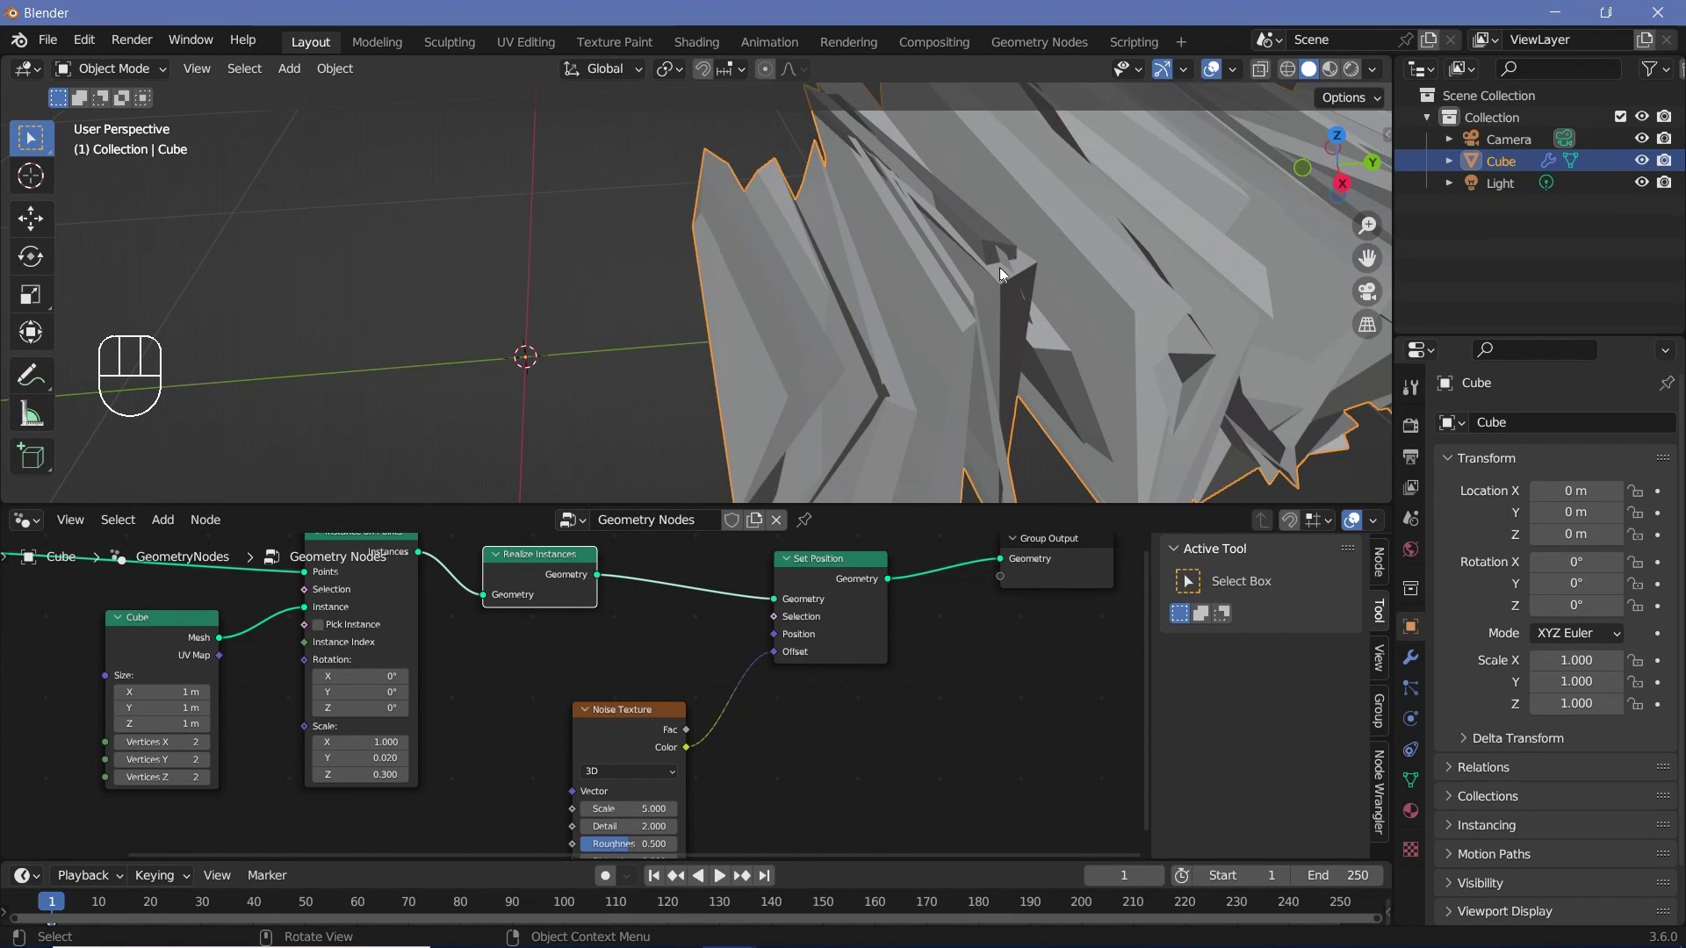
pyautogui.scroll(-3)
pyautogui.moveTo(963, 280); pyautogui.dragTo(814, 294)
pyautogui.scroll(3)
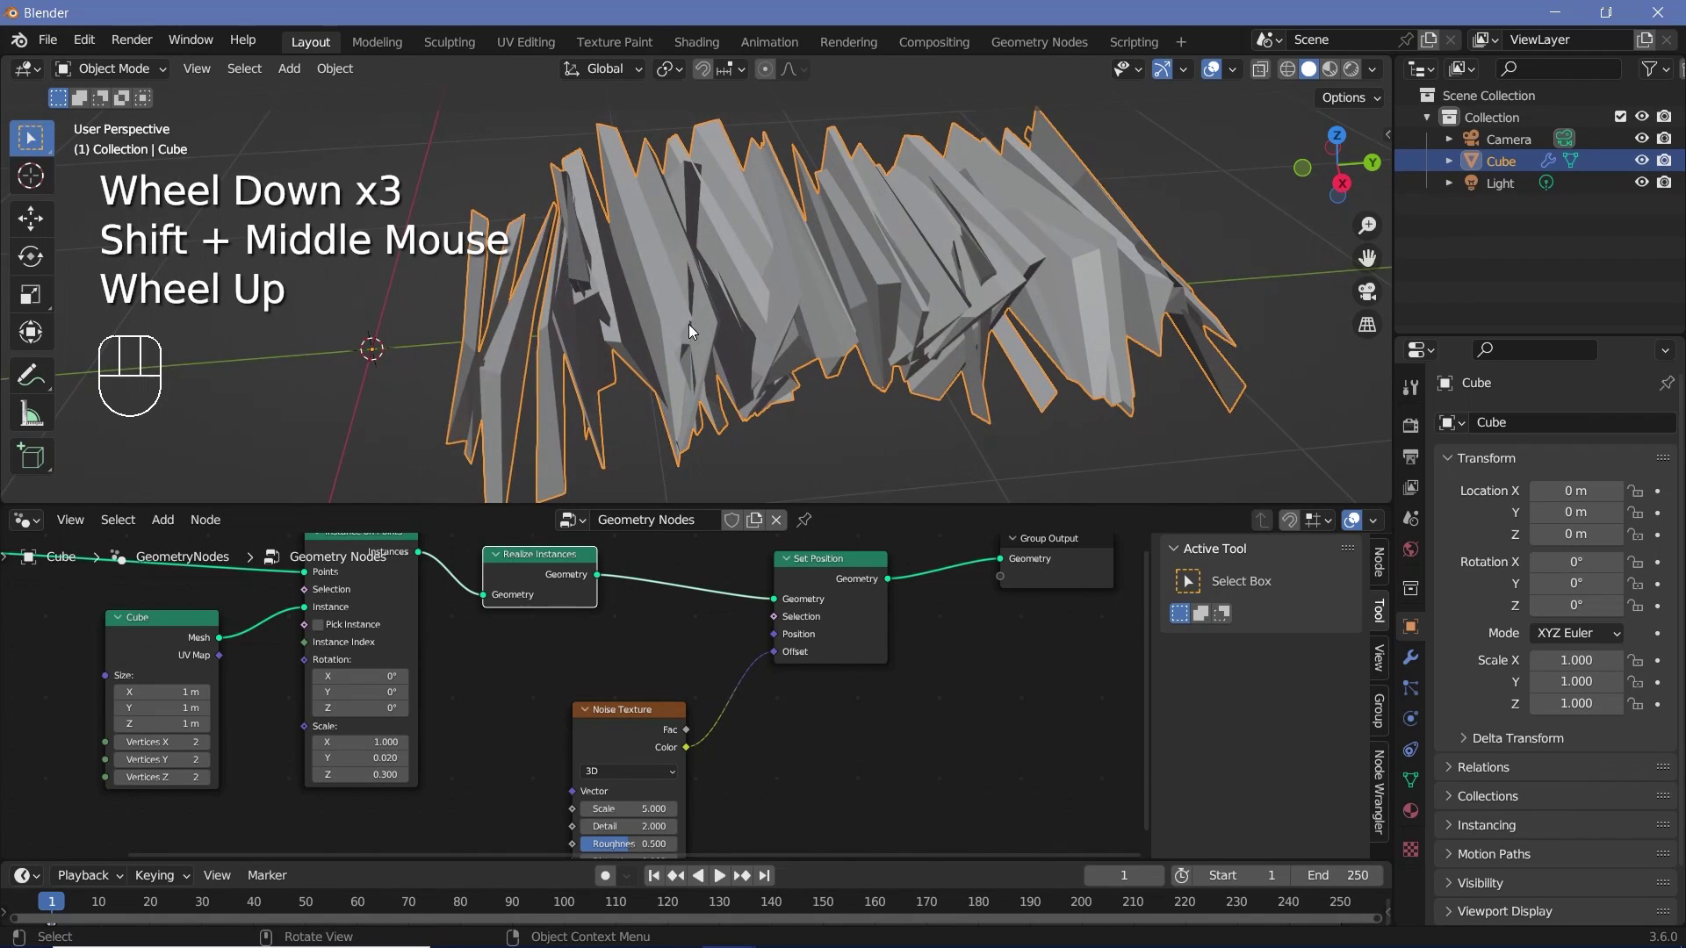
pyautogui.middleClick(746, 339)
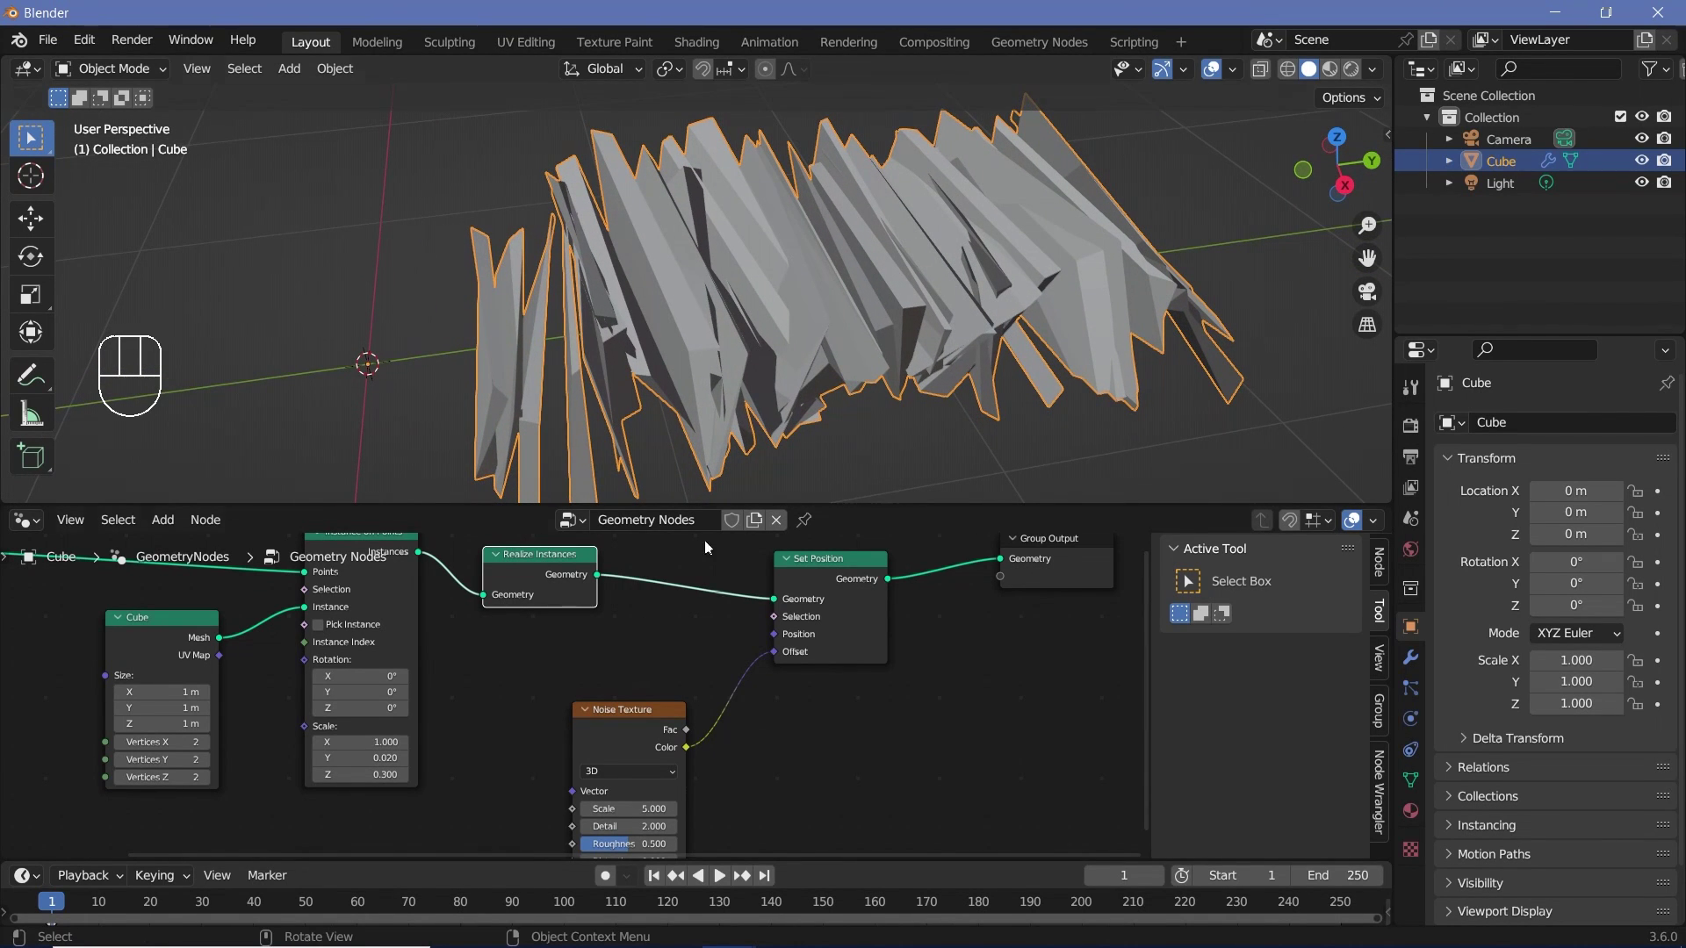
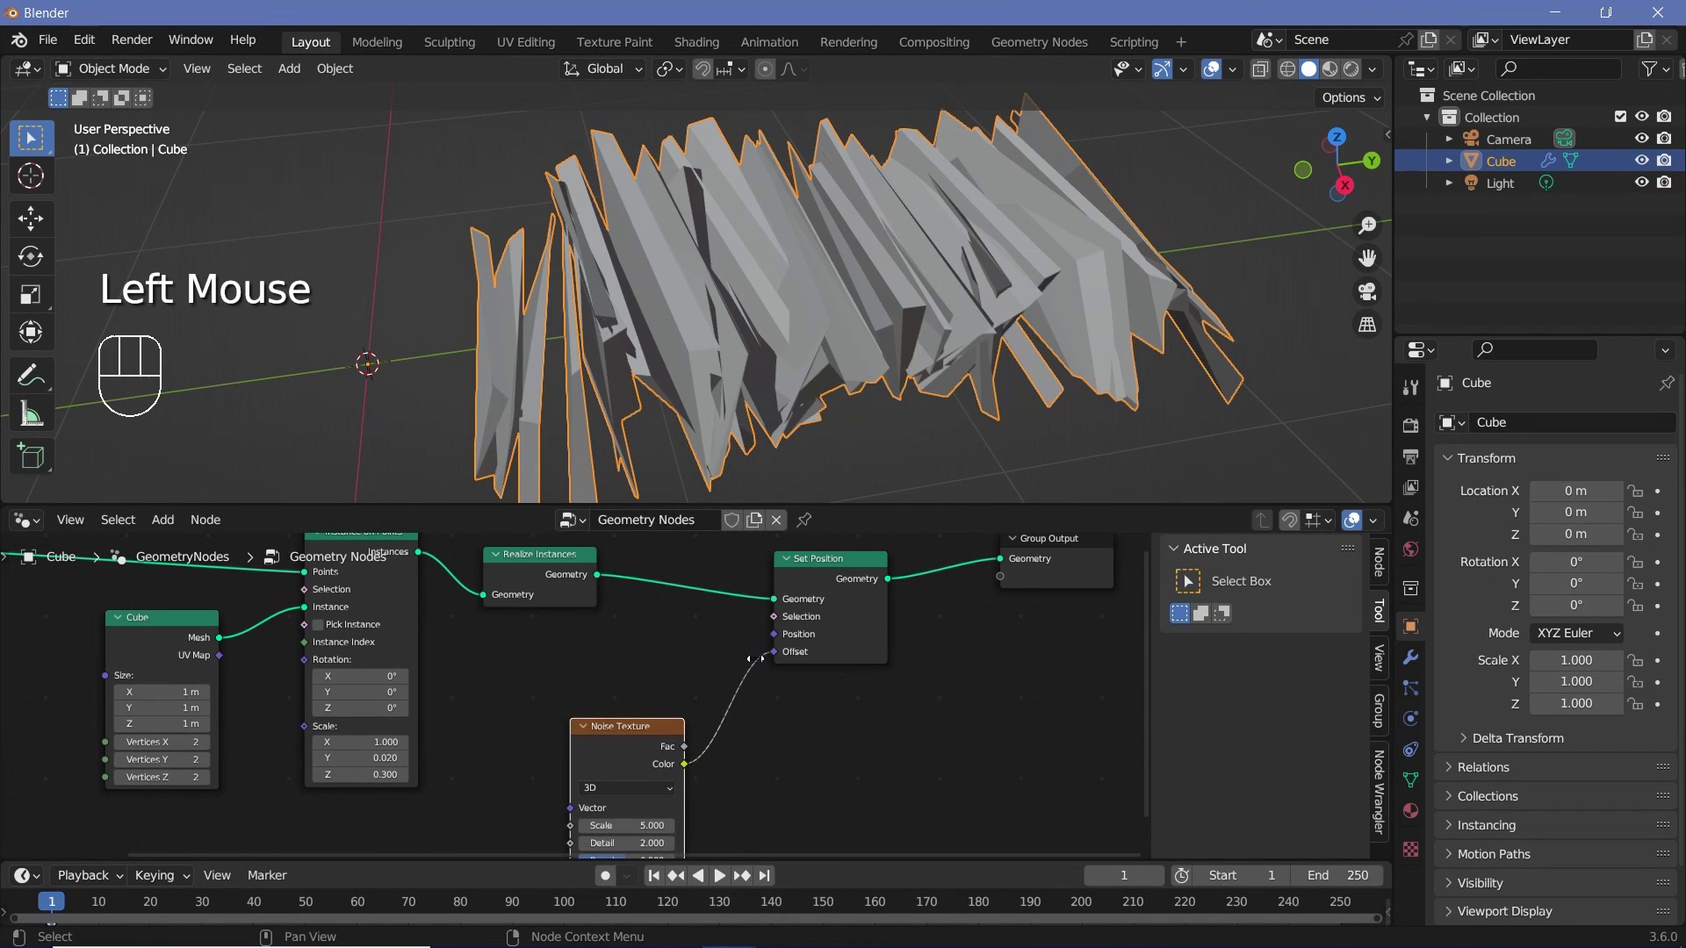
# Step: Add a level-5 Subdivide Mesh after Realize Instances and unlink the noise from the offset
pyautogui.press('shift+a')
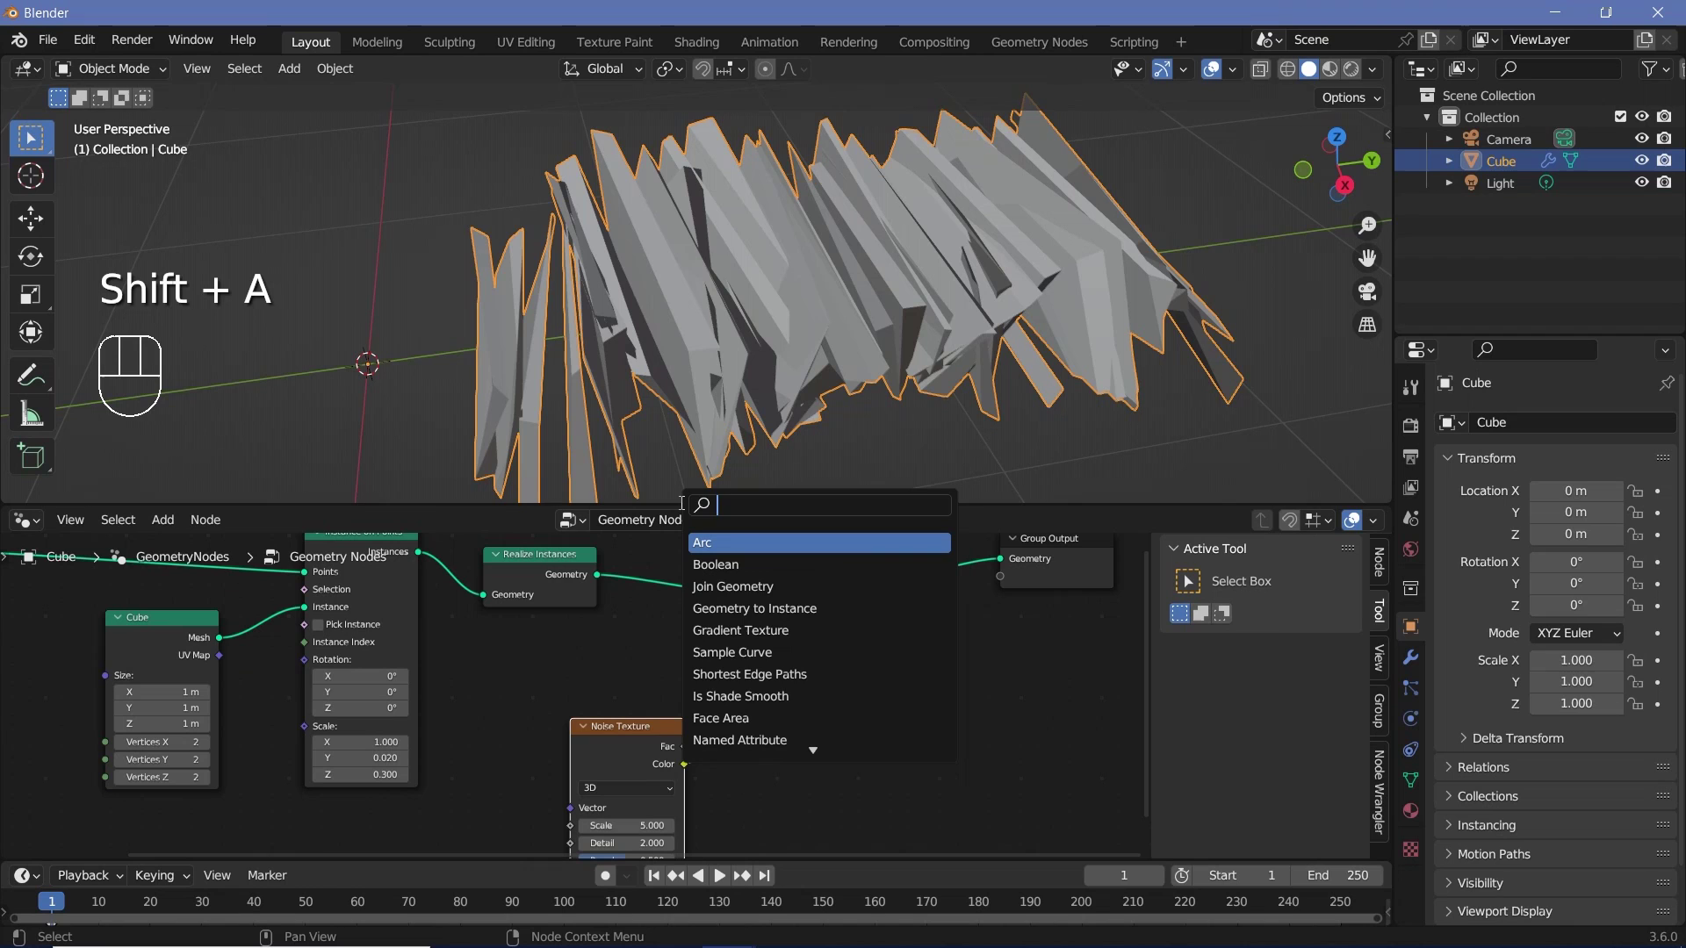
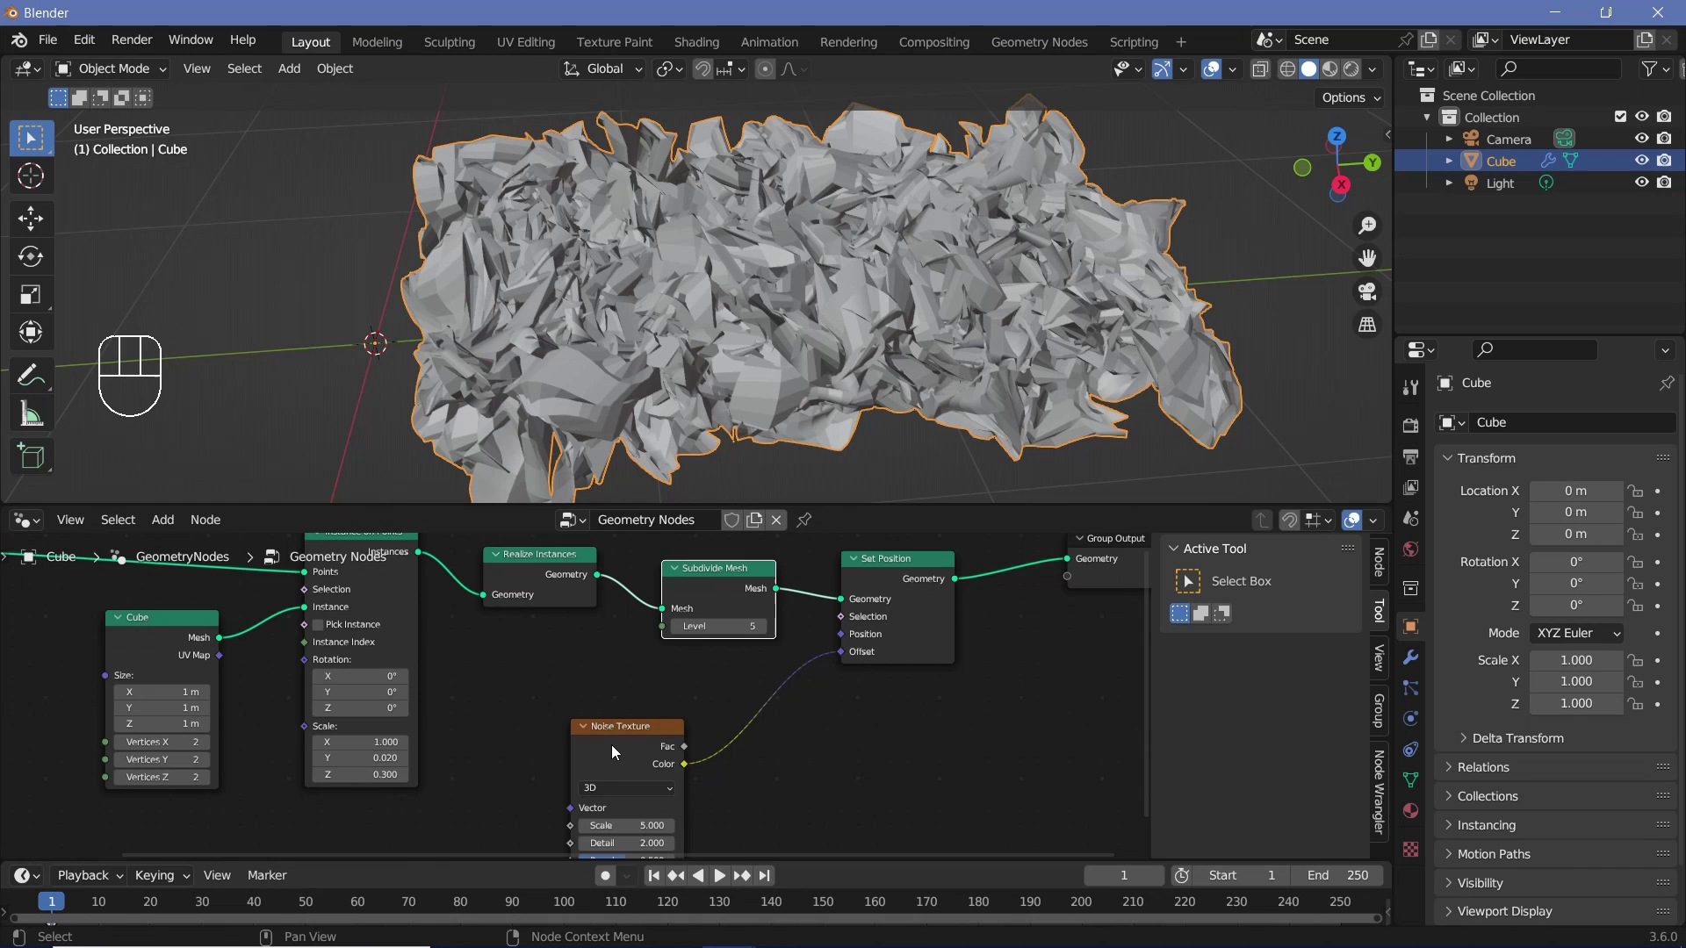
pyautogui.click(617, 750)
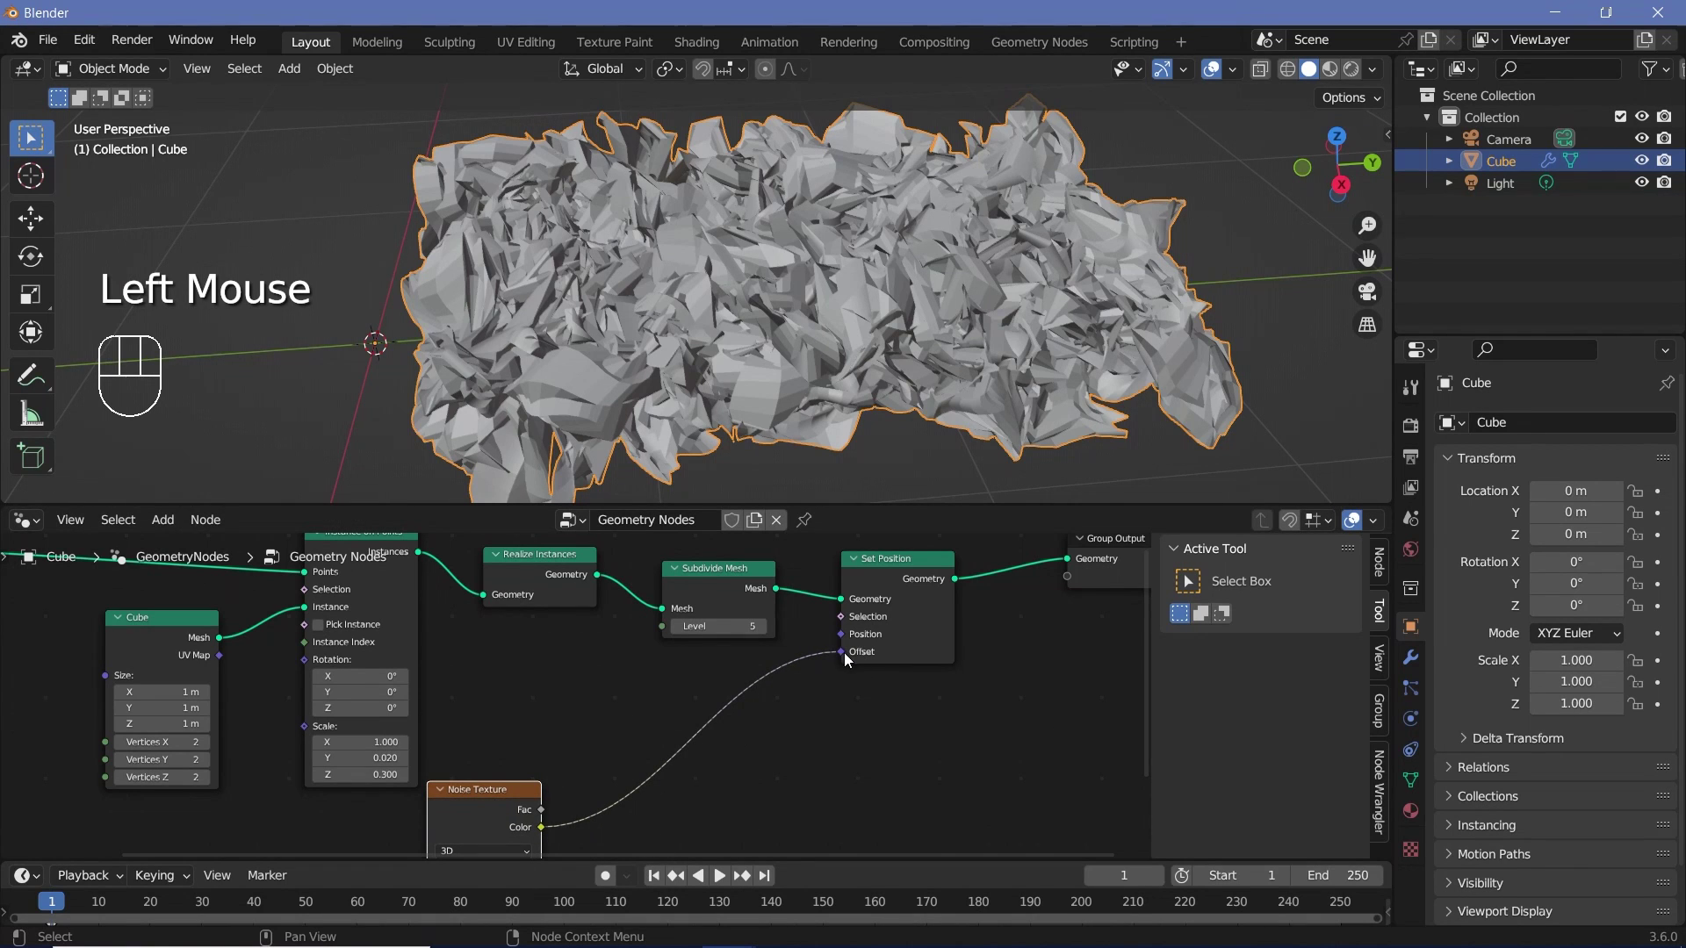
pyautogui.moveTo(781, 692); pyautogui.dragTo(638, 729)
pyautogui.middleClick(697, 742)
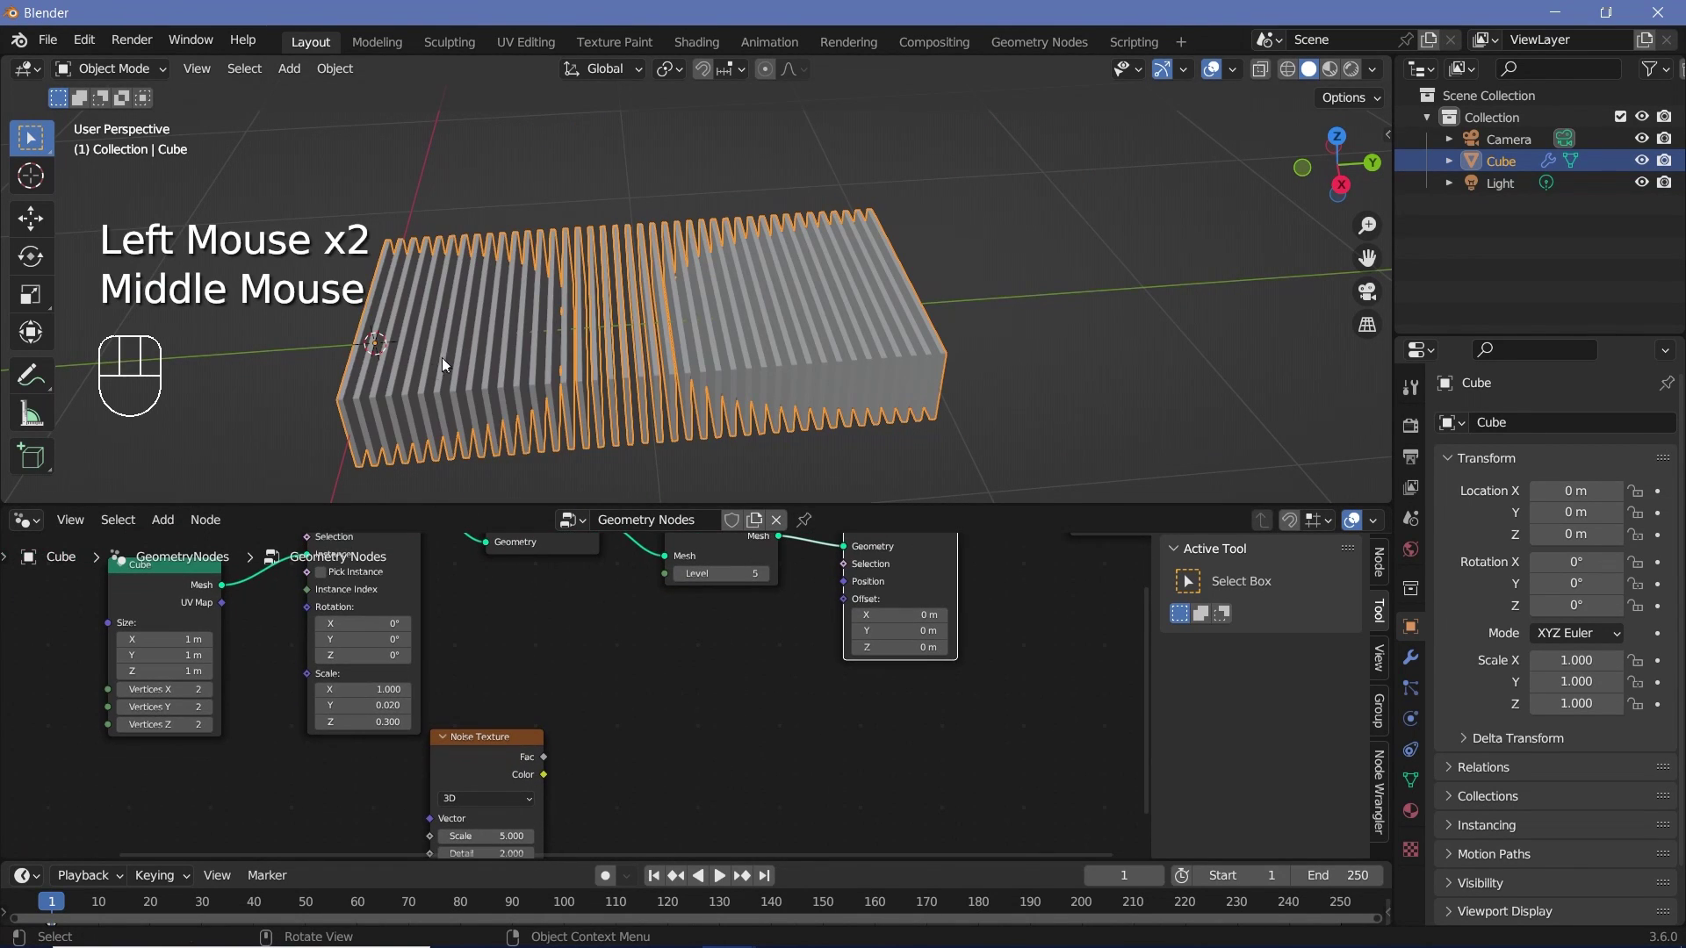
# Step: Add a Wave Texture and test its colour directly as the Set Position offset
pyautogui.press('shift+a')
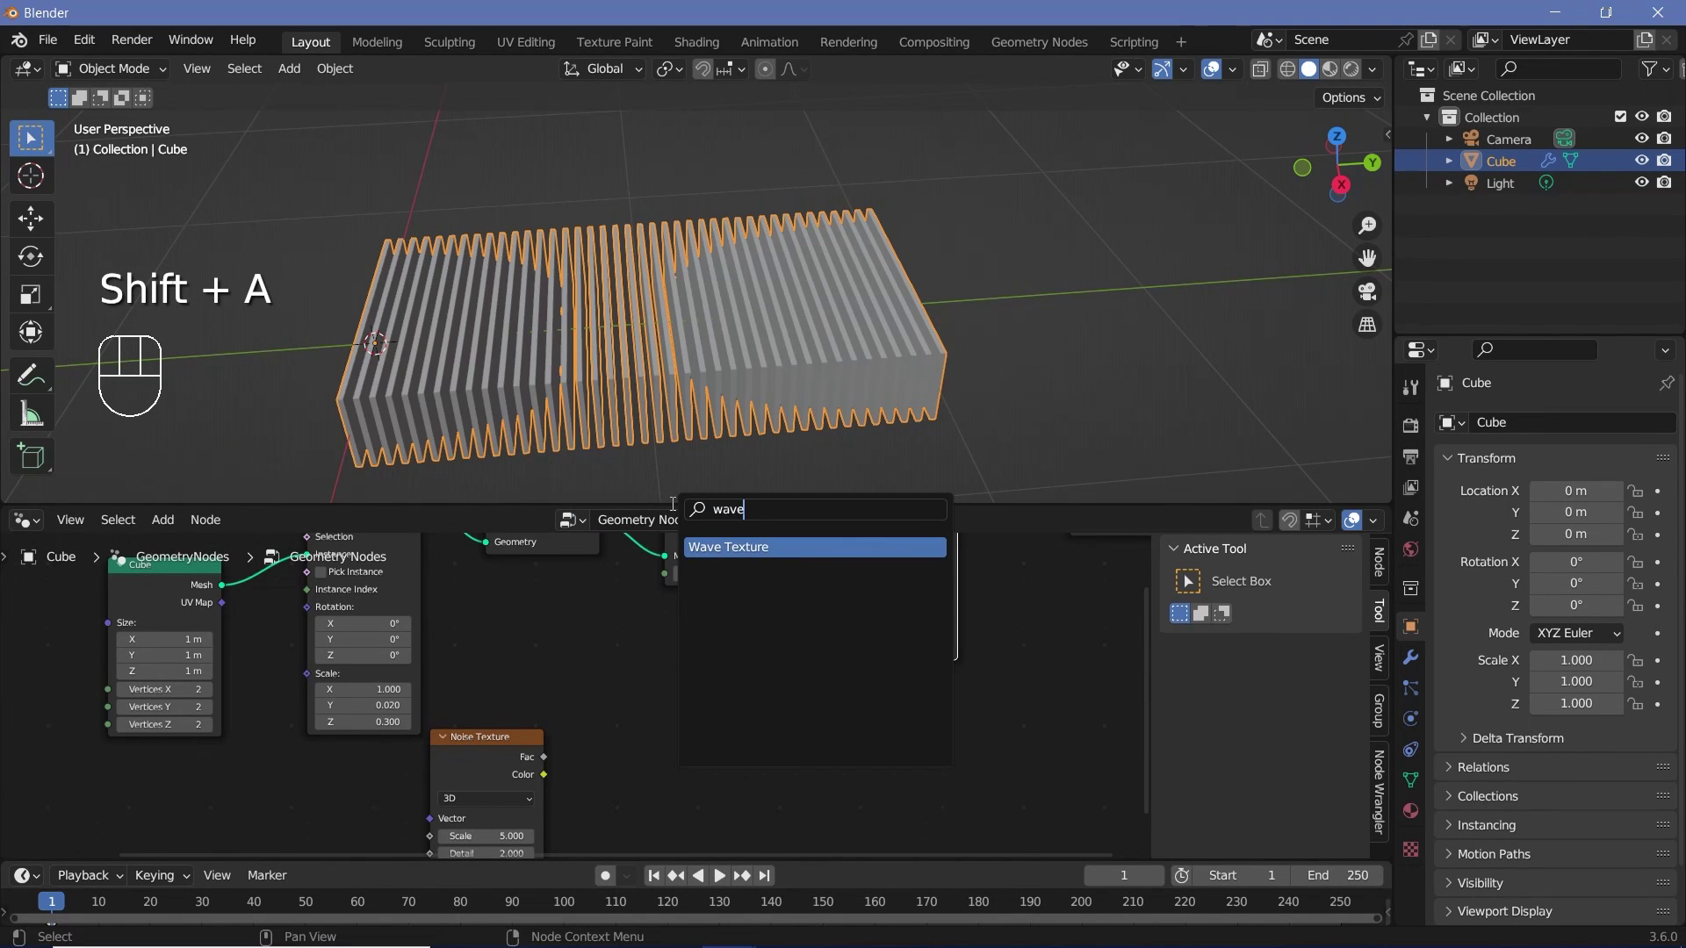
pyautogui.moveTo(786, 661); pyautogui.dragTo(758, 332)
pyautogui.scroll(-3)
pyautogui.moveTo(758, 332); pyautogui.dragTo(938, 316)
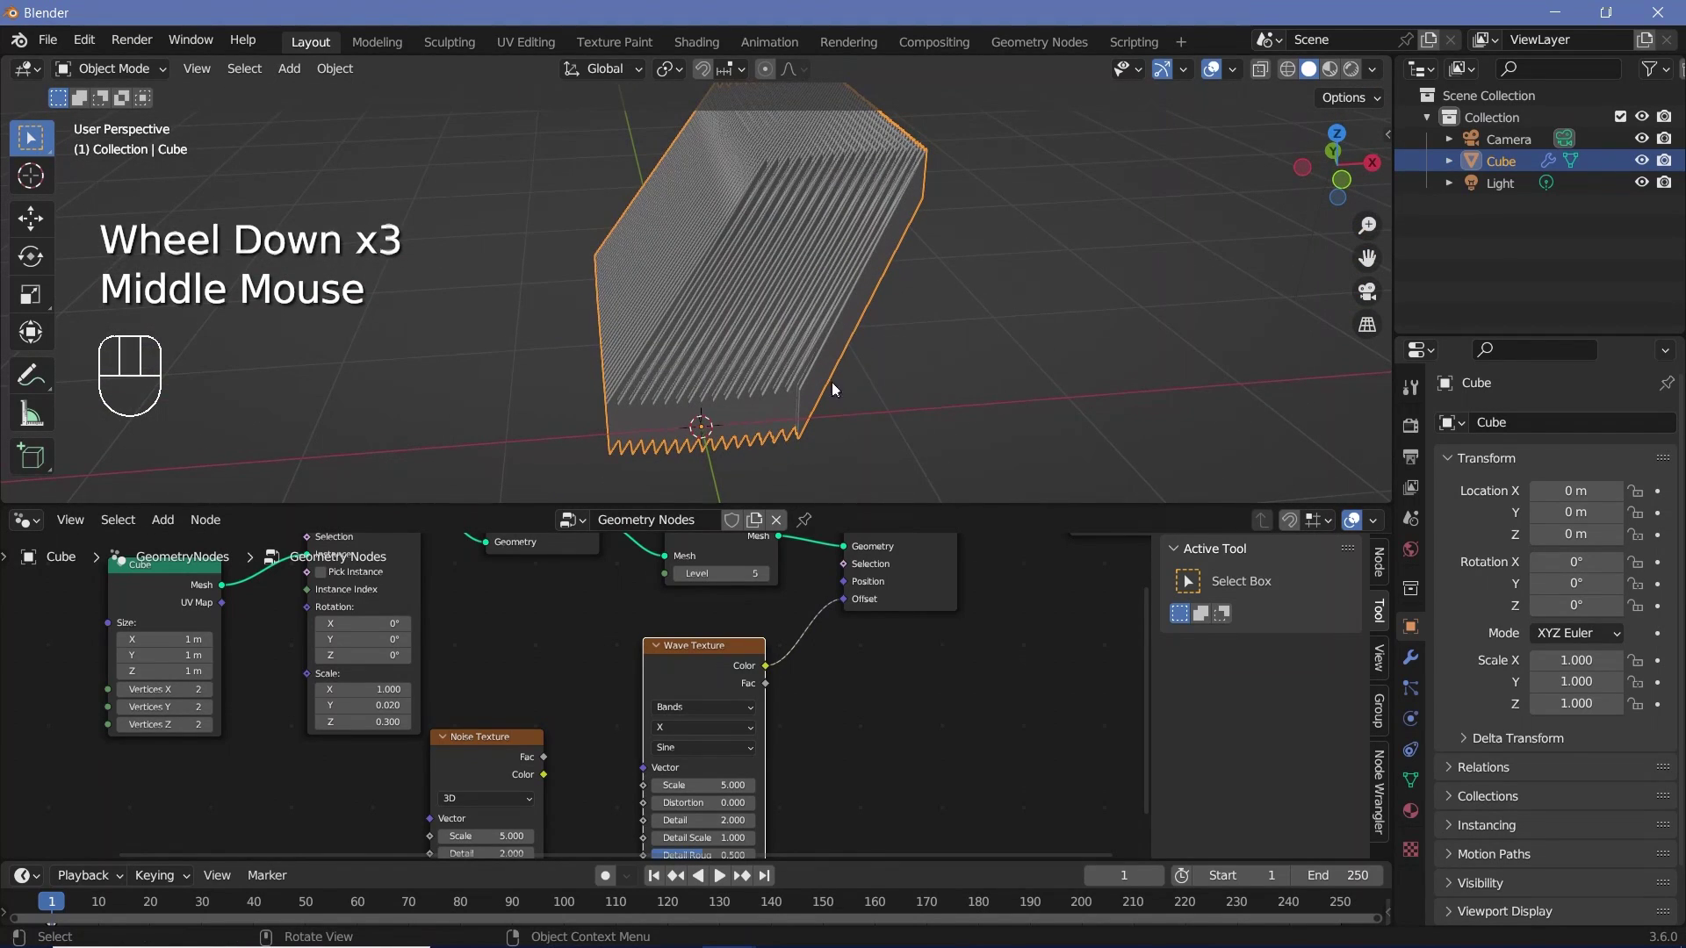
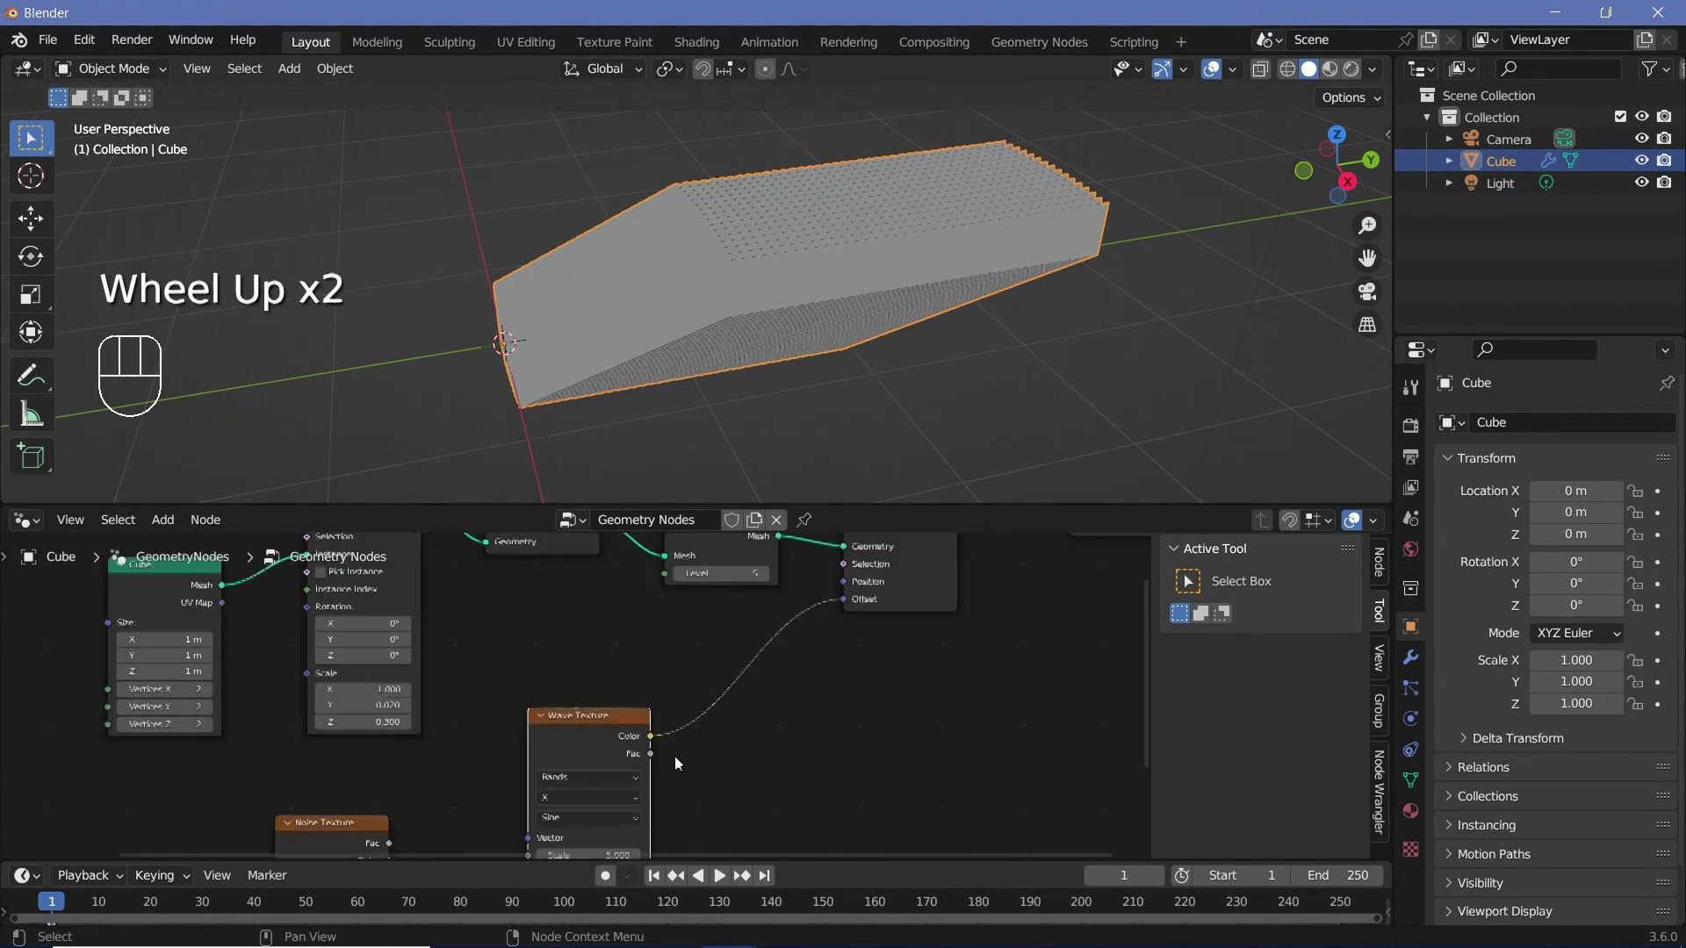
pyautogui.scroll(3)
pyautogui.middleClick(608, 750)
# Step: Route the wave colour through a Combine XYZ Z input into the offset, then remove that Combine XYZ step
pyautogui.press('shift+a')
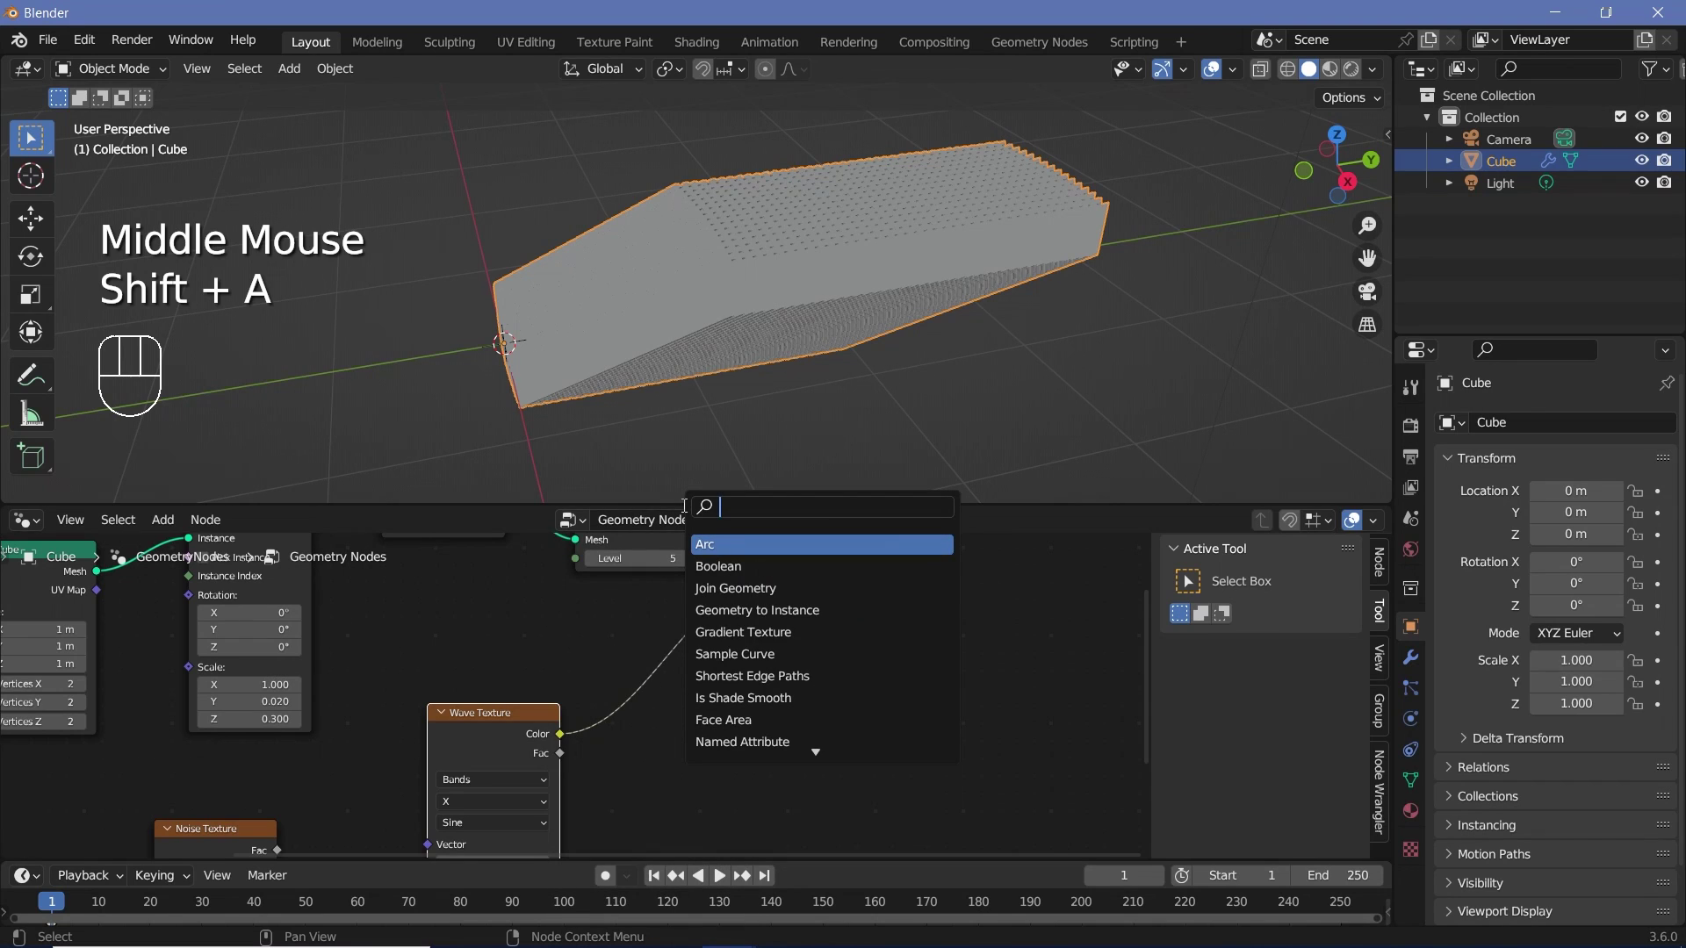
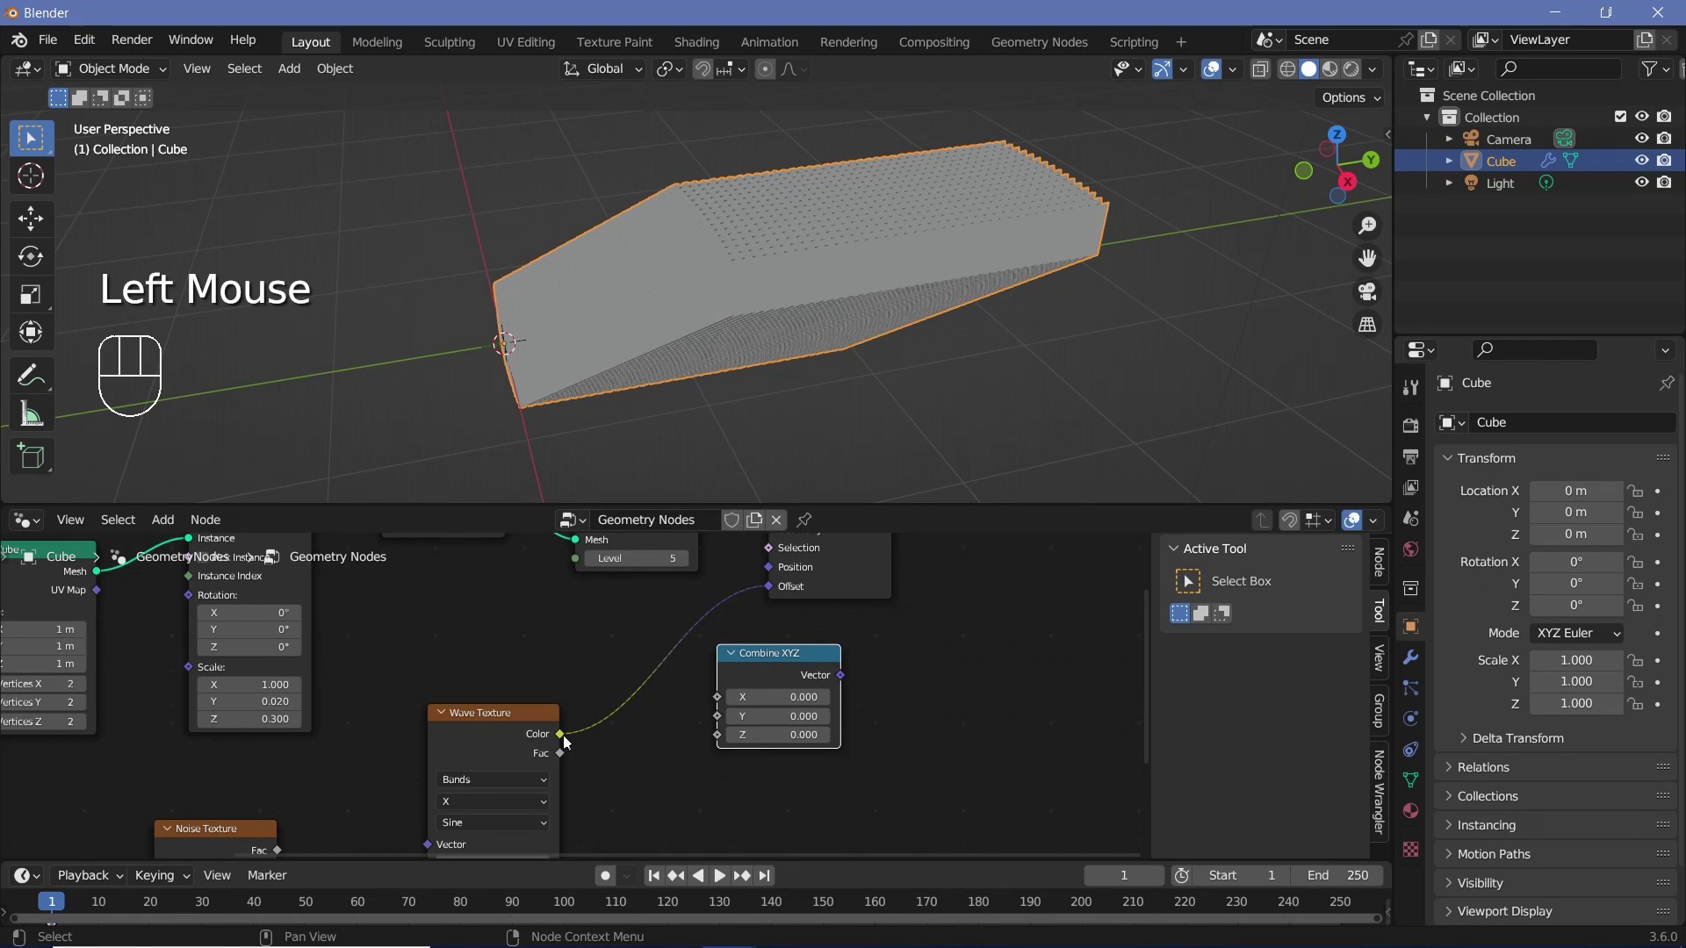
pyautogui.moveTo(583, 741); pyautogui.dragTo(770, 699)
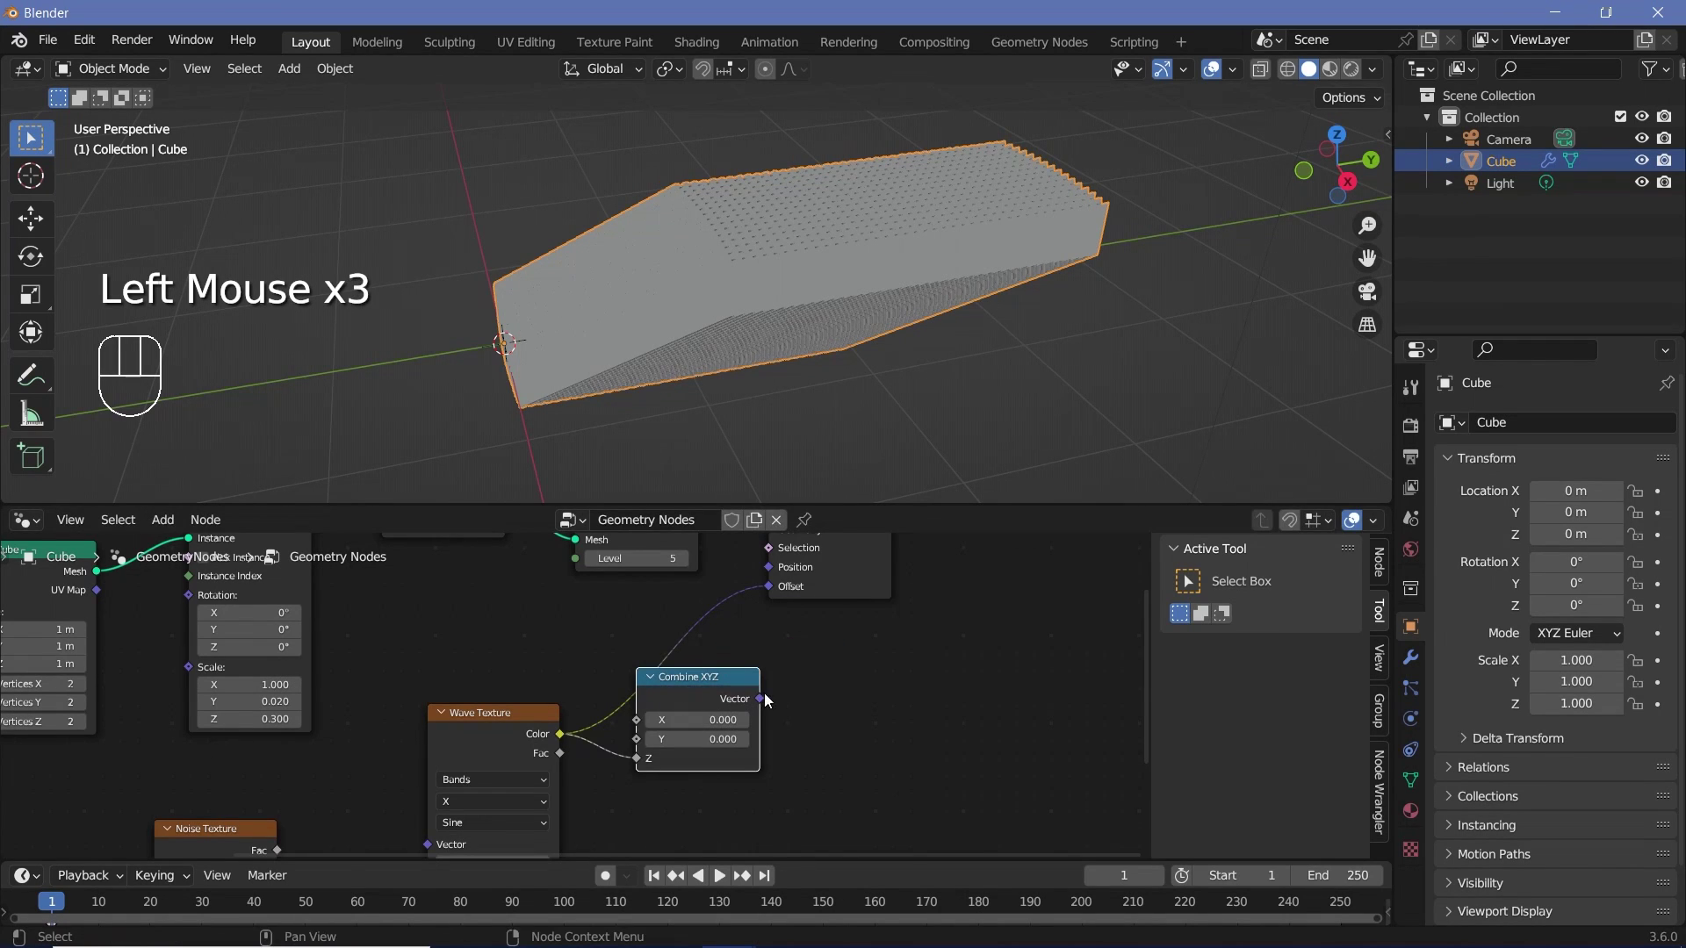
pyautogui.moveTo(766, 696); pyautogui.dragTo(724, 692)
pyautogui.moveTo(767, 260); pyautogui.dragTo(743, 221)
pyautogui.scroll(3)
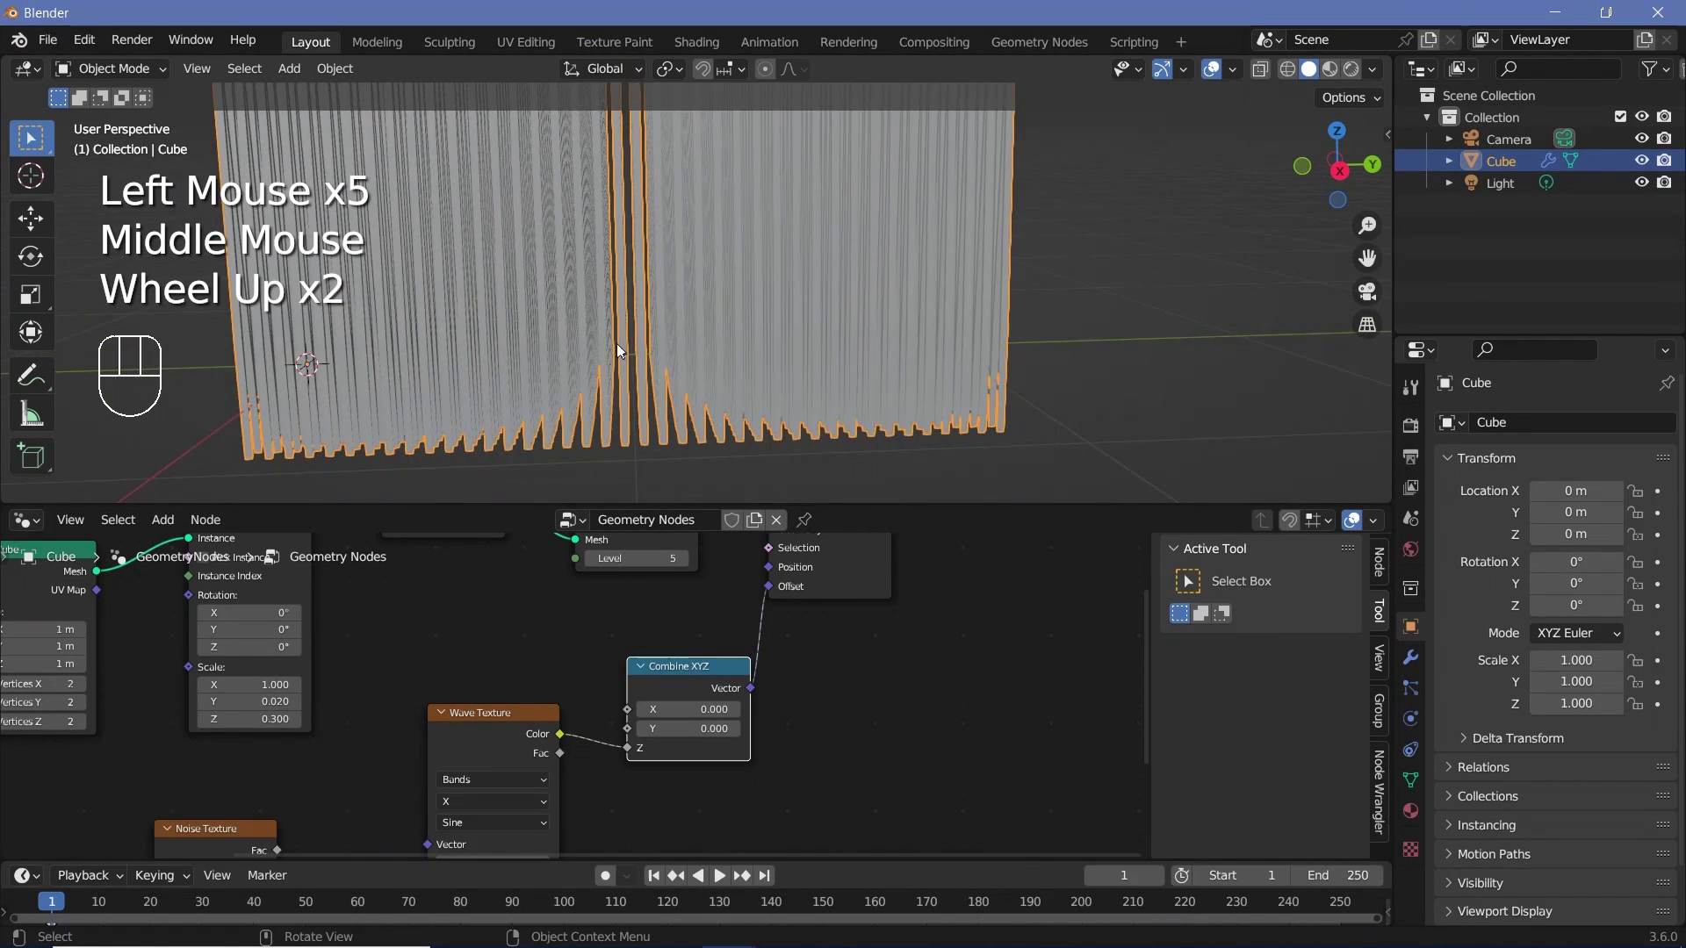
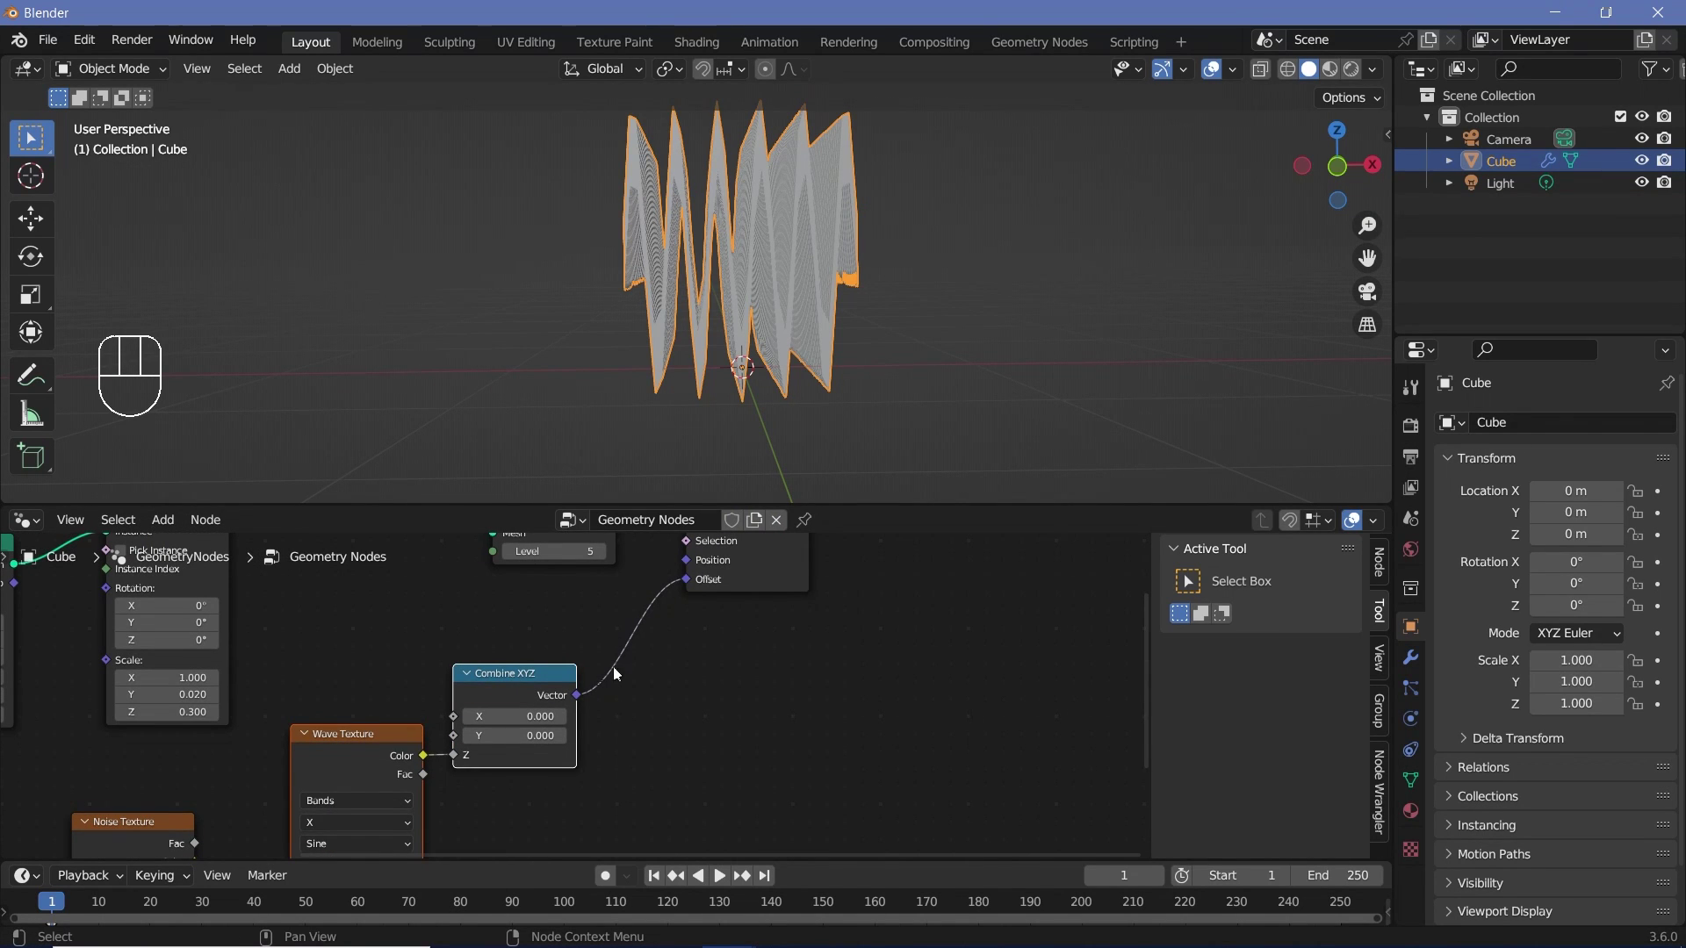
pyautogui.click(536, 680)
# Step: Multiply the Wave Texture colour by 0, 0, 0.05 with a Vector Math node and feed it into the offset
pyautogui.press('x')
pyautogui.press('shift+a')
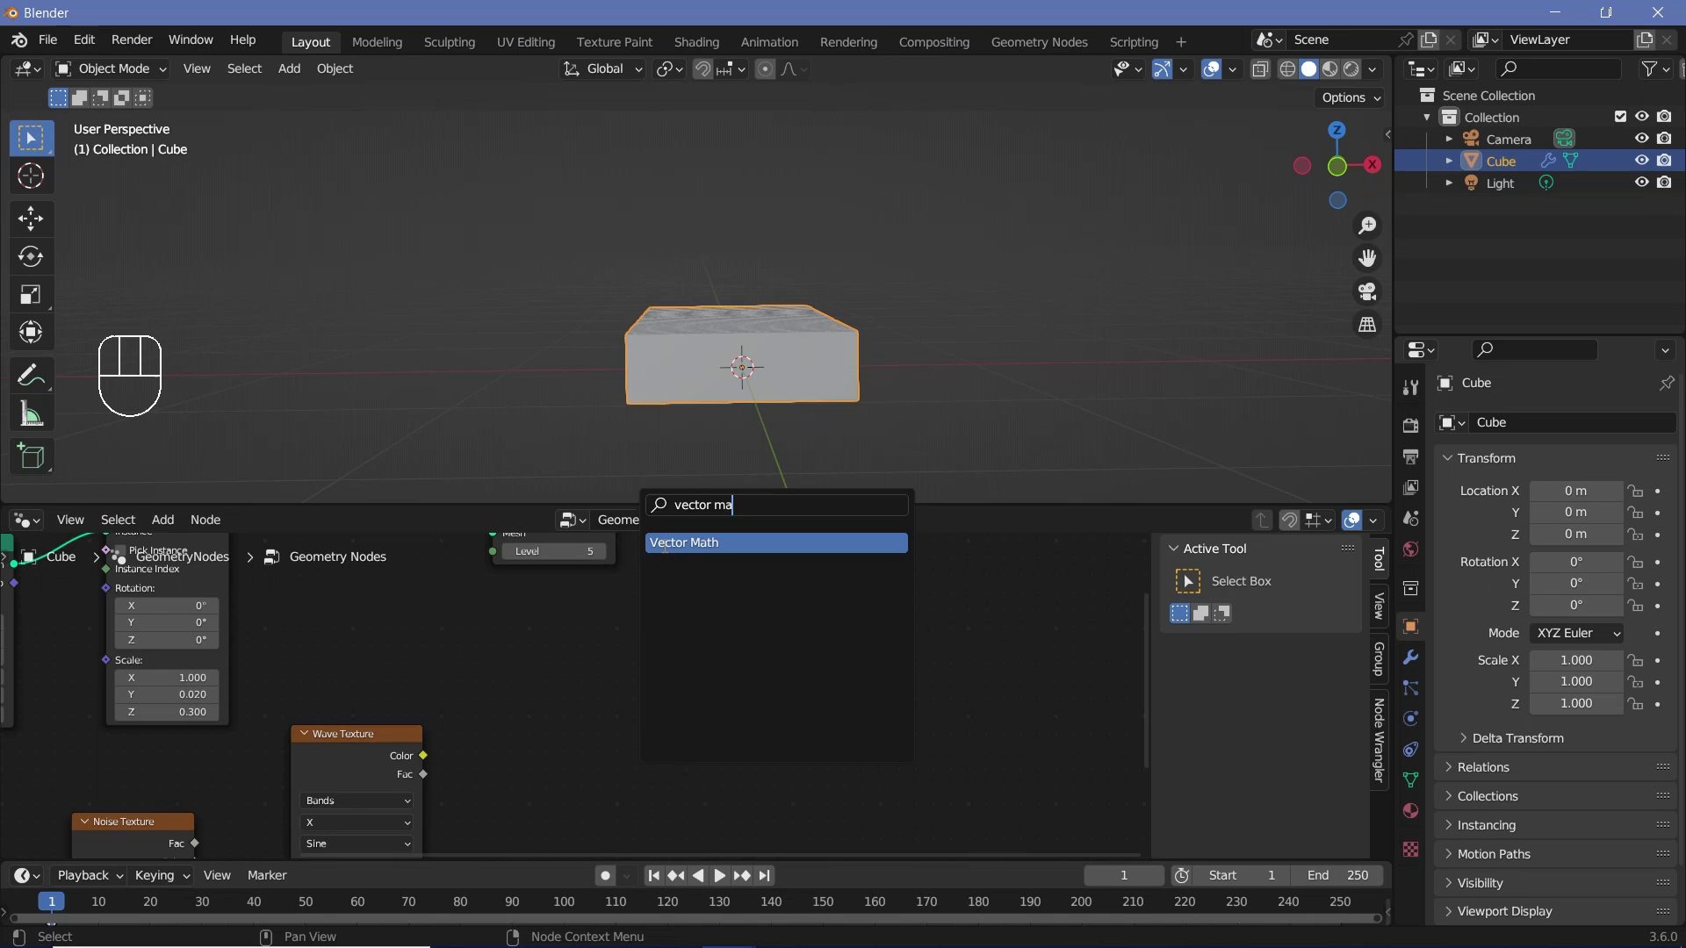
pyautogui.moveTo(568, 702); pyautogui.dragTo(507, 712)
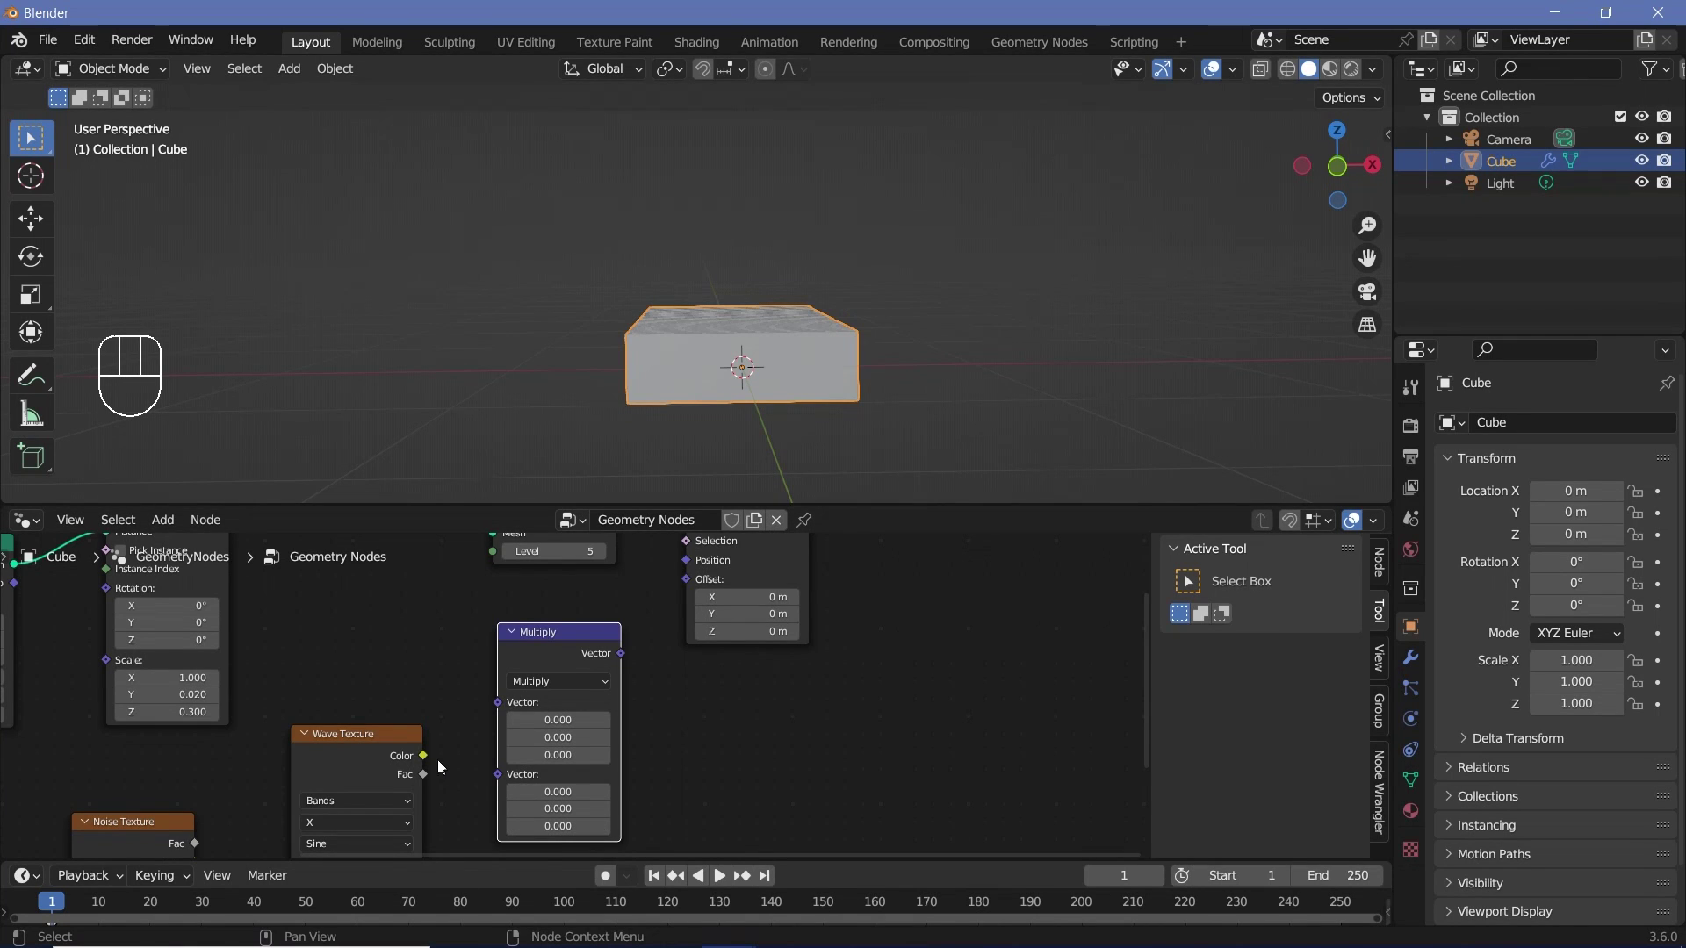
pyautogui.click(517, 702)
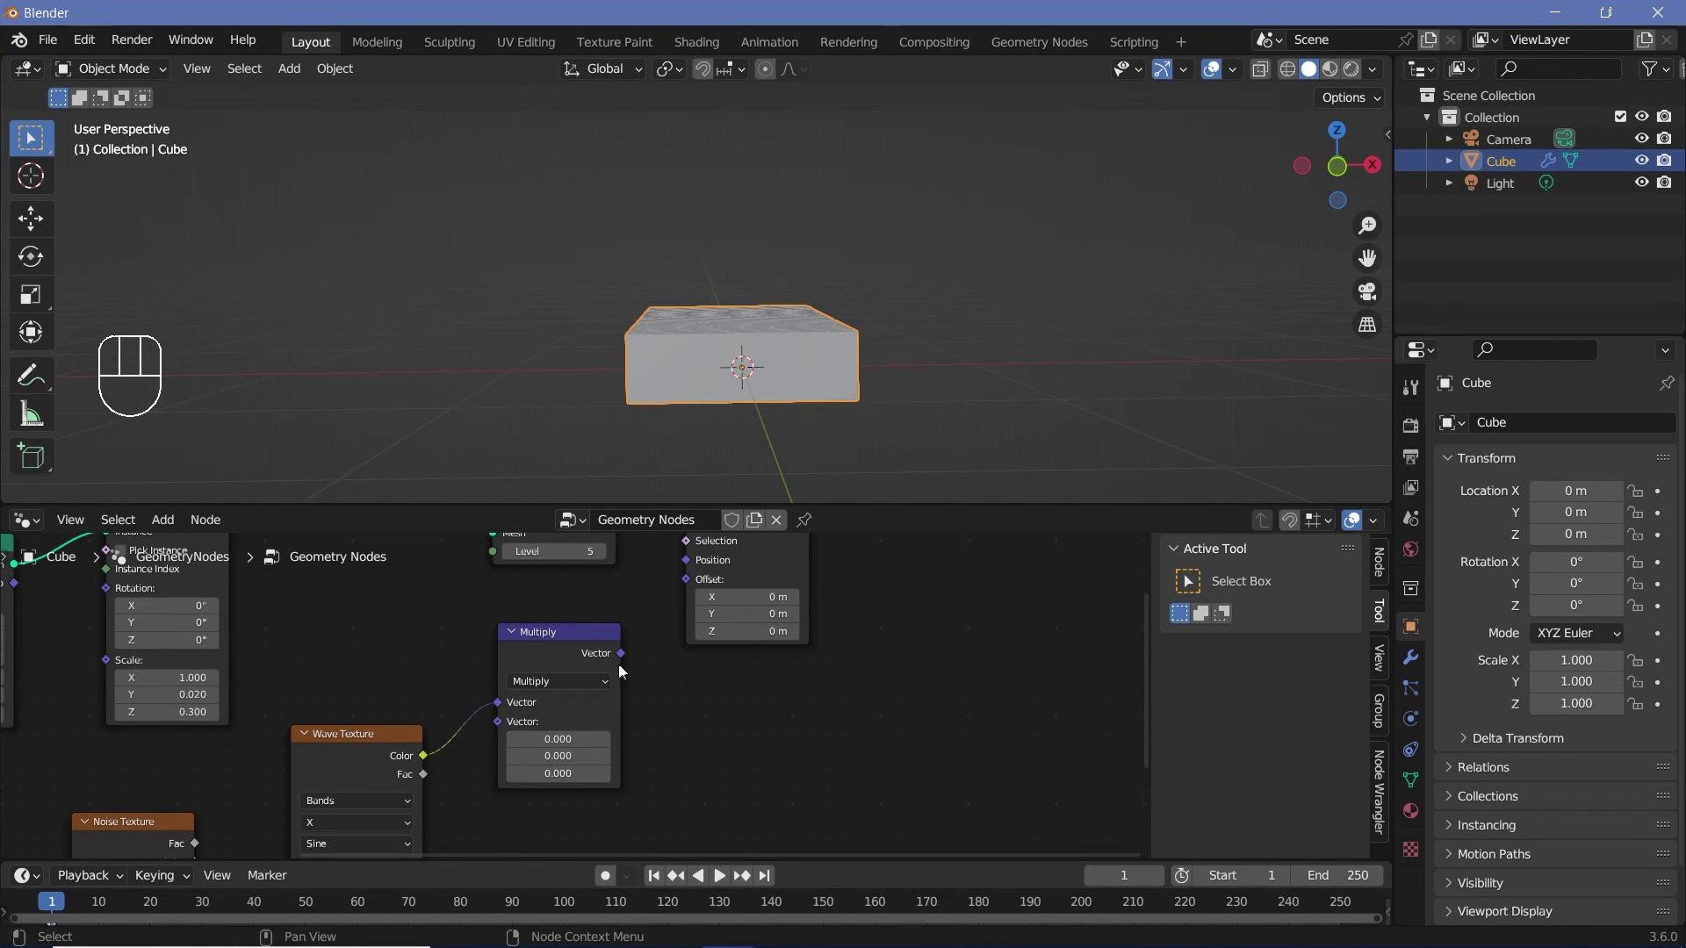
pyautogui.moveTo(640, 652); pyautogui.dragTo(653, 753)
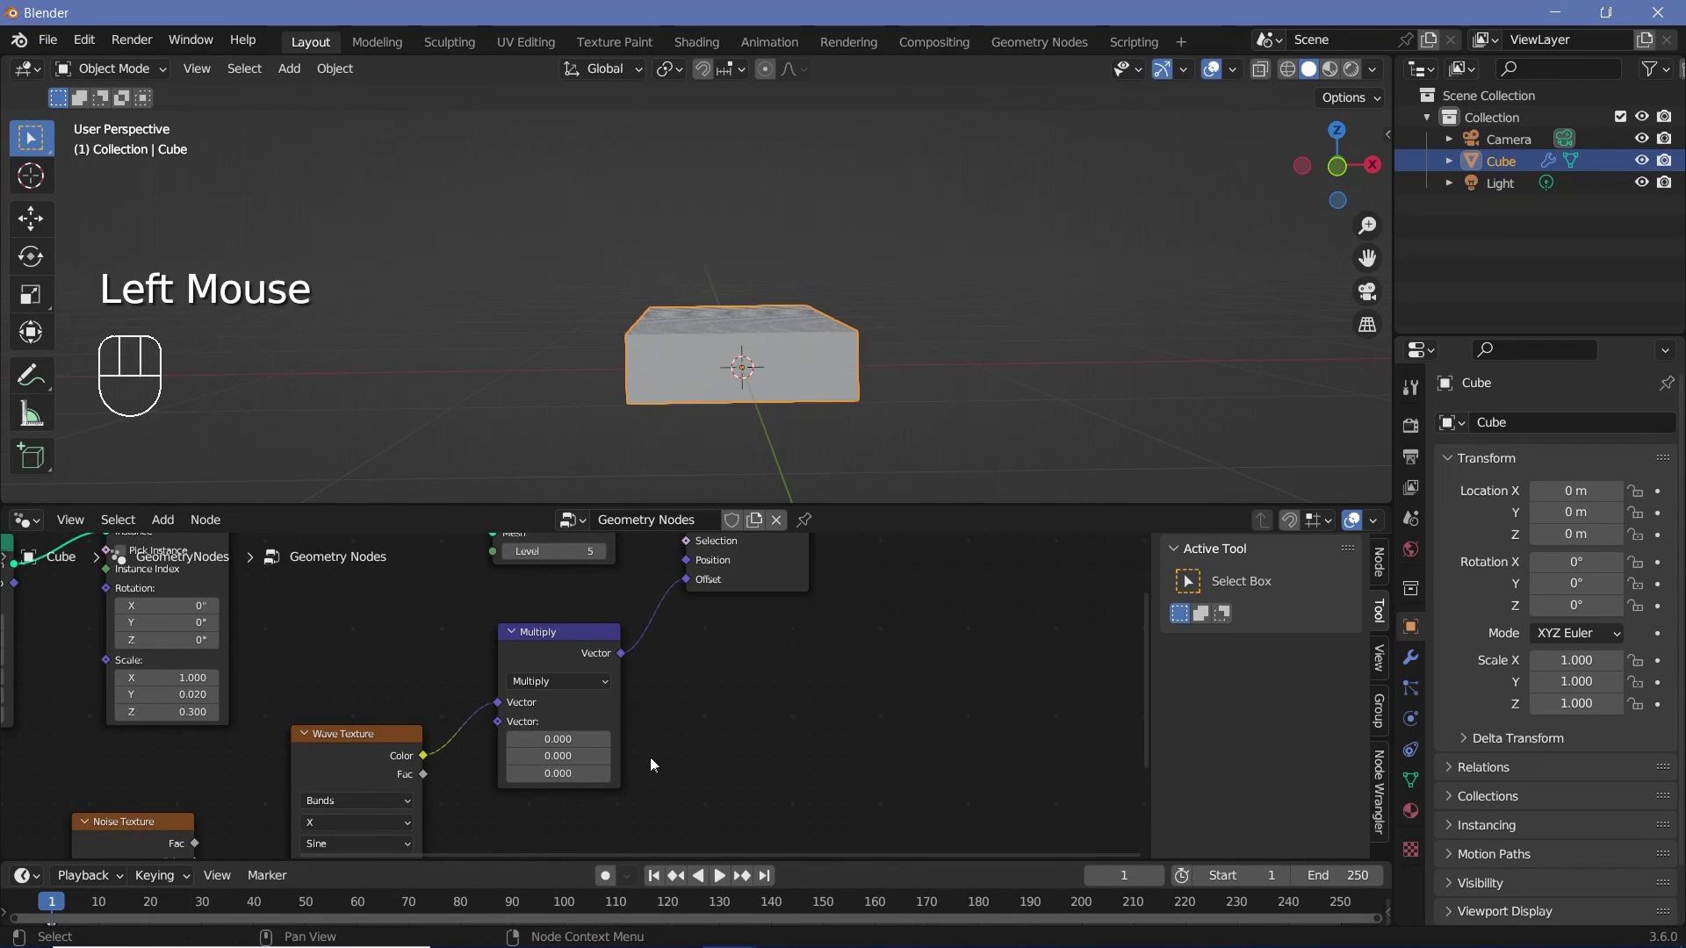
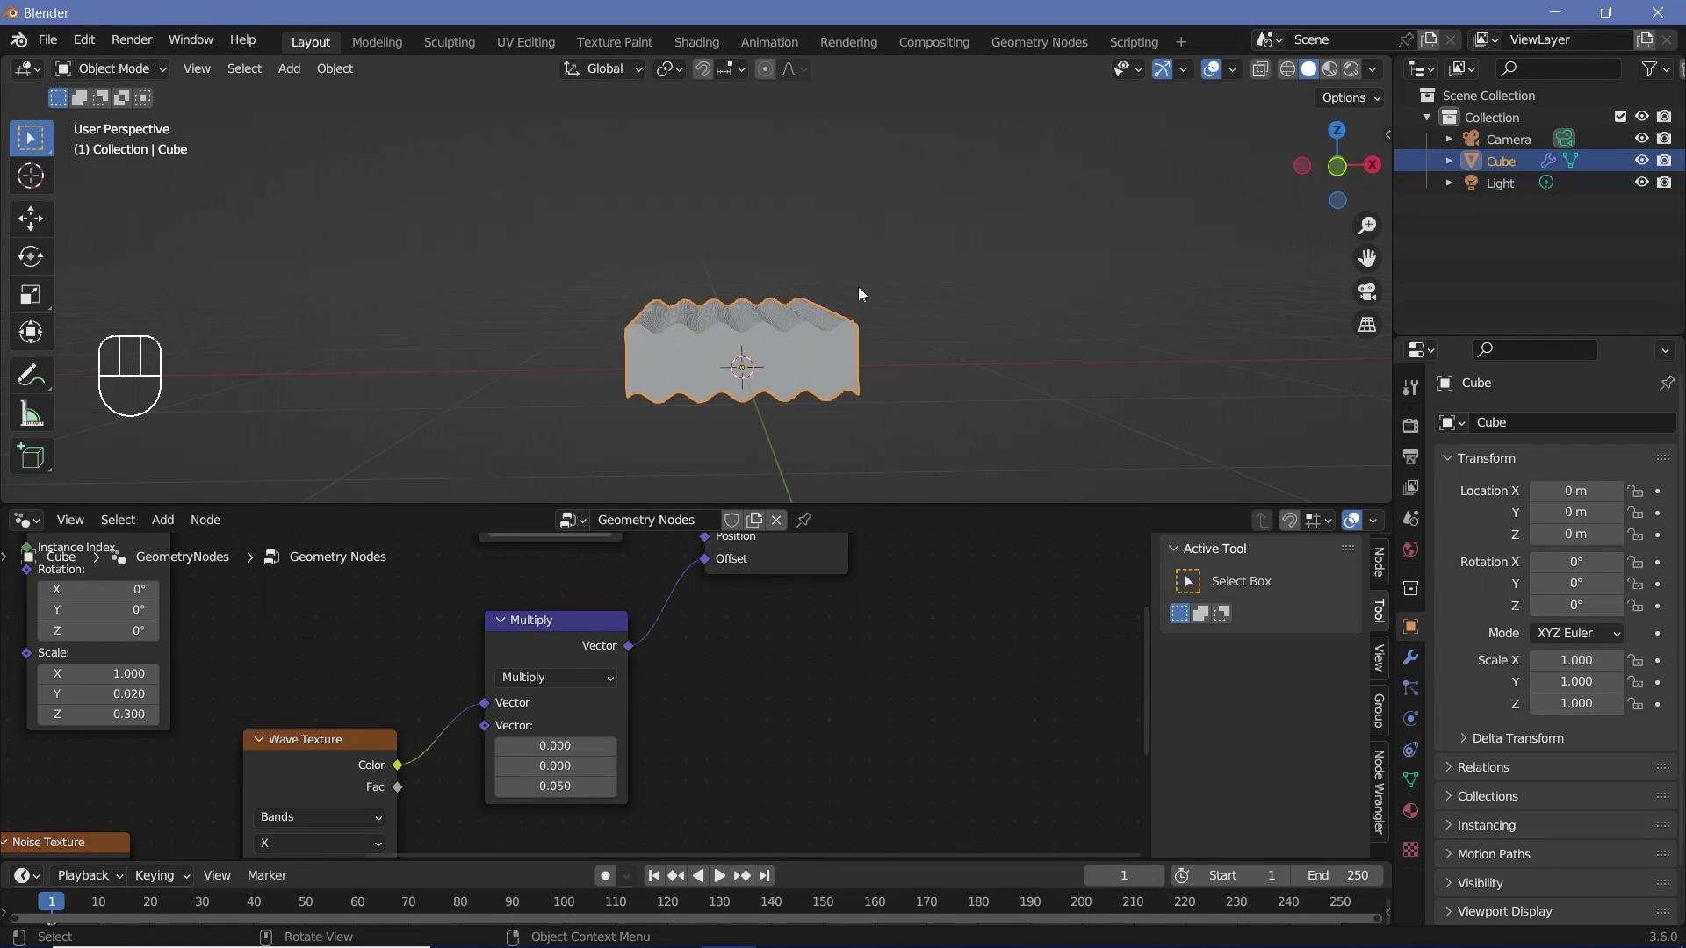
# Step: Orbit the viewport to inspect the gently rippled slab from above and the side
pyautogui.moveTo(768, 362); pyautogui.dragTo(605, 407)
pyautogui.scroll(3)
pyautogui.moveTo(680, 394); pyautogui.dragTo(619, 397)
pyautogui.middleClick(624, 395)
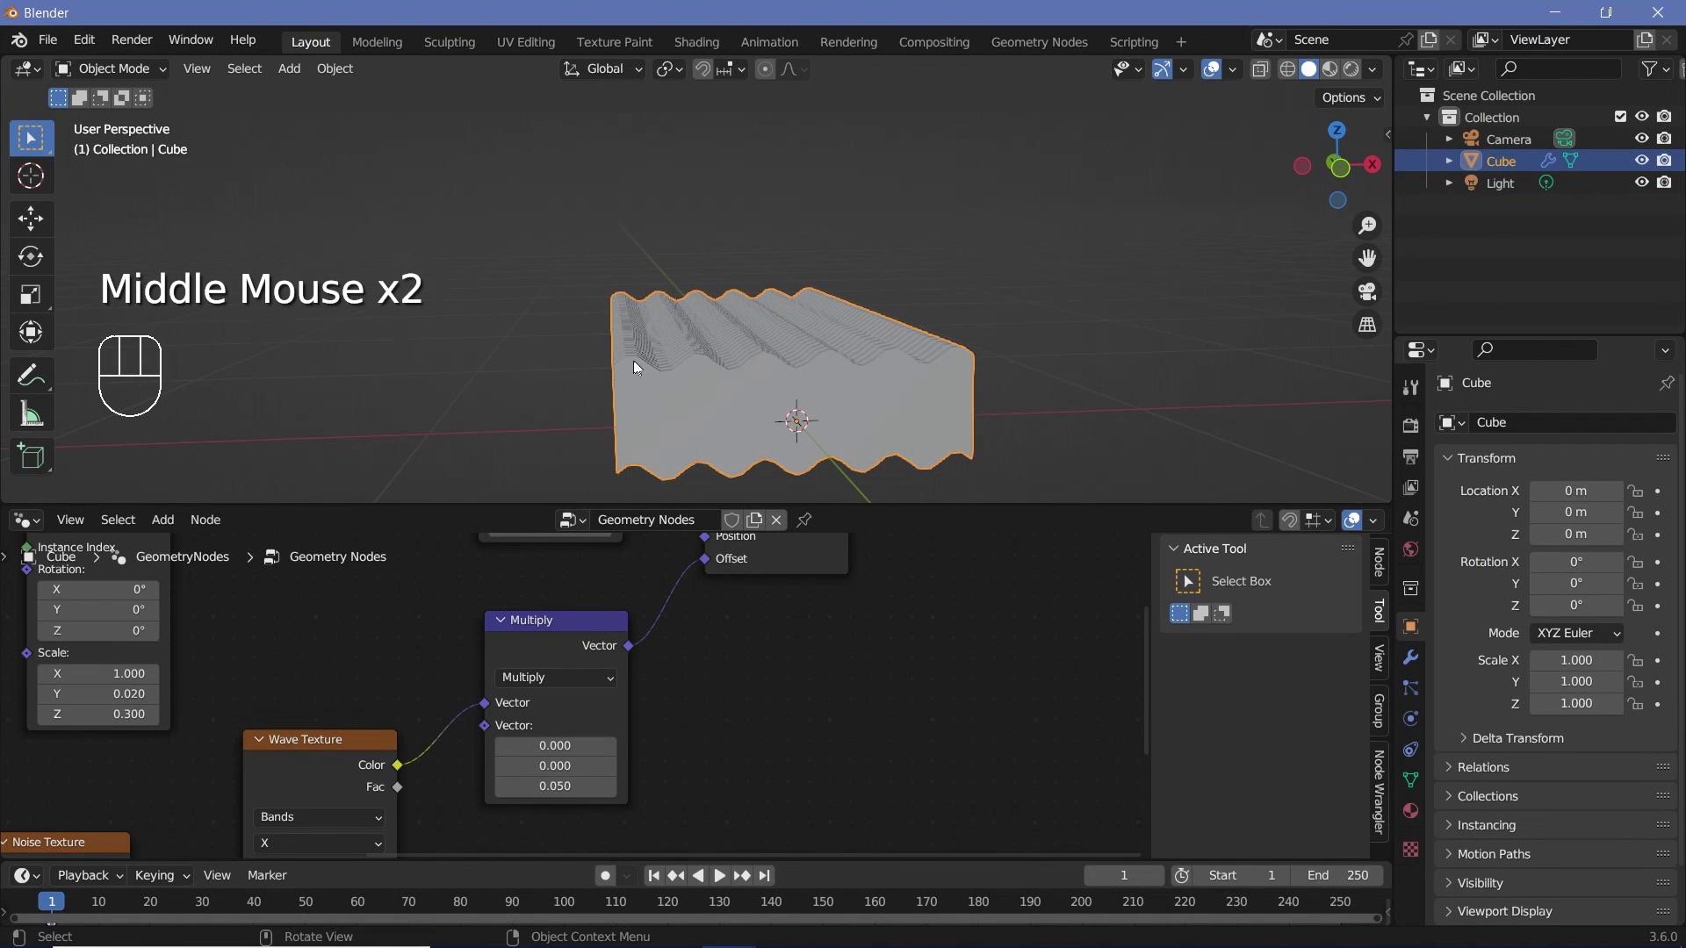
pyautogui.moveTo(661, 392); pyautogui.dragTo(598, 367)
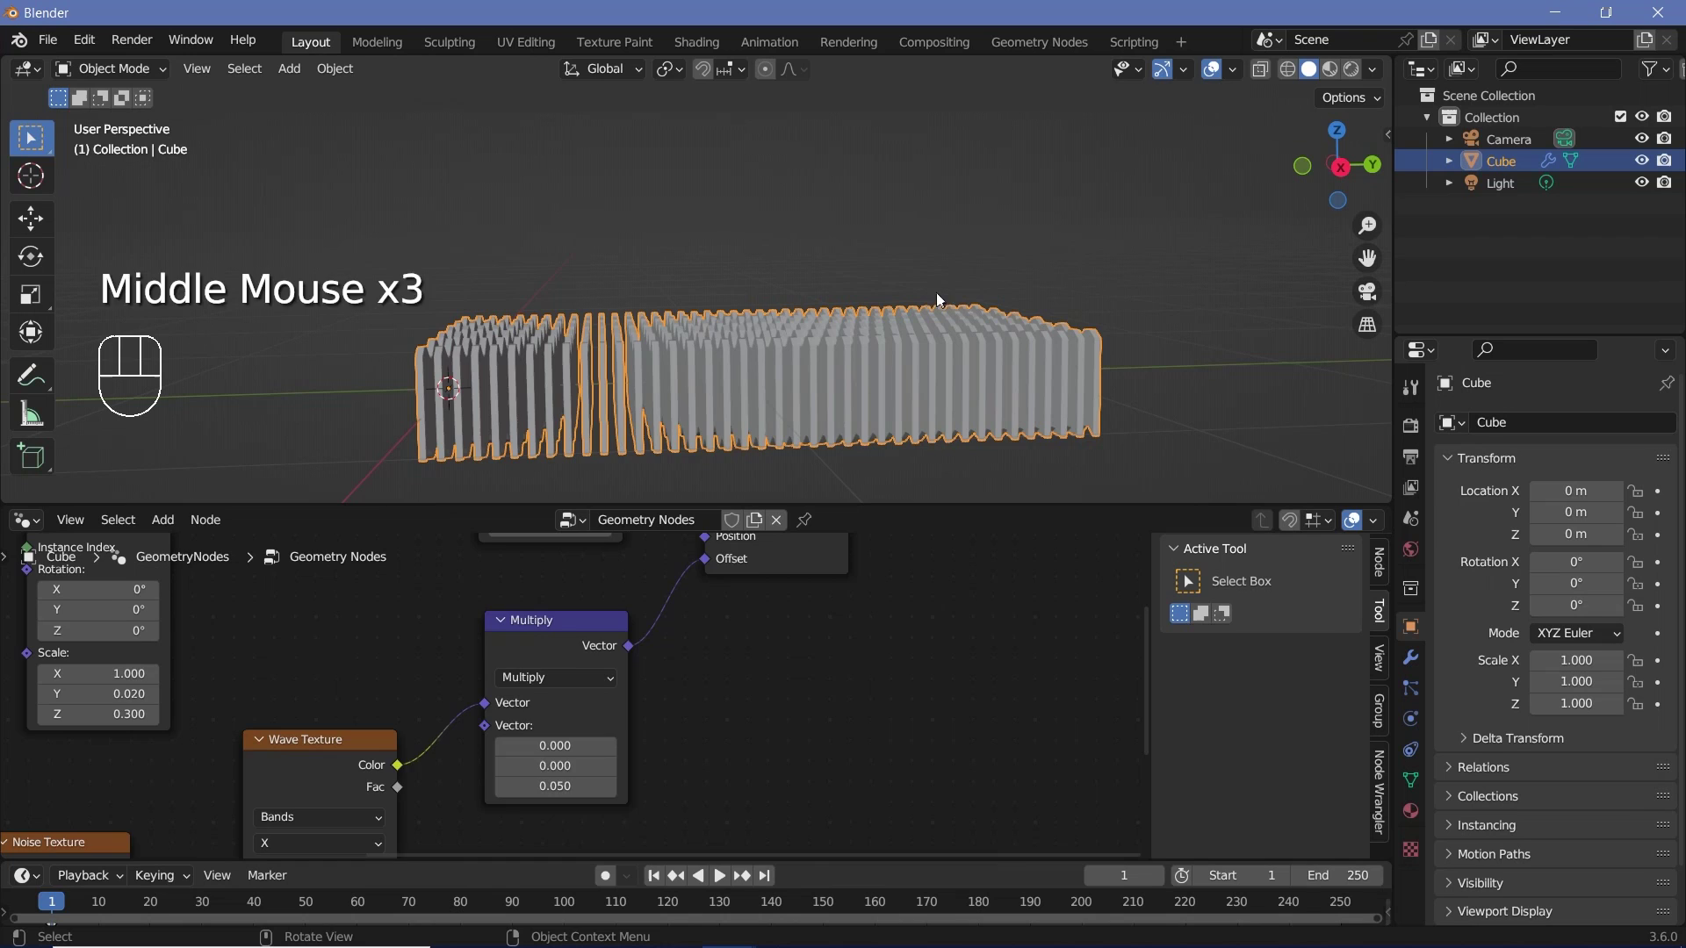
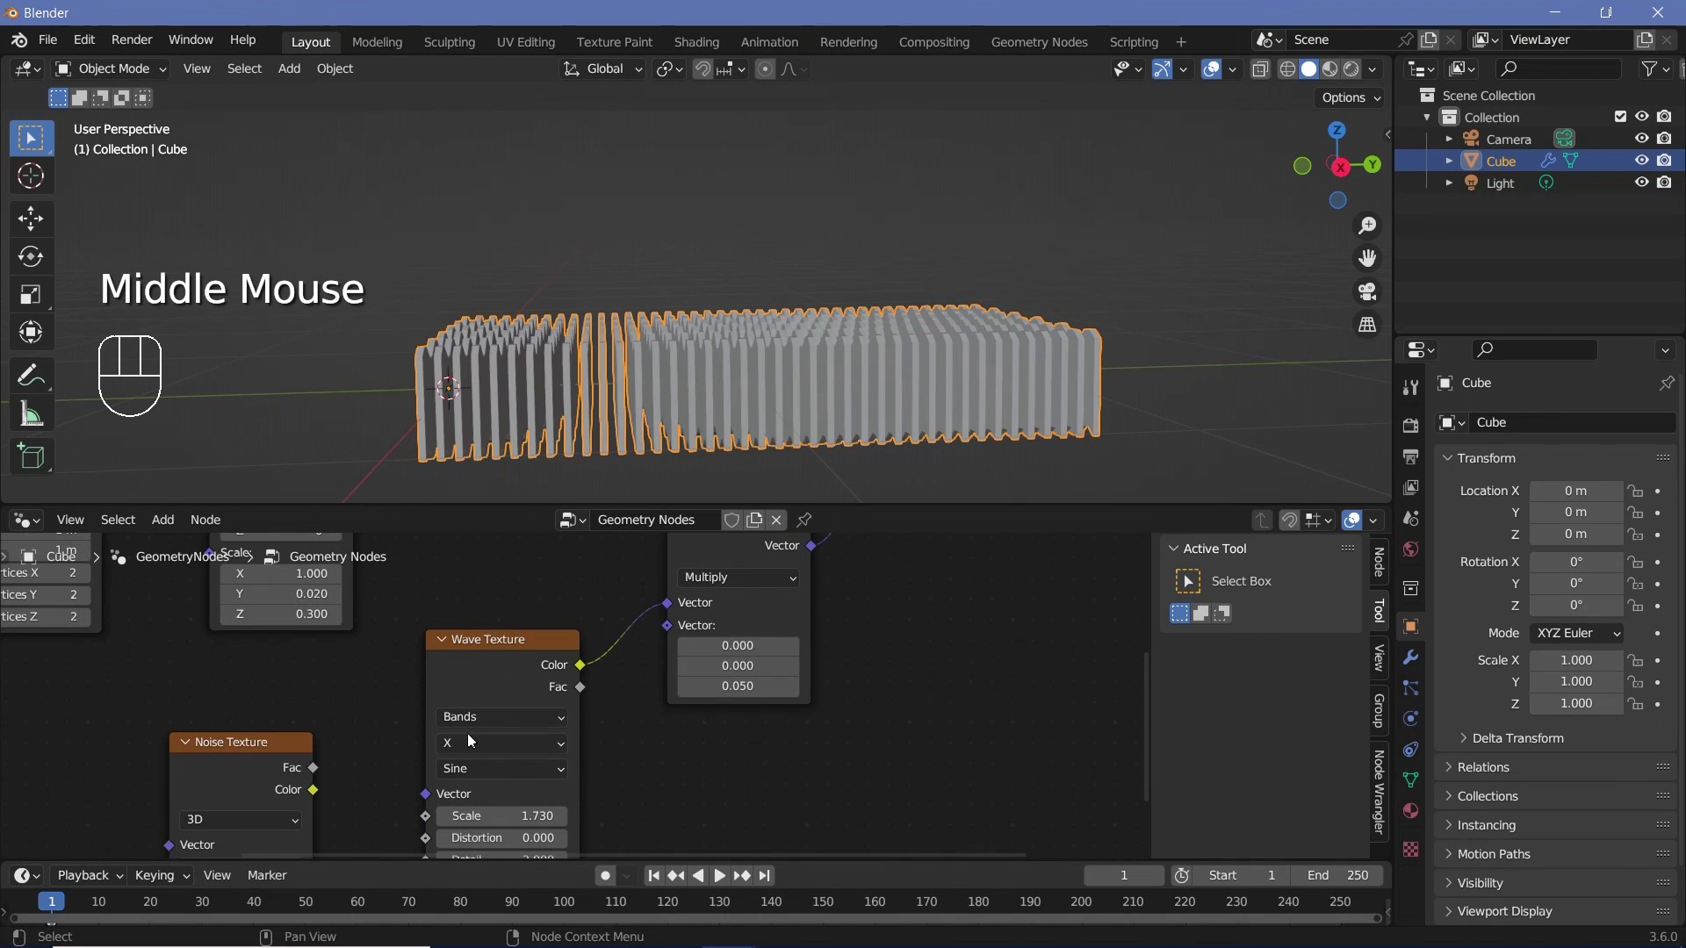
# Step: Run the Wave Texture along Y at scale 0.8, giving the slab banded strata
pyautogui.moveTo(471, 744); pyautogui.dragTo(470, 791)
pyautogui.middleClick(497, 759)
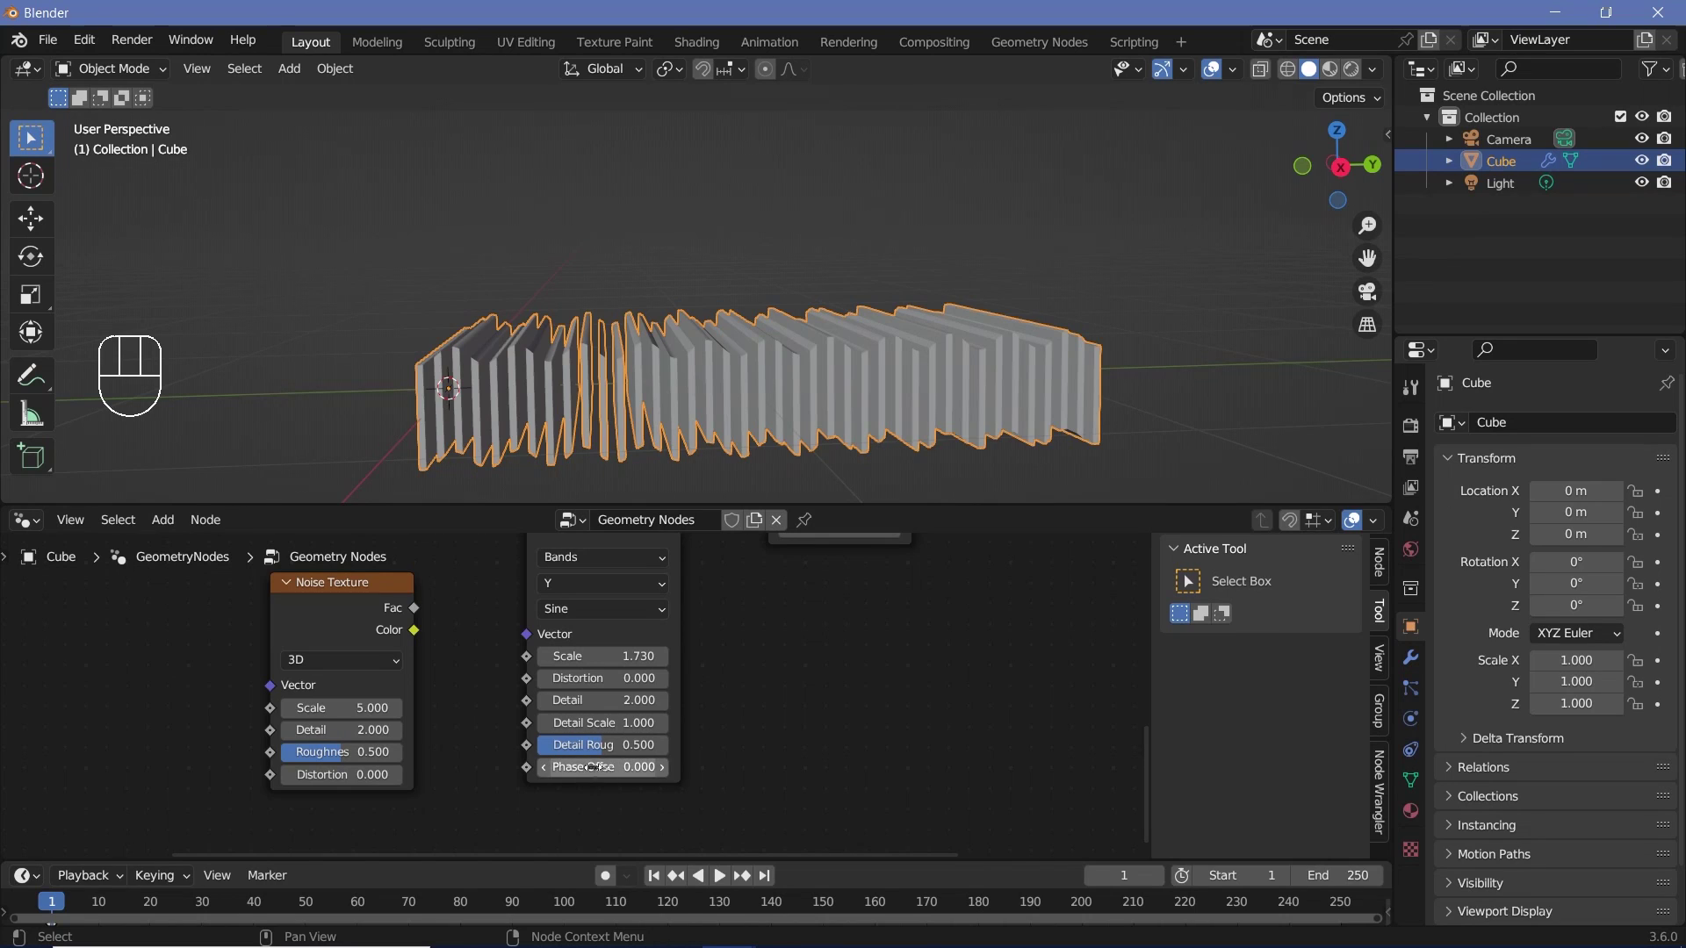
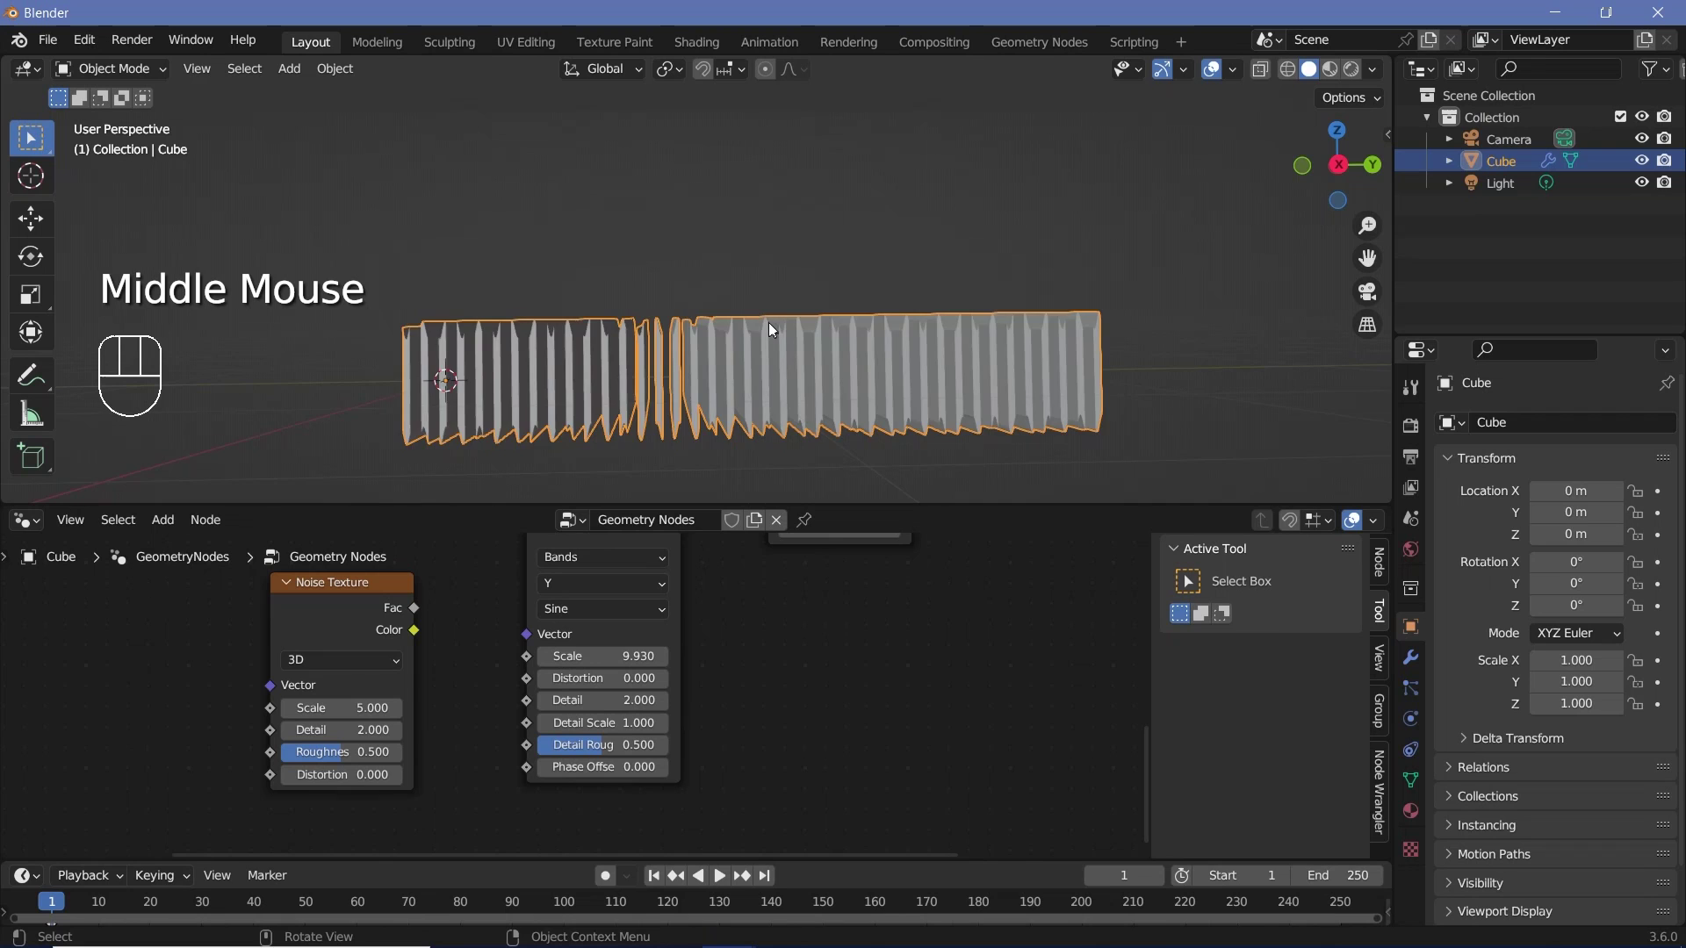
pyautogui.moveTo(799, 333); pyautogui.dragTo(762, 383)
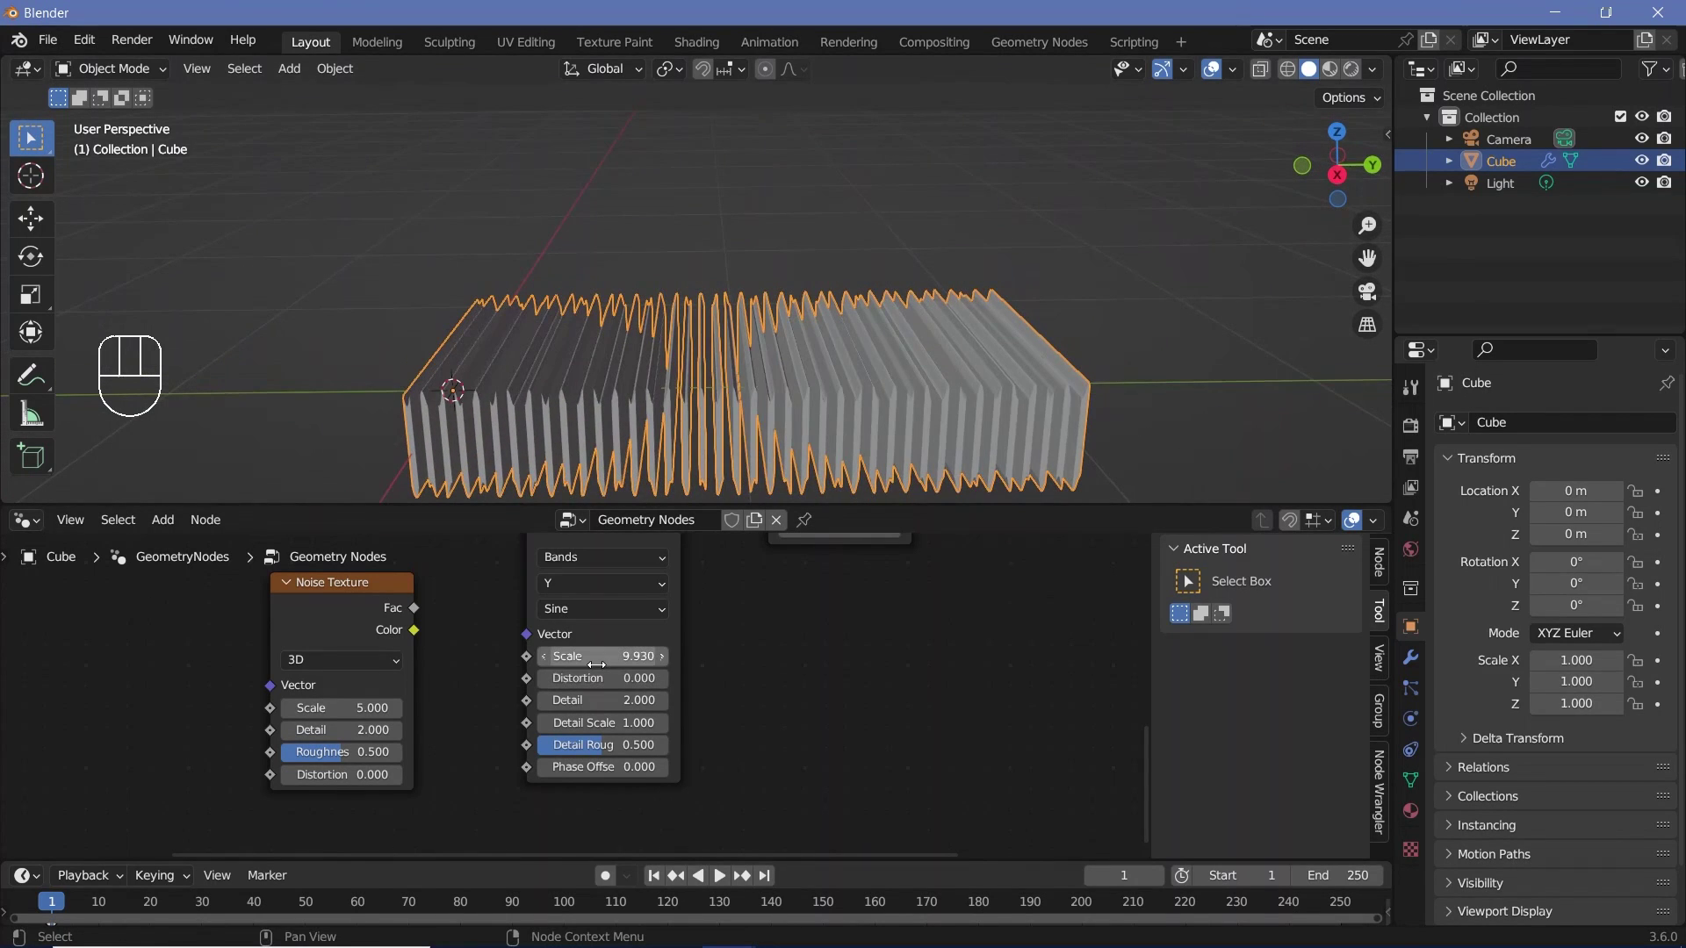
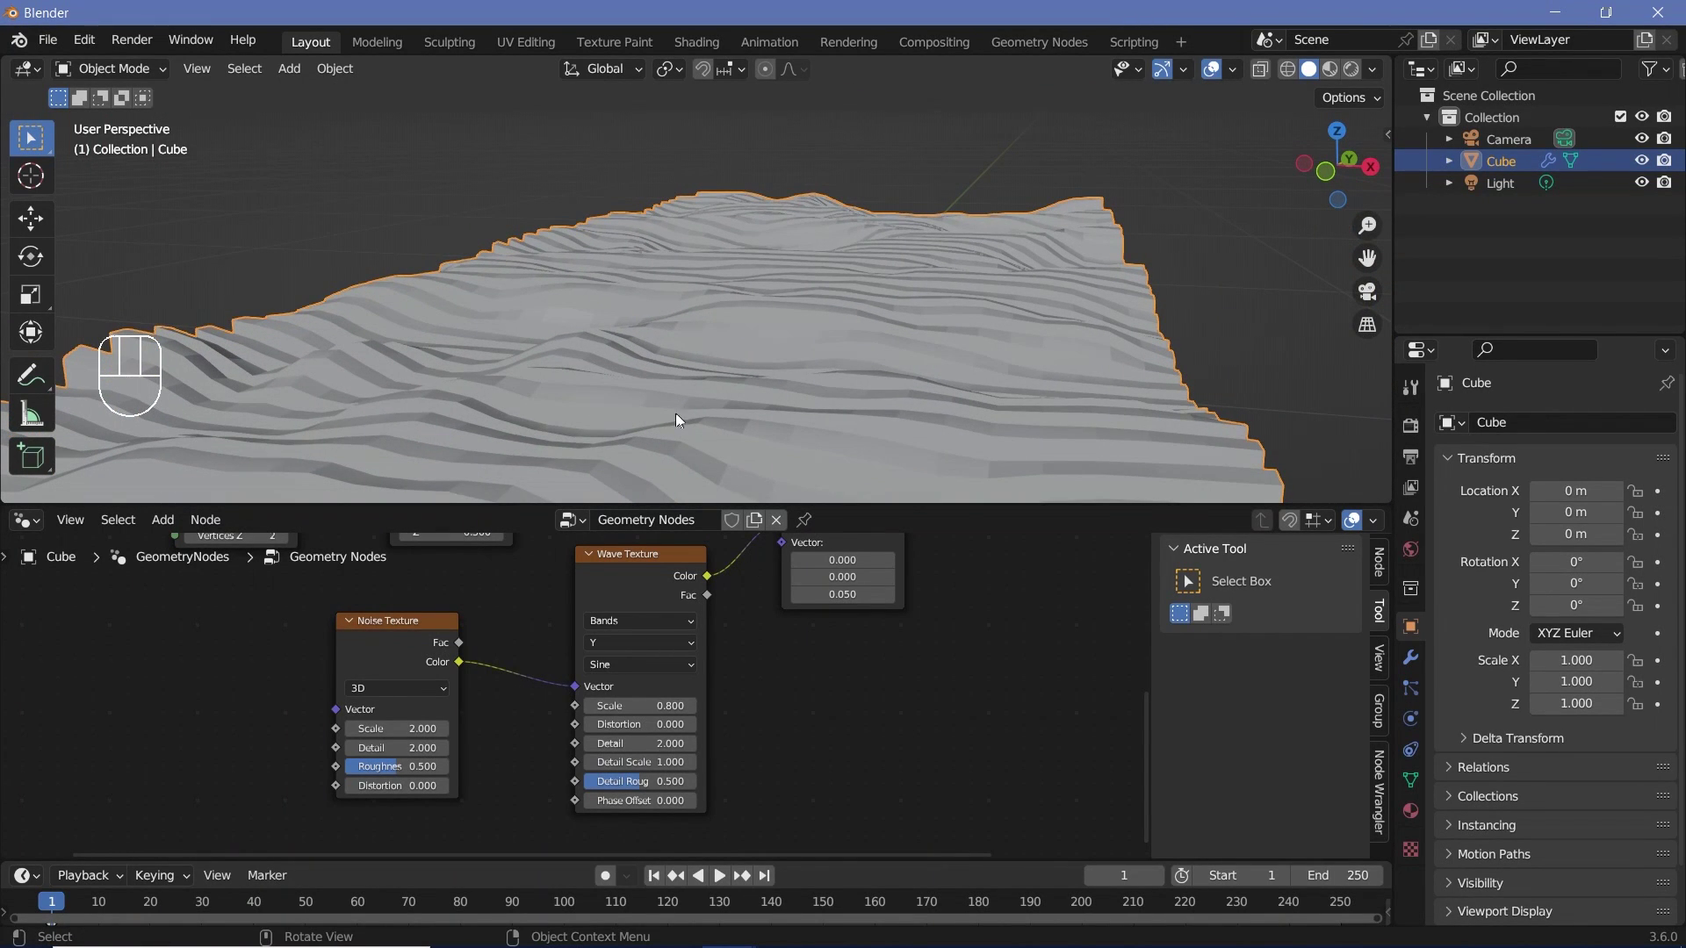
# Step: Warp the wave vector with a Noise Texture at scale 2 to produce layered wavy strata terrain
pyautogui.moveTo(684, 401); pyautogui.dragTo(711, 362)
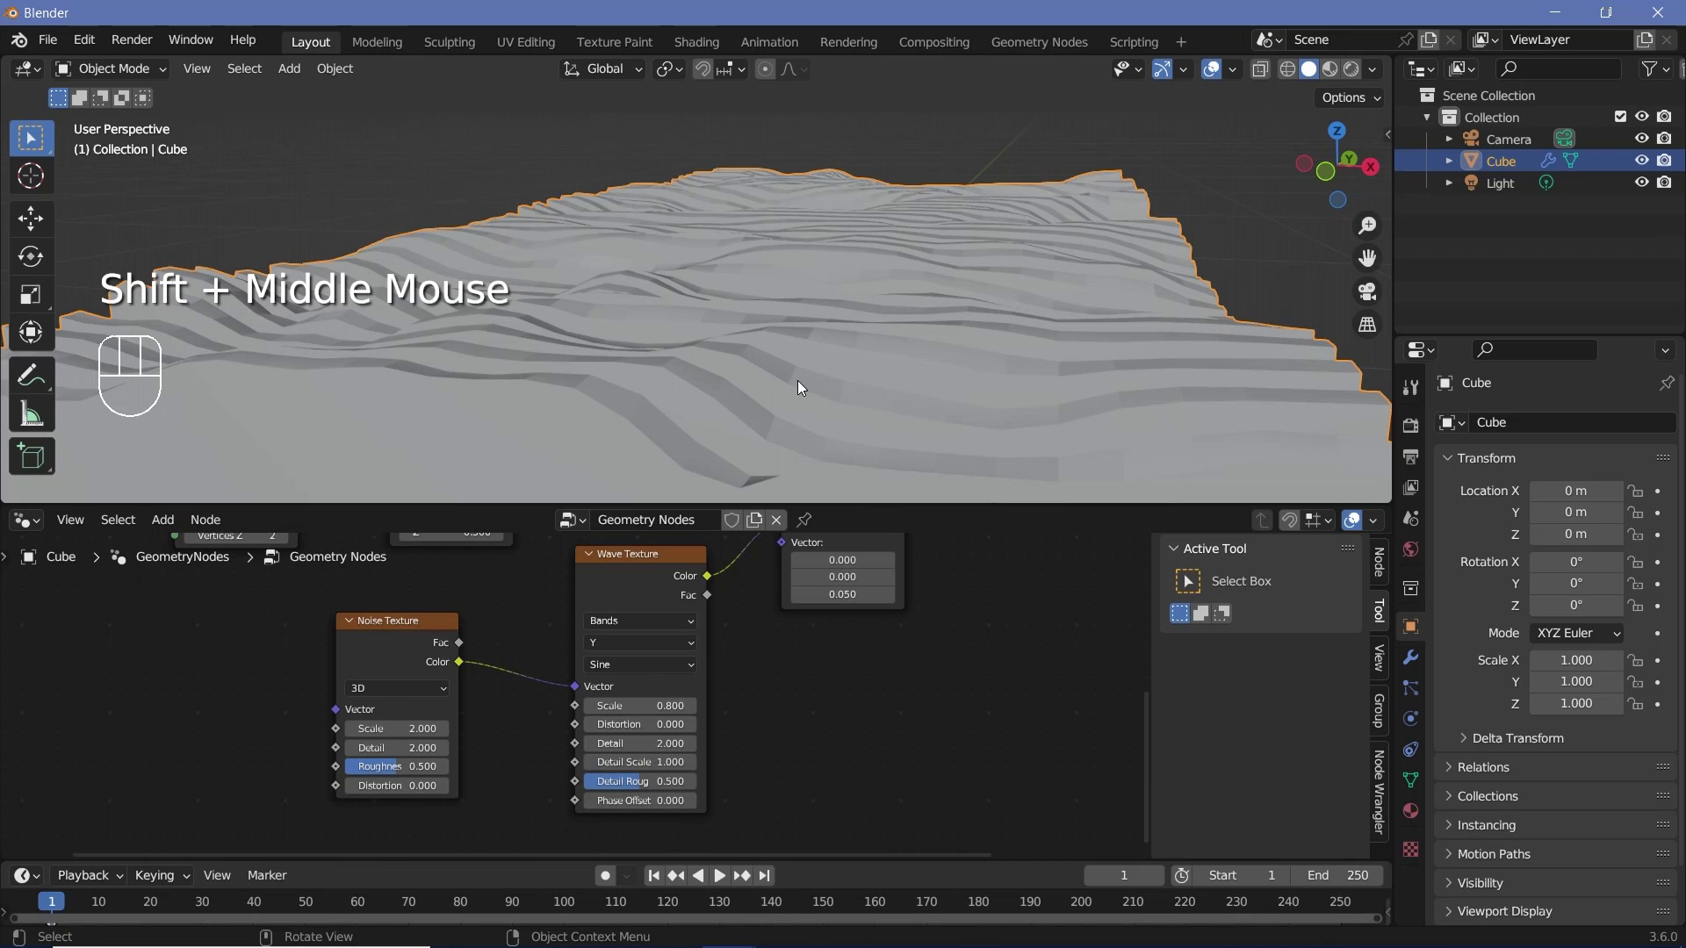
pyautogui.moveTo(697, 415); pyautogui.dragTo(695, 451)
pyautogui.middleClick(783, 595)
# Step: Insert a Subdivide Mesh node between Set Position and Group Output
pyautogui.scroll(-3)
pyautogui.click(862, 618)
pyautogui.press('shift+a')
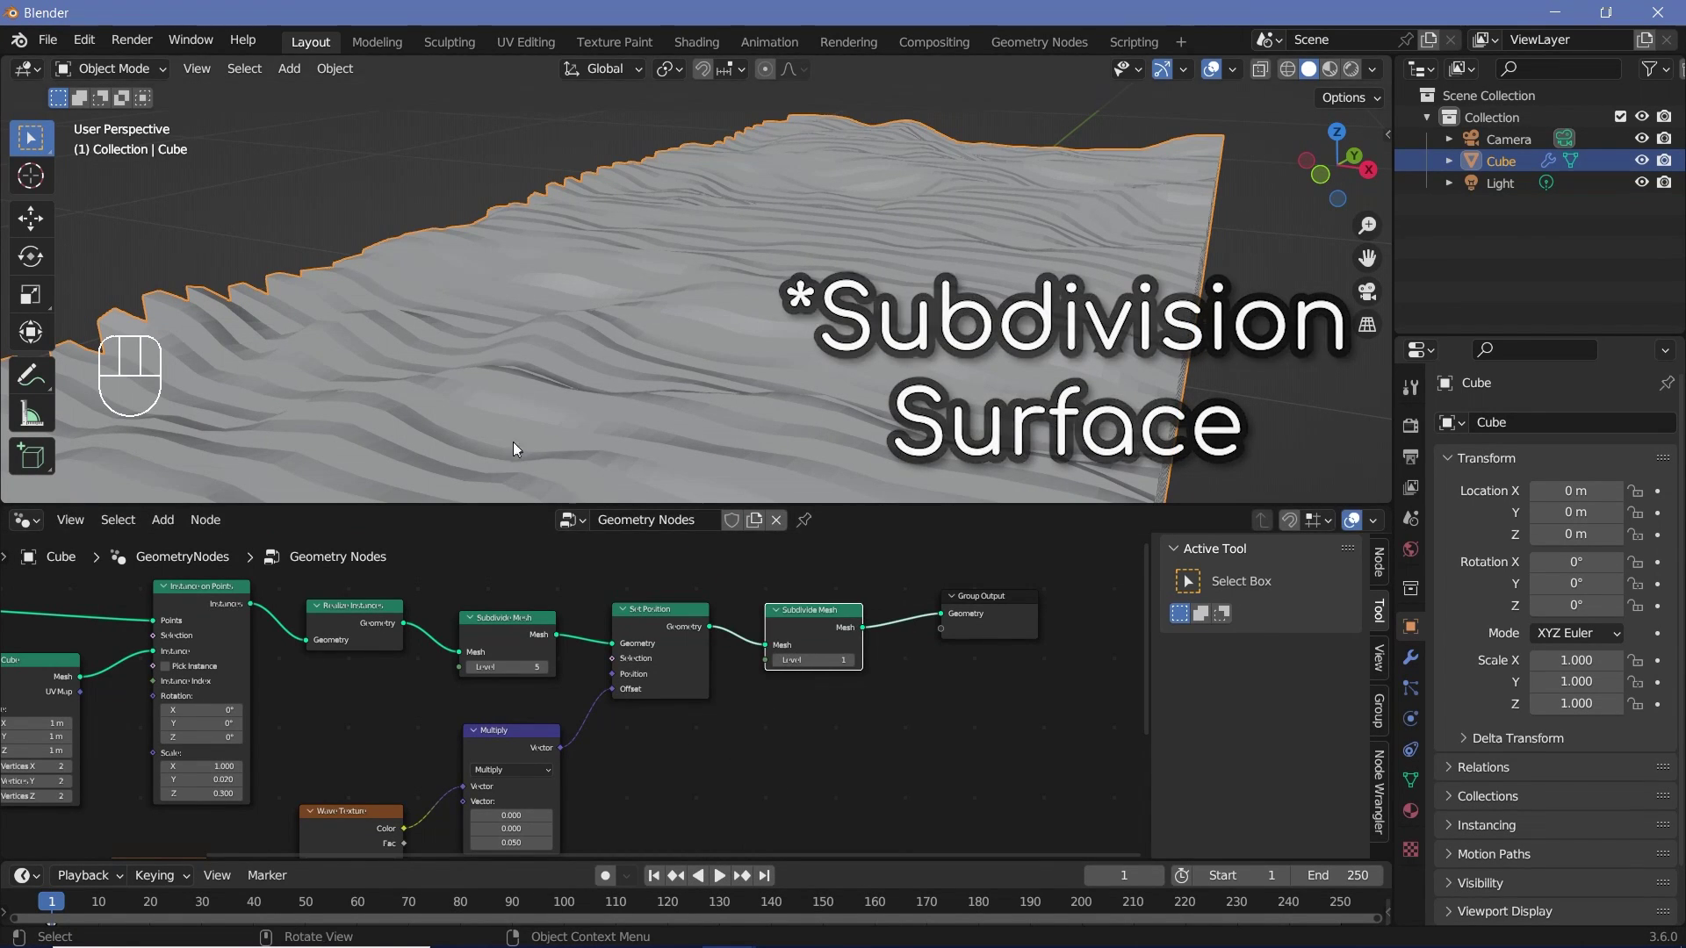
pyautogui.middleClick(735, 397)
pyautogui.scroll(3)
pyautogui.middleClick(886, 680)
pyautogui.scroll(3)
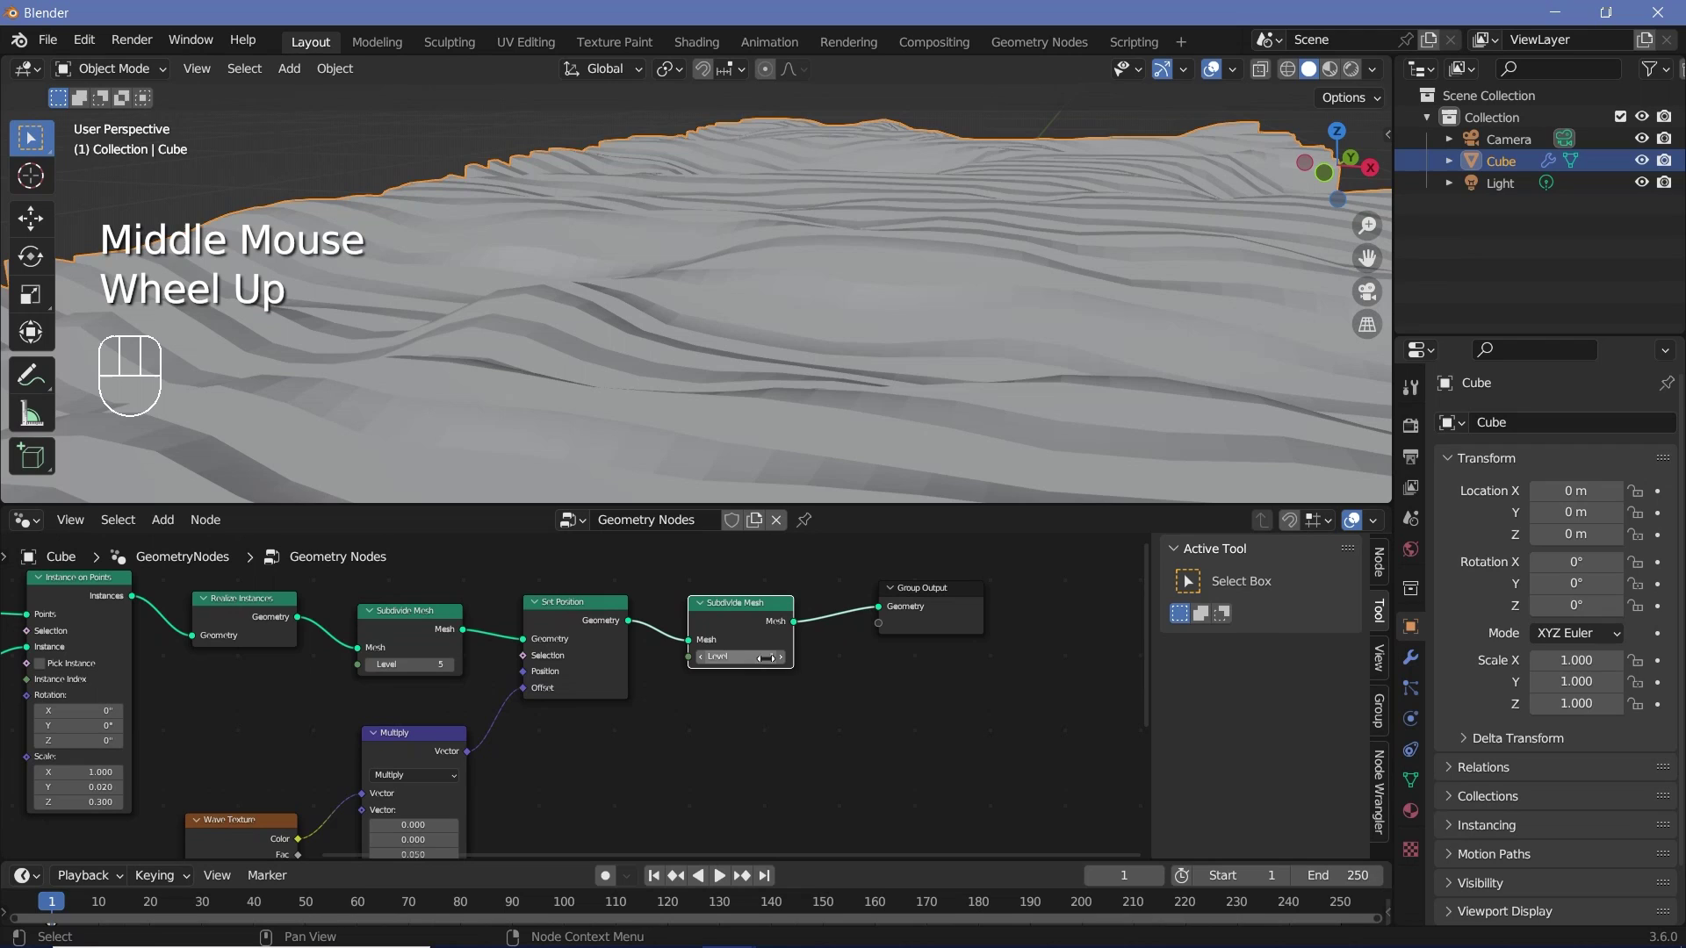
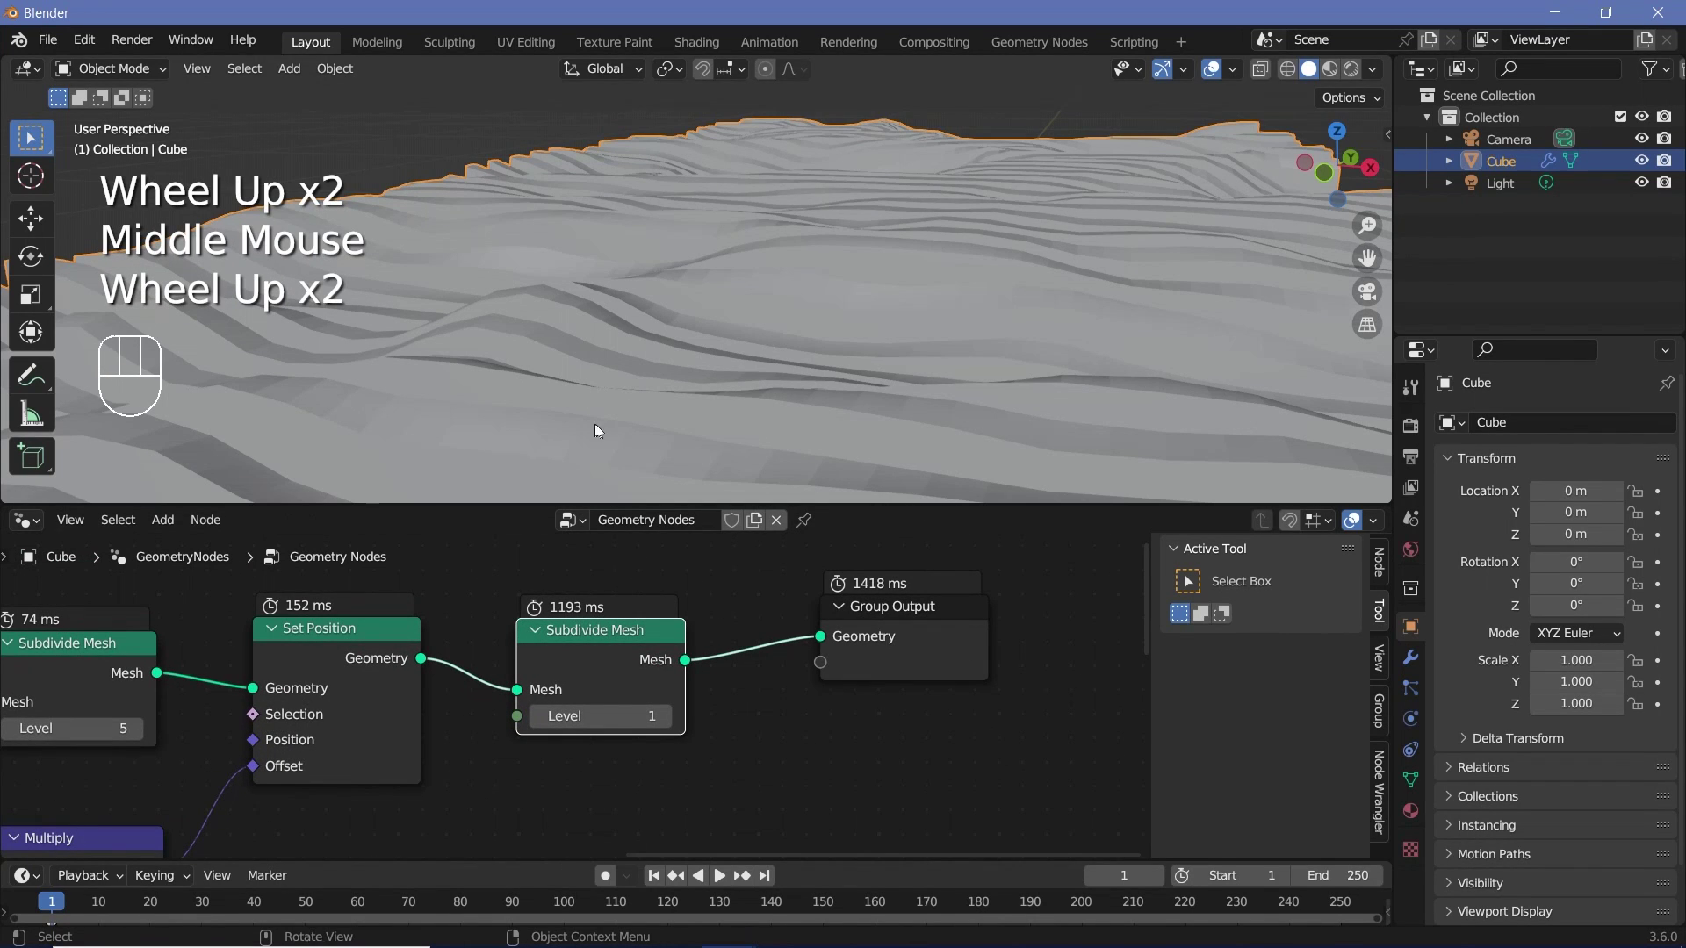
pyautogui.scroll(3)
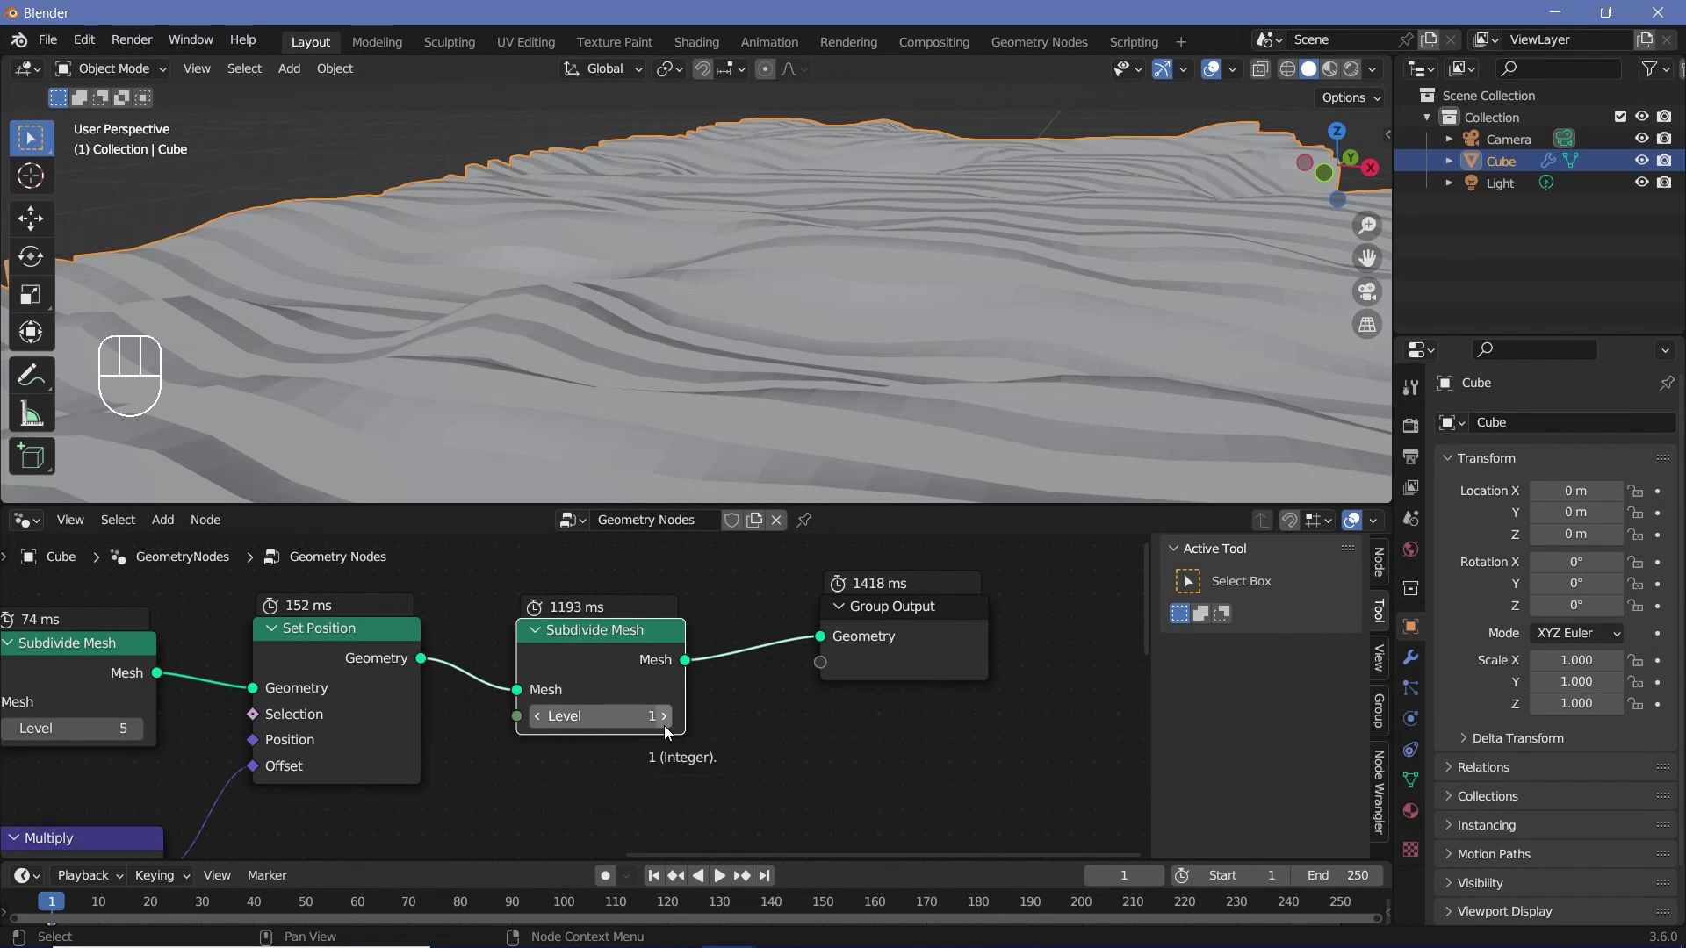
# Step: Try the final subdivision at level 2, then settle on level 1, moving Group Output right
pyautogui.click(667, 730)
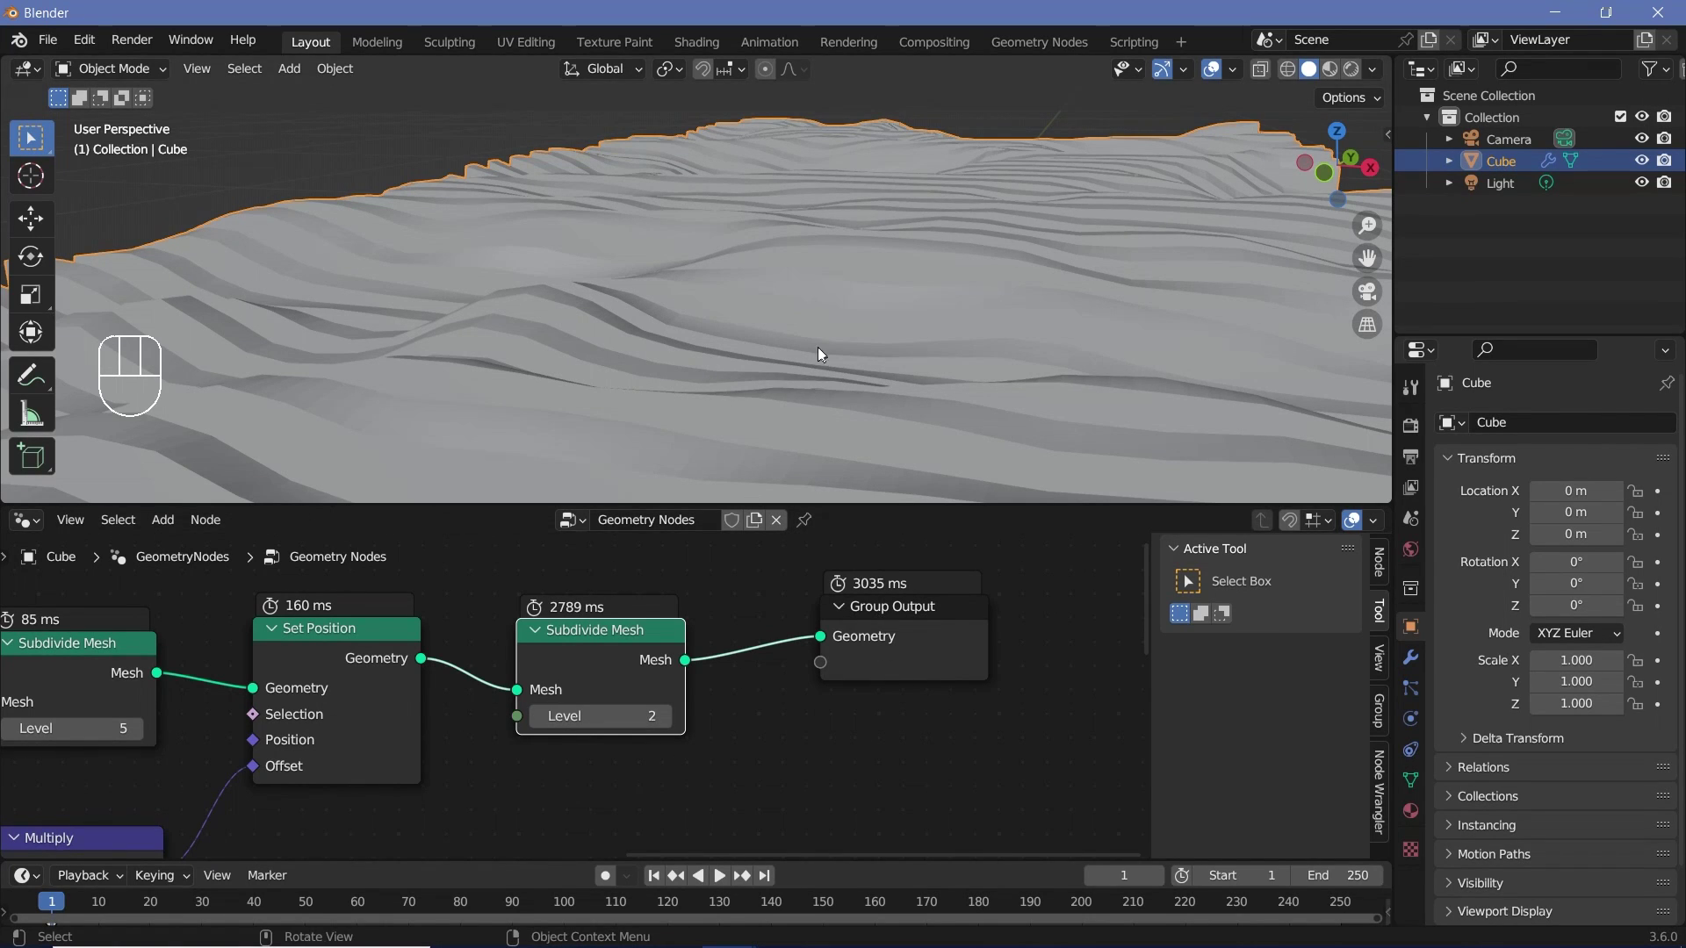
pyautogui.moveTo(544, 732); pyautogui.dragTo(904, 670)
pyautogui.click(904, 670)
pyautogui.press('shift+a')
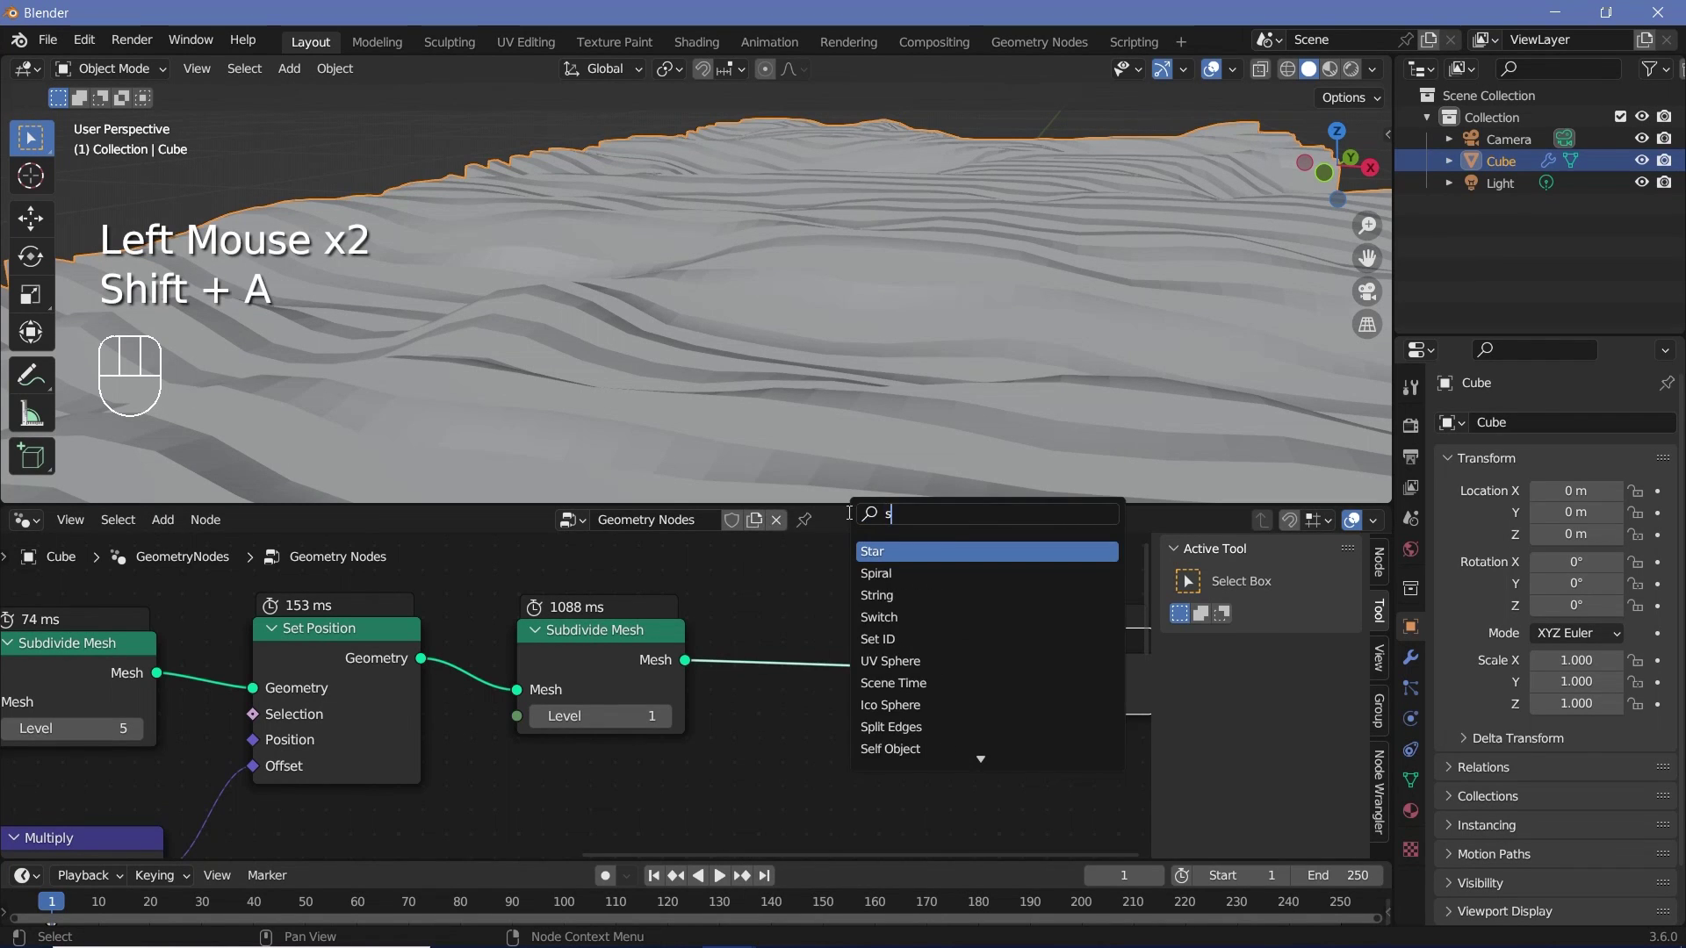
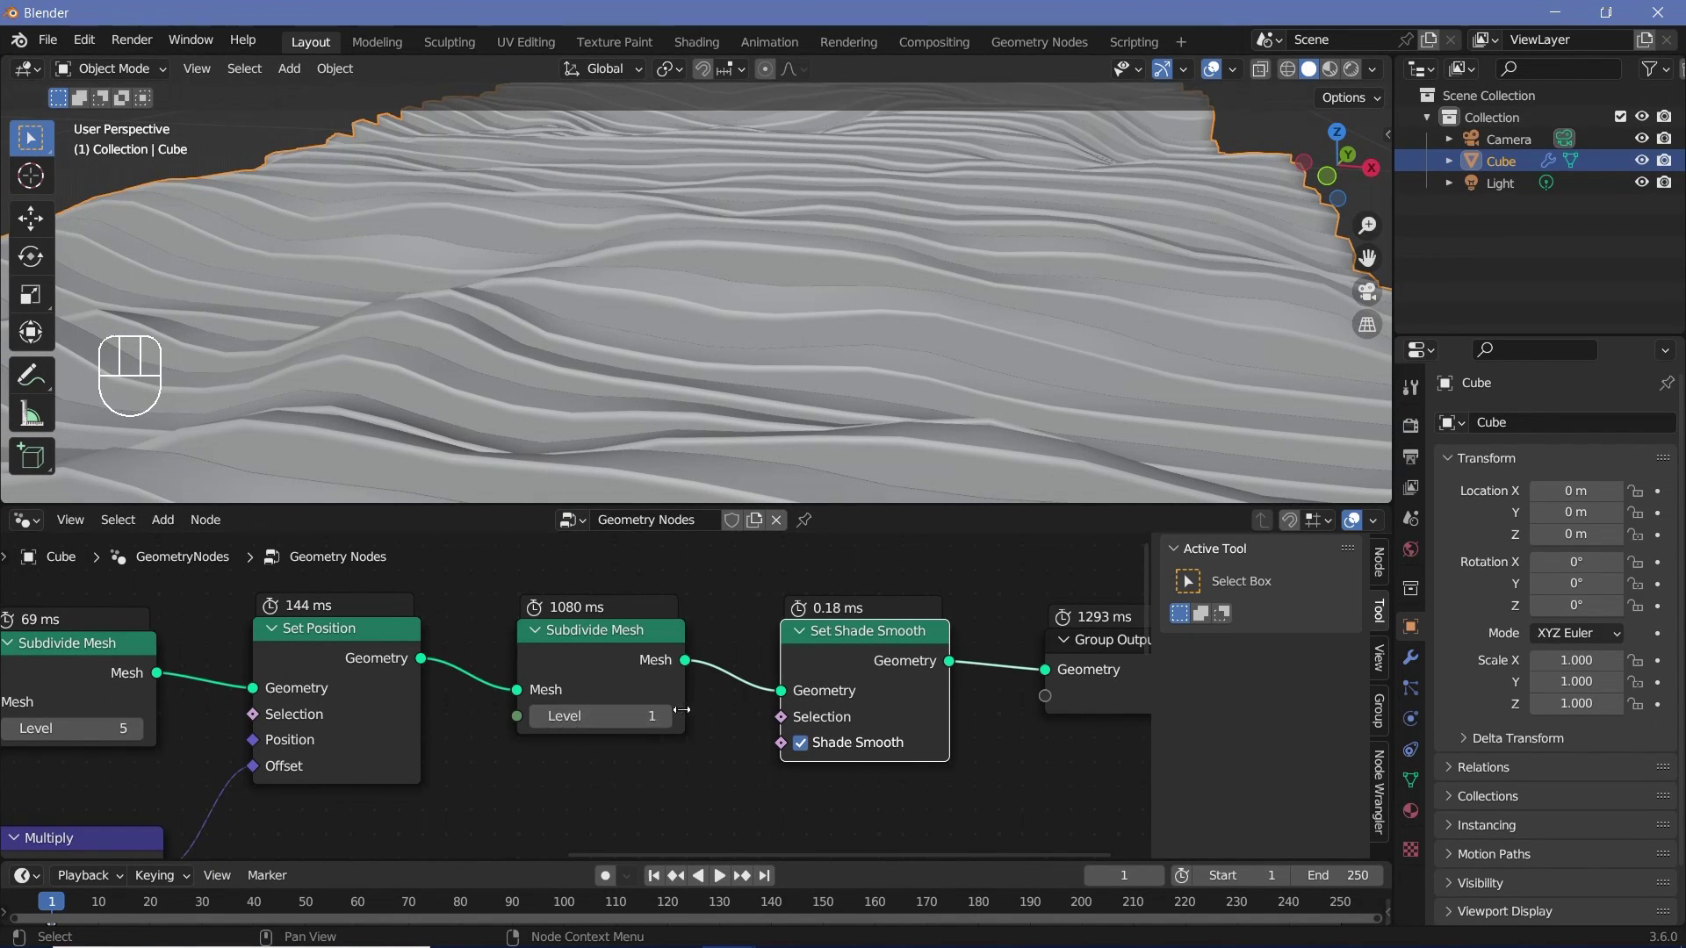
# Step: Inspect the Set Shade Smooth result on the terrain by orbiting the viewport
pyautogui.moveTo(442, 335); pyautogui.dragTo(475, 336)
pyautogui.scroll(3)
pyautogui.middleClick(576, 352)
pyautogui.middleClick(923, 318)
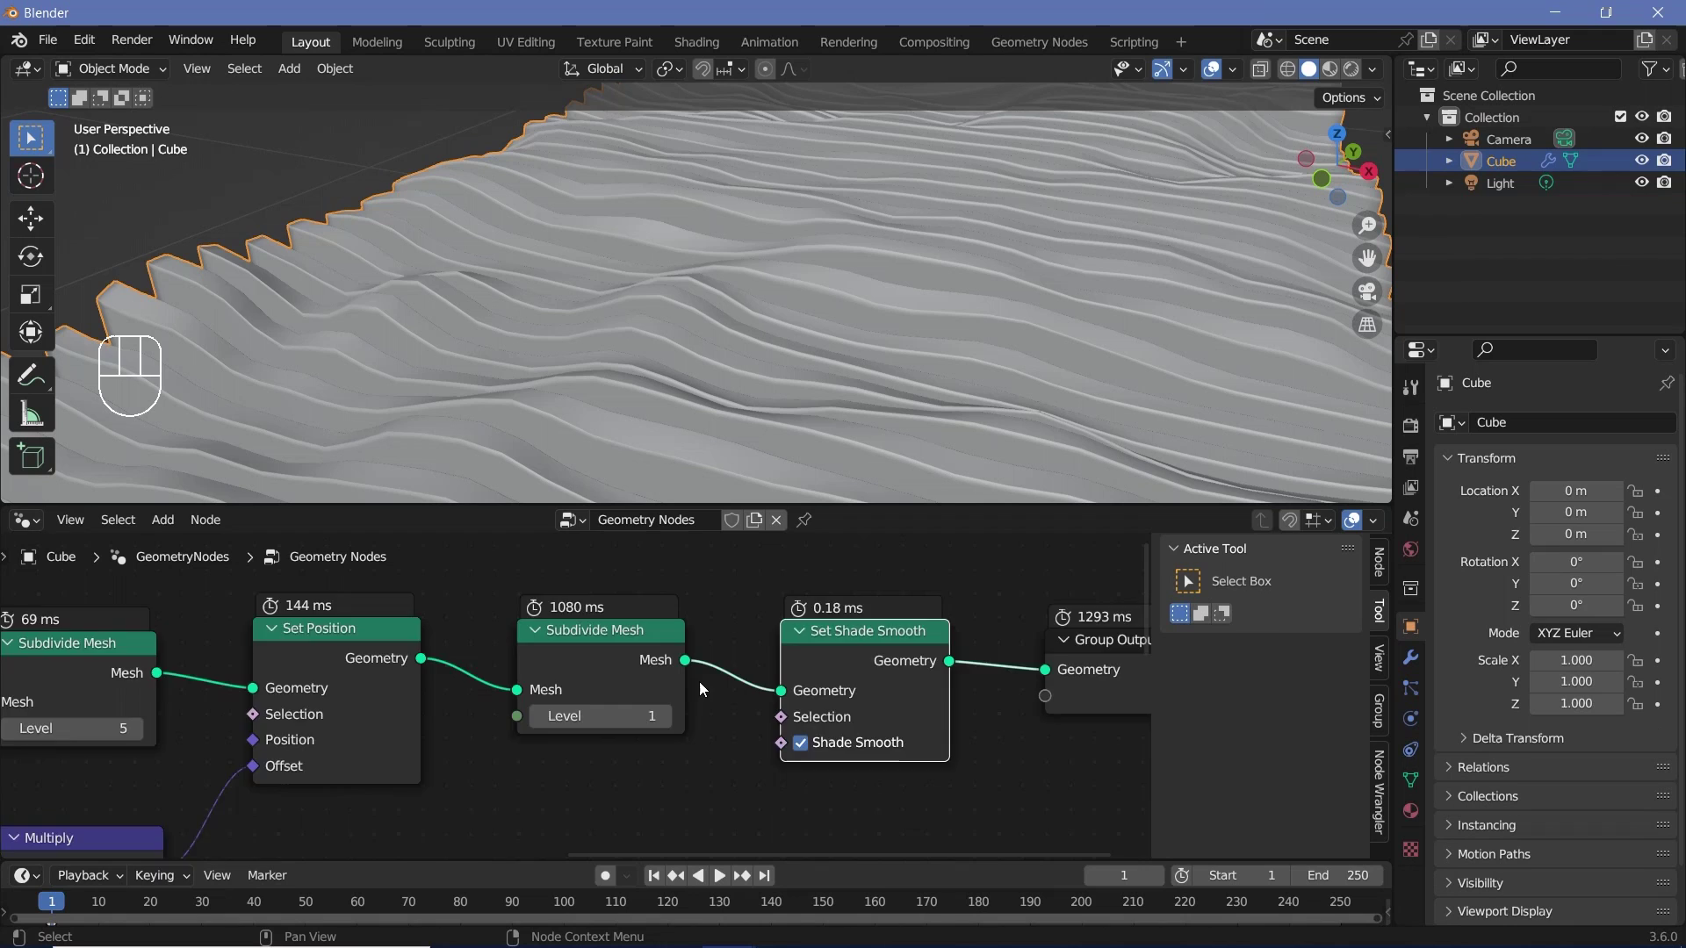
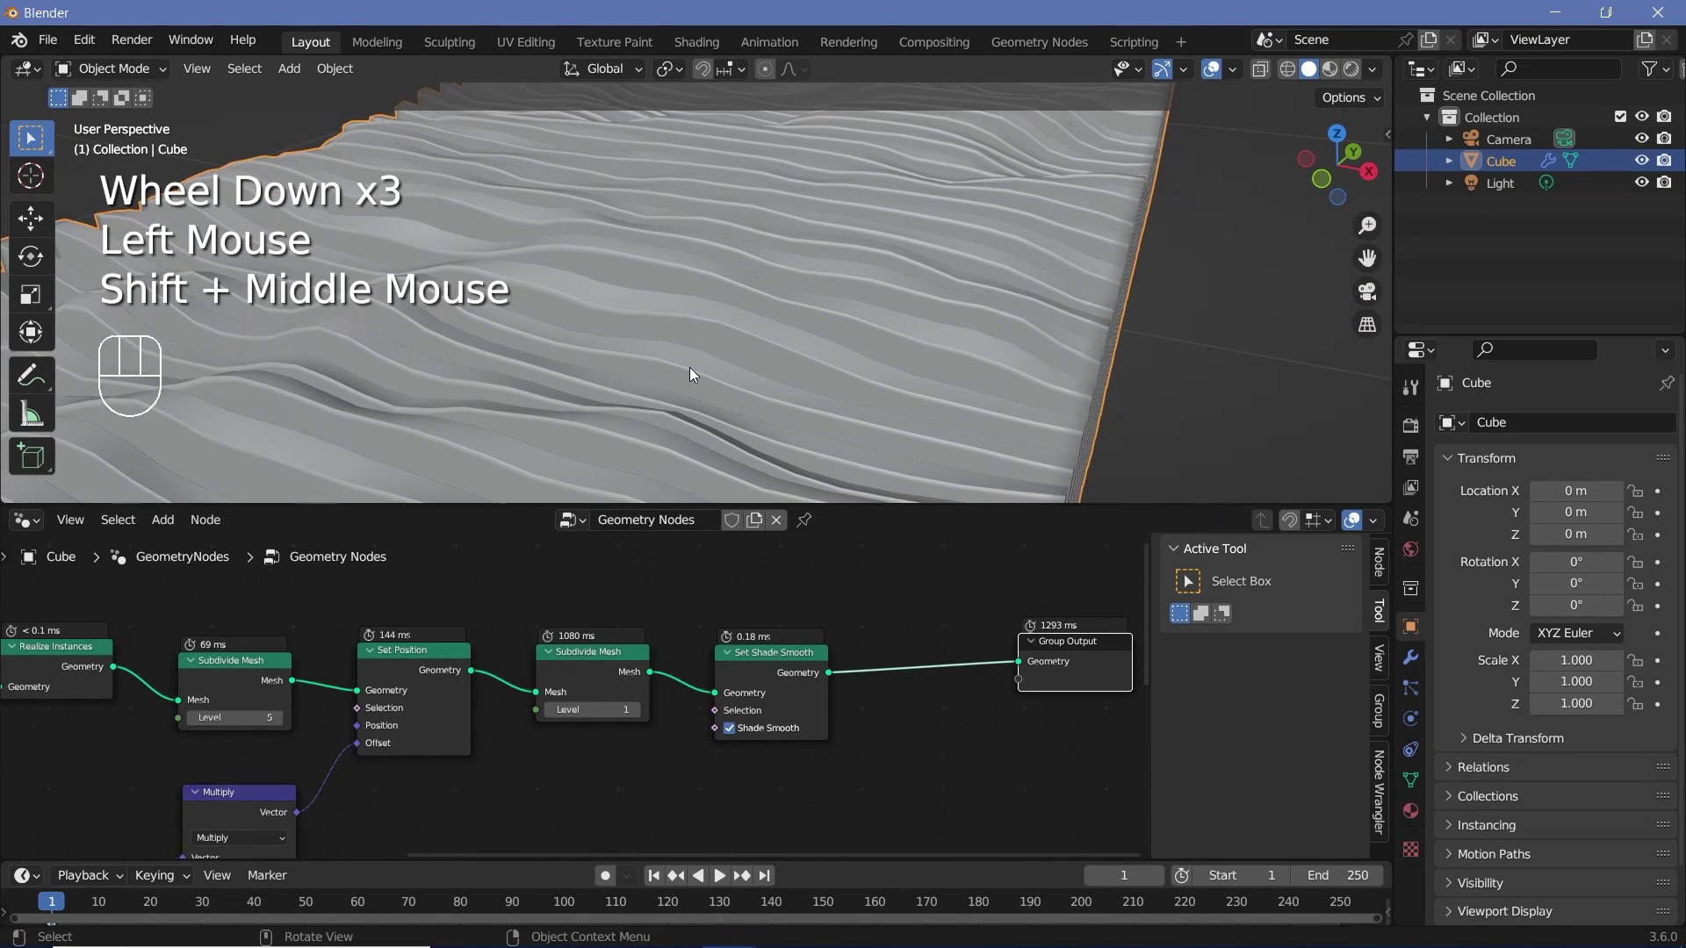
pyautogui.moveTo(748, 388); pyautogui.dragTo(833, 406)
pyautogui.press('shift+a')
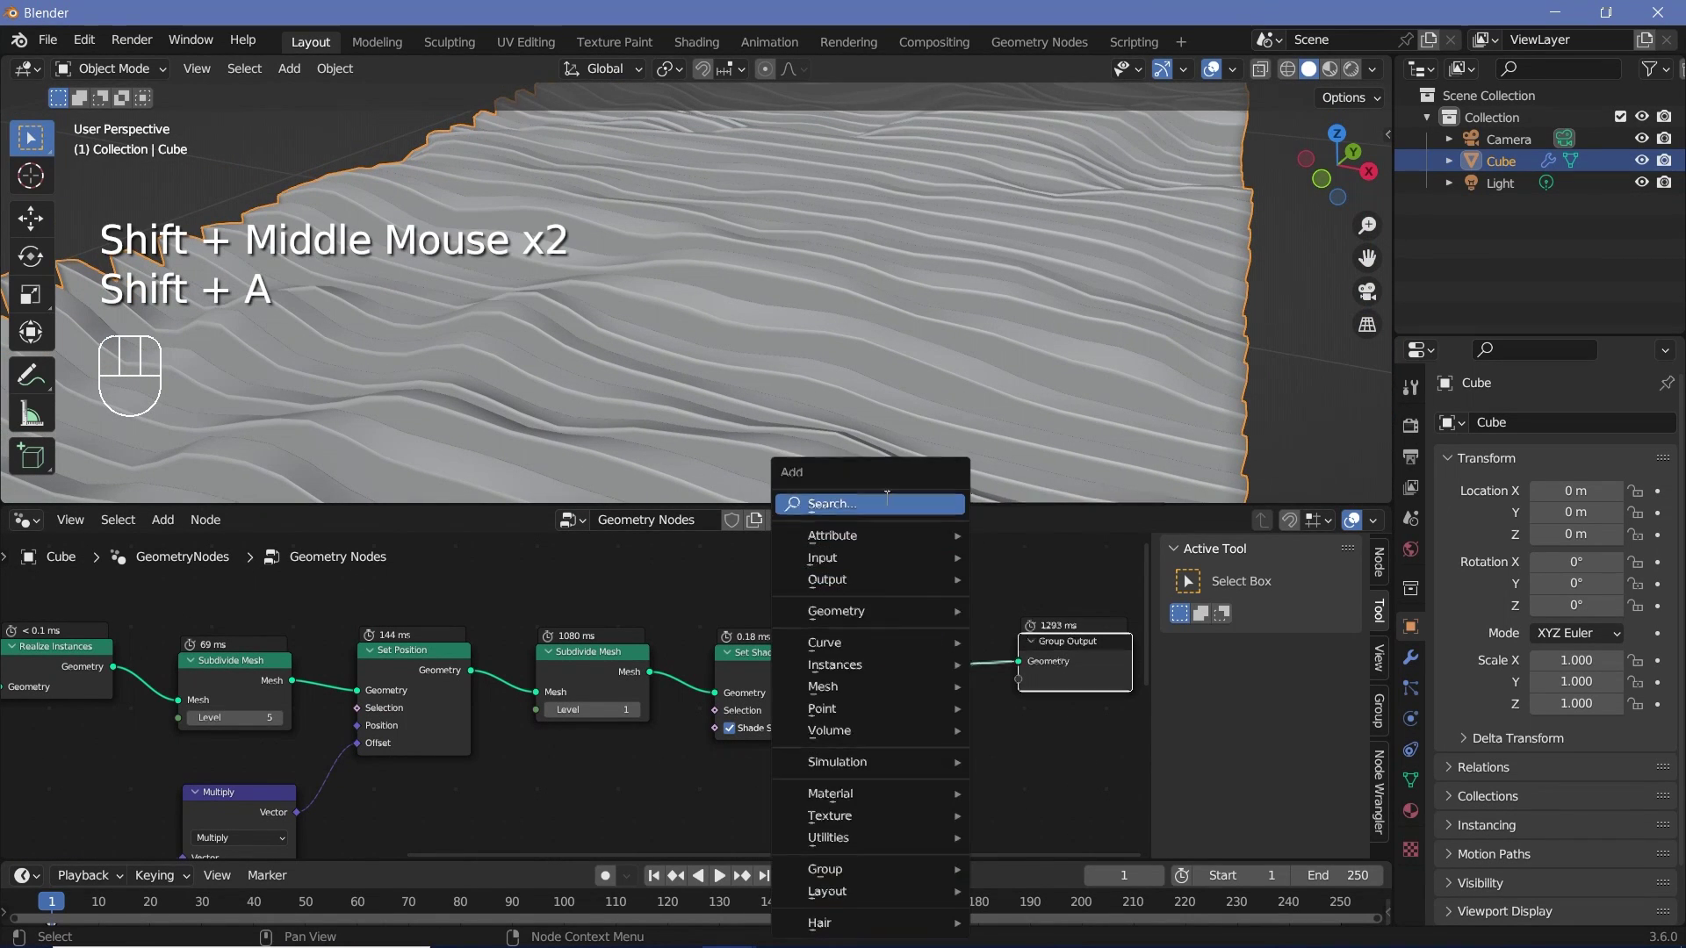
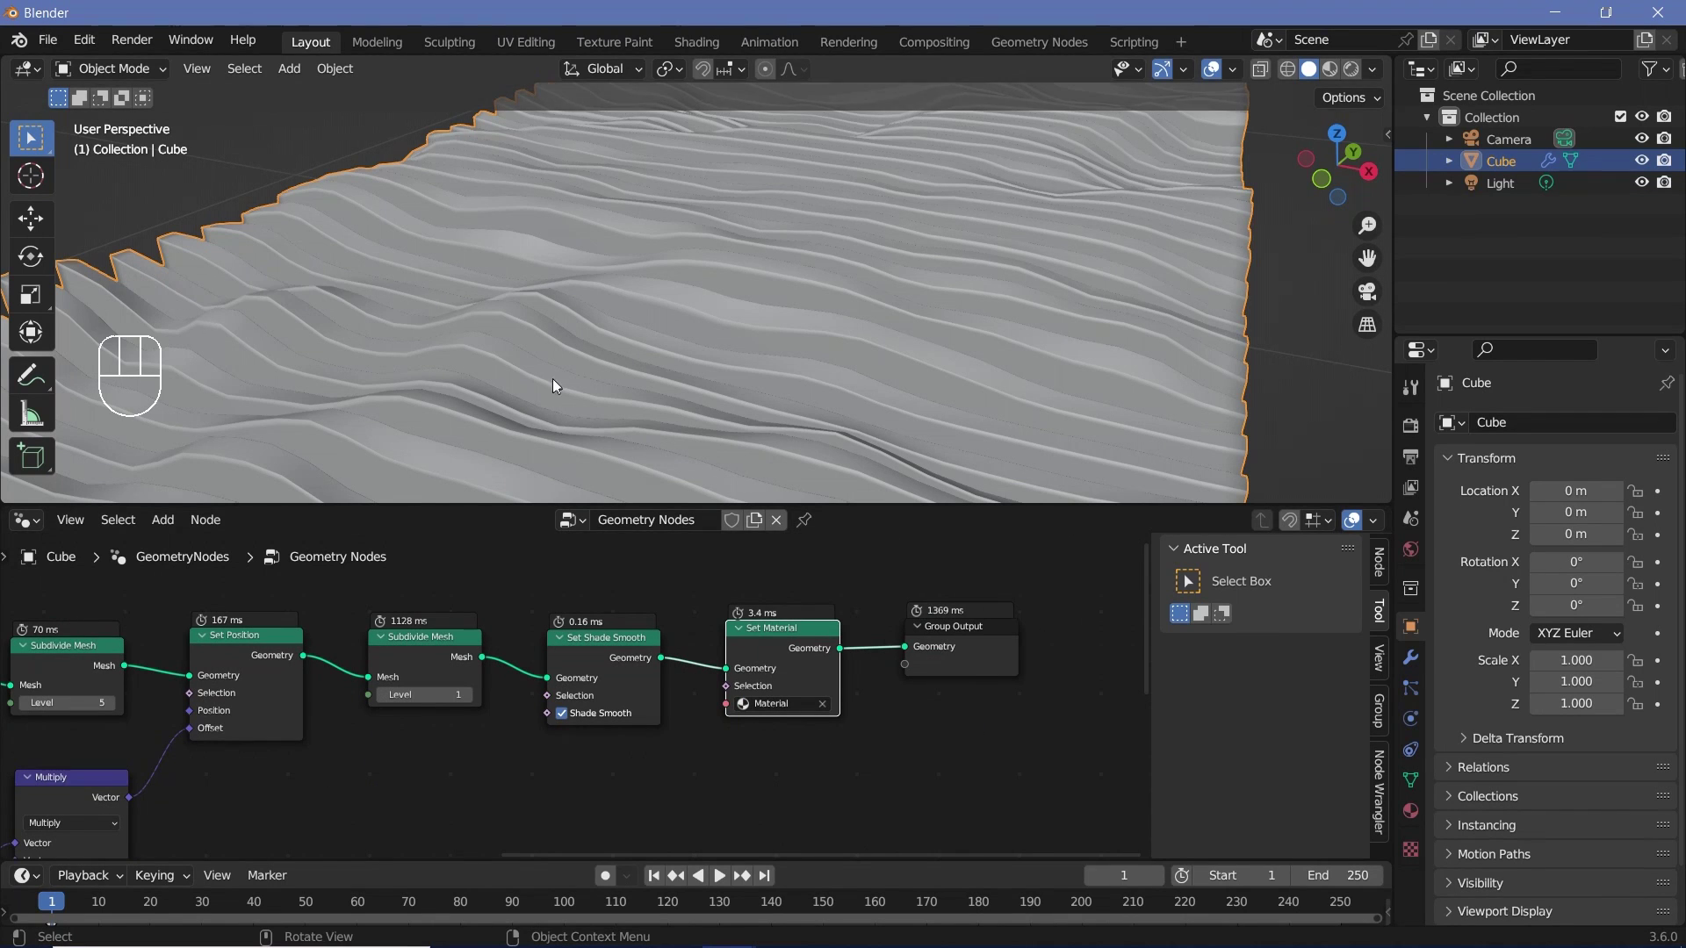
# Step: Pan the node tree back to the earlier Subdivide Mesh nodes to lower their levels
pyautogui.moveTo(388, 703); pyautogui.dragTo(374, 779)
pyautogui.middleClick(375, 779)
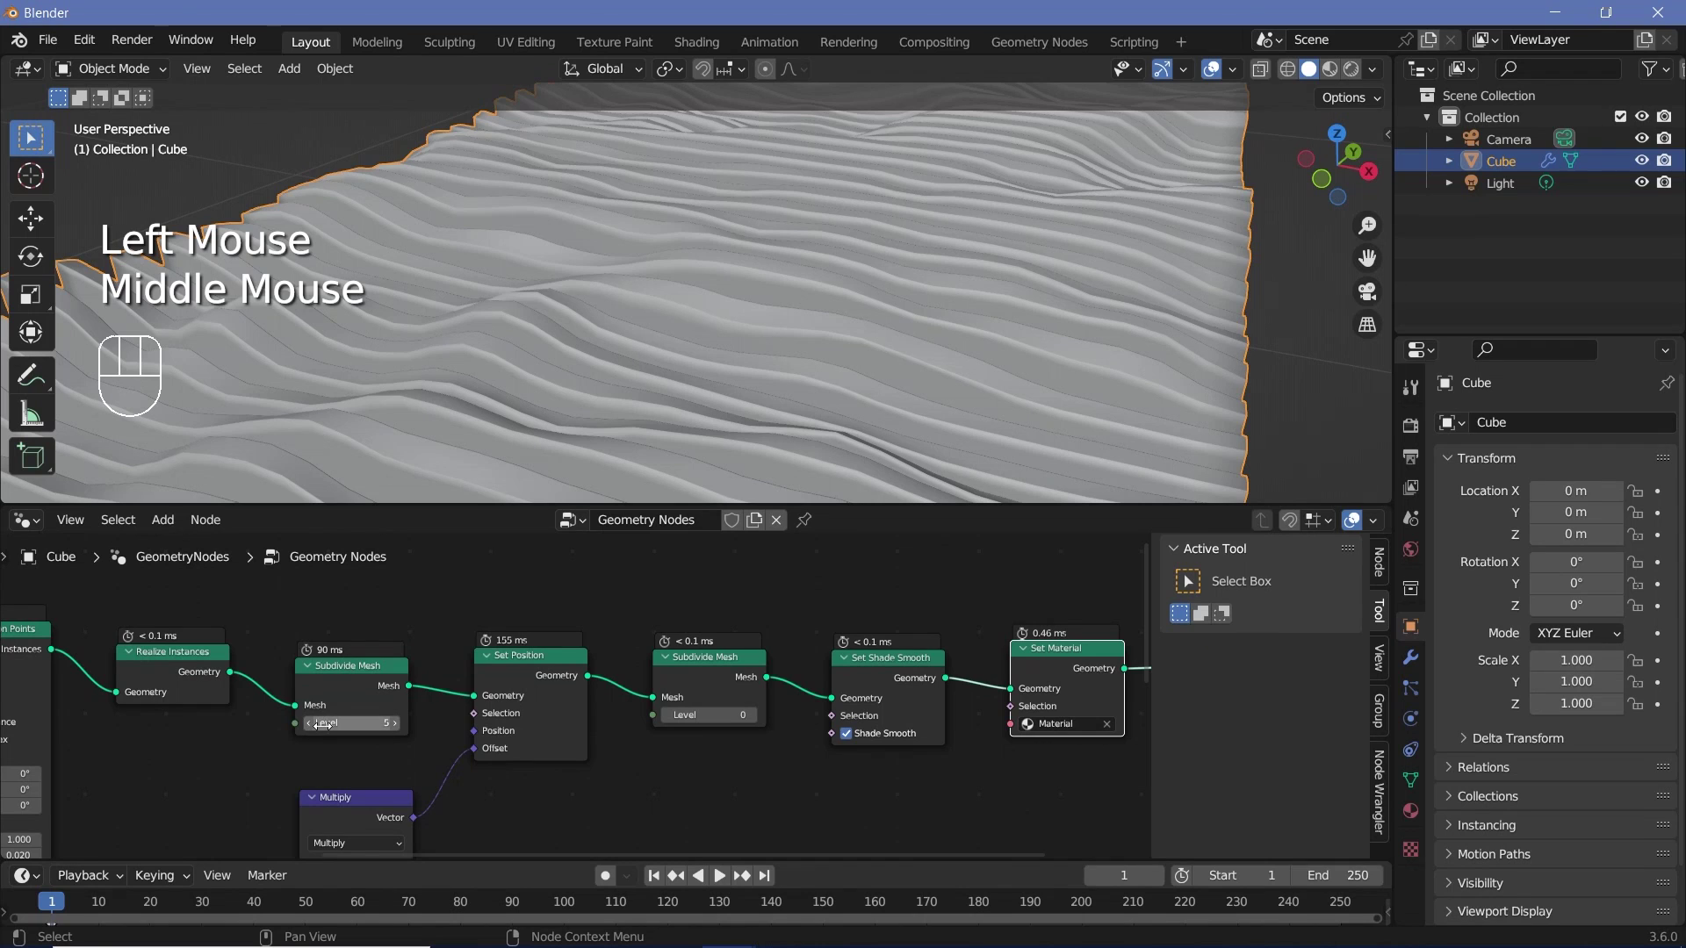
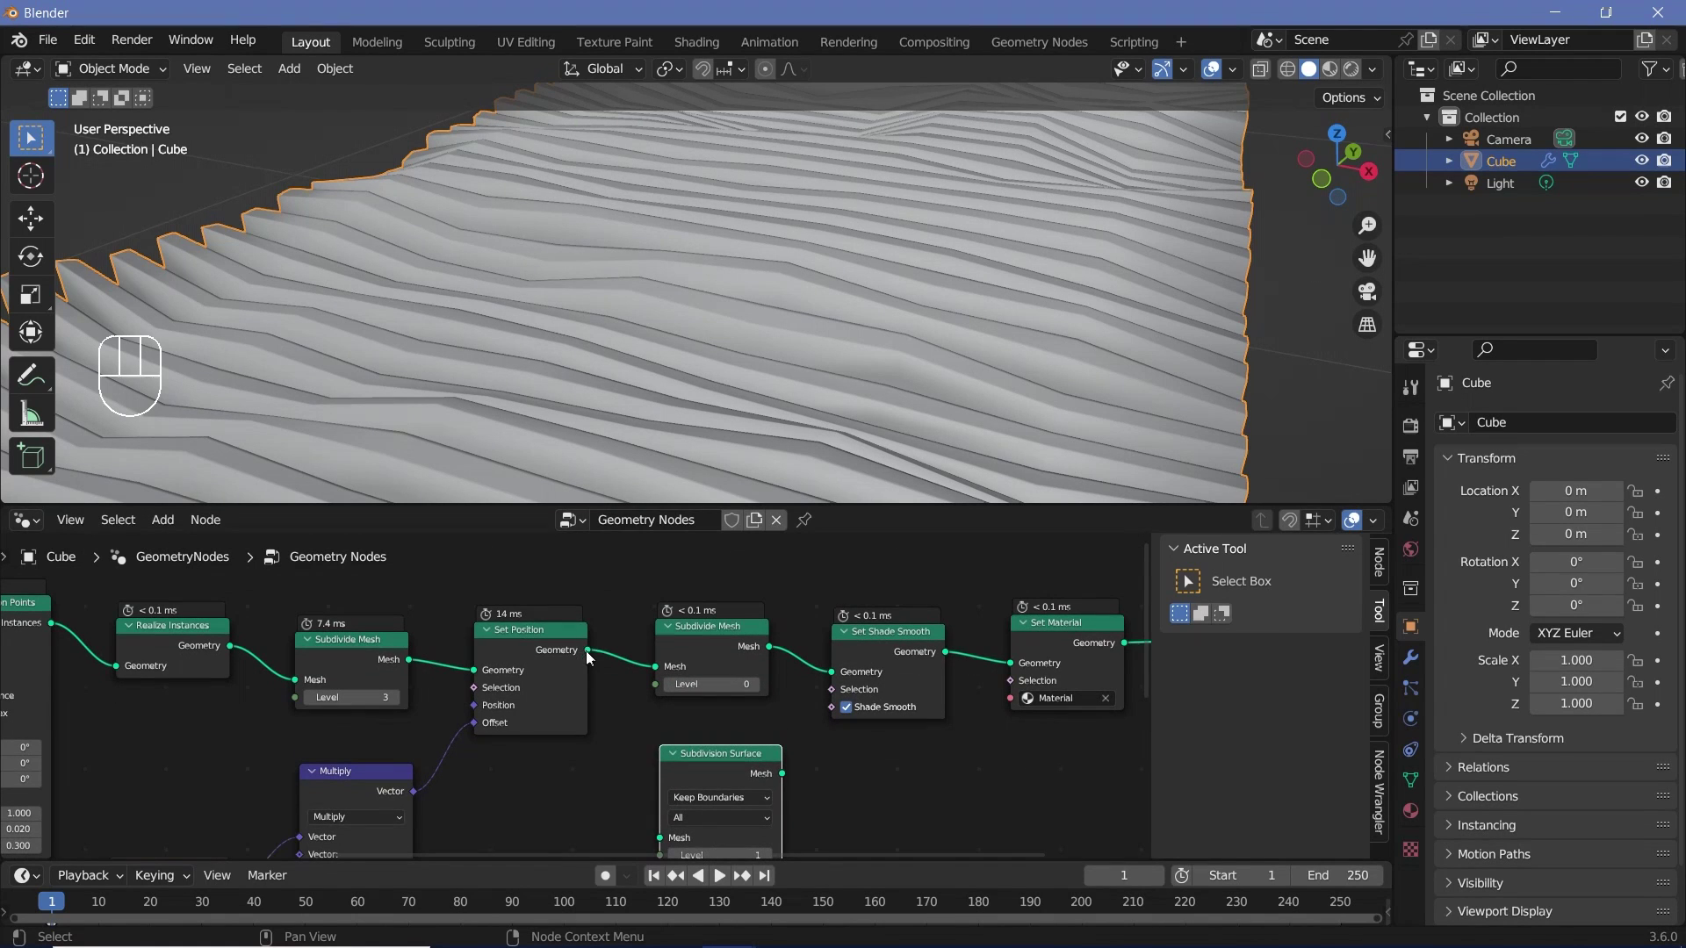
# Step: Wire Set Position's geometry into the new Subdivision Surface node and inspect the terrain
pyautogui.moveTo(641, 701); pyautogui.dragTo(674, 831)
pyautogui.middleClick(674, 831)
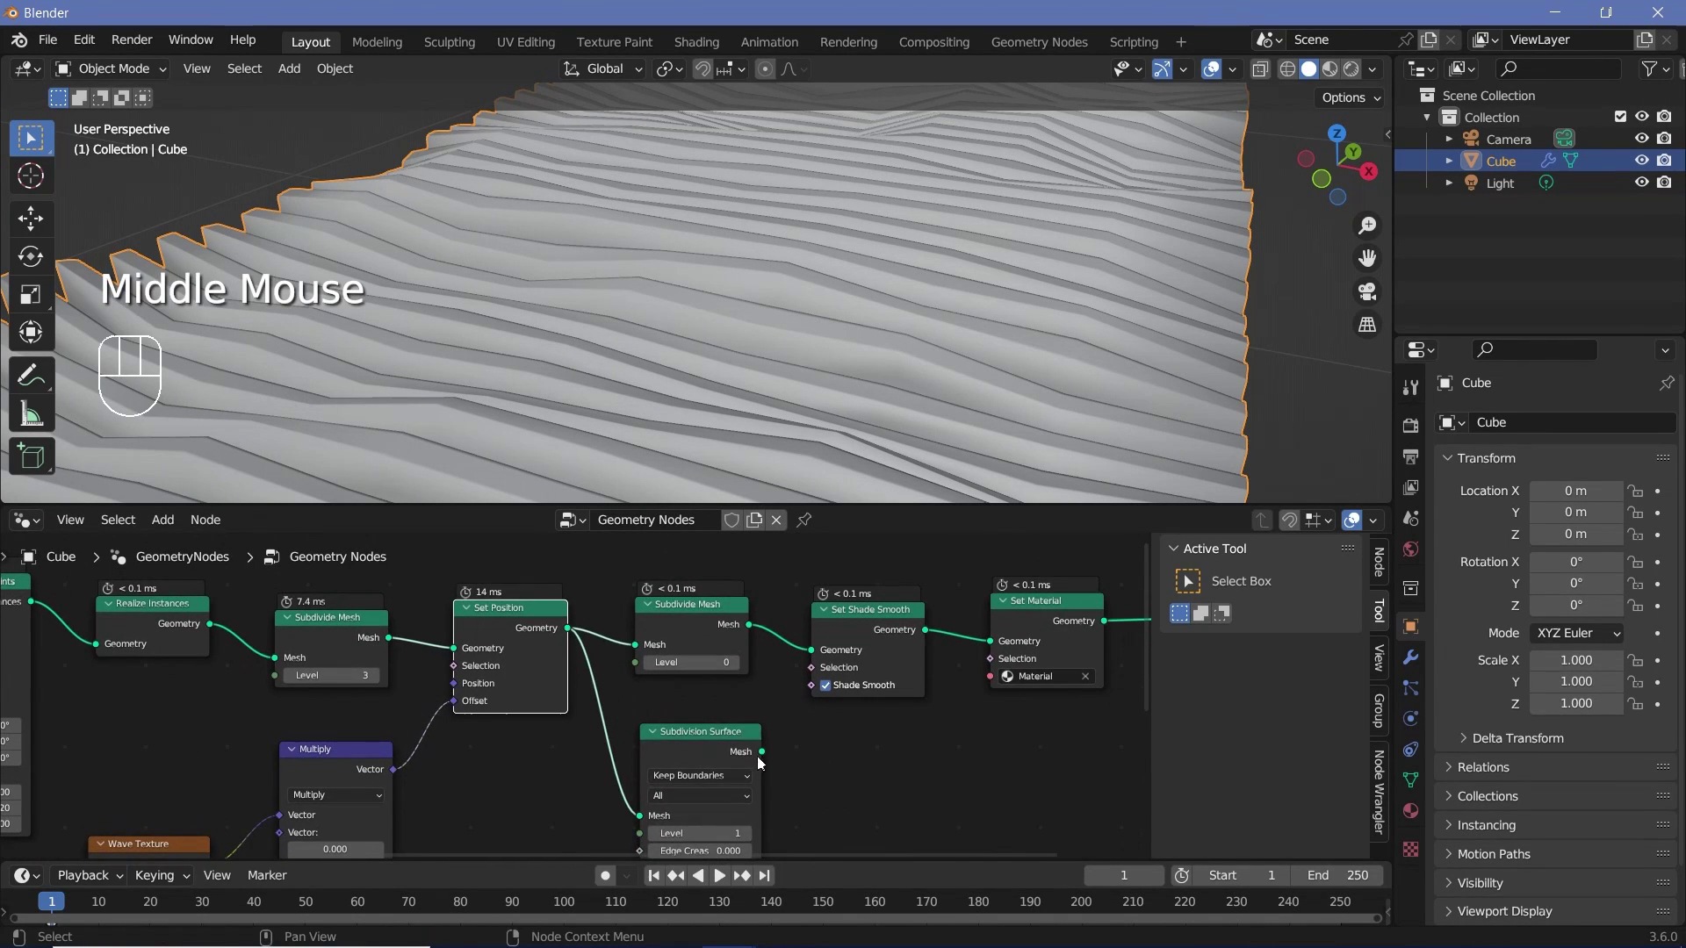
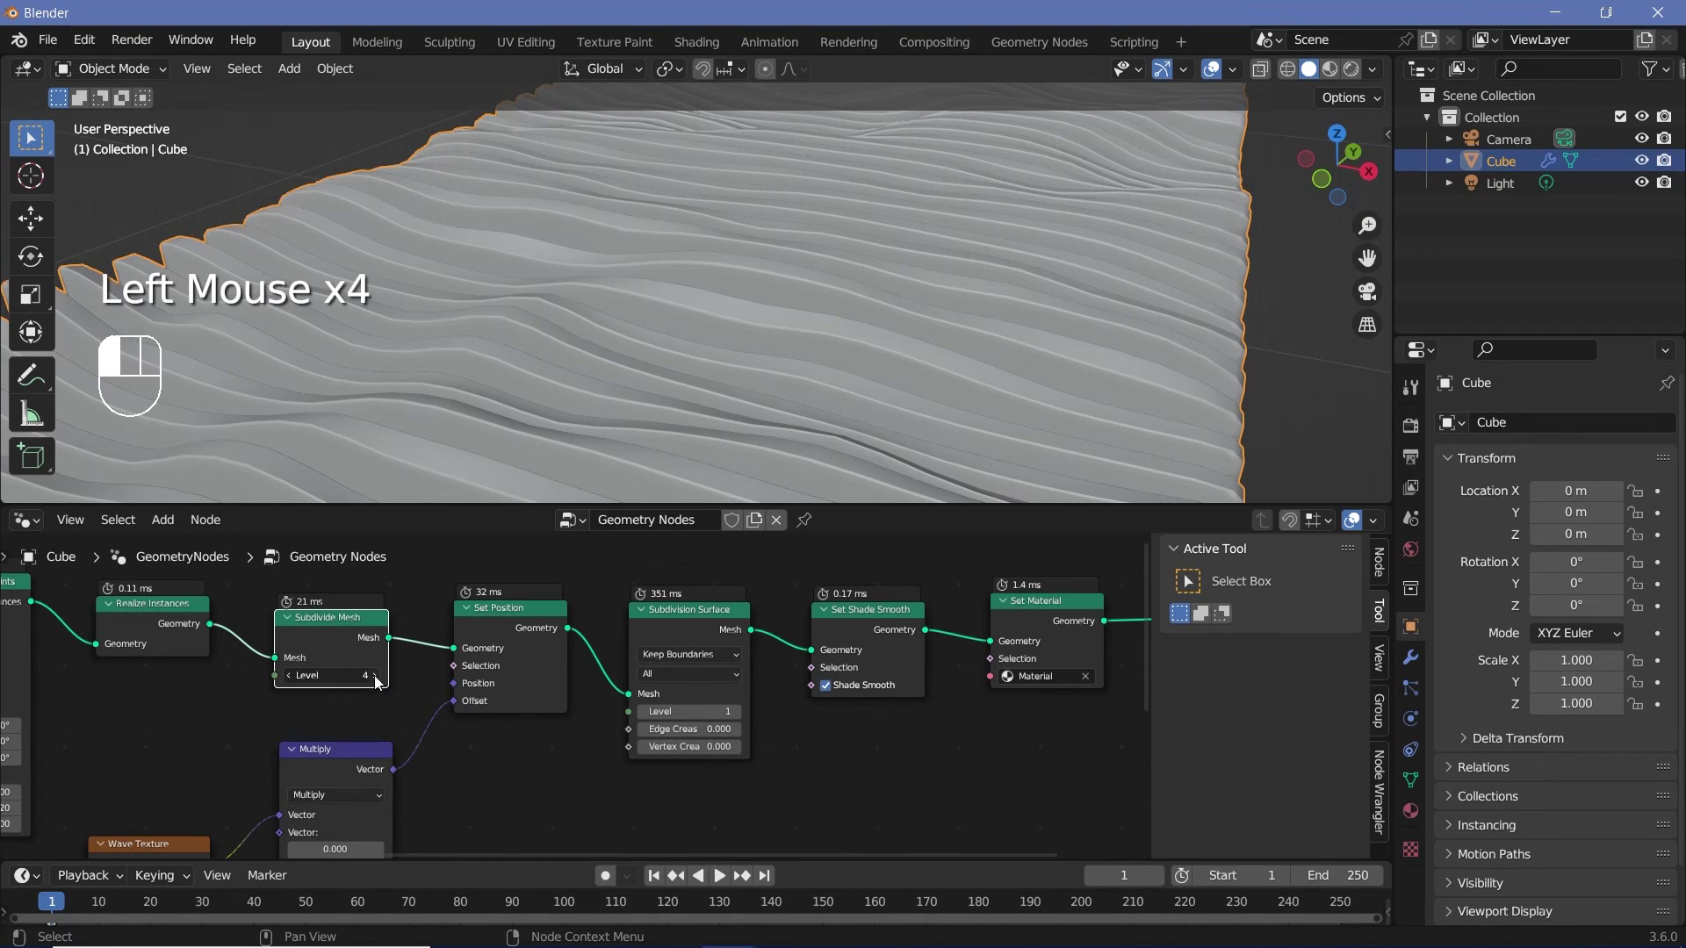
pyautogui.scroll(3)
pyautogui.scroll(3)
pyautogui.moveTo(713, 330); pyautogui.dragTo(762, 306)
pyautogui.scroll(3)
pyautogui.moveTo(762, 331); pyautogui.dragTo(725, 355)
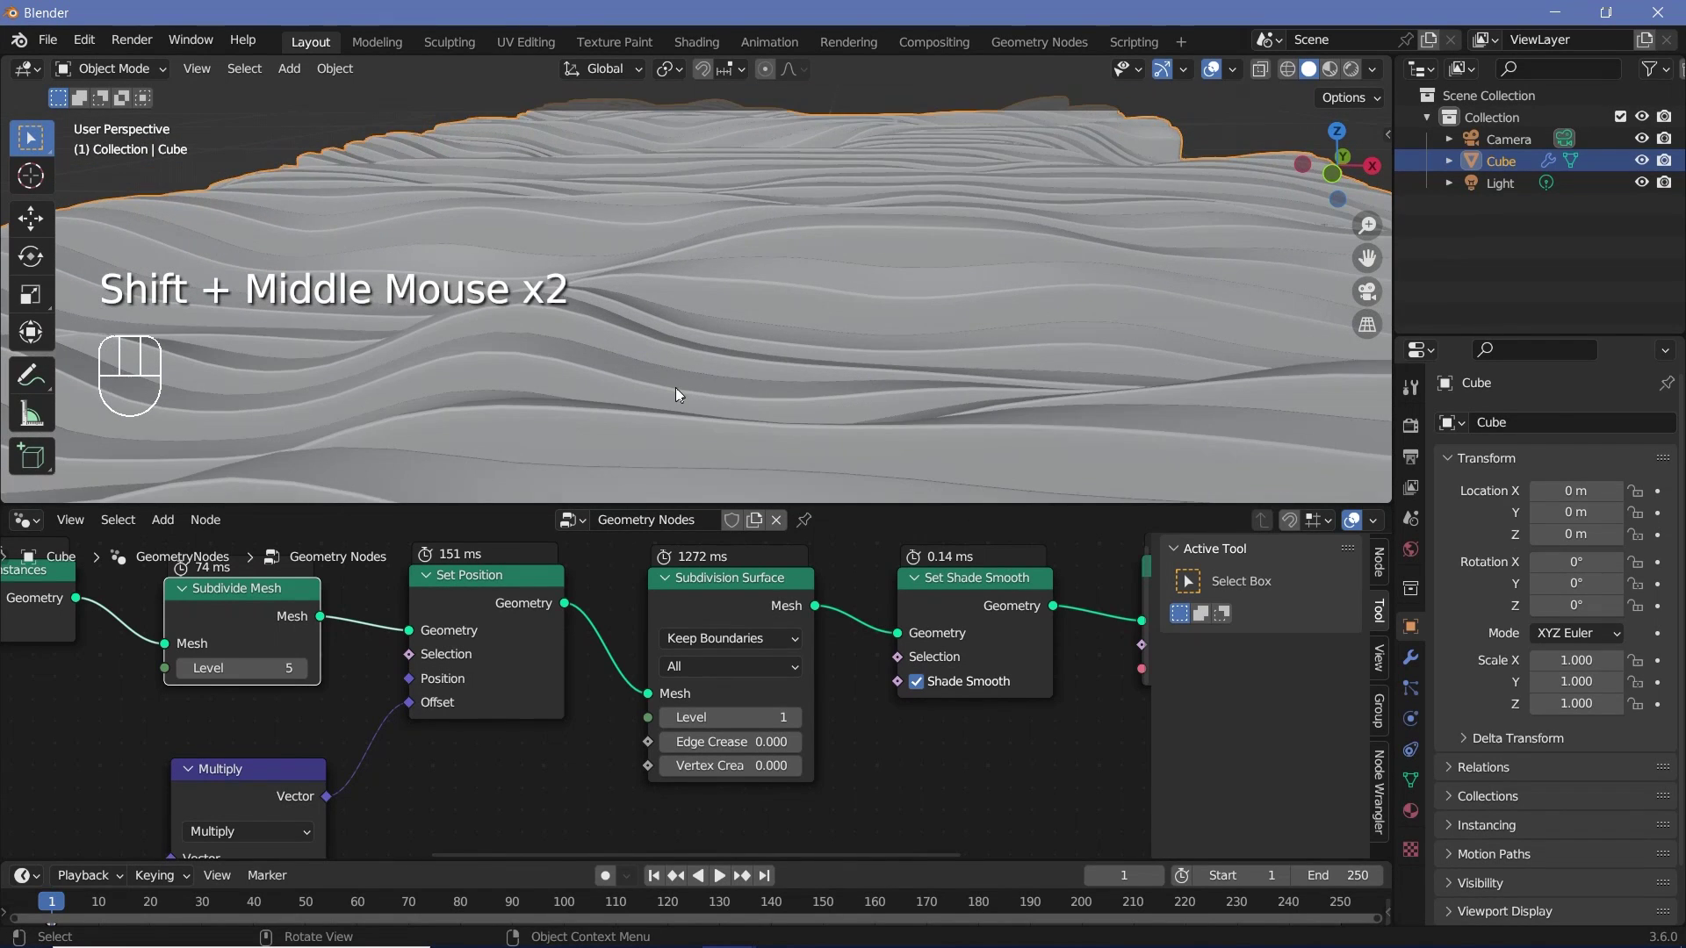
# Step: Adjust the Subdivision Surface level to 1 while checking the result in the viewport
pyautogui.moveTo(667, 401); pyautogui.dragTo(710, 469)
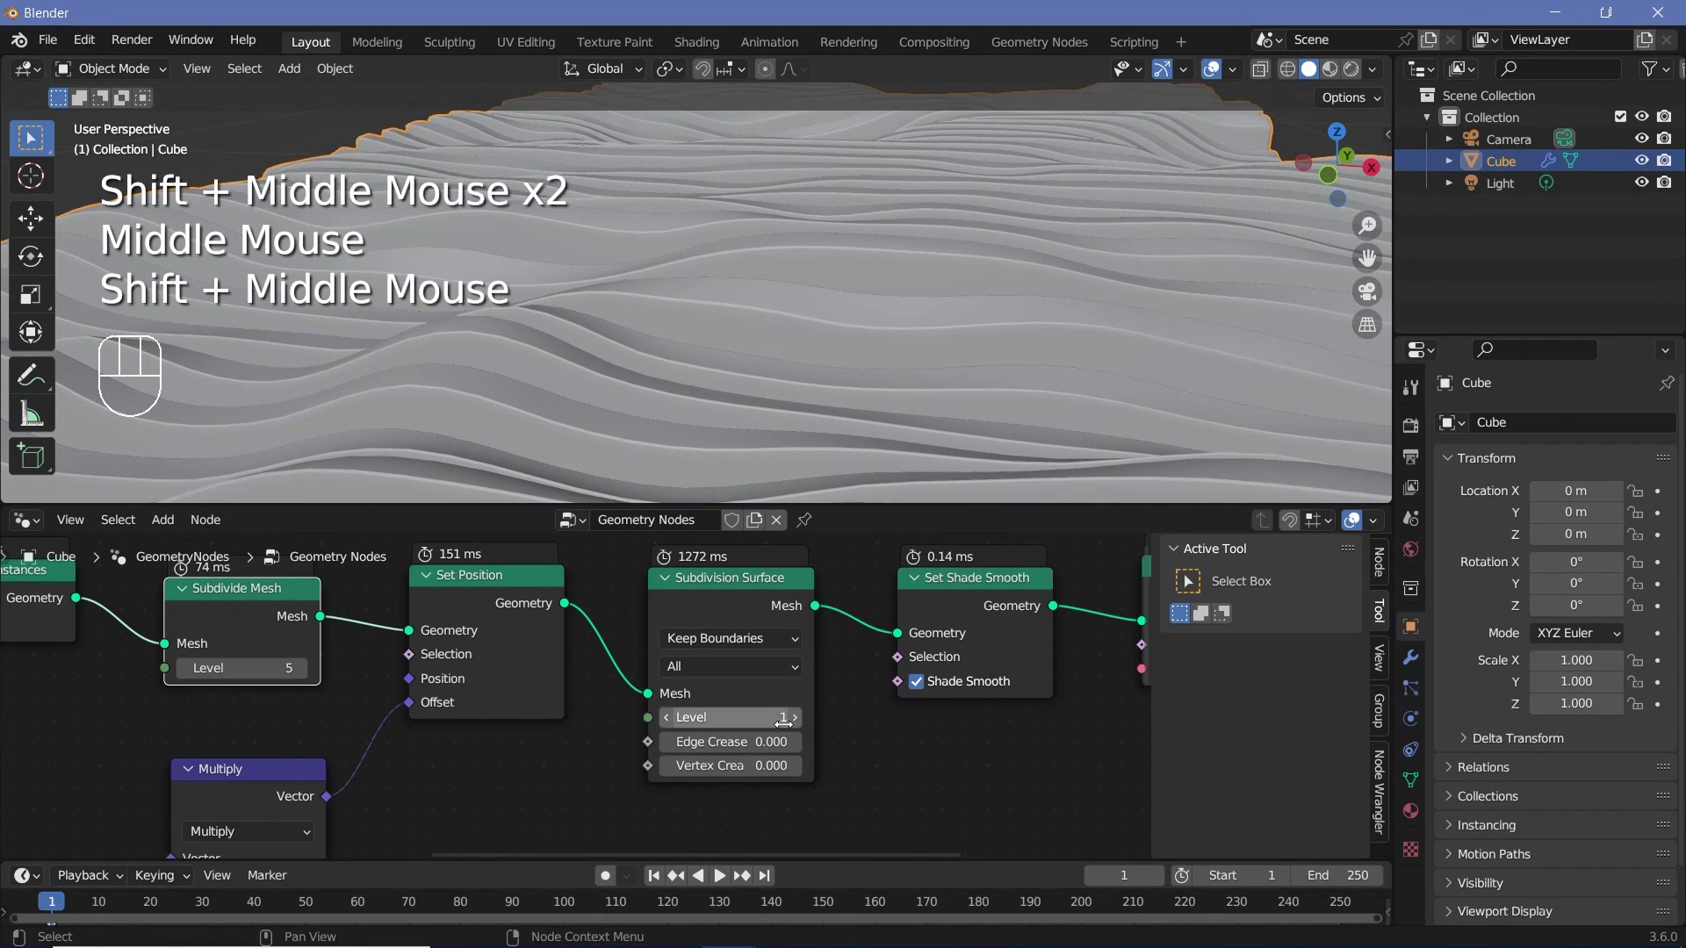
pyautogui.scroll(3)
pyautogui.middleClick(603, 443)
pyautogui.moveTo(599, 440); pyautogui.dragTo(606, 410)
pyautogui.scroll(3)
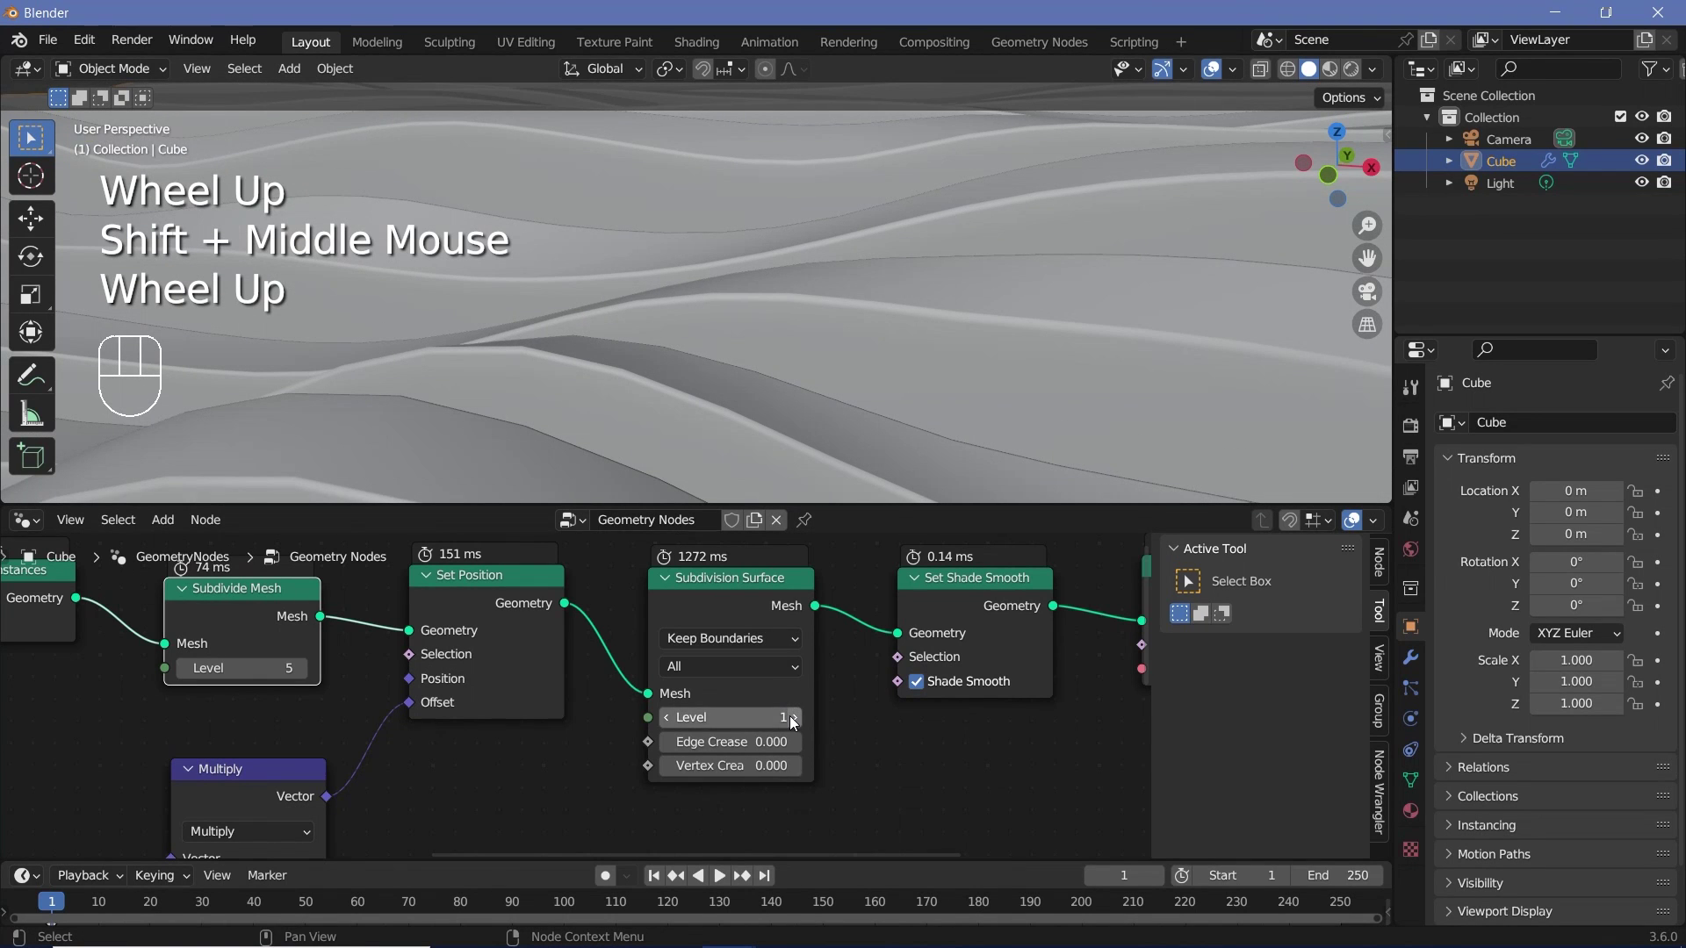
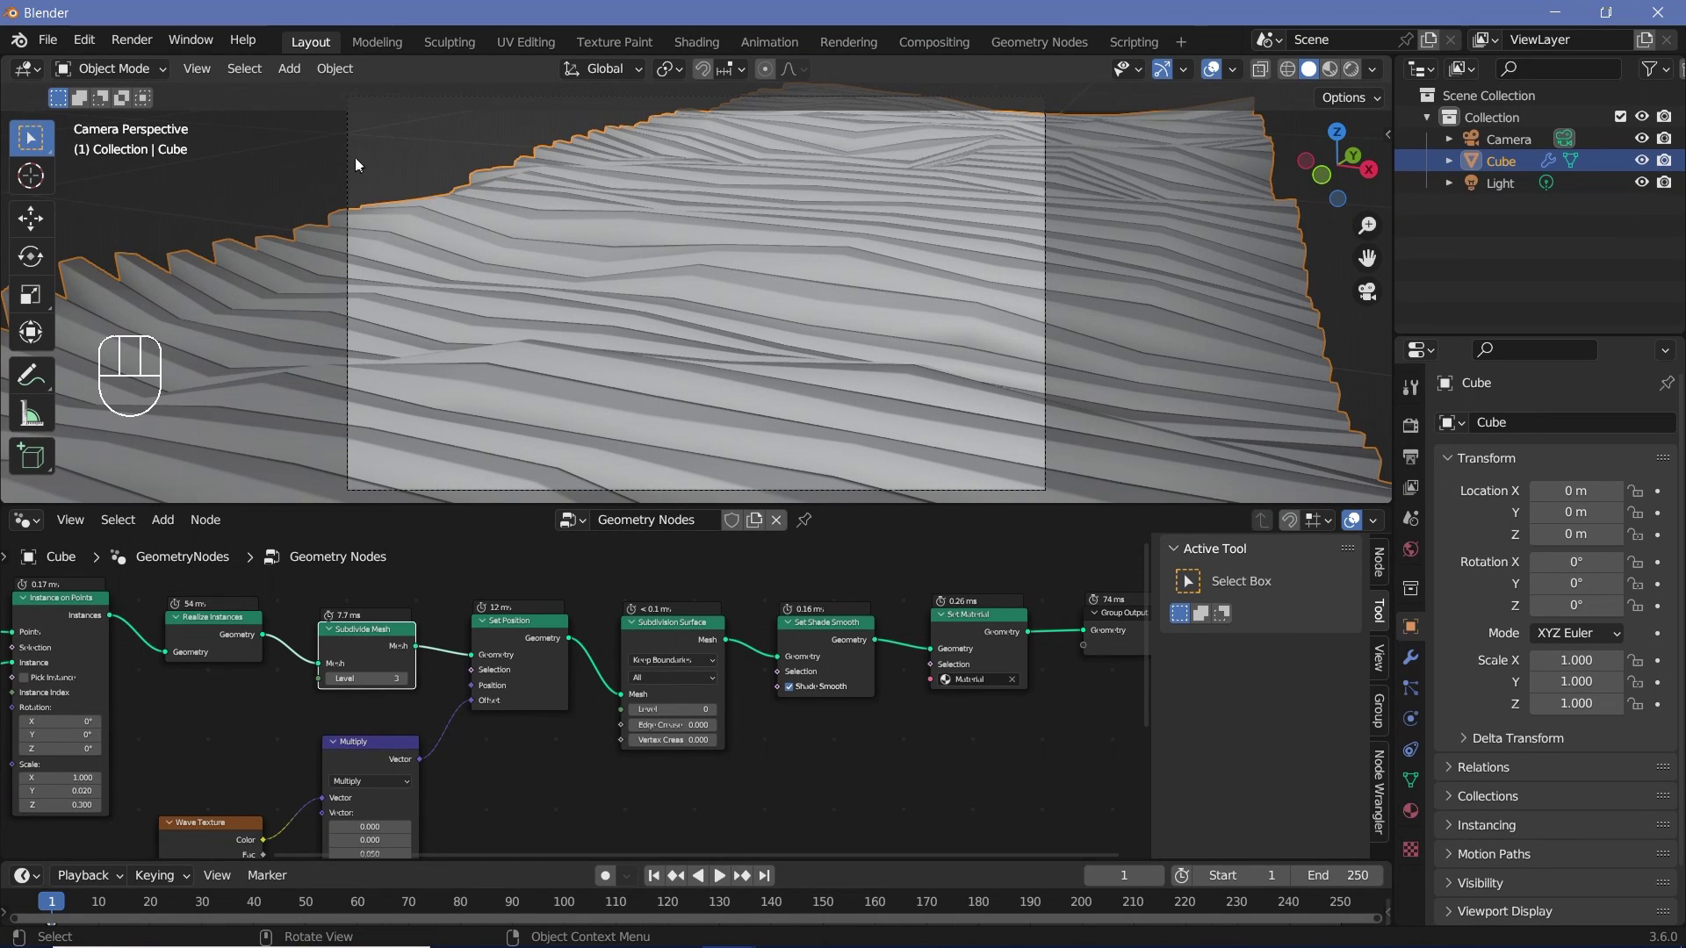
# Step: Select the Camera, re-aim it to X rotation 67.485°, and show its lens settings
pyautogui.click(353, 160)
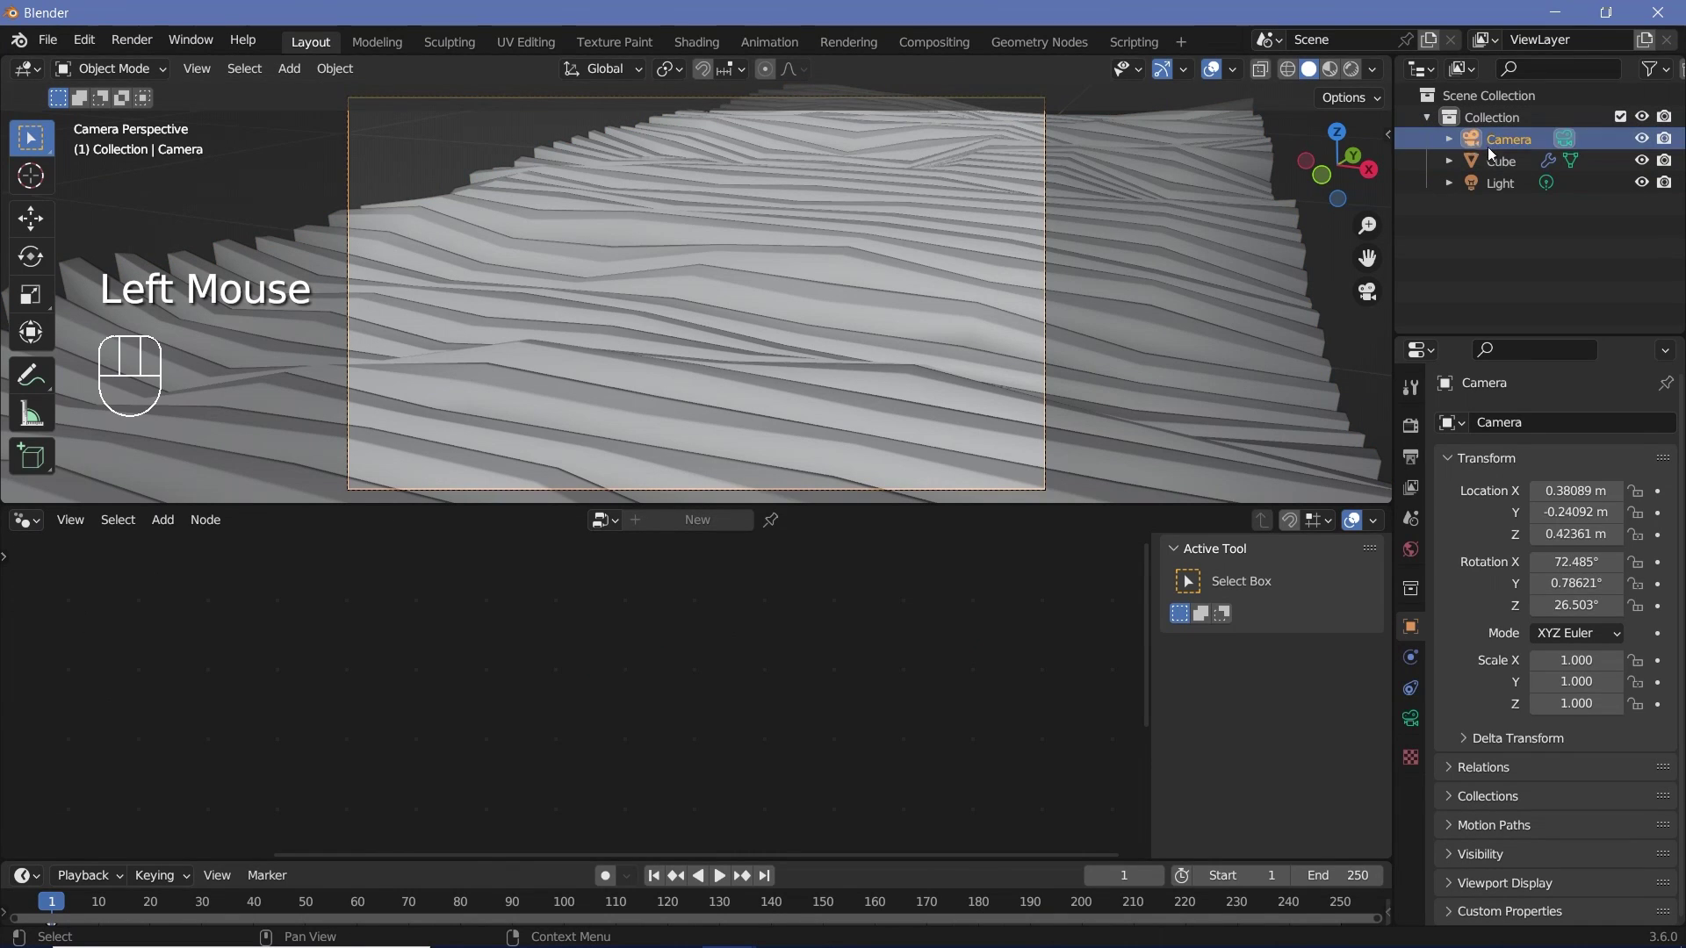
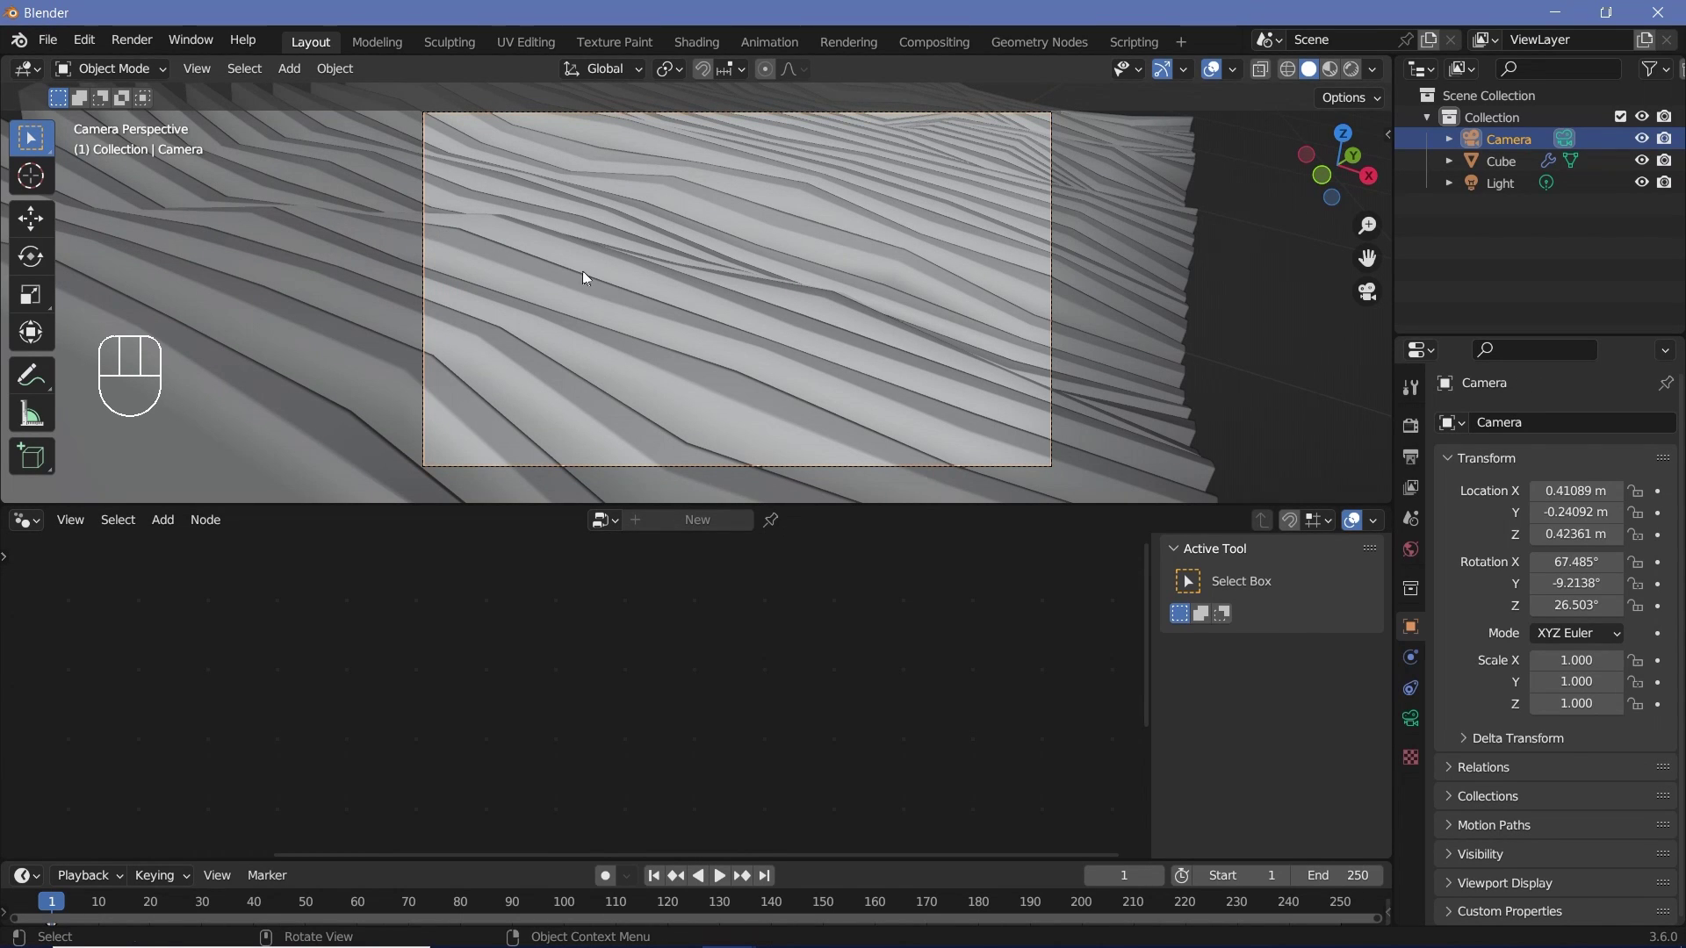
pyautogui.click(1420, 729)
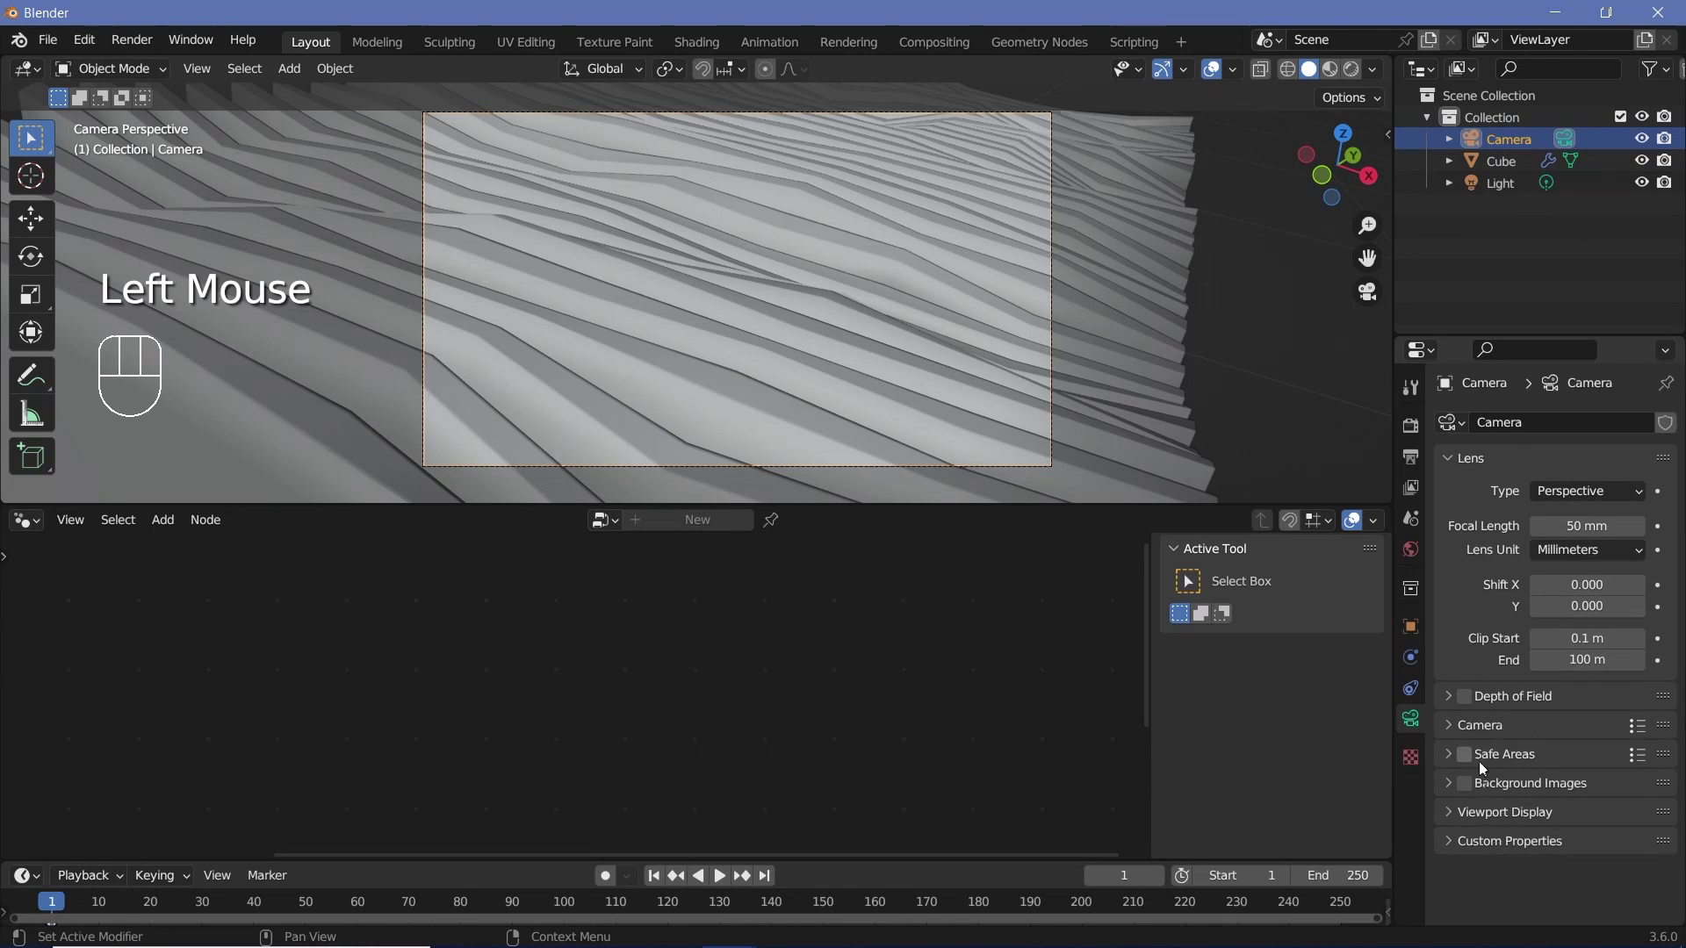
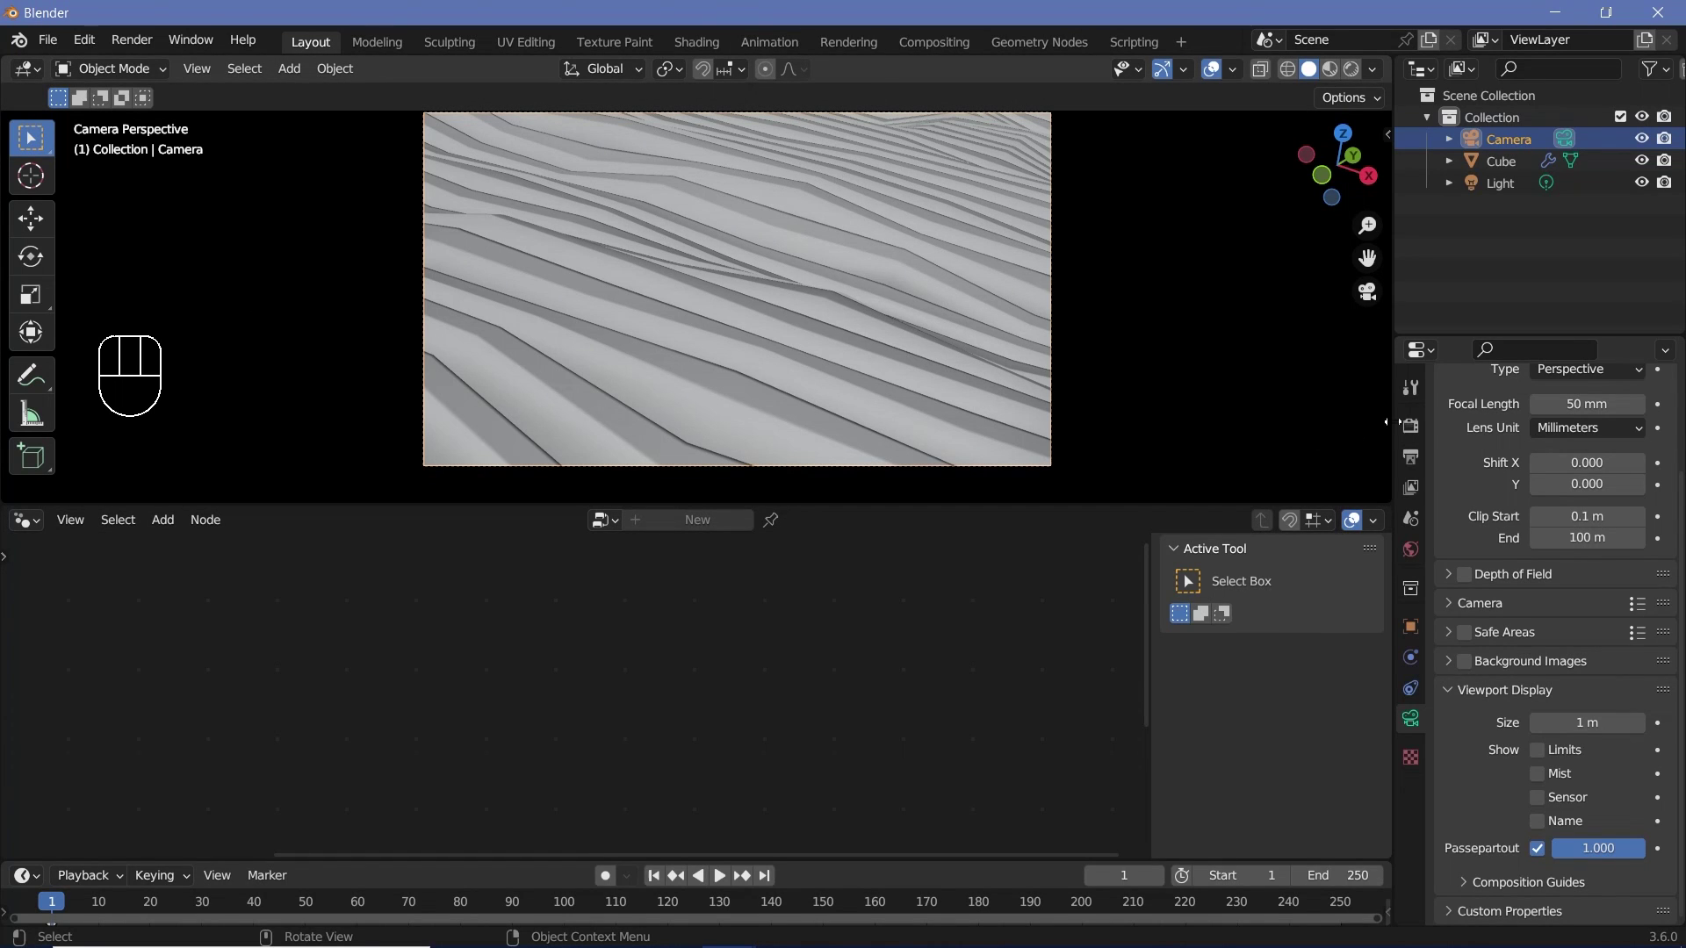
# Step: Enable Ambient Occlusion, Bloom and Screen Space Reflections in the render settings
pyautogui.click(1417, 439)
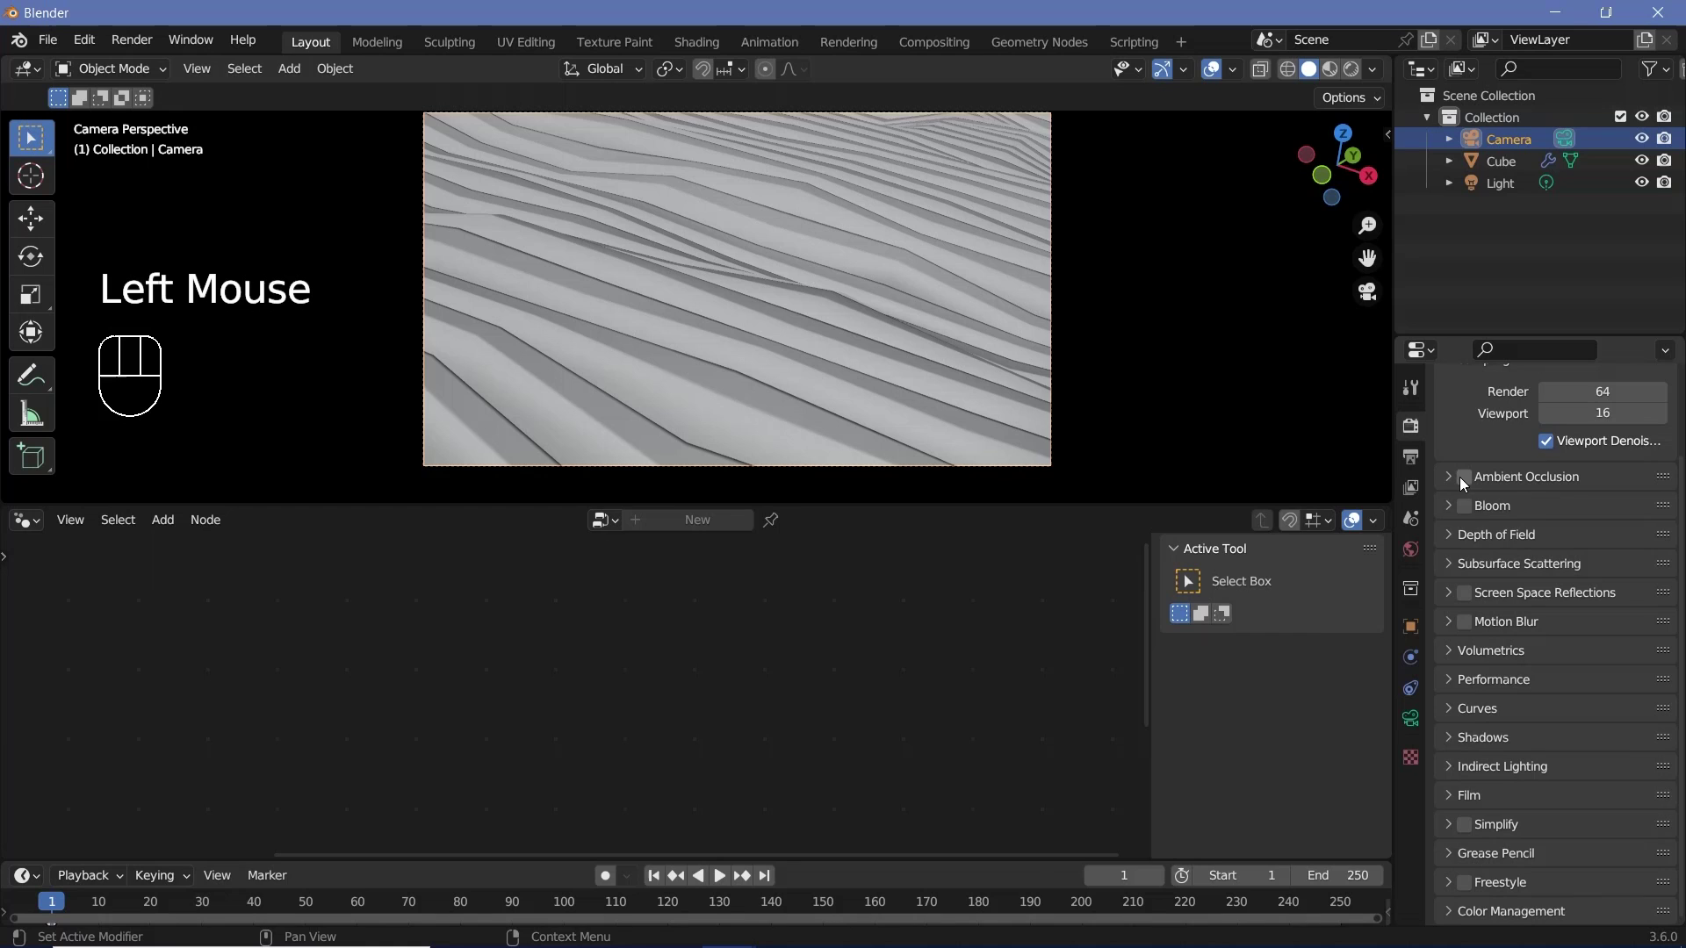
pyautogui.click(1466, 486)
pyautogui.moveTo(1477, 514); pyautogui.dragTo(1494, 592)
pyautogui.click(1473, 603)
pyautogui.click(1455, 484)
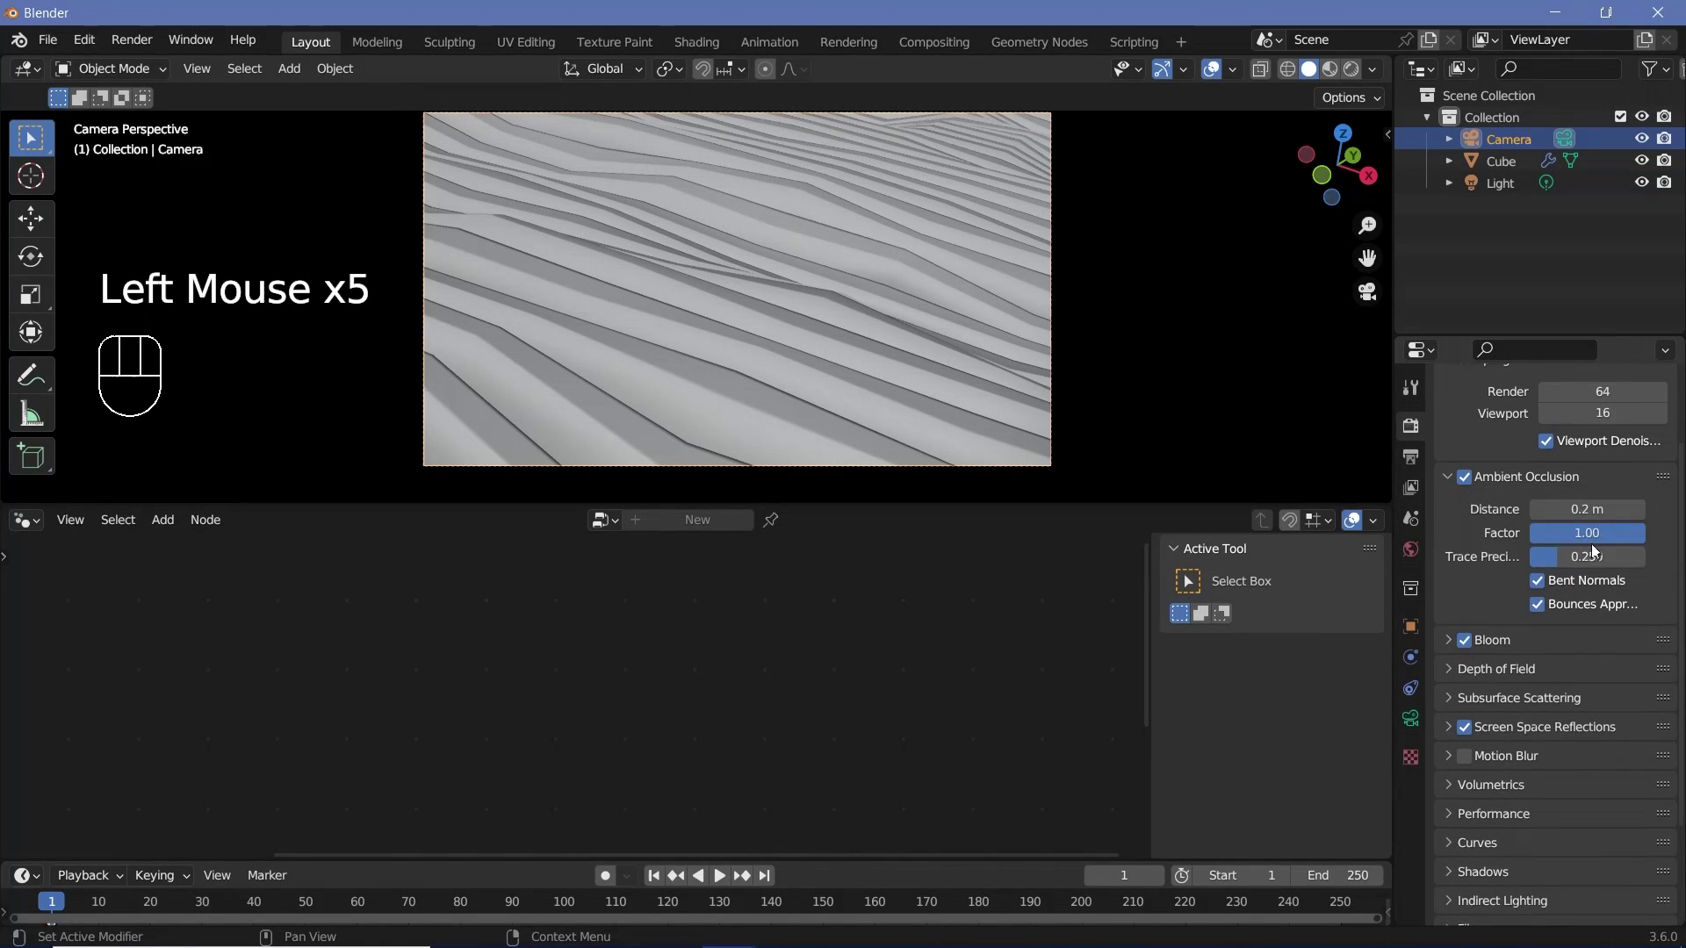
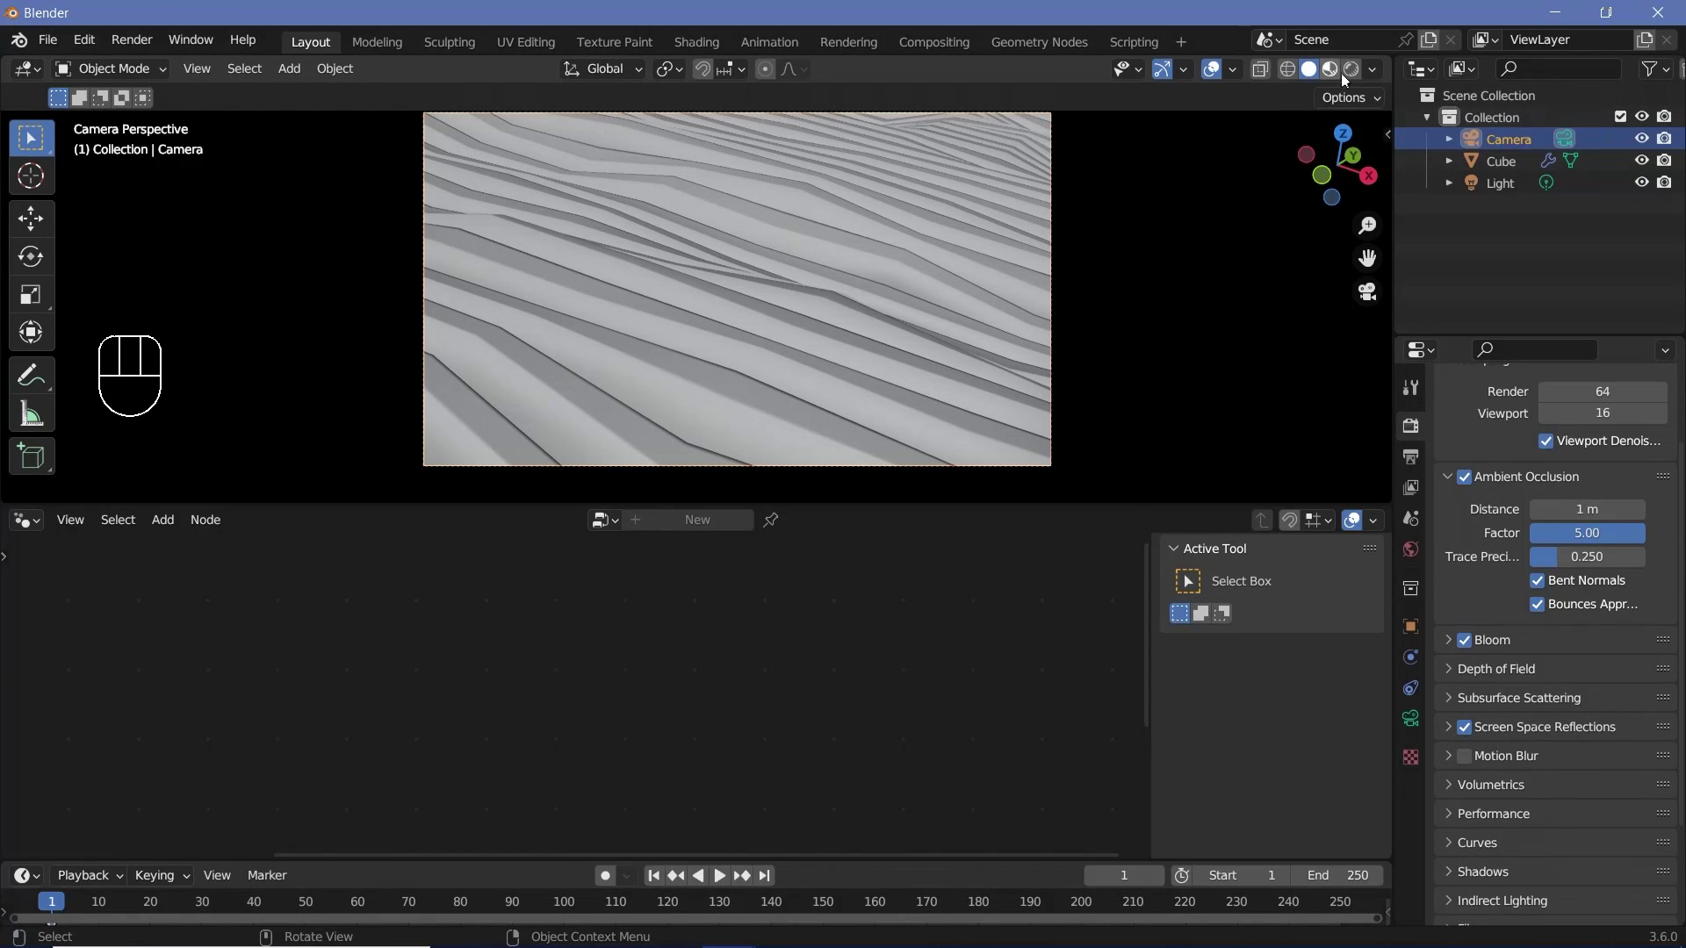
# Step: Switch to Rendered viewport shading and delete the scene Light
pyautogui.click(1352, 78)
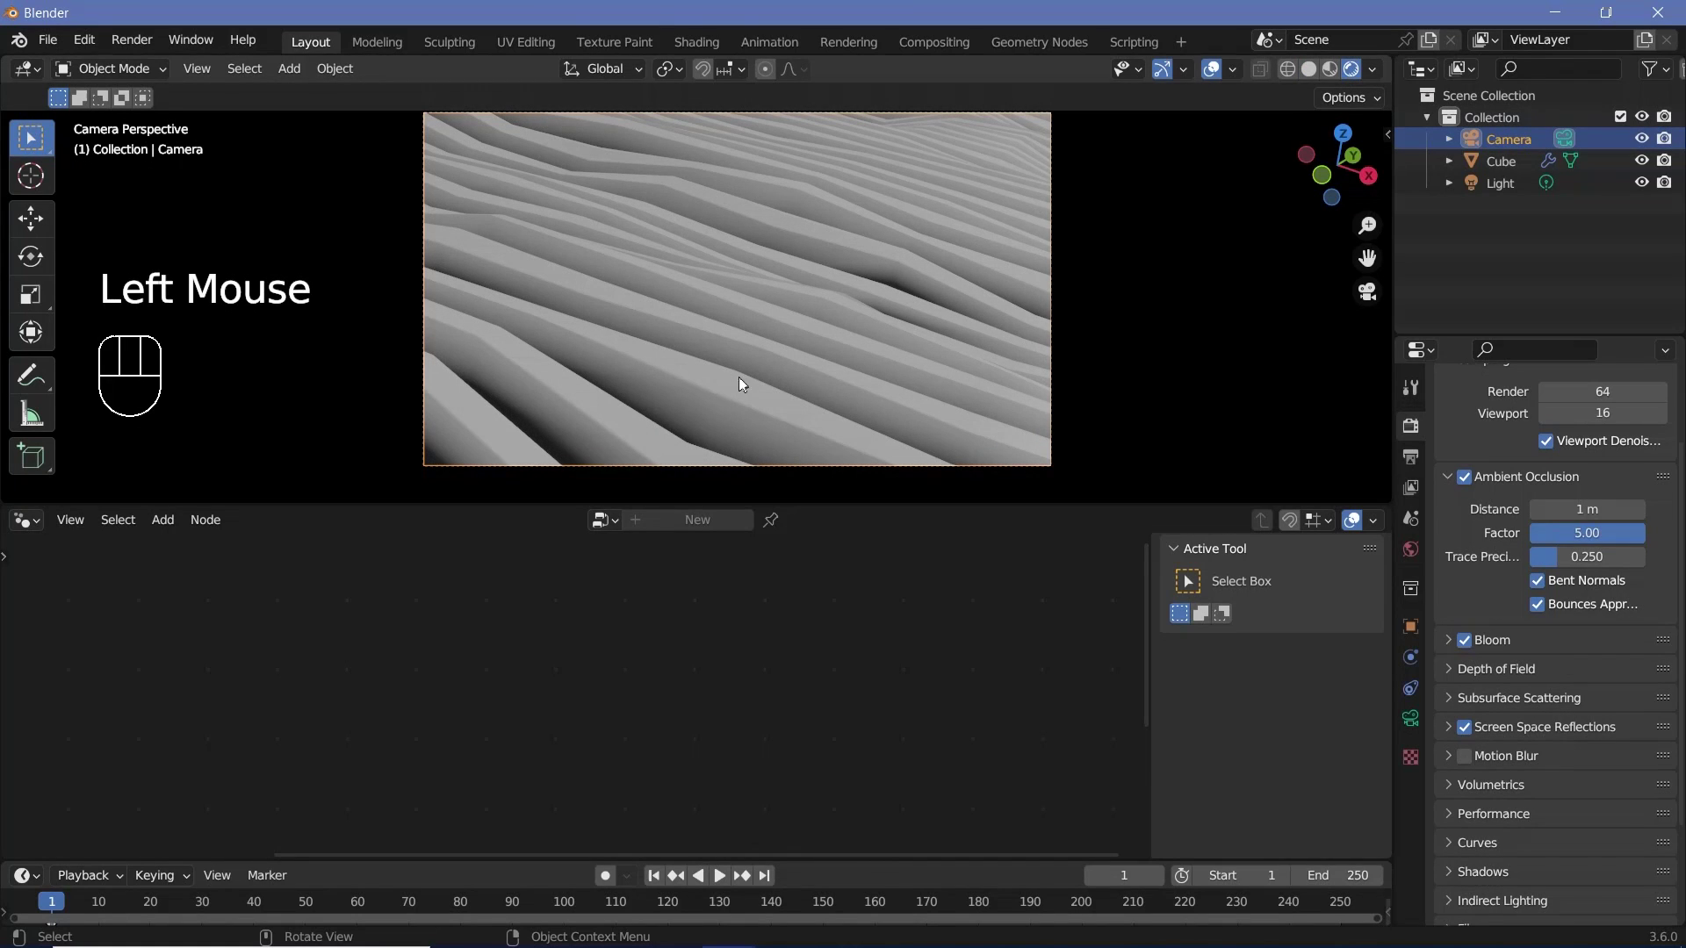
pyautogui.click(1498, 190)
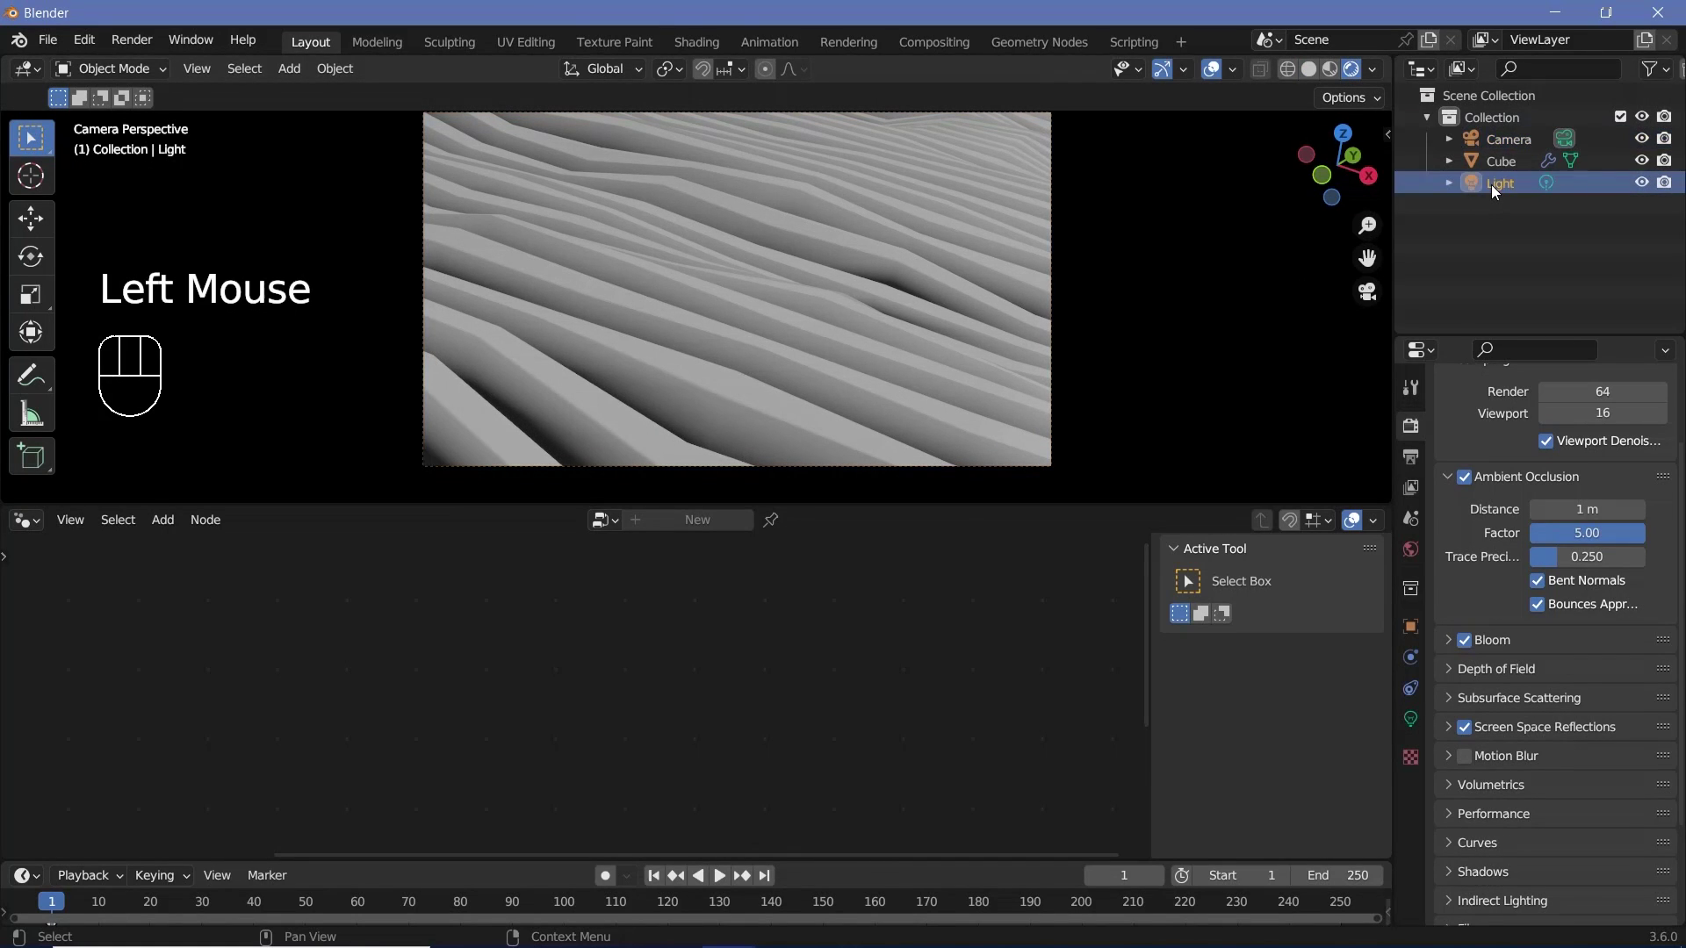
pyautogui.press('Delete')
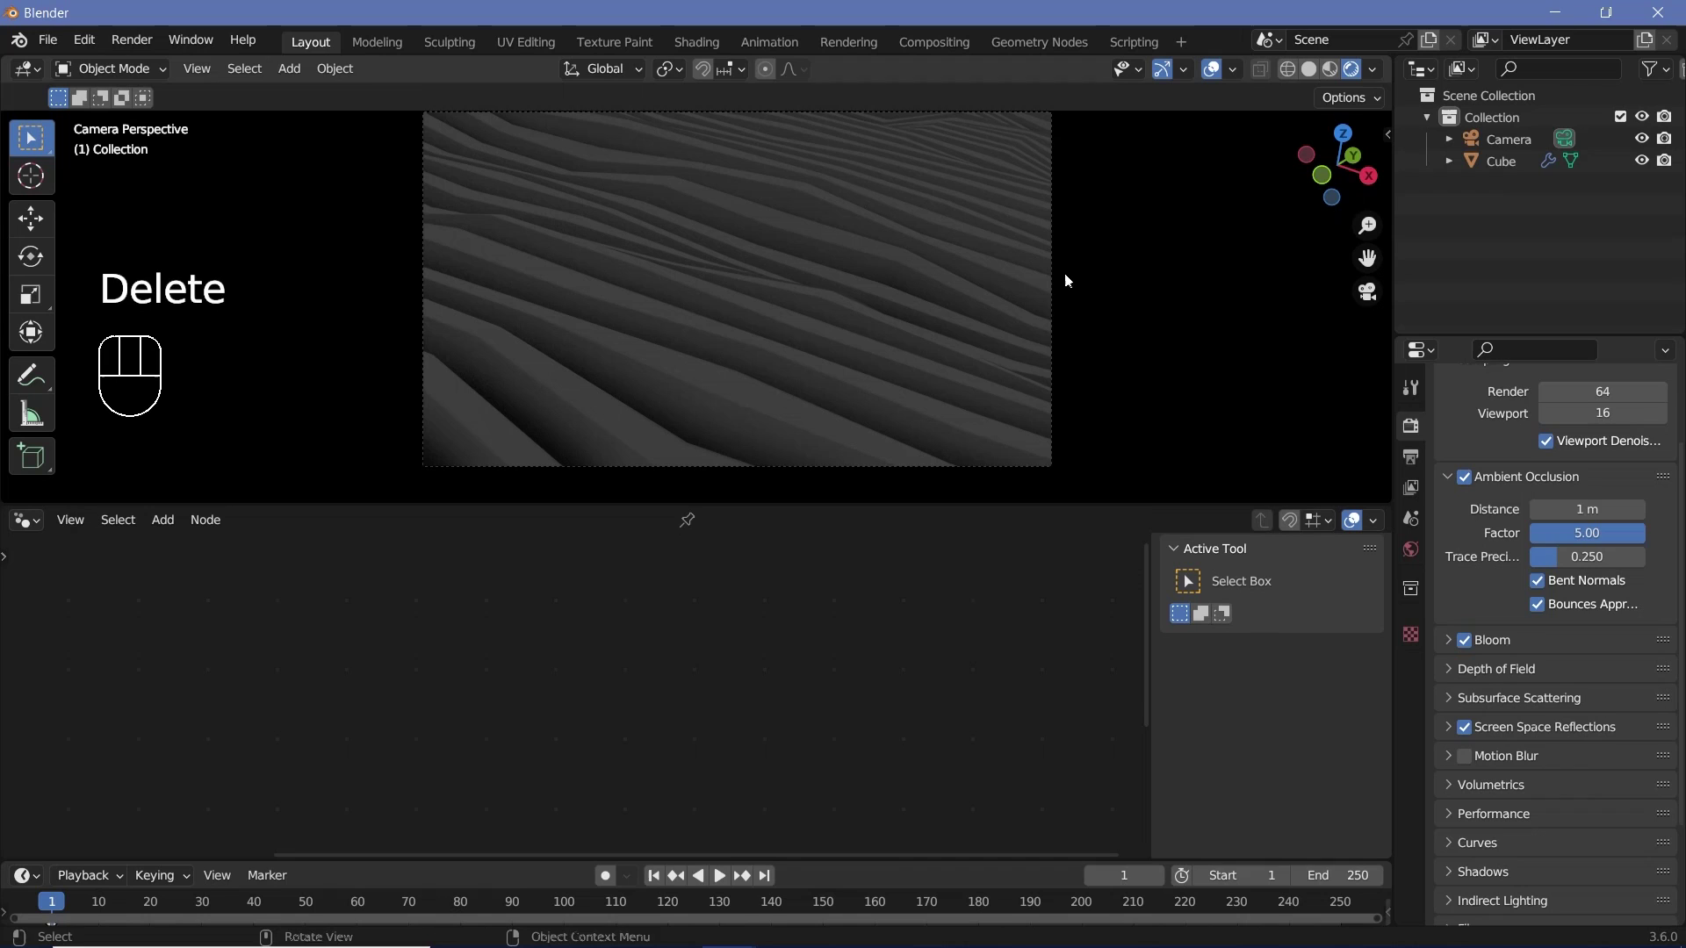
# Step: Set the World background colour to white
pyautogui.click(1419, 561)
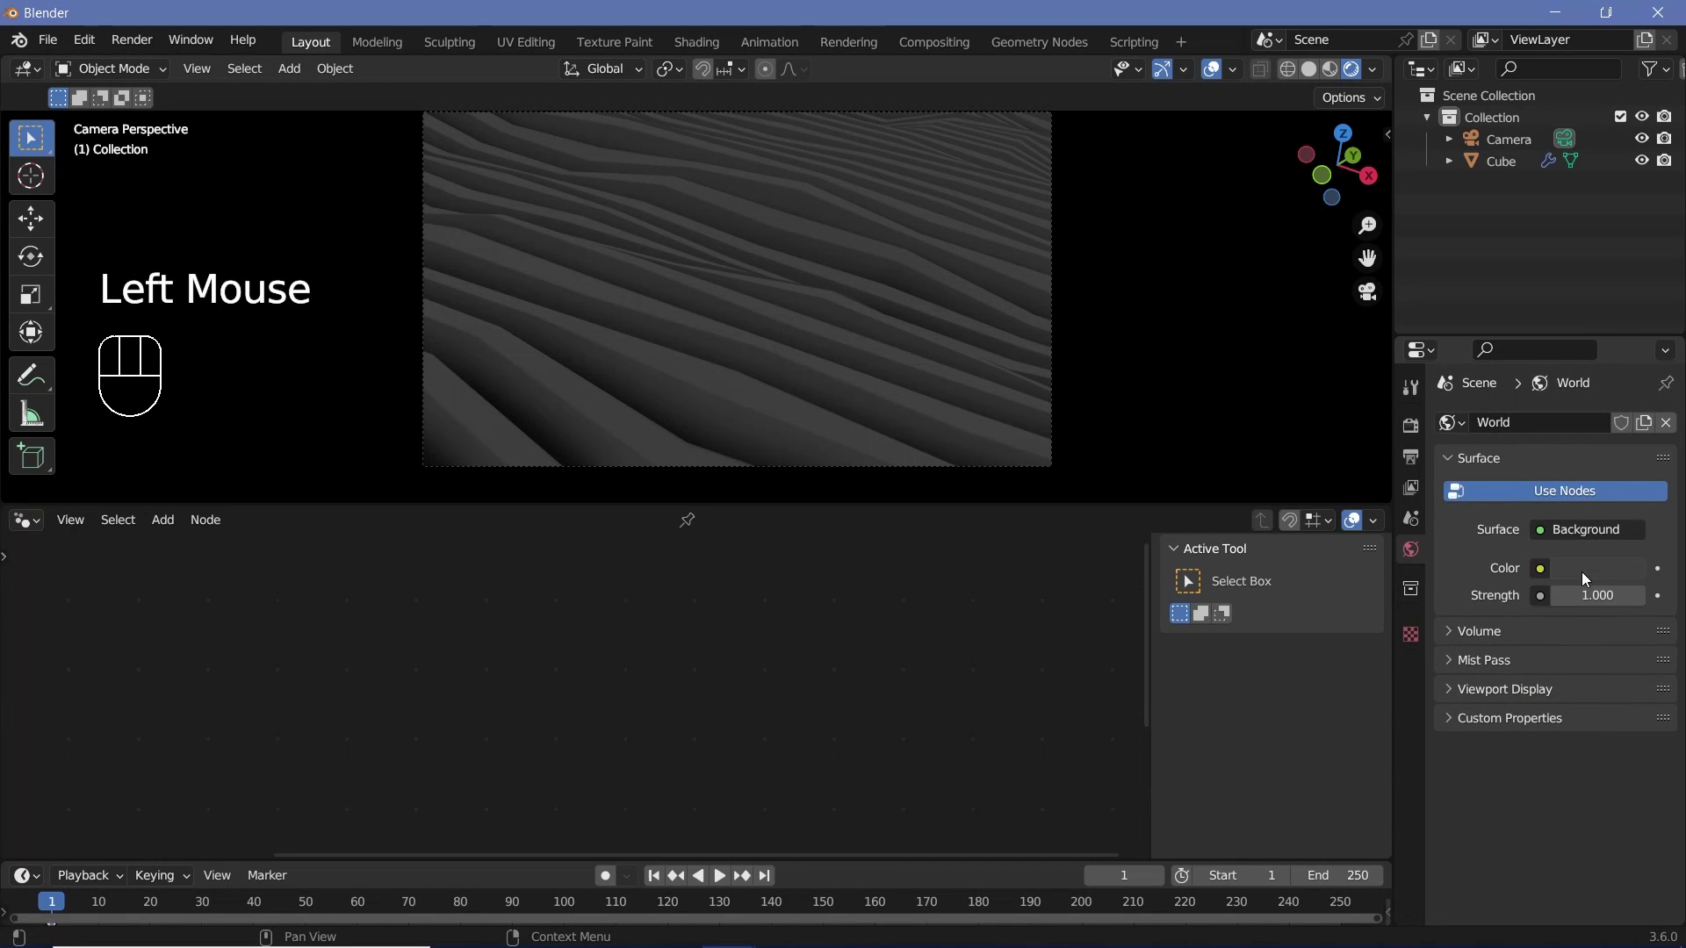
pyautogui.click(1588, 578)
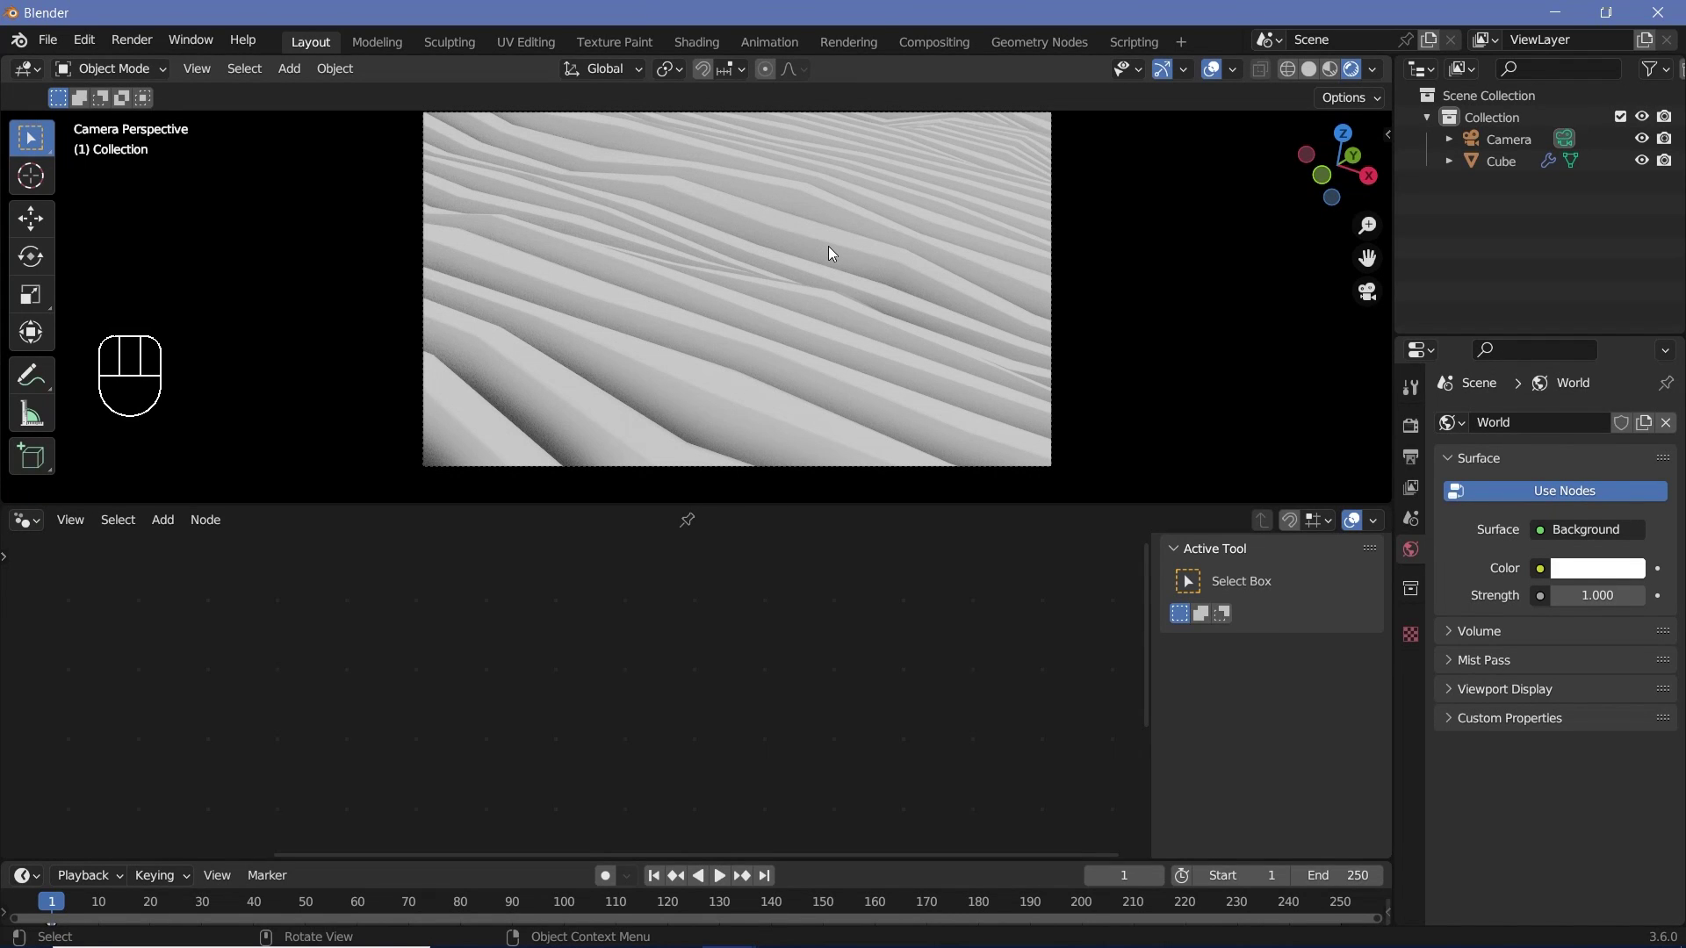
pyautogui.moveTo(834, 252); pyautogui.dragTo(719, 269)
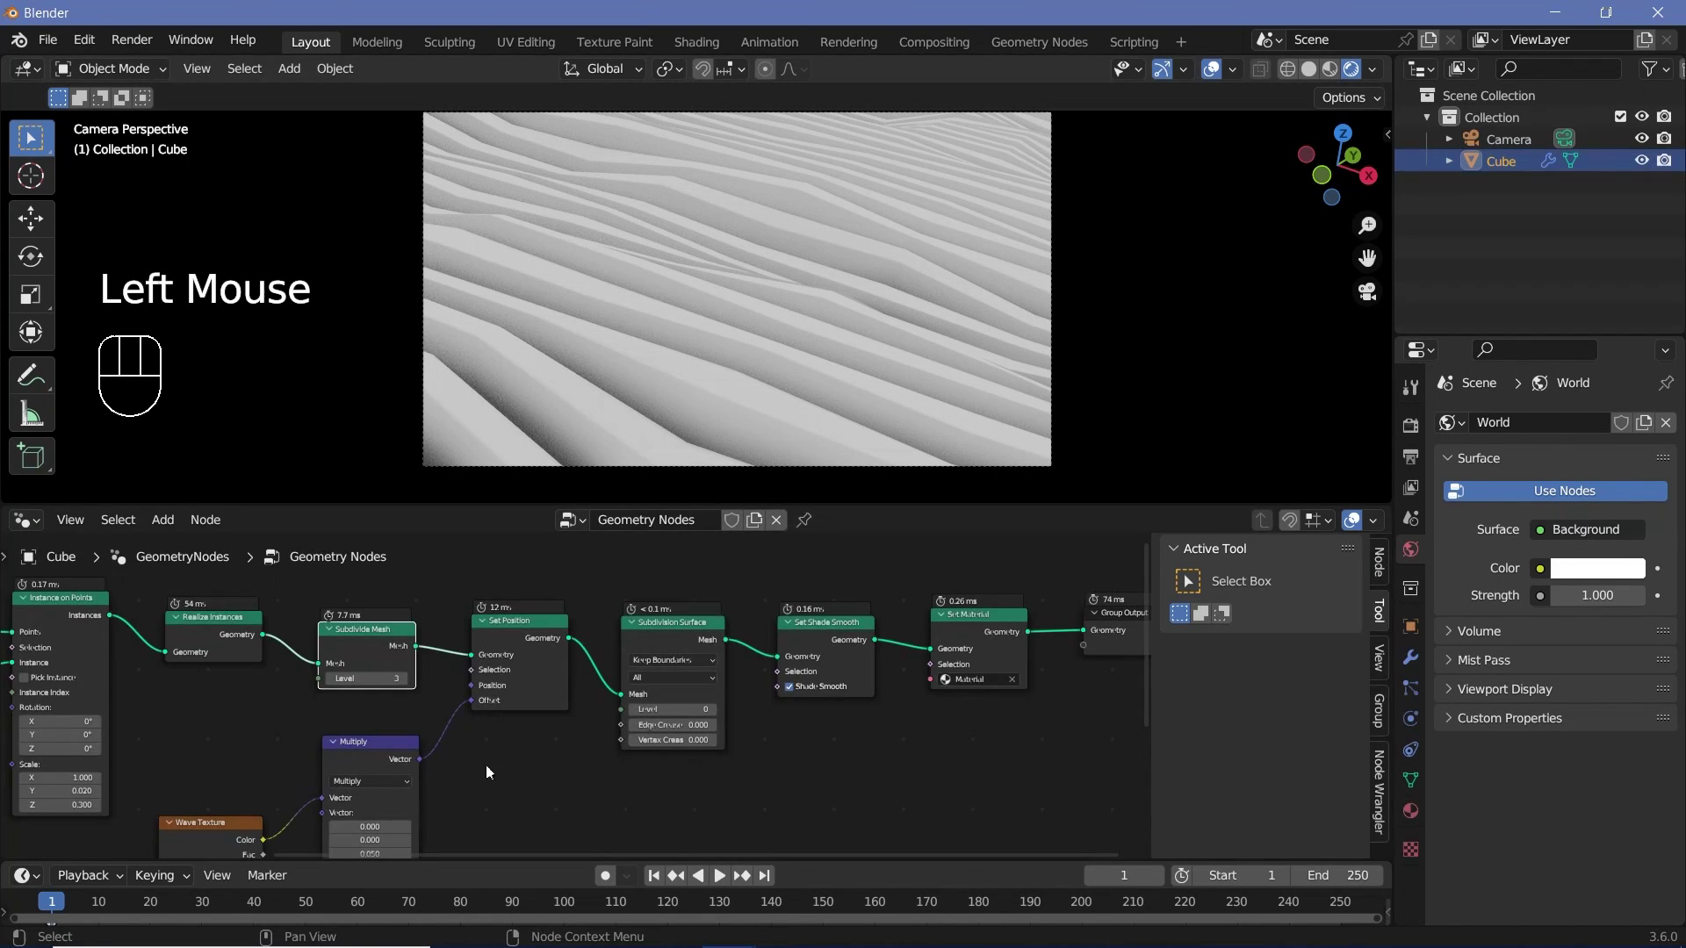
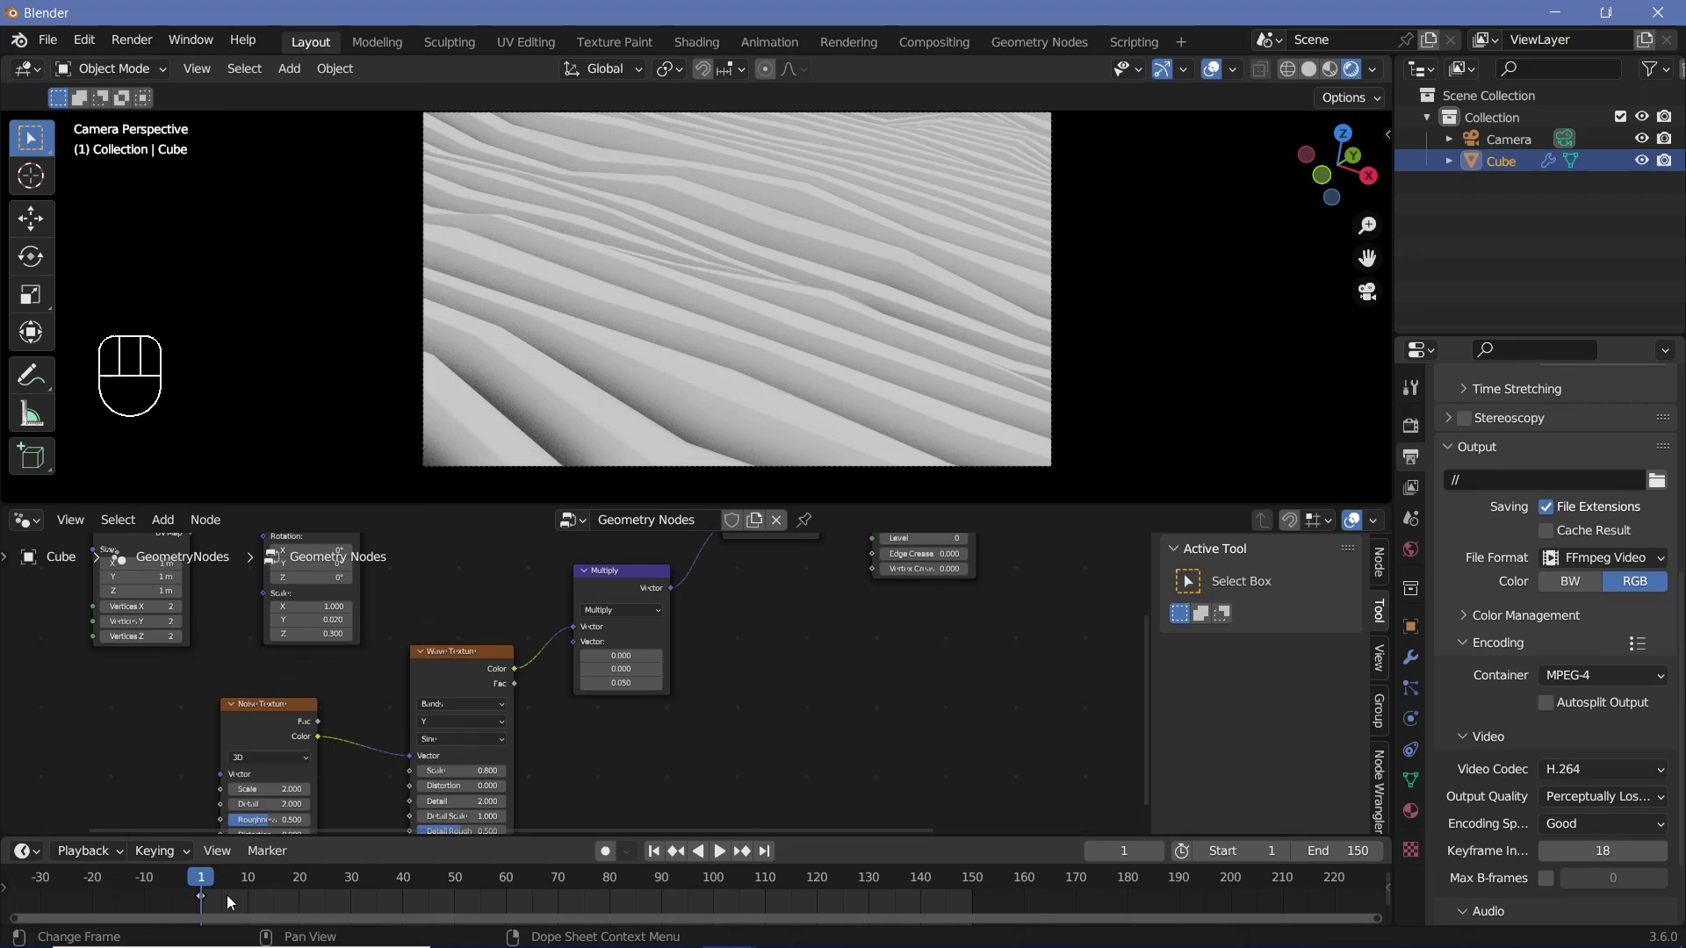
# Step: Clear existing keyframes and keyframe the Wave Texture Phase Offset at frame 0
pyautogui.press('a')
pyautogui.press('x')
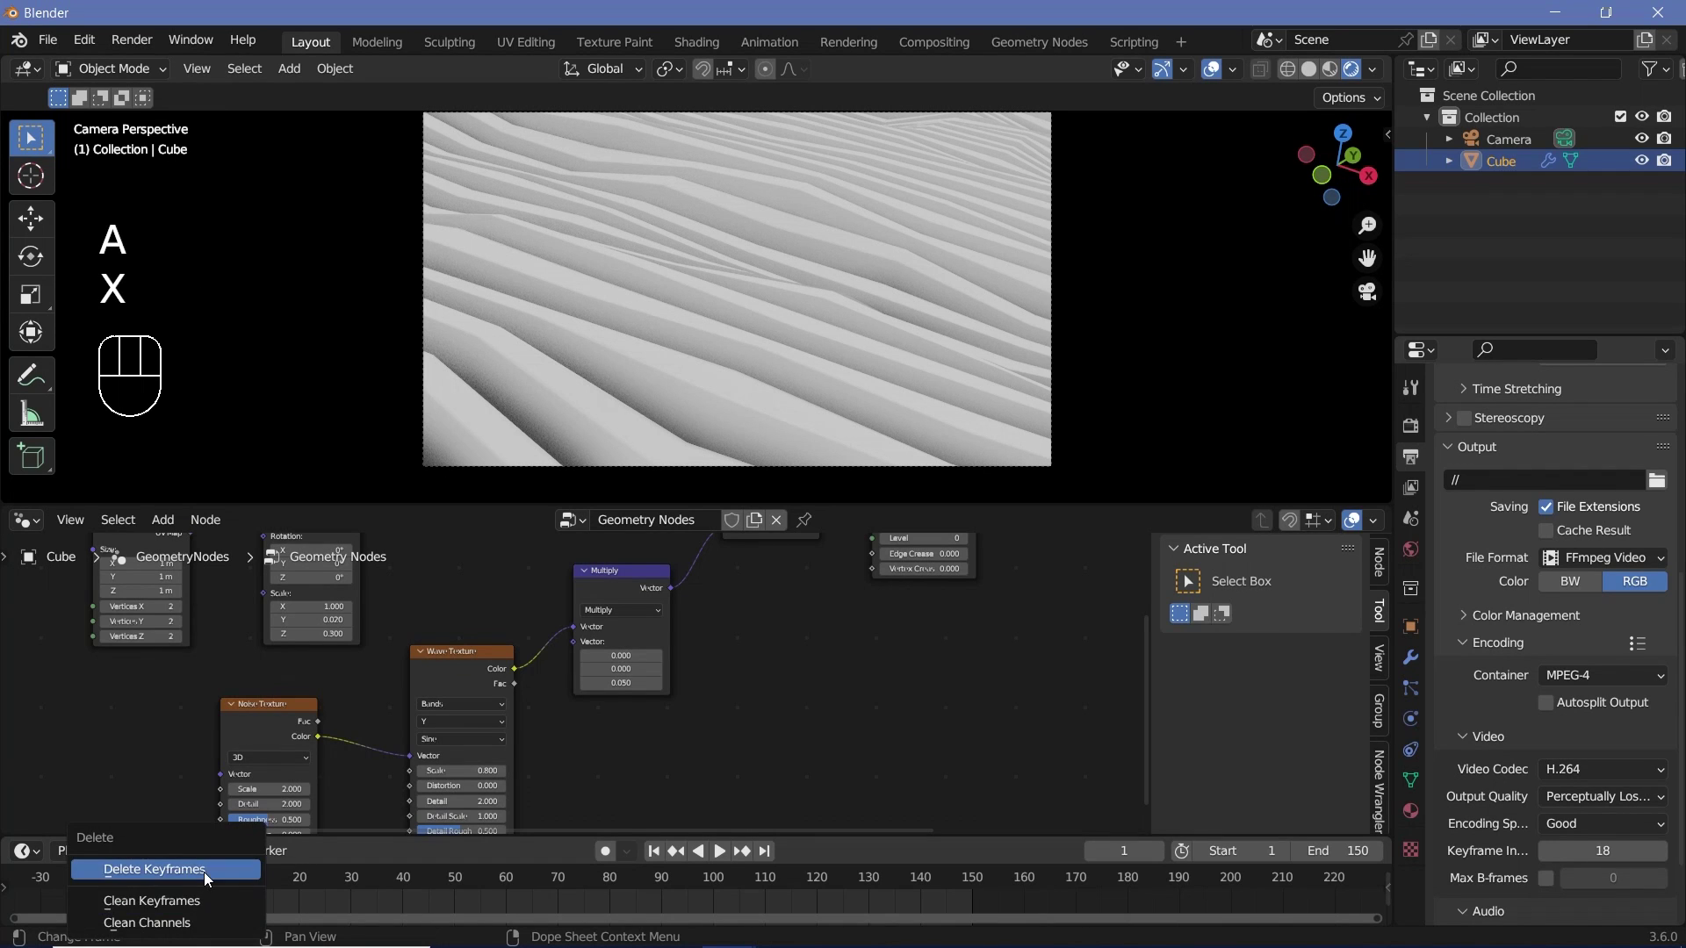
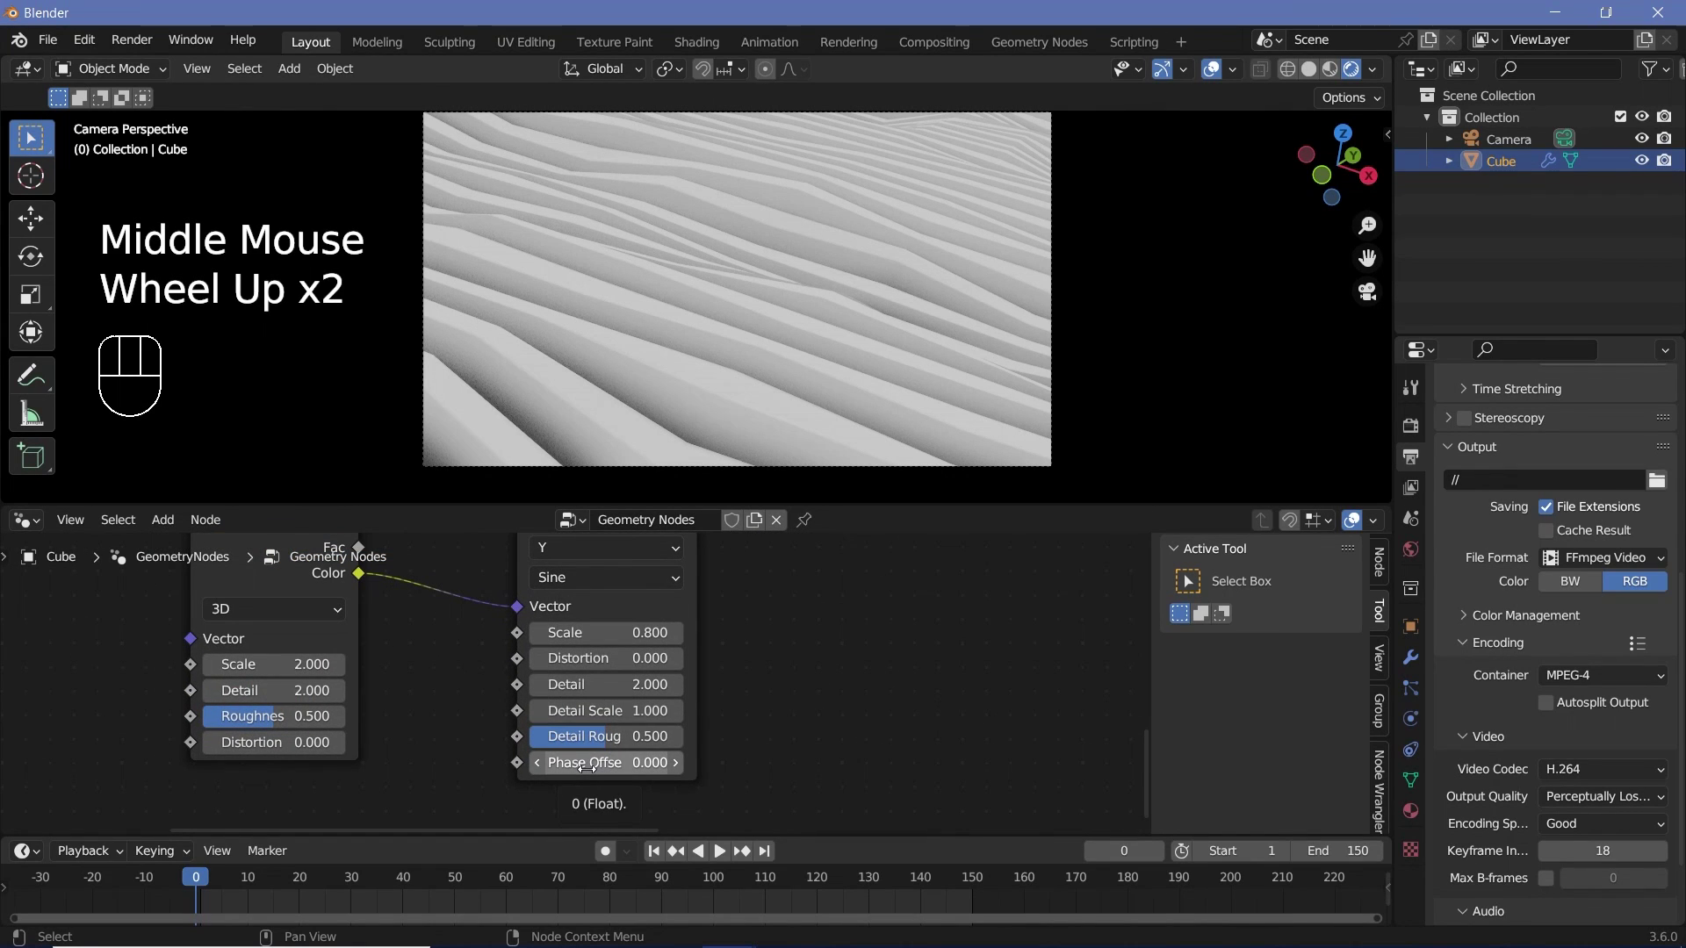
pyautogui.press('i')
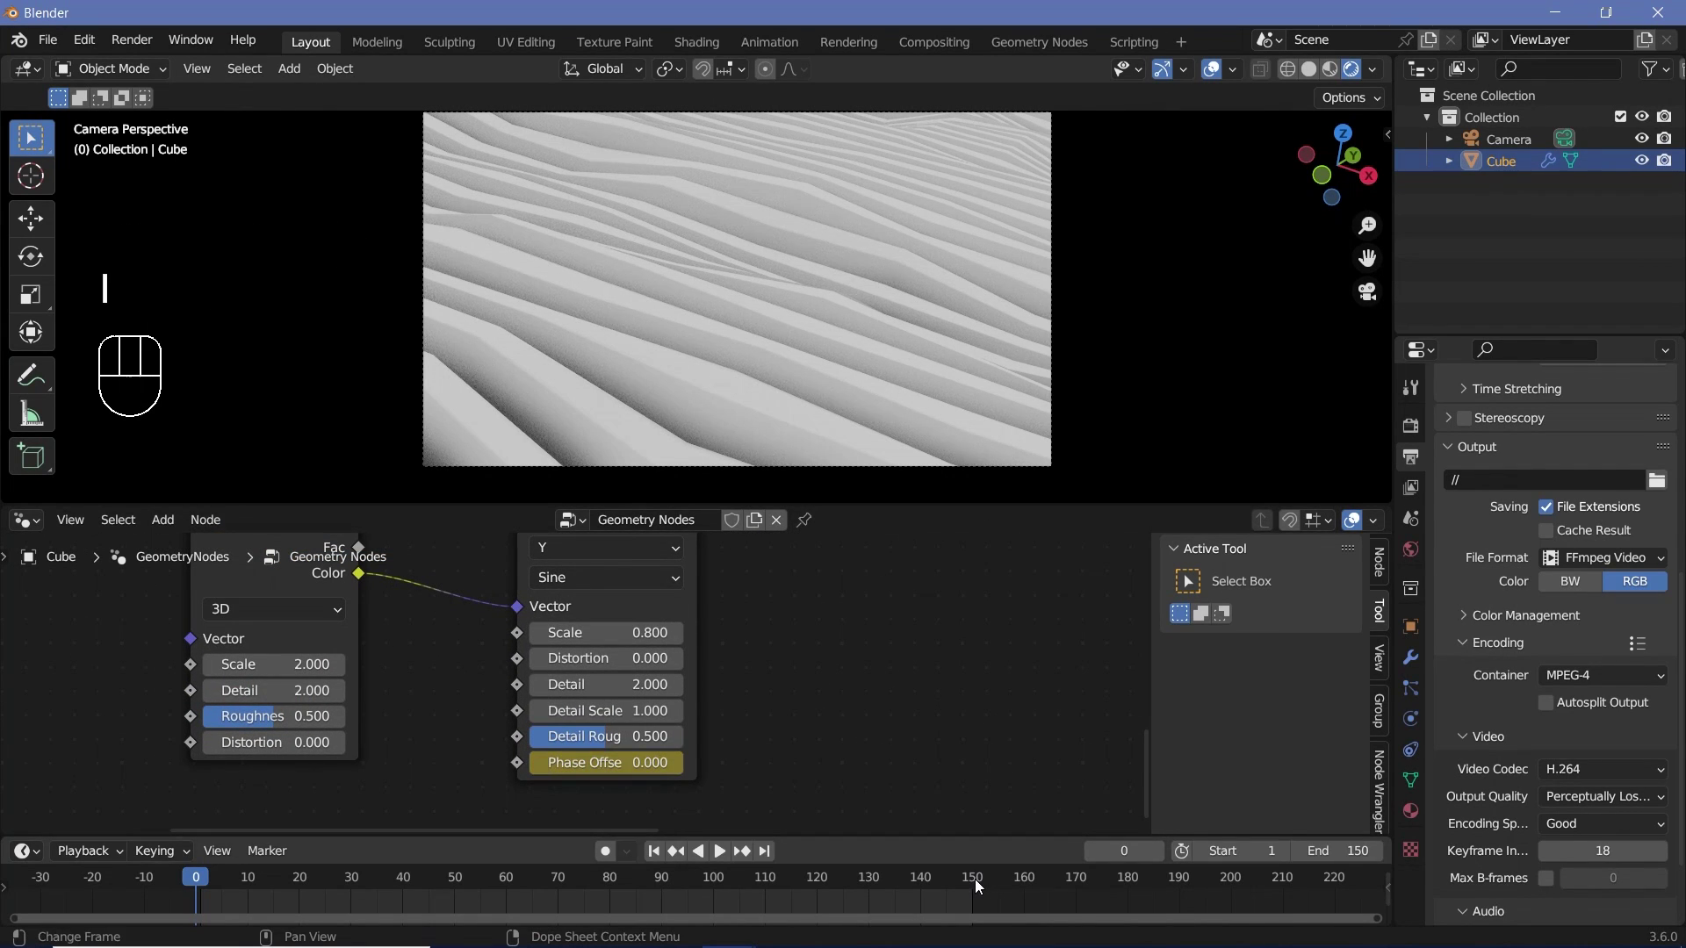
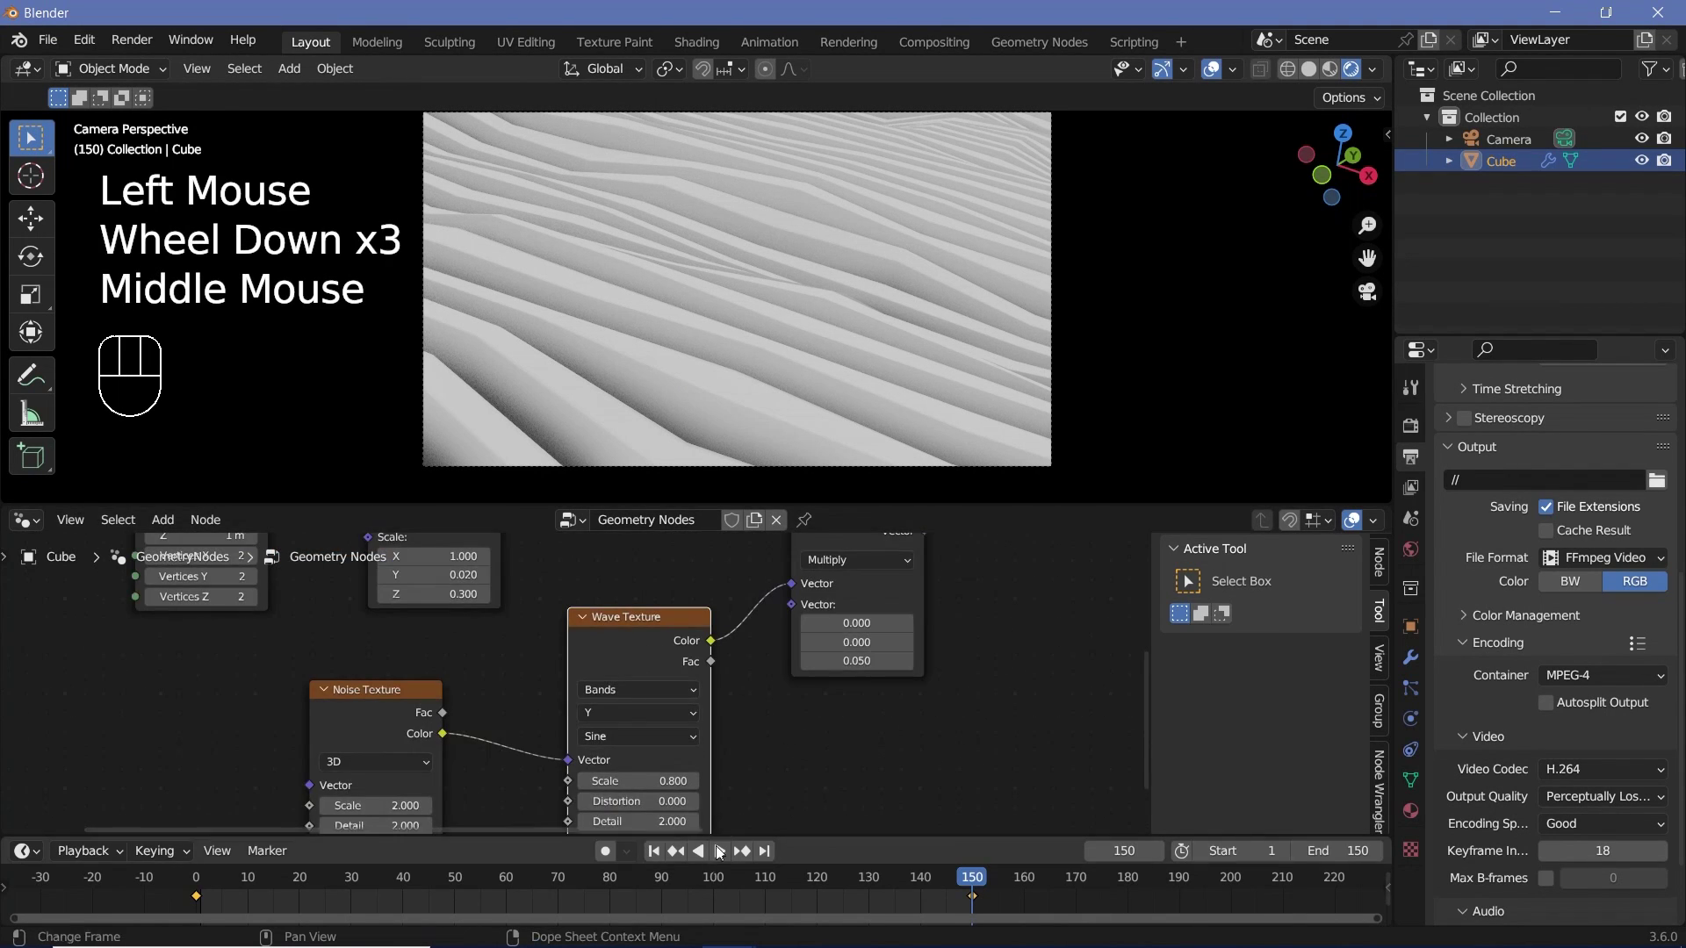
# Step: Set the phase keyframes' interpolation and play the animation to watch the waves ripple
pyautogui.middleClick(826, 779)
pyautogui.press('t')
pyautogui.press('space')
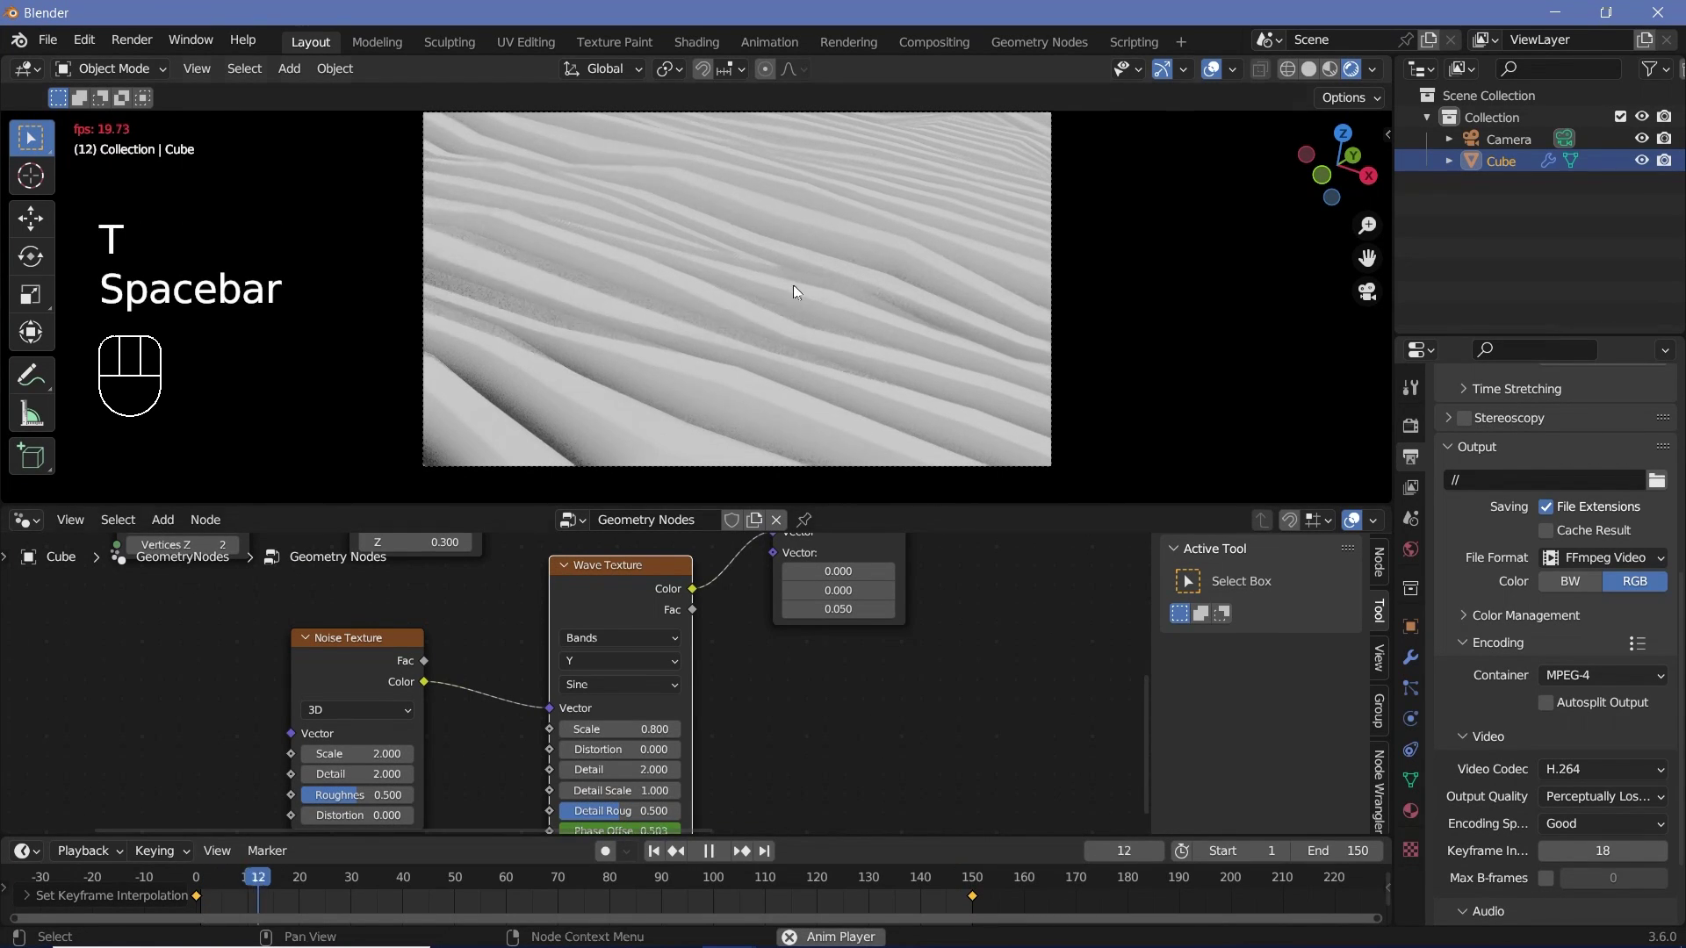
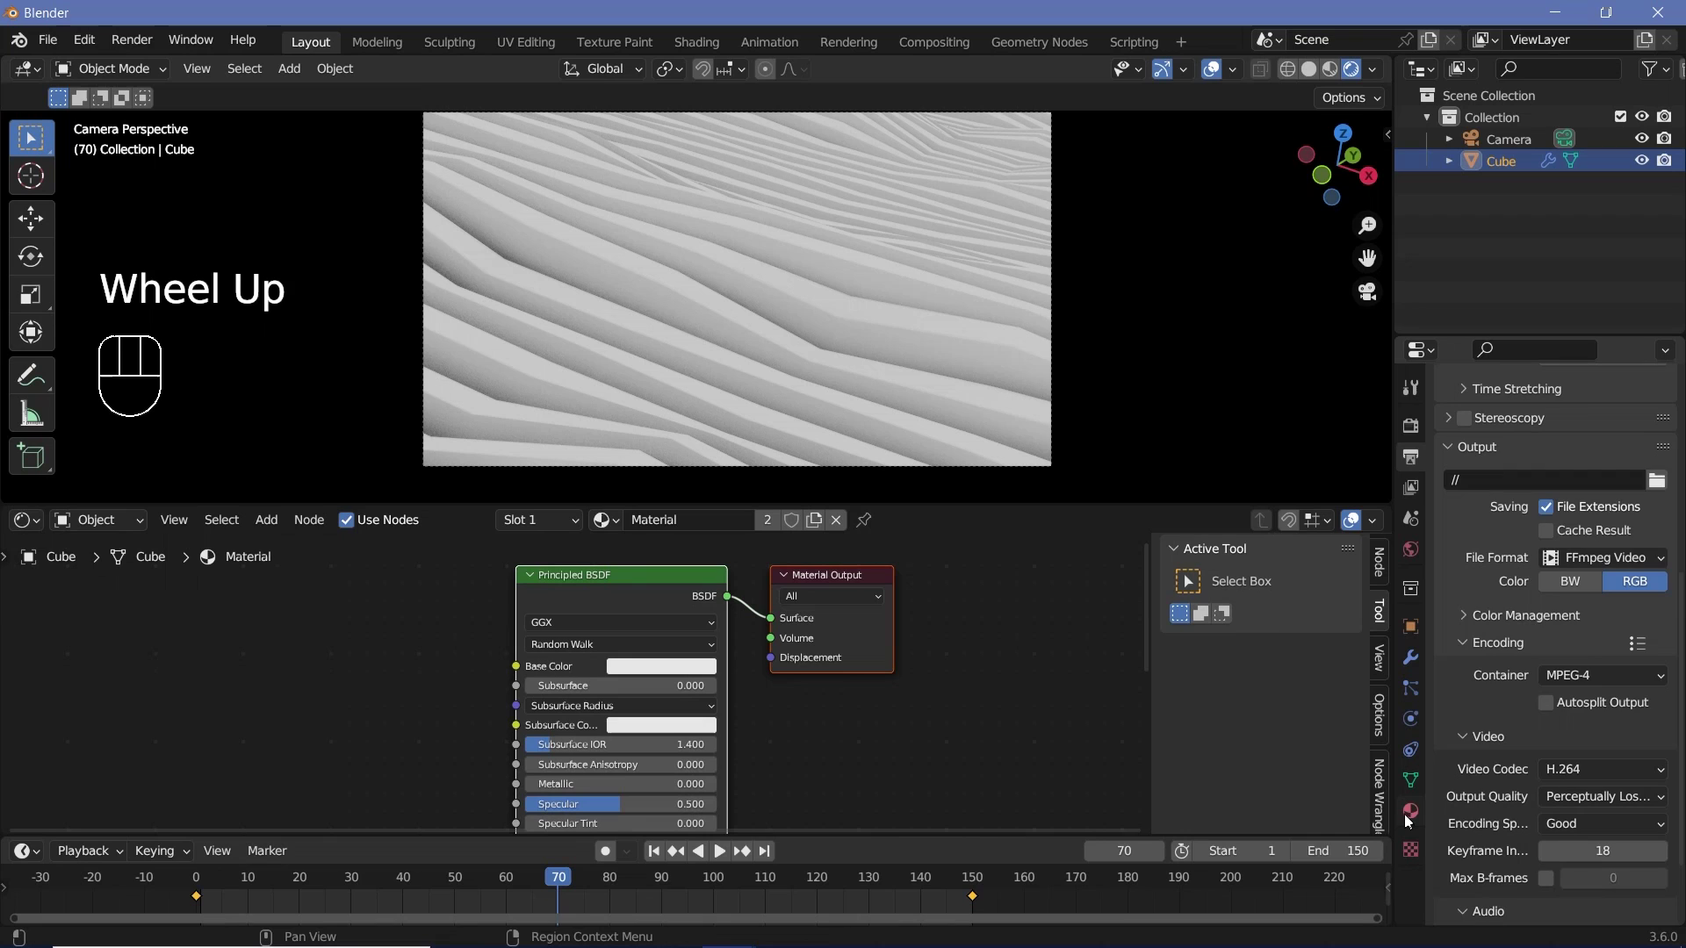
# Step: Remove the Cube's material slot and give it a new material, Material.001
pyautogui.click(1411, 820)
pyautogui.scroll(3)
pyautogui.scroll(3)
pyautogui.click(1501, 435)
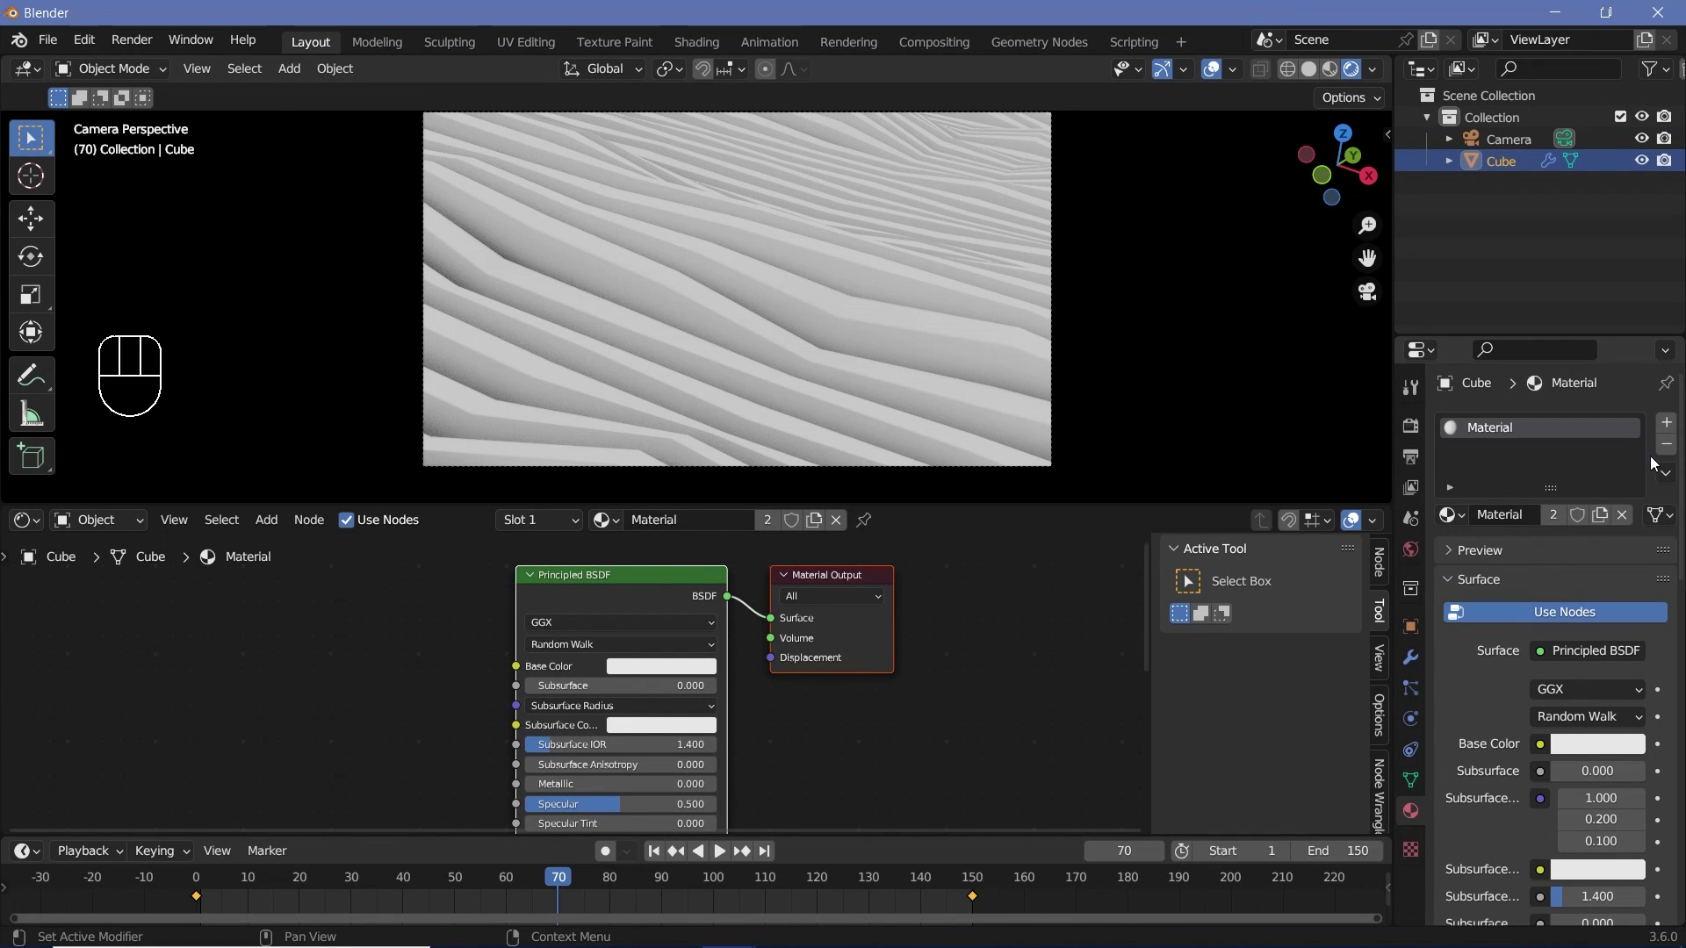
pyautogui.click(1668, 455)
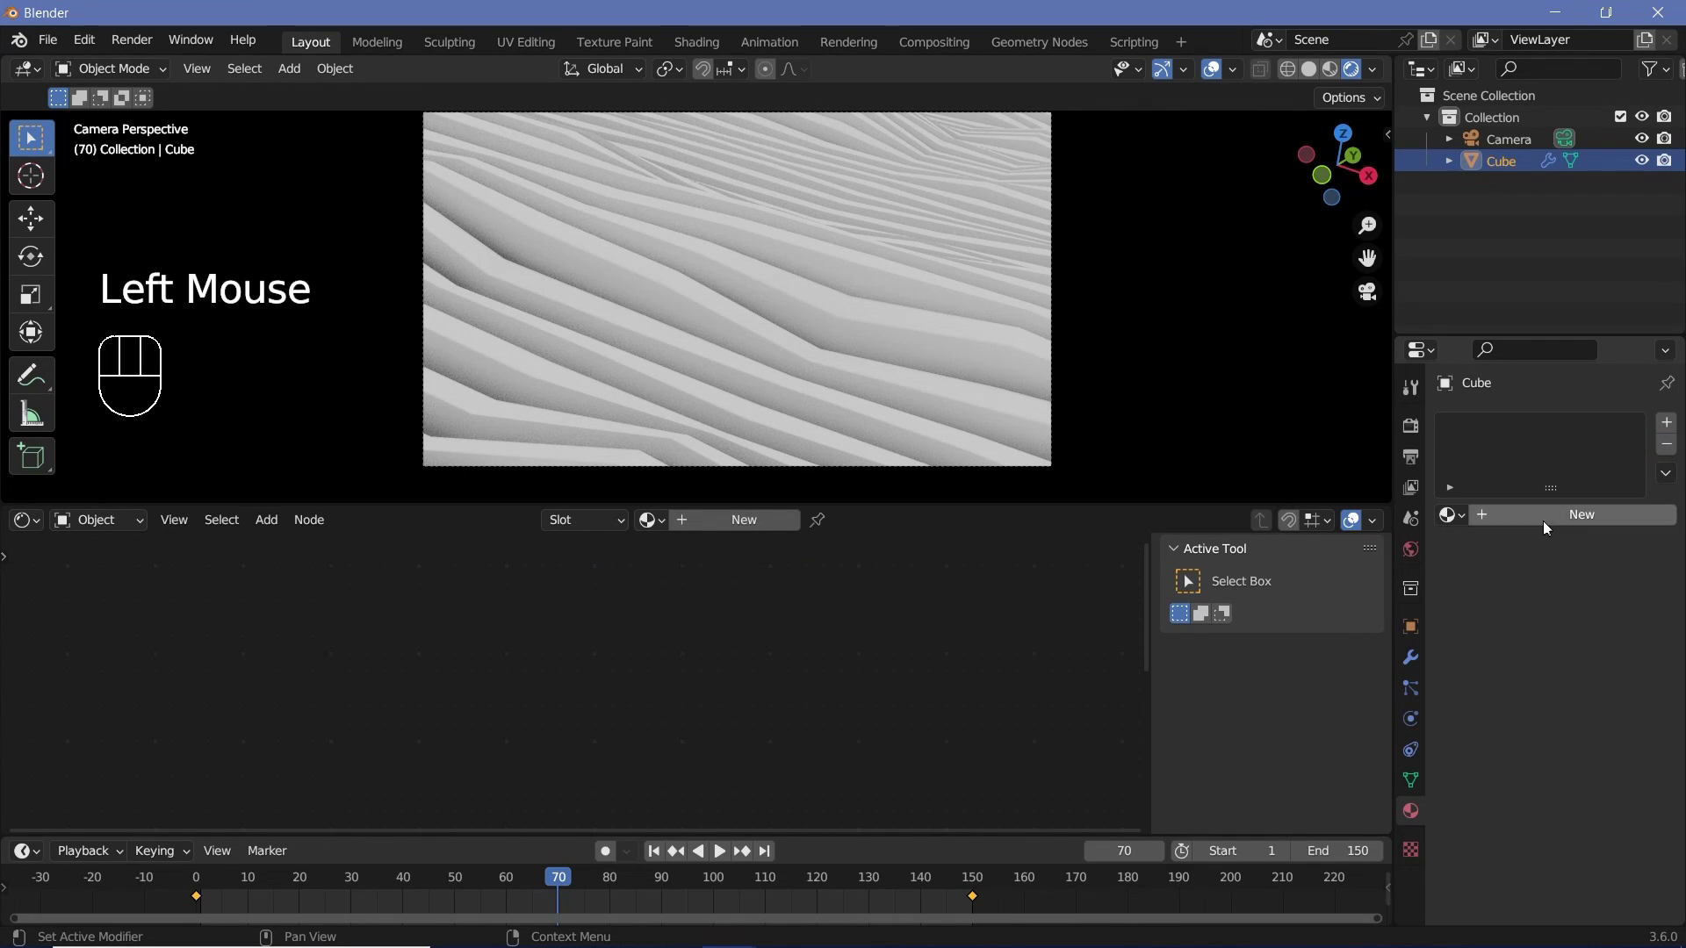
pyautogui.moveTo(1548, 524); pyautogui.dragTo(1552, 530)
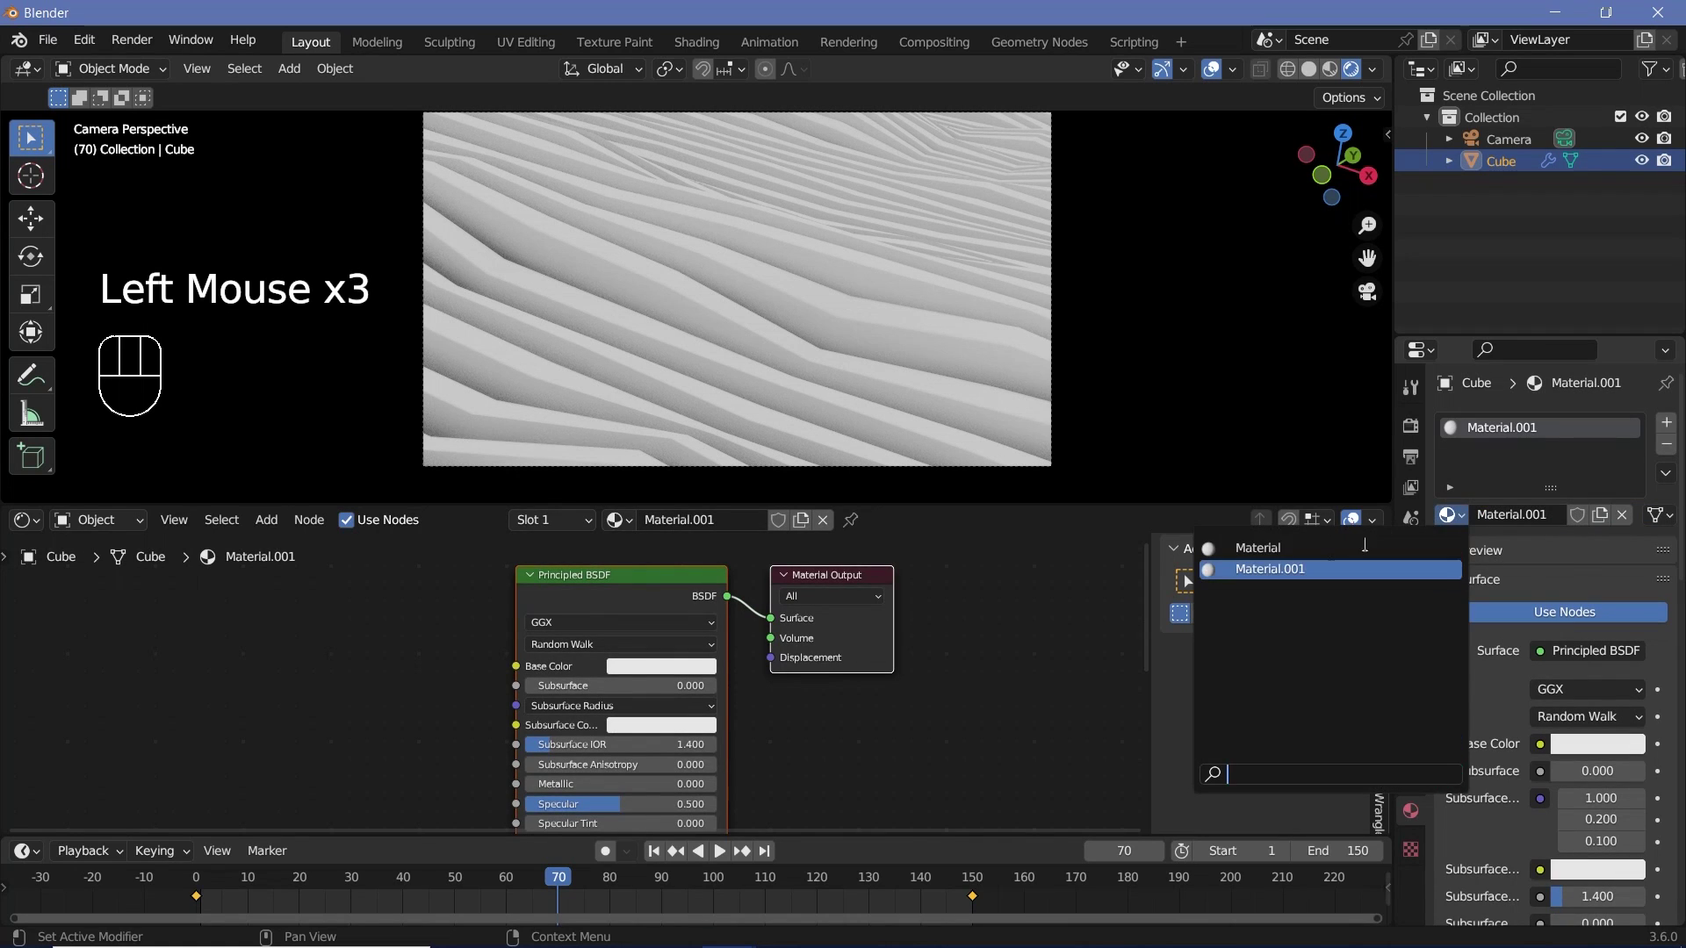
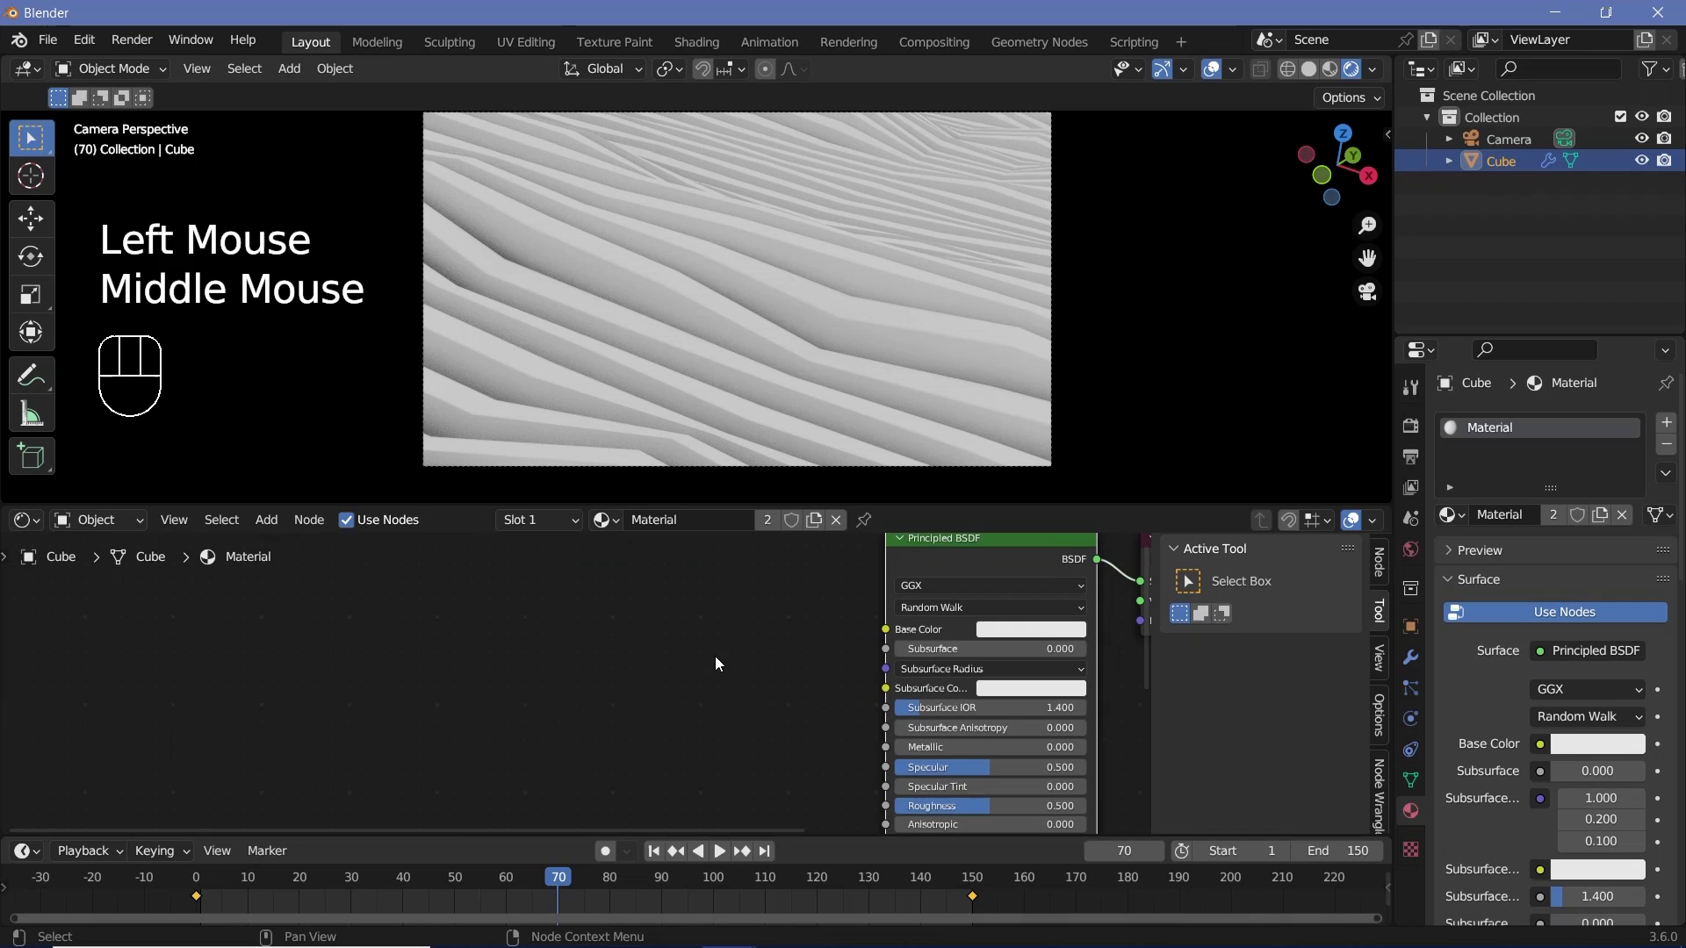
# Step: Add a Gradient Texture node feeding the Base Color
pyautogui.press('shift+a')
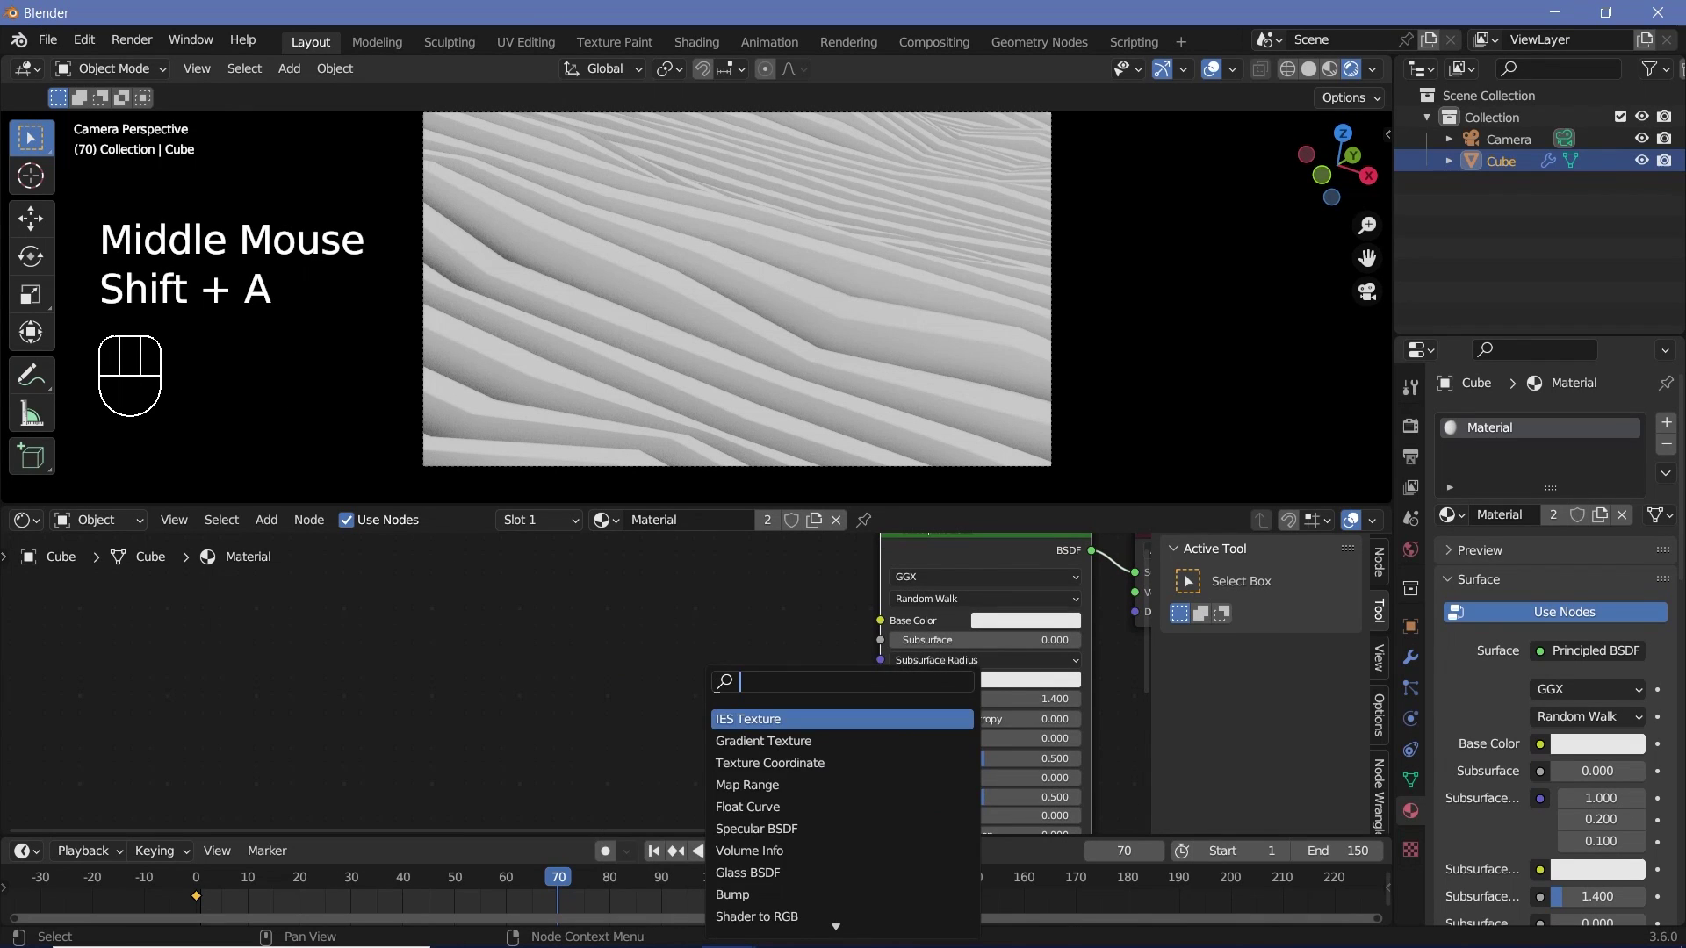
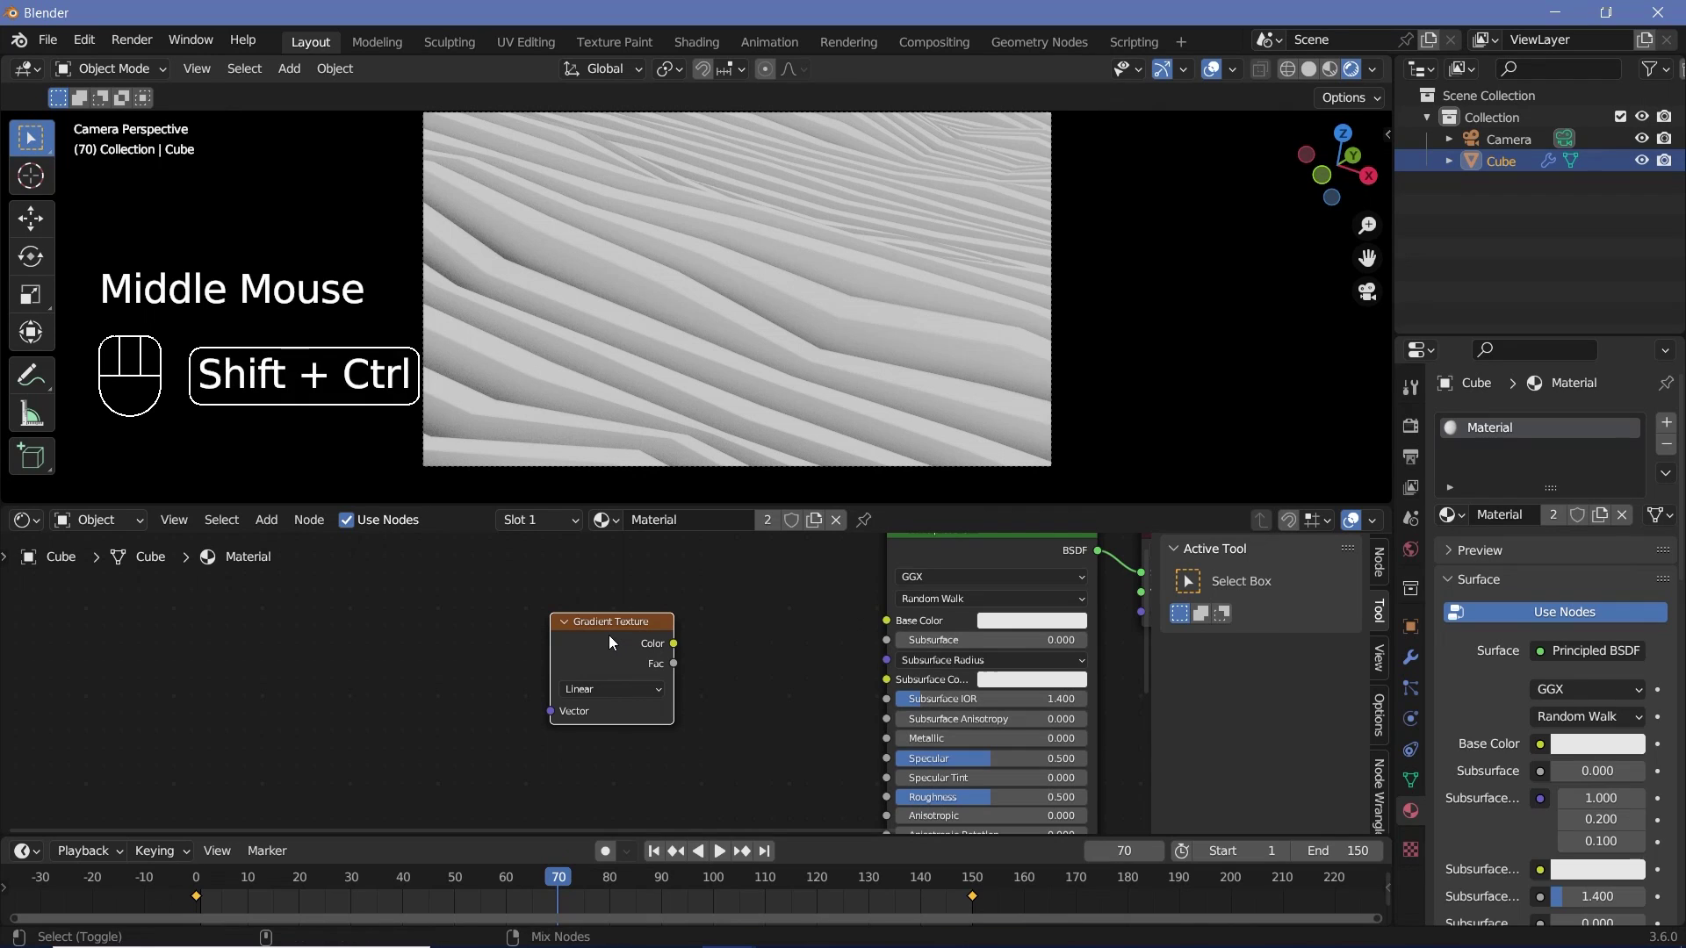
pyautogui.click(614, 641)
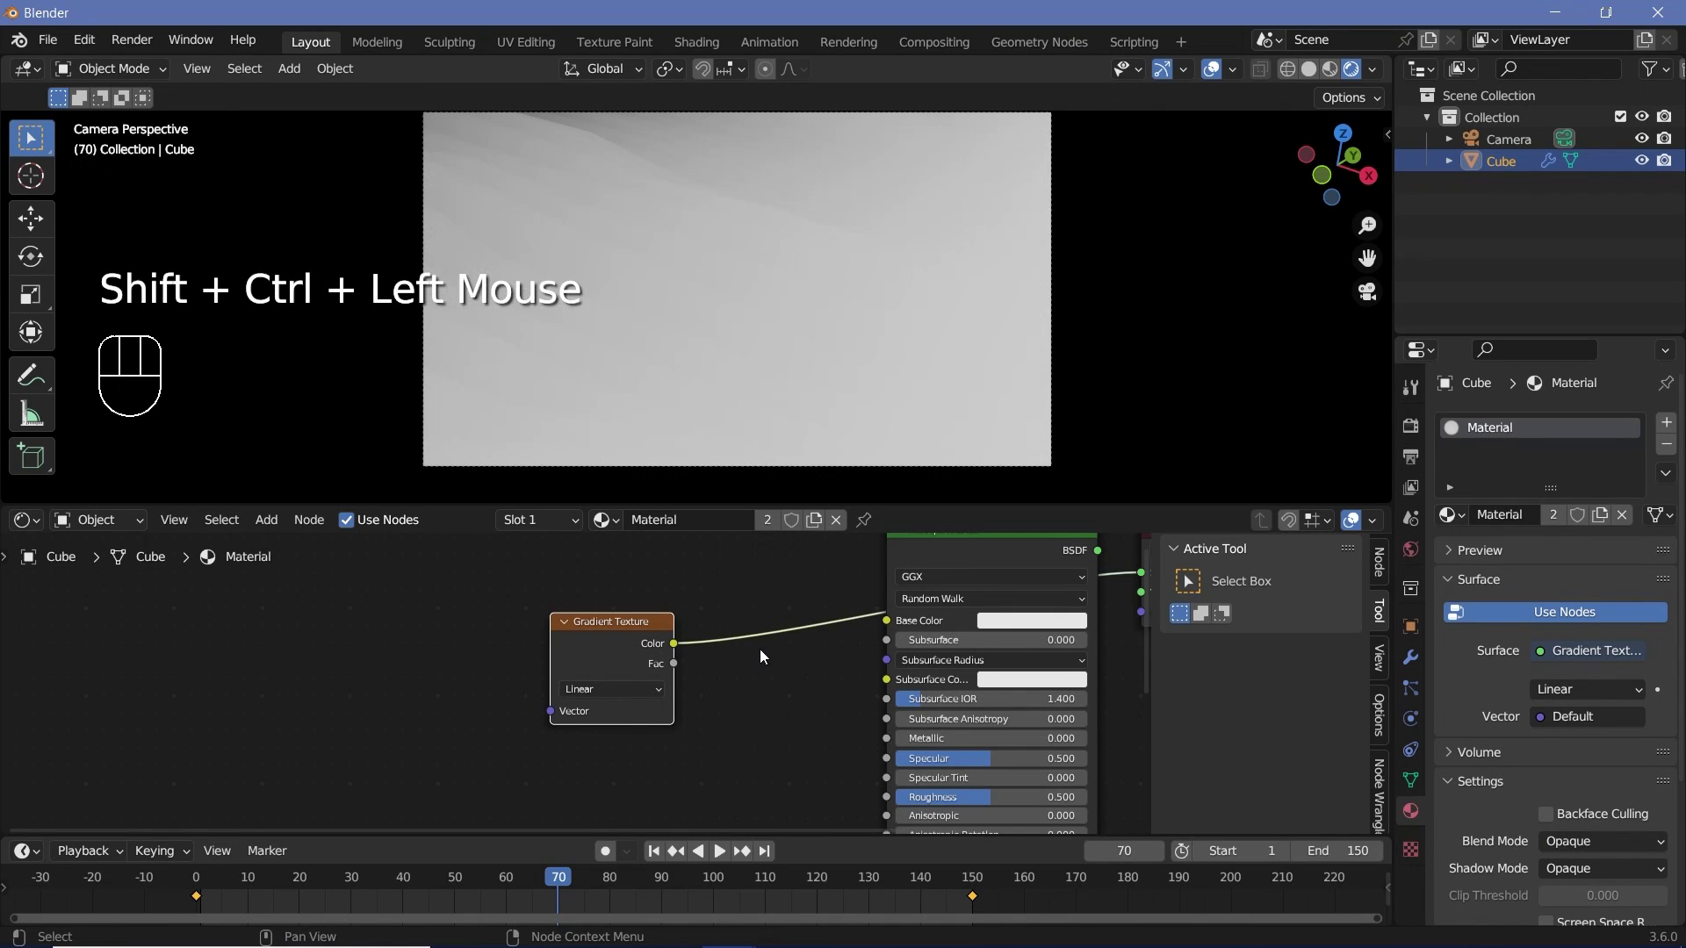
pyautogui.middleClick(765, 653)
pyautogui.moveTo(559, 669); pyautogui.dragTo(832, 601)
pyautogui.scroll(-3)
pyautogui.scroll(3)
pyautogui.scroll(-3)
# Step: Add Texture Coordinate and Mapping nodes and feed Object coordinates into the Mapping vector
pyautogui.click(473, 656)
pyautogui.click(417, 638)
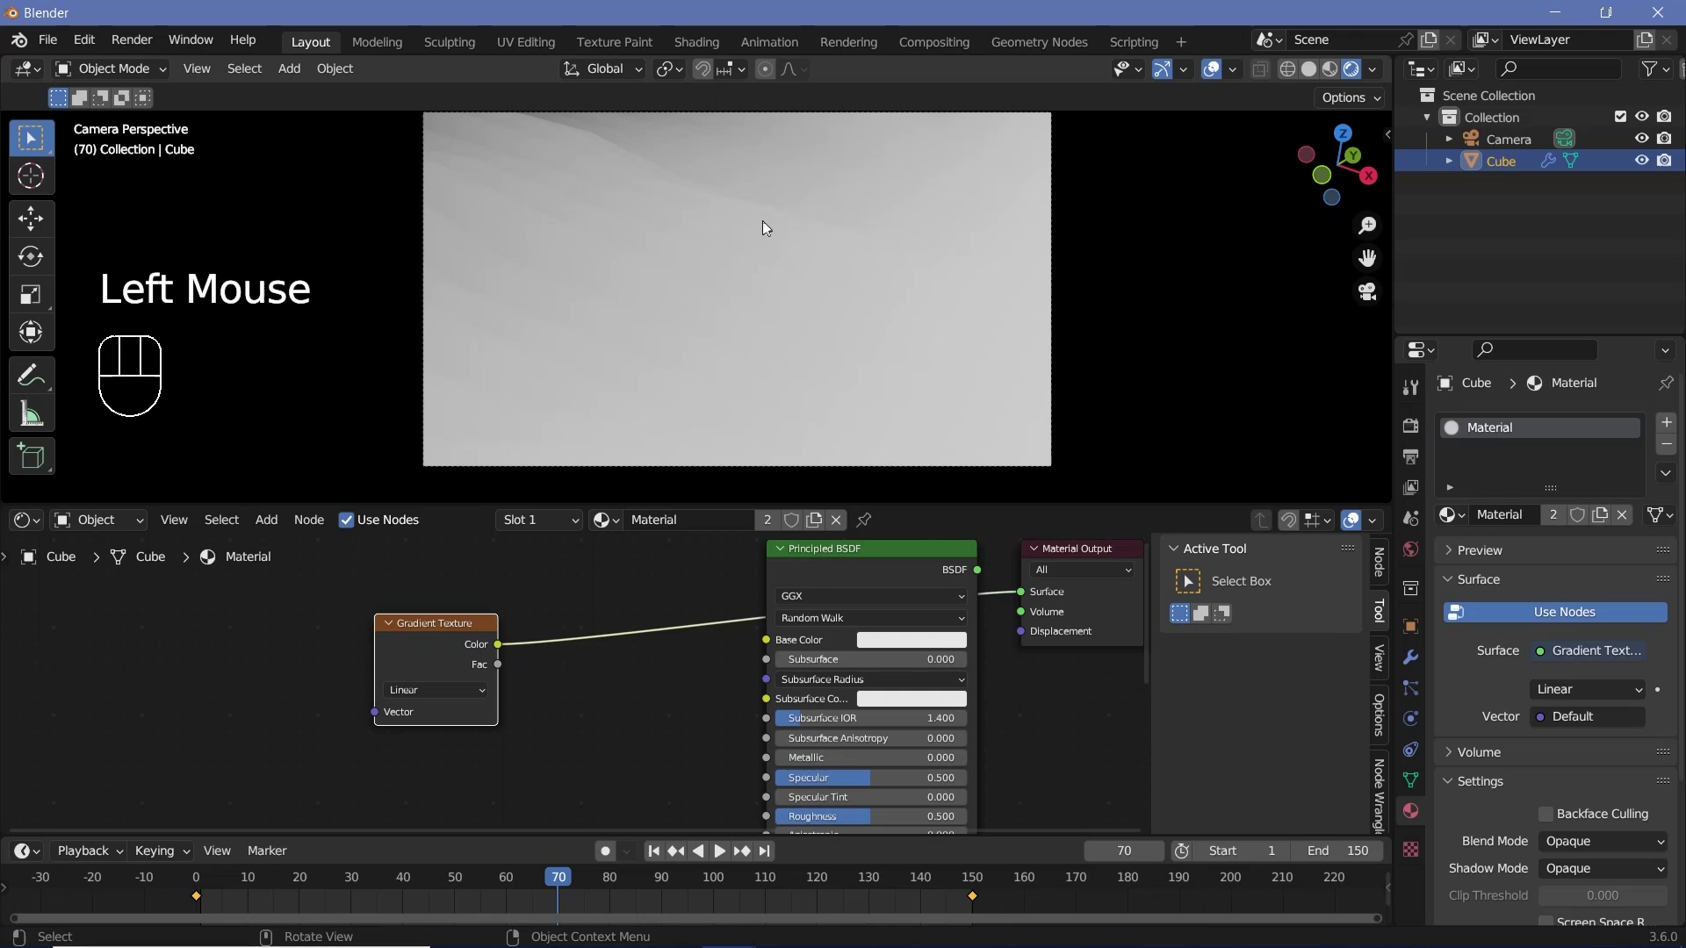
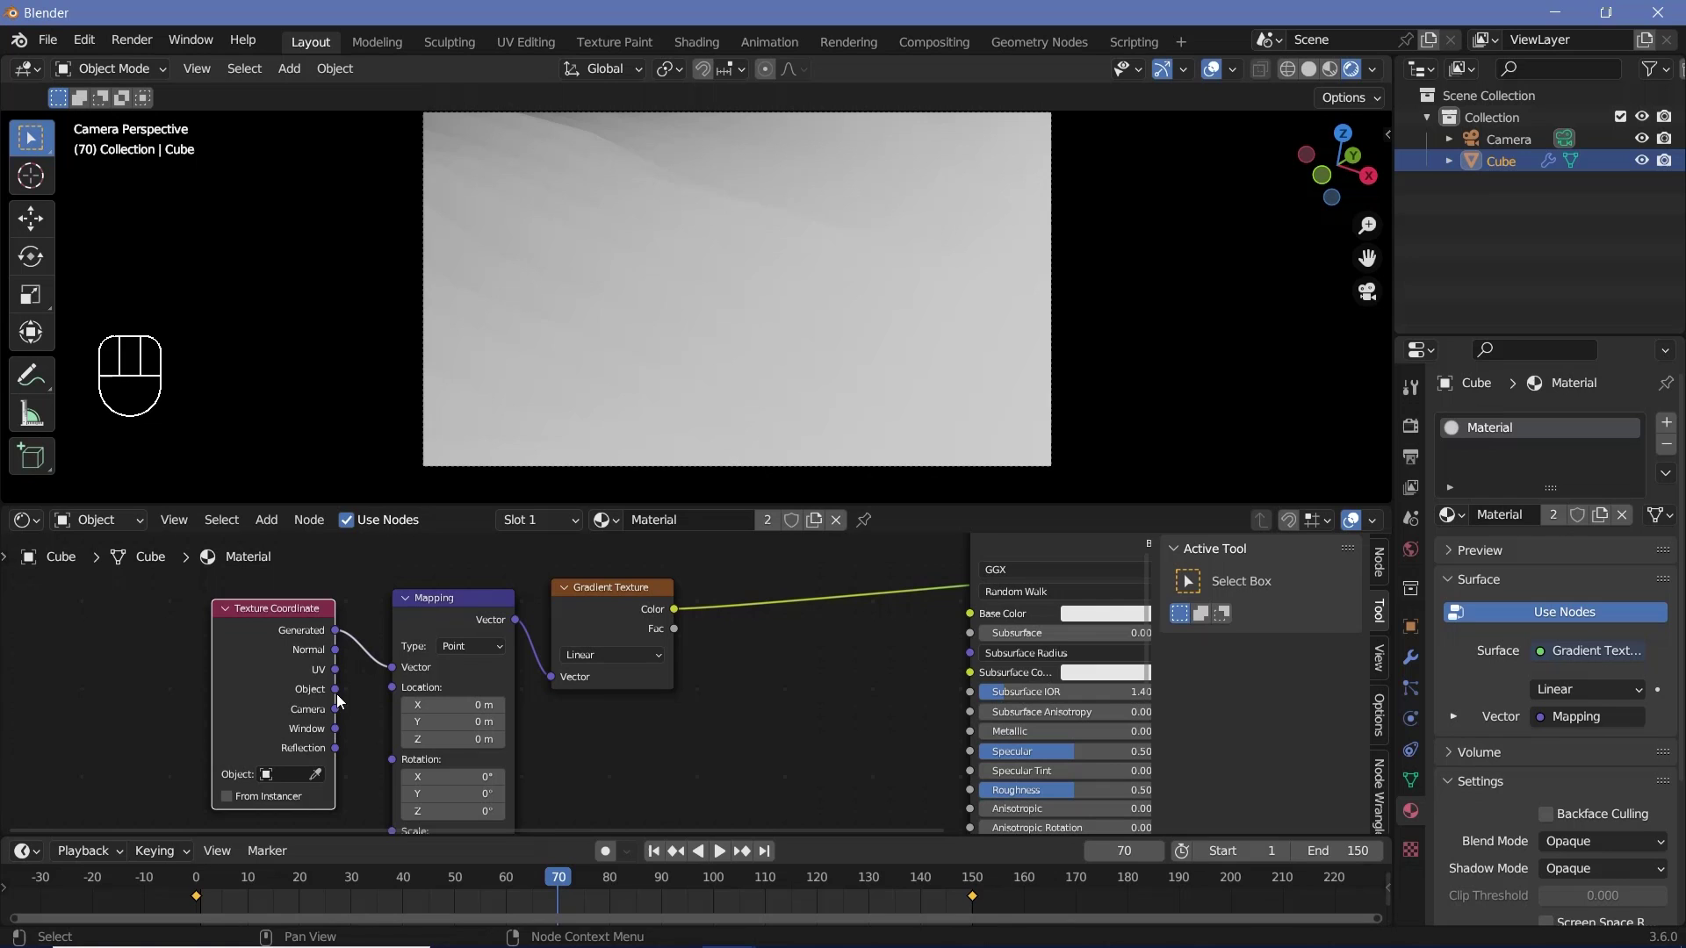
pyautogui.moveTo(349, 697); pyautogui.dragTo(564, 334)
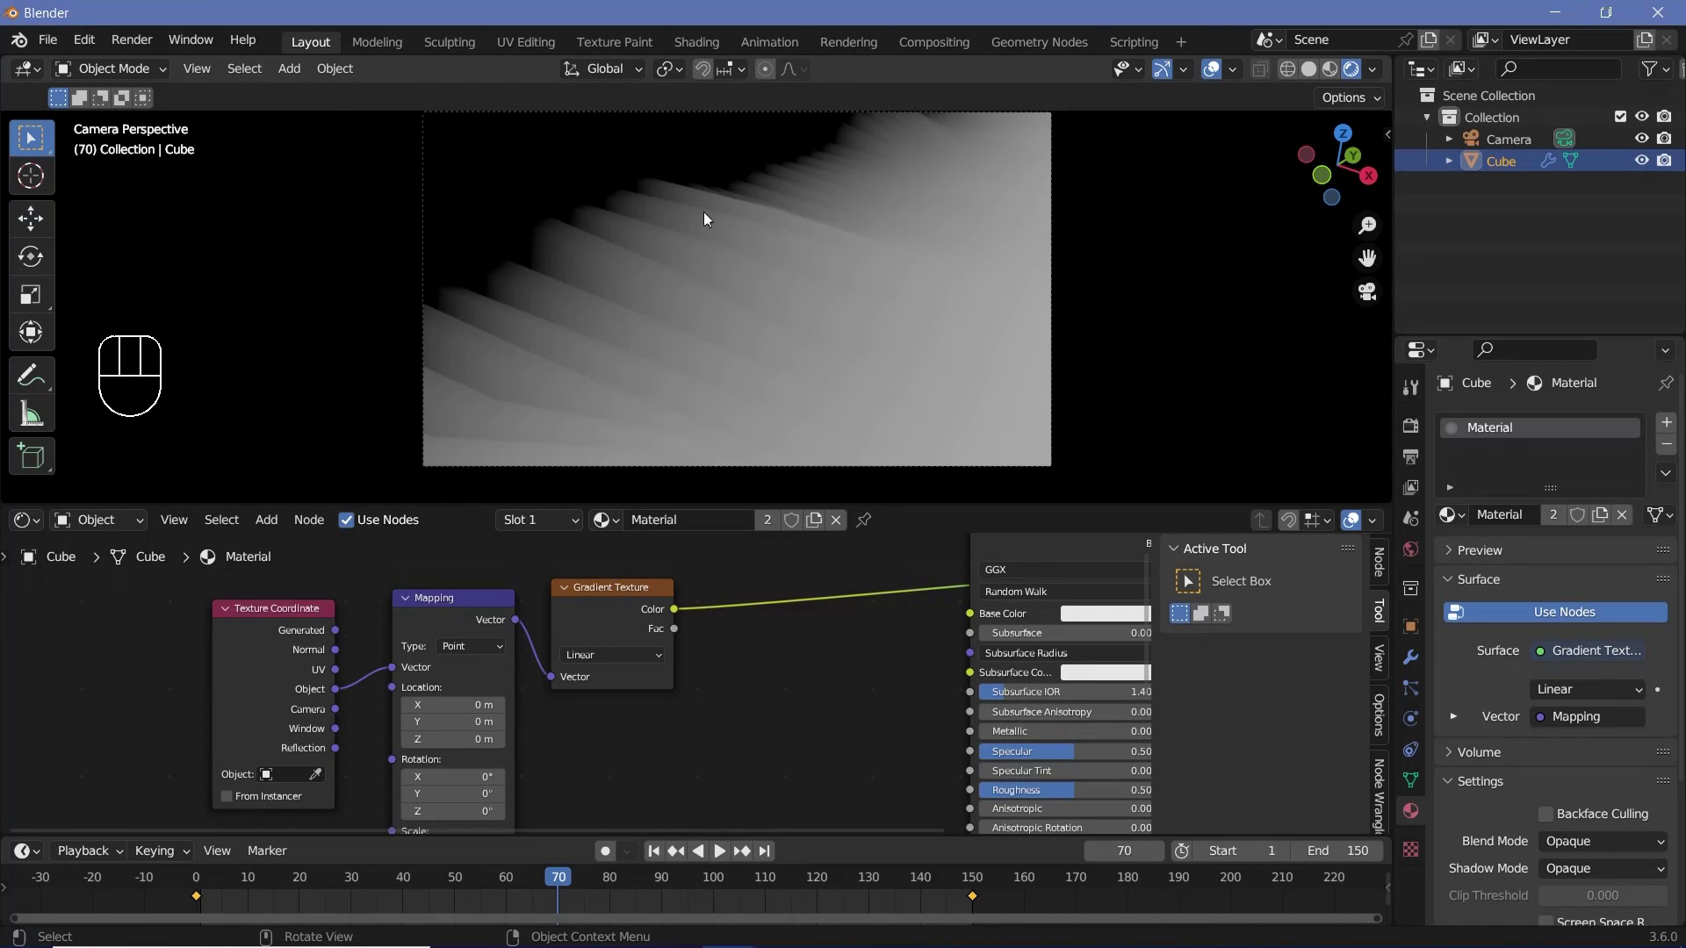
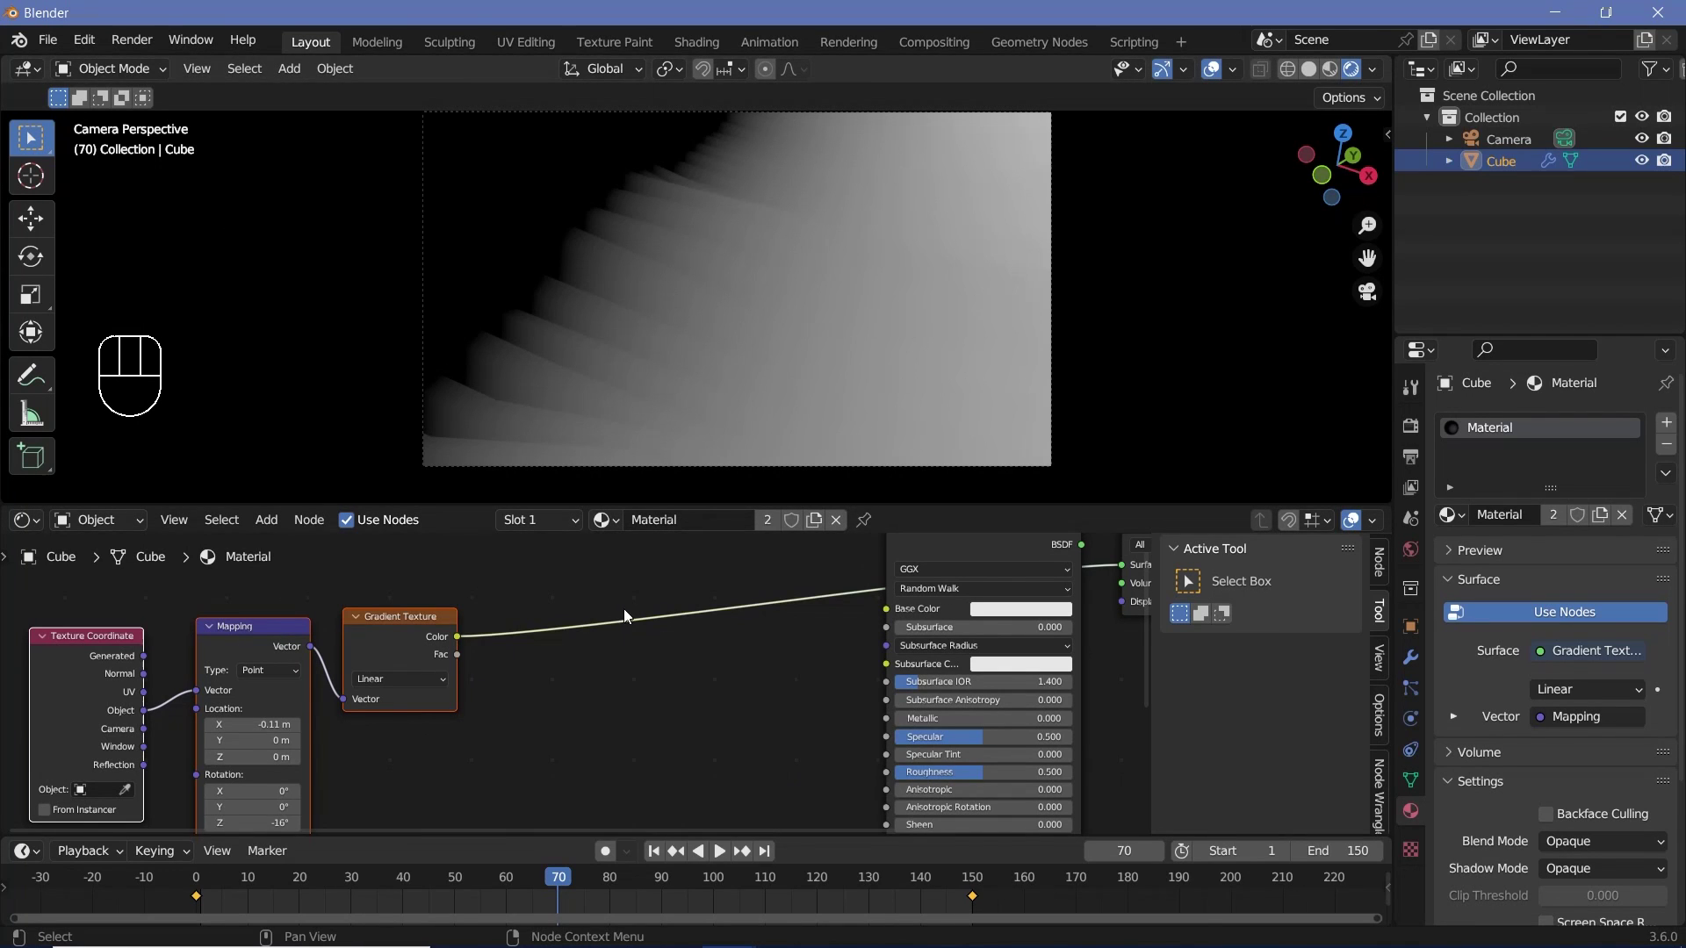
# Step: Add a Color Ramp between the Gradient Texture and the Base Color input
pyautogui.press('shift+a')
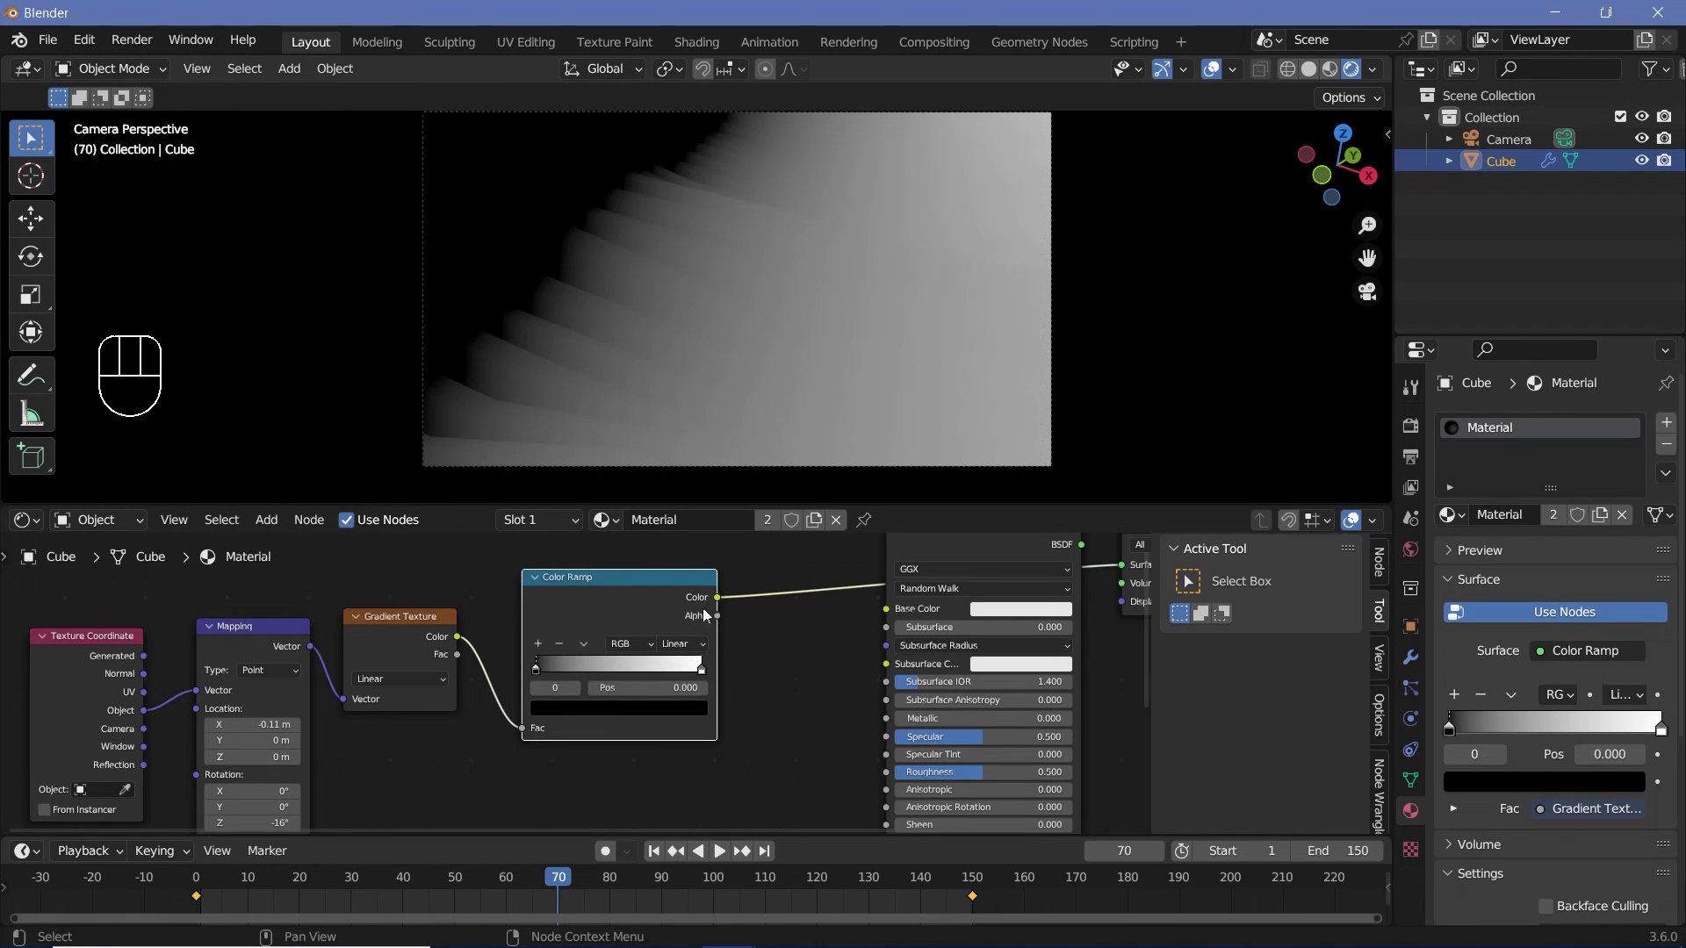
pyautogui.click(725, 603)
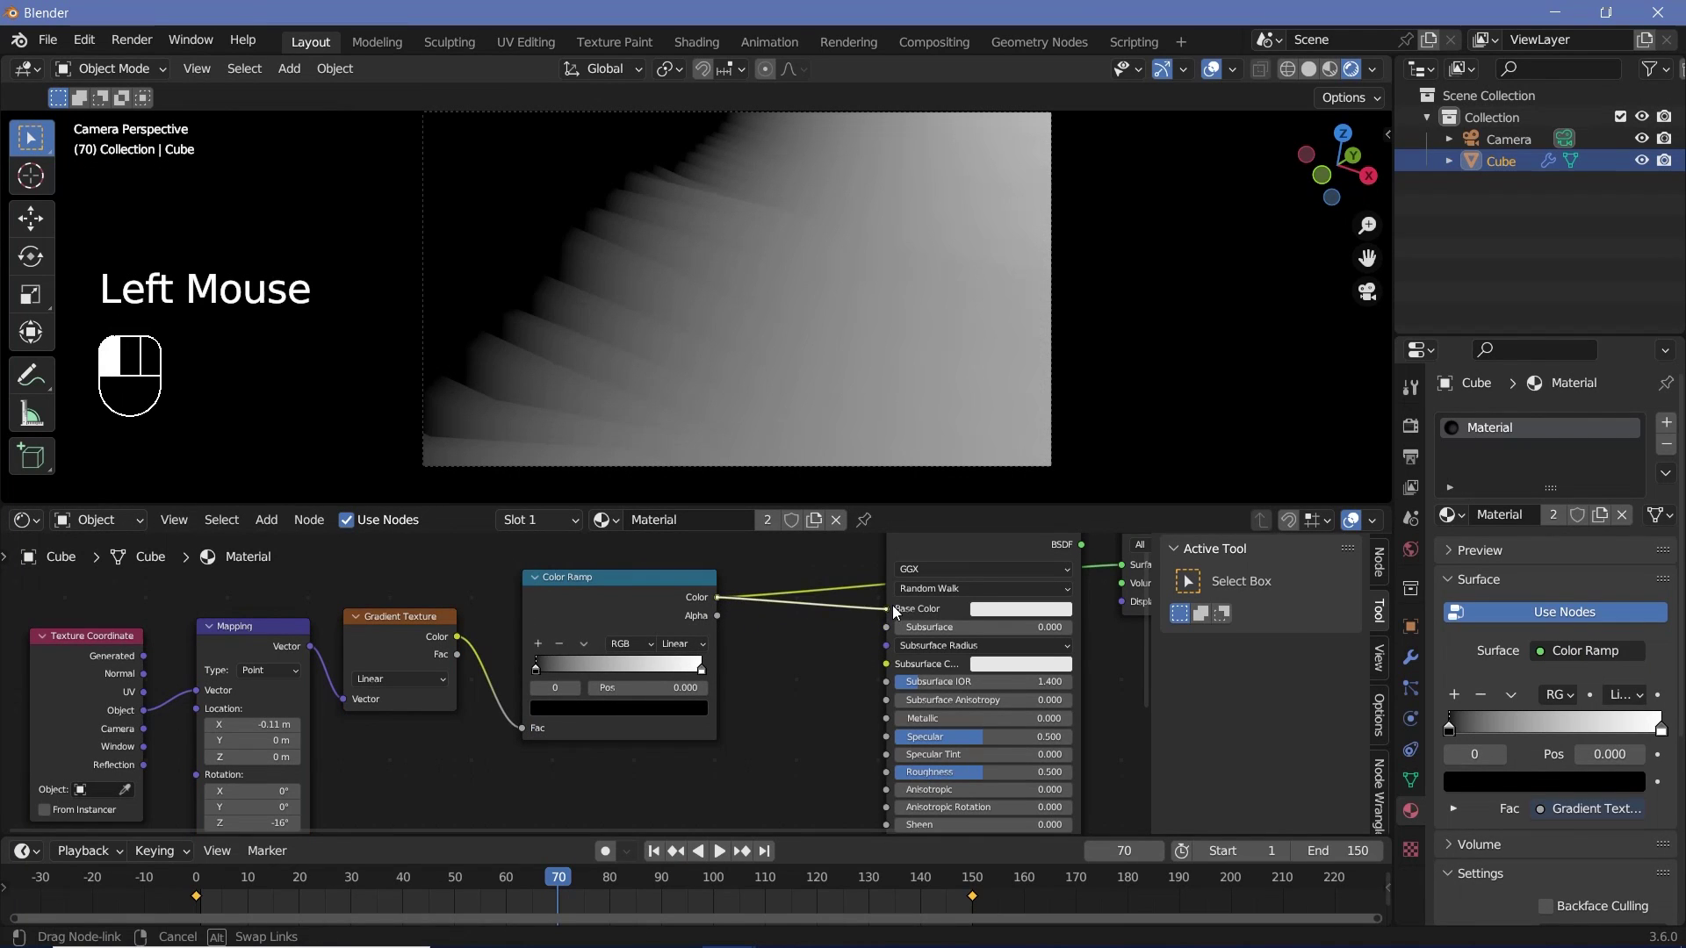
pyautogui.middleClick(1022, 583)
pyautogui.click(902, 652)
pyautogui.moveTo(987, 652); pyautogui.dragTo(996, 788)
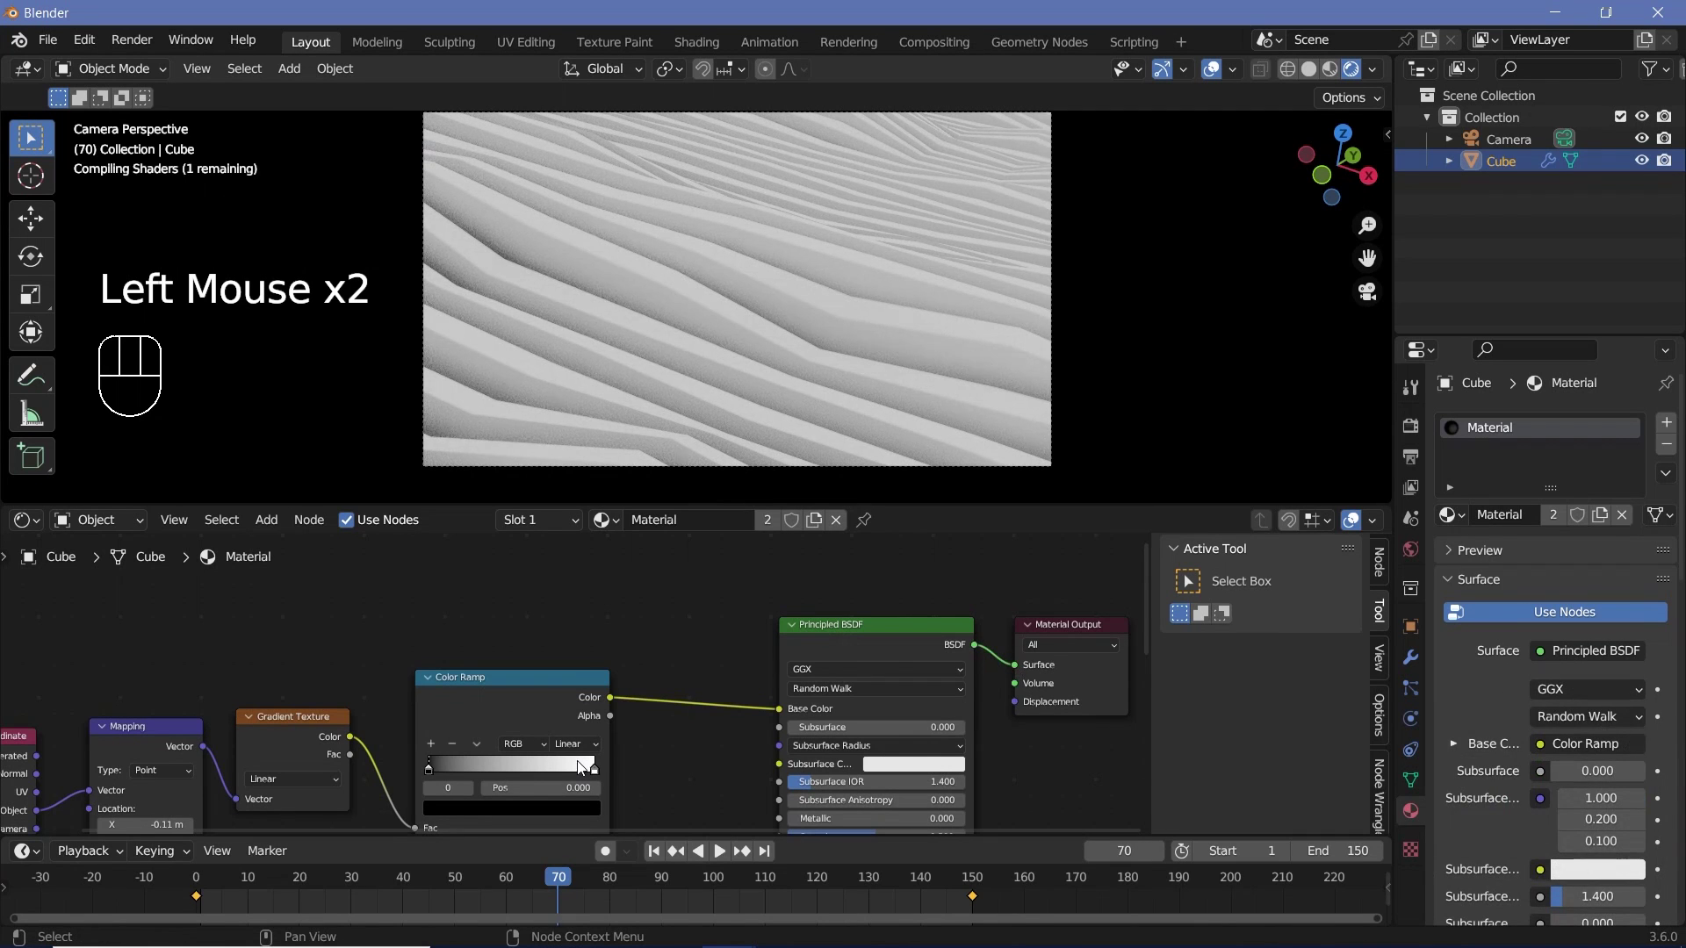
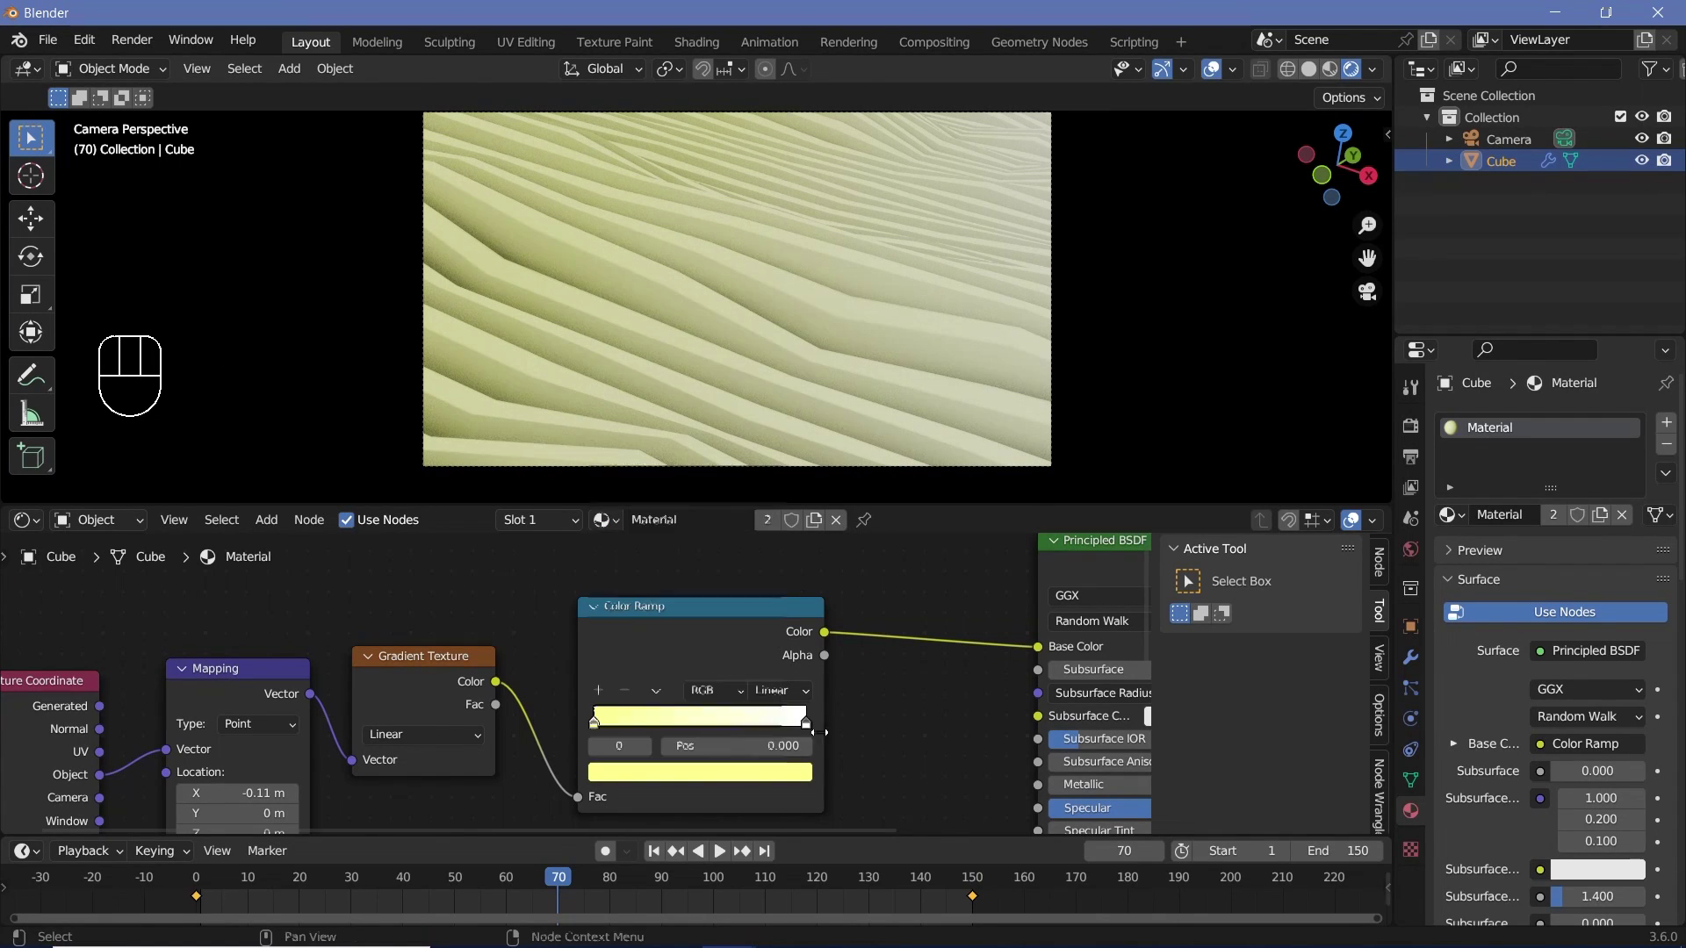
# Step: Set the ramp stops to pale yellow and cyan, pulling the cyan stop to 0.505
pyautogui.moveTo(808, 734); pyautogui.dragTo(786, 779)
pyautogui.click(785, 779)
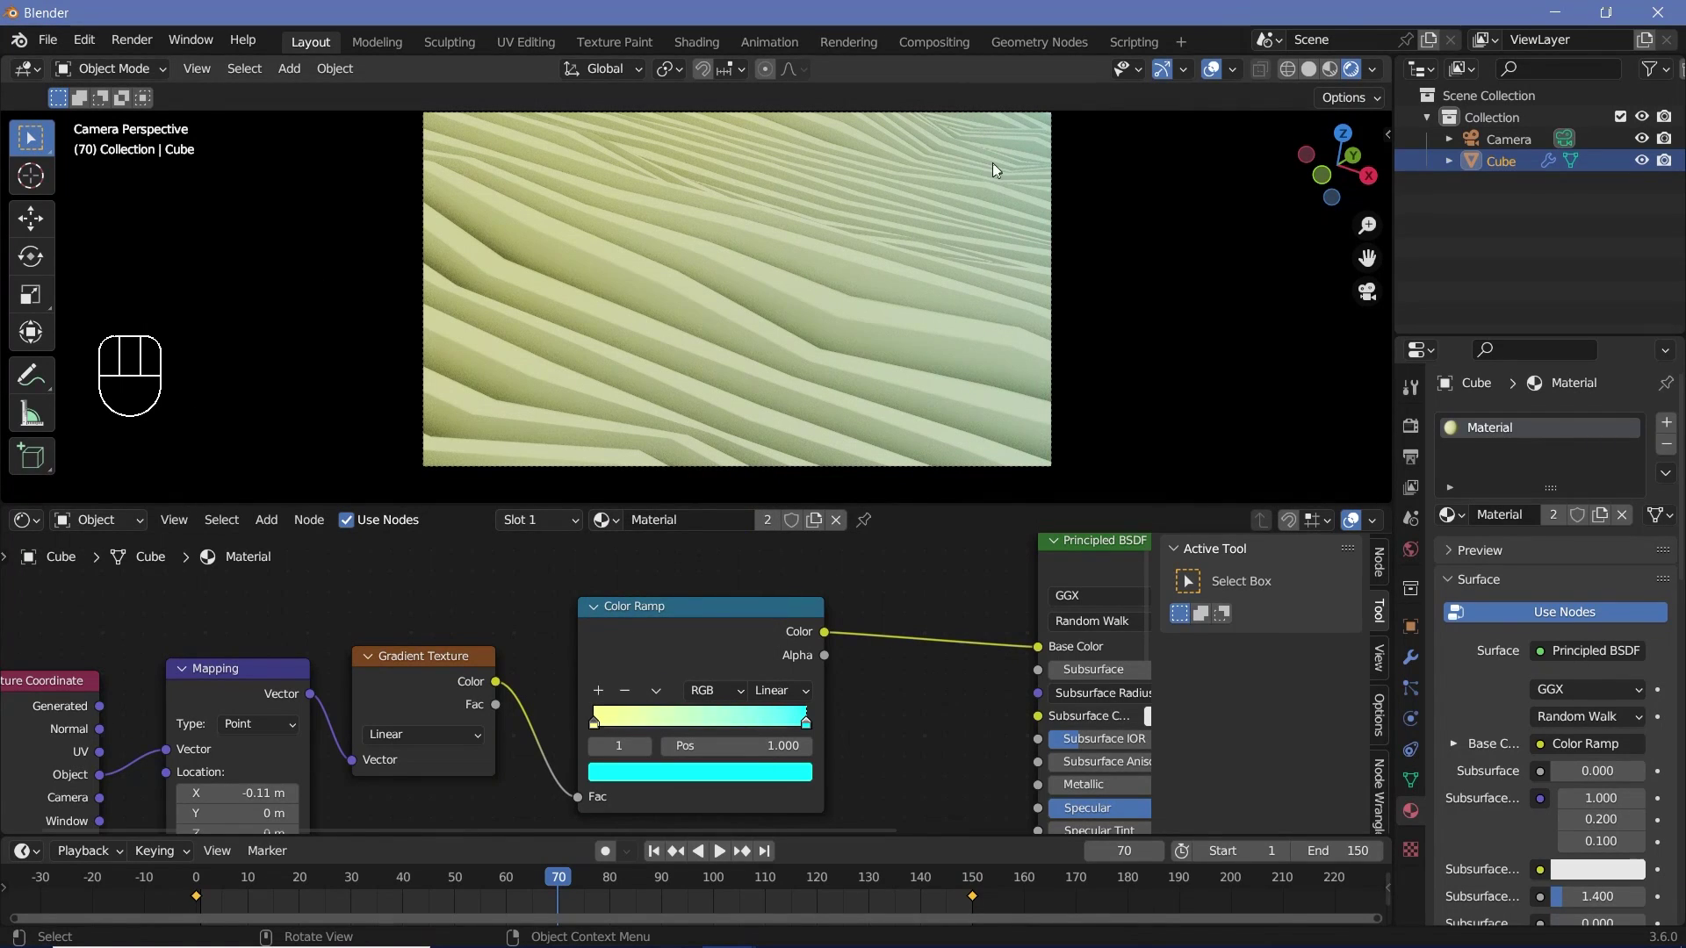
pyautogui.moveTo(811, 733); pyautogui.dragTo(575, 711)
pyautogui.middleClick(575, 711)
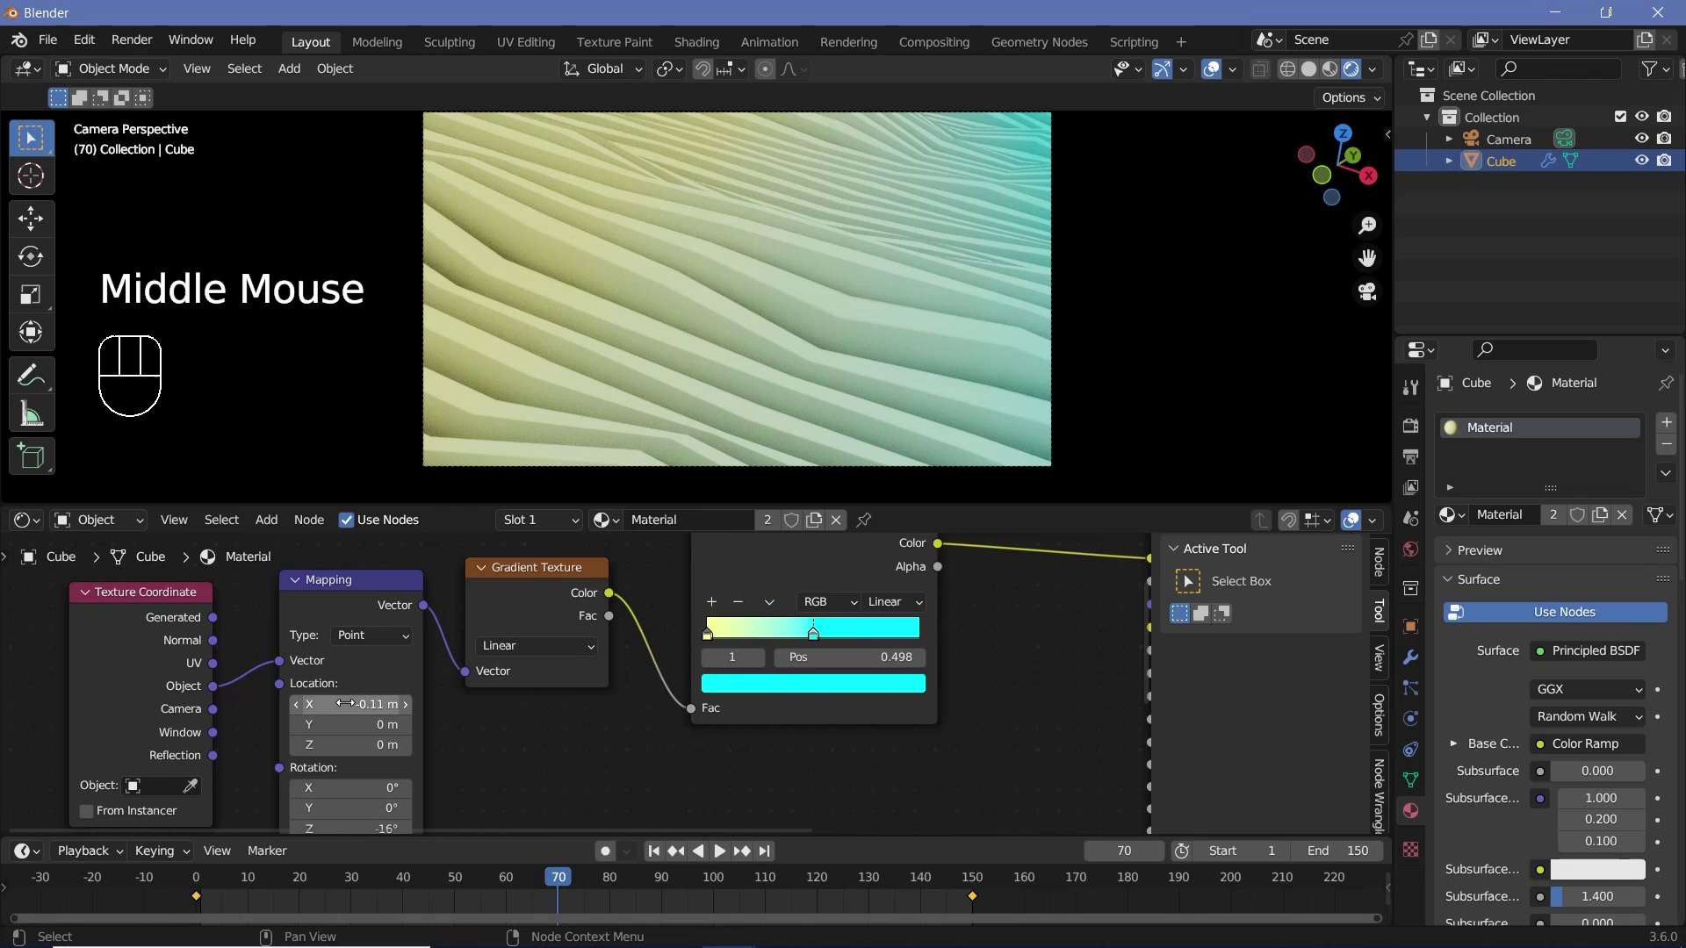
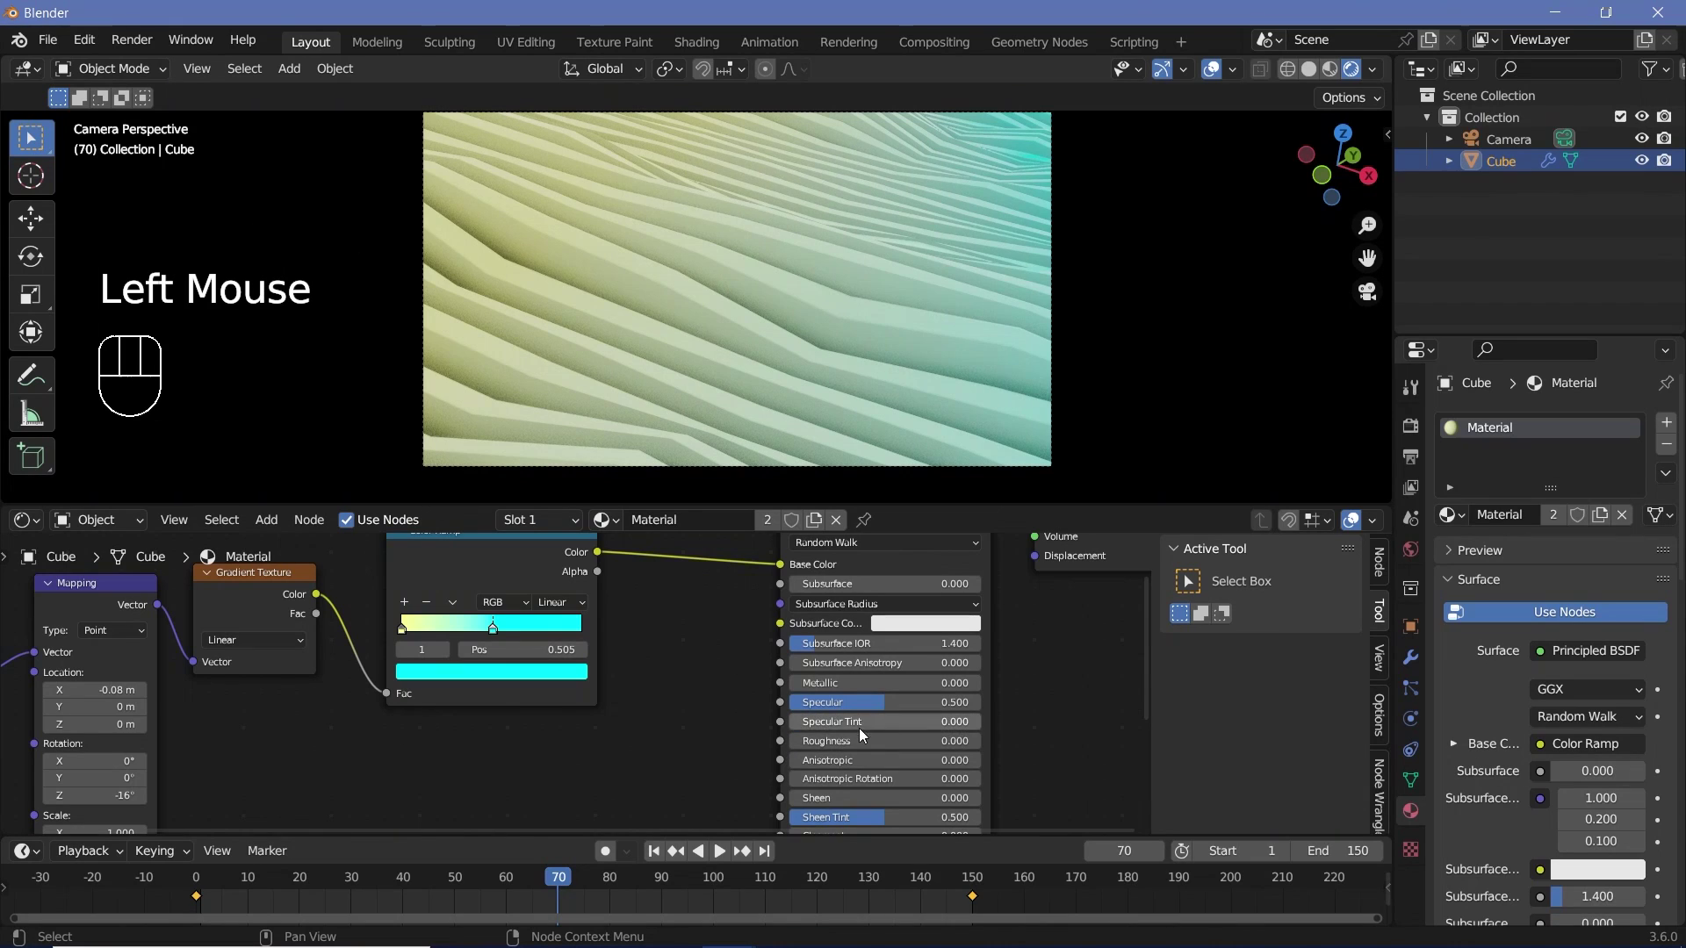
pyautogui.moveTo(848, 746); pyautogui.dragTo(787, 743)
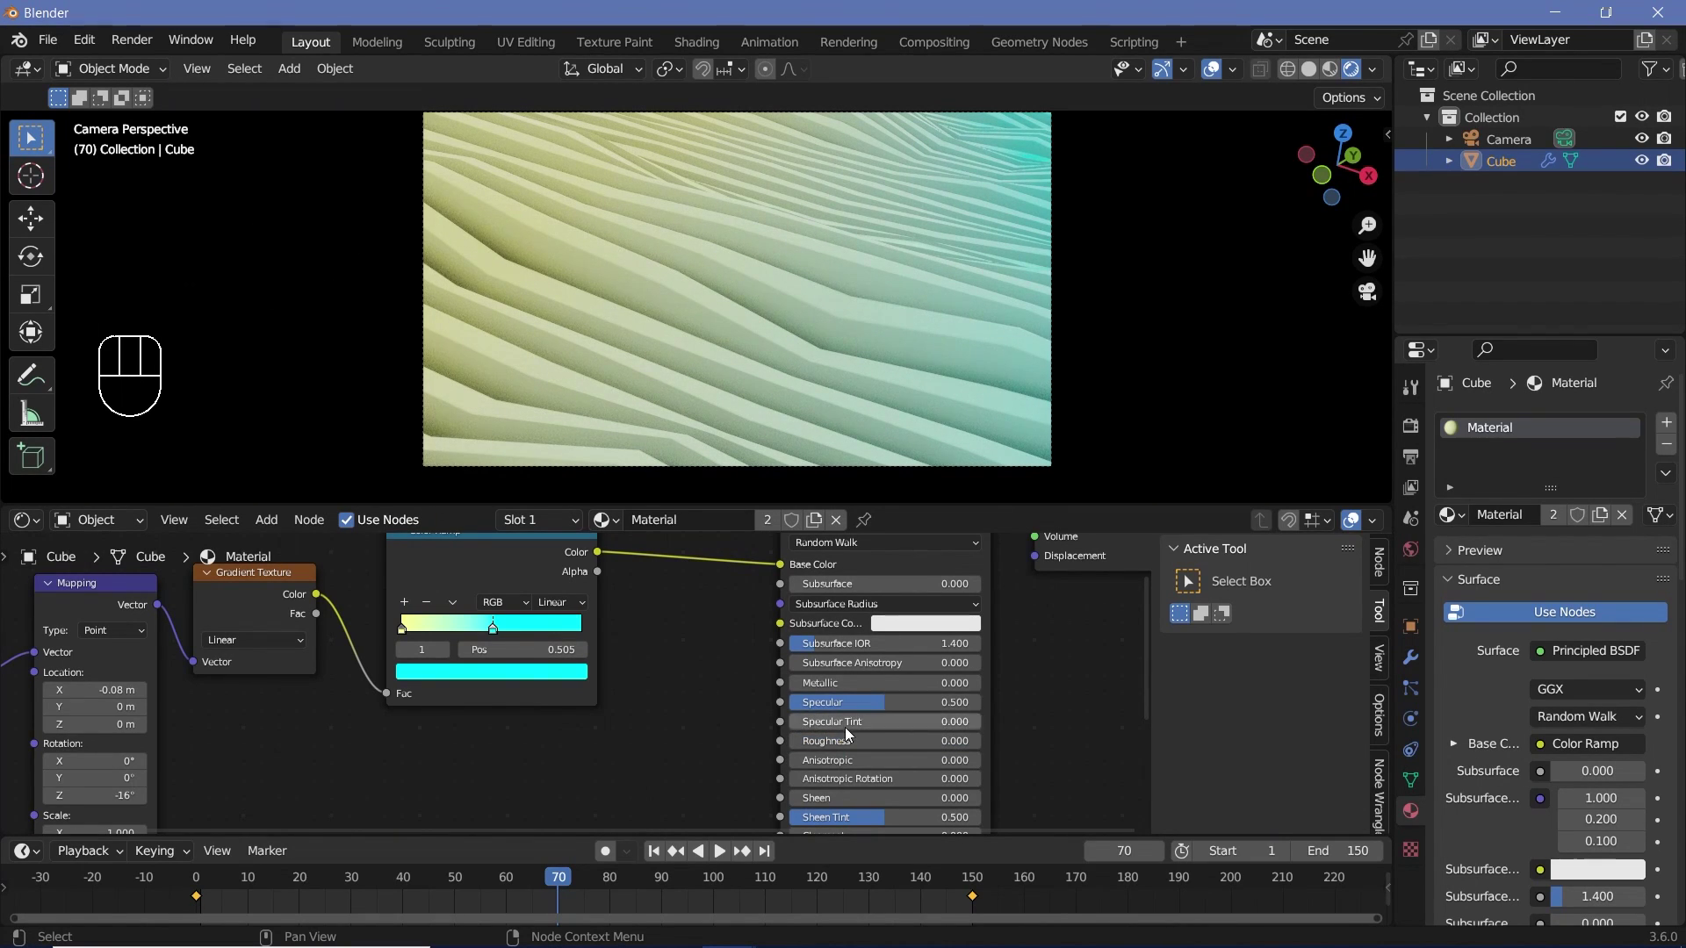
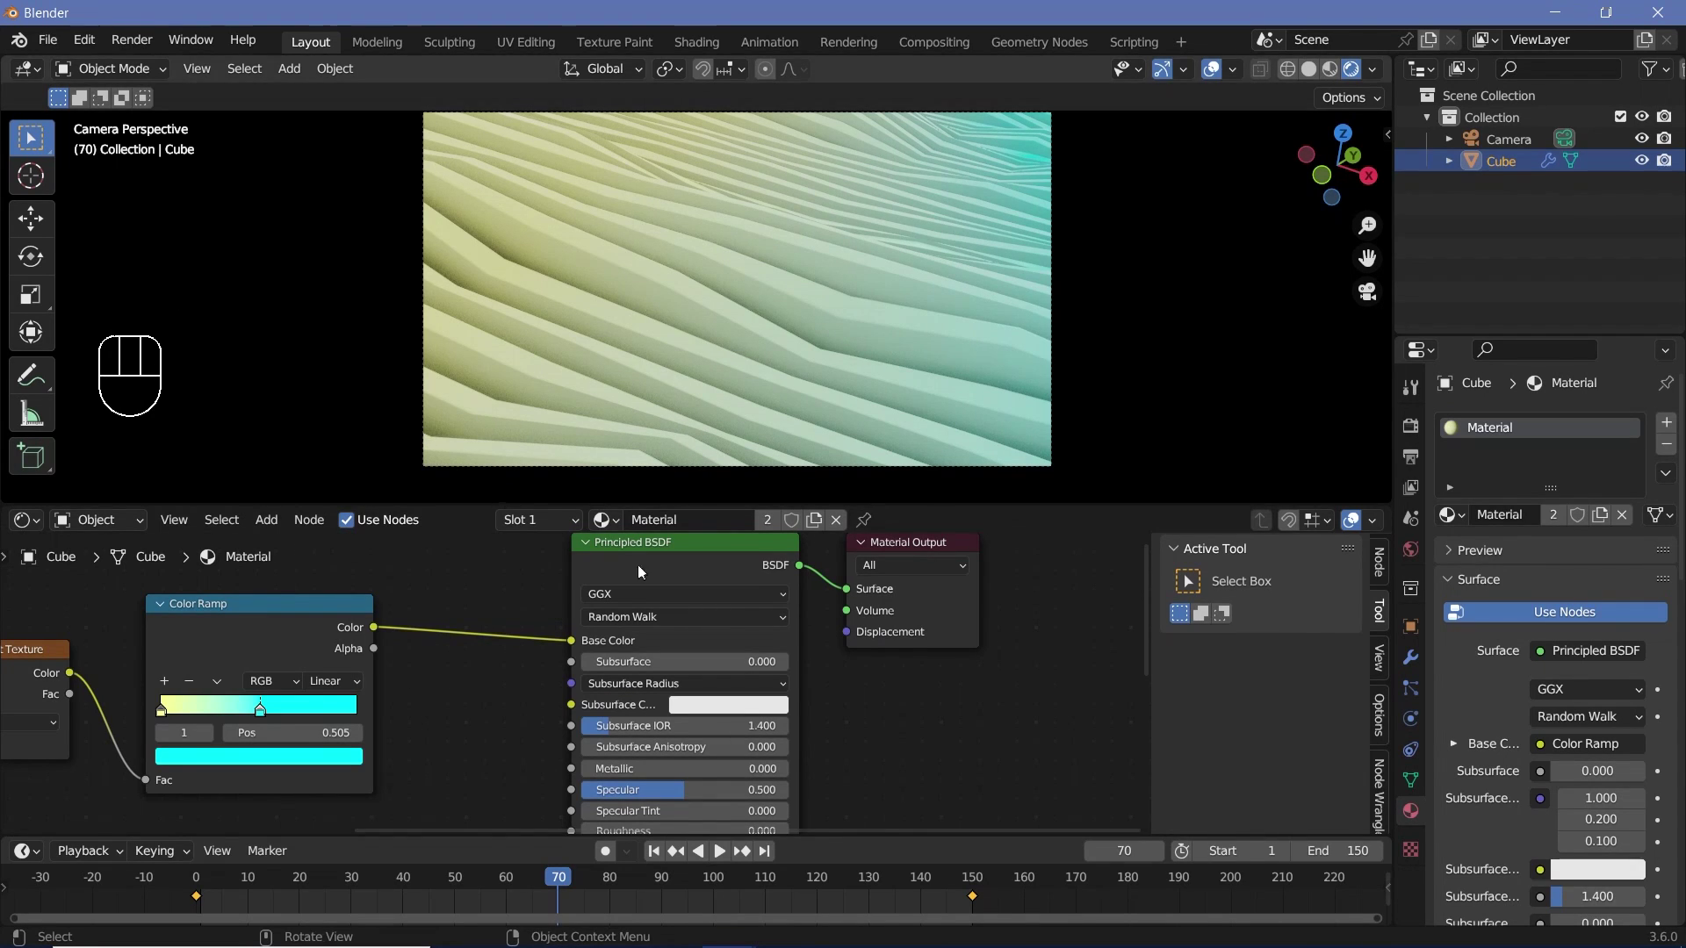
# Step: Enable Depth of Field on the camera and expand its settings
pyautogui.click(1498, 147)
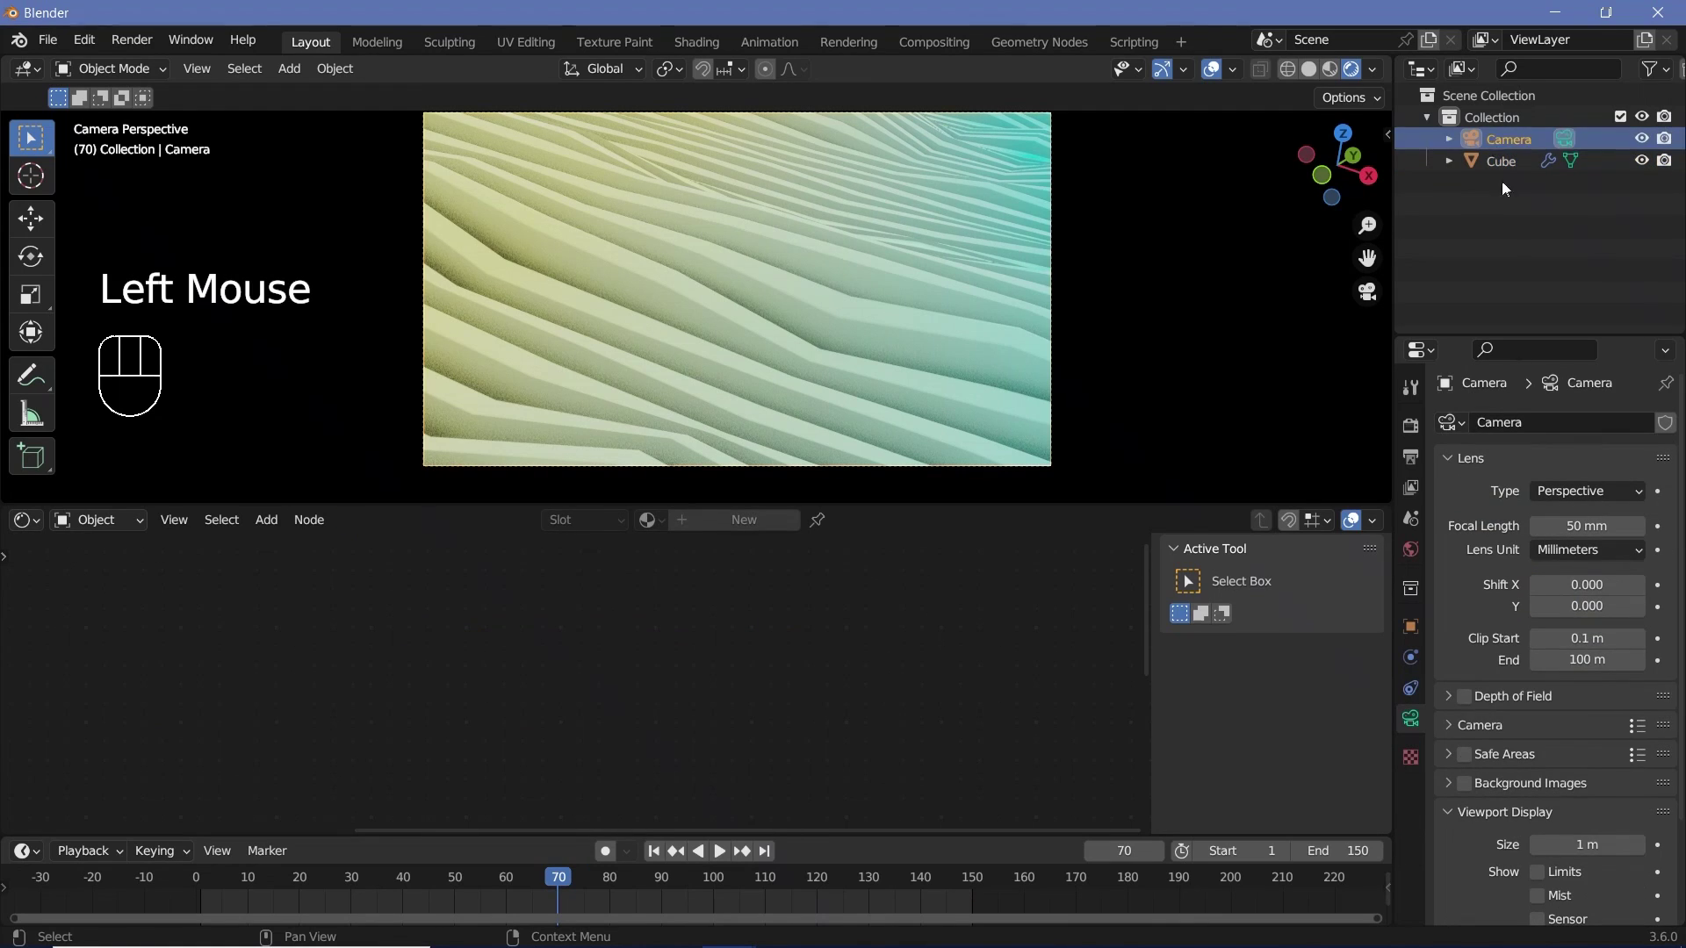
pyautogui.click(1472, 705)
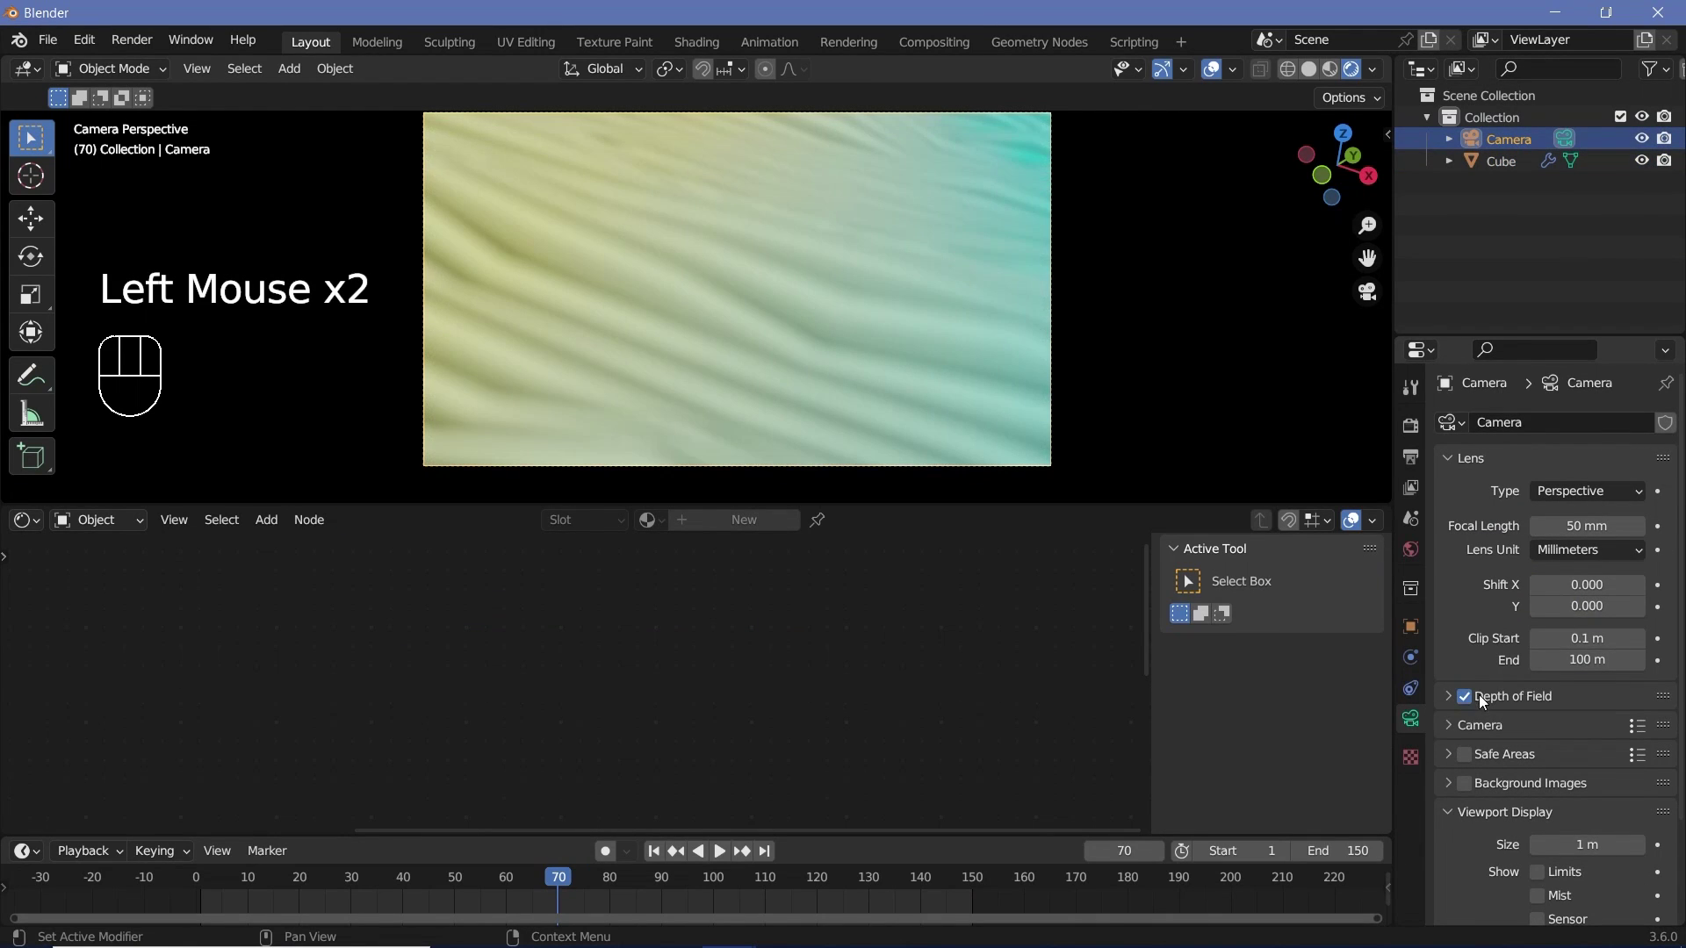
pyautogui.click(1453, 709)
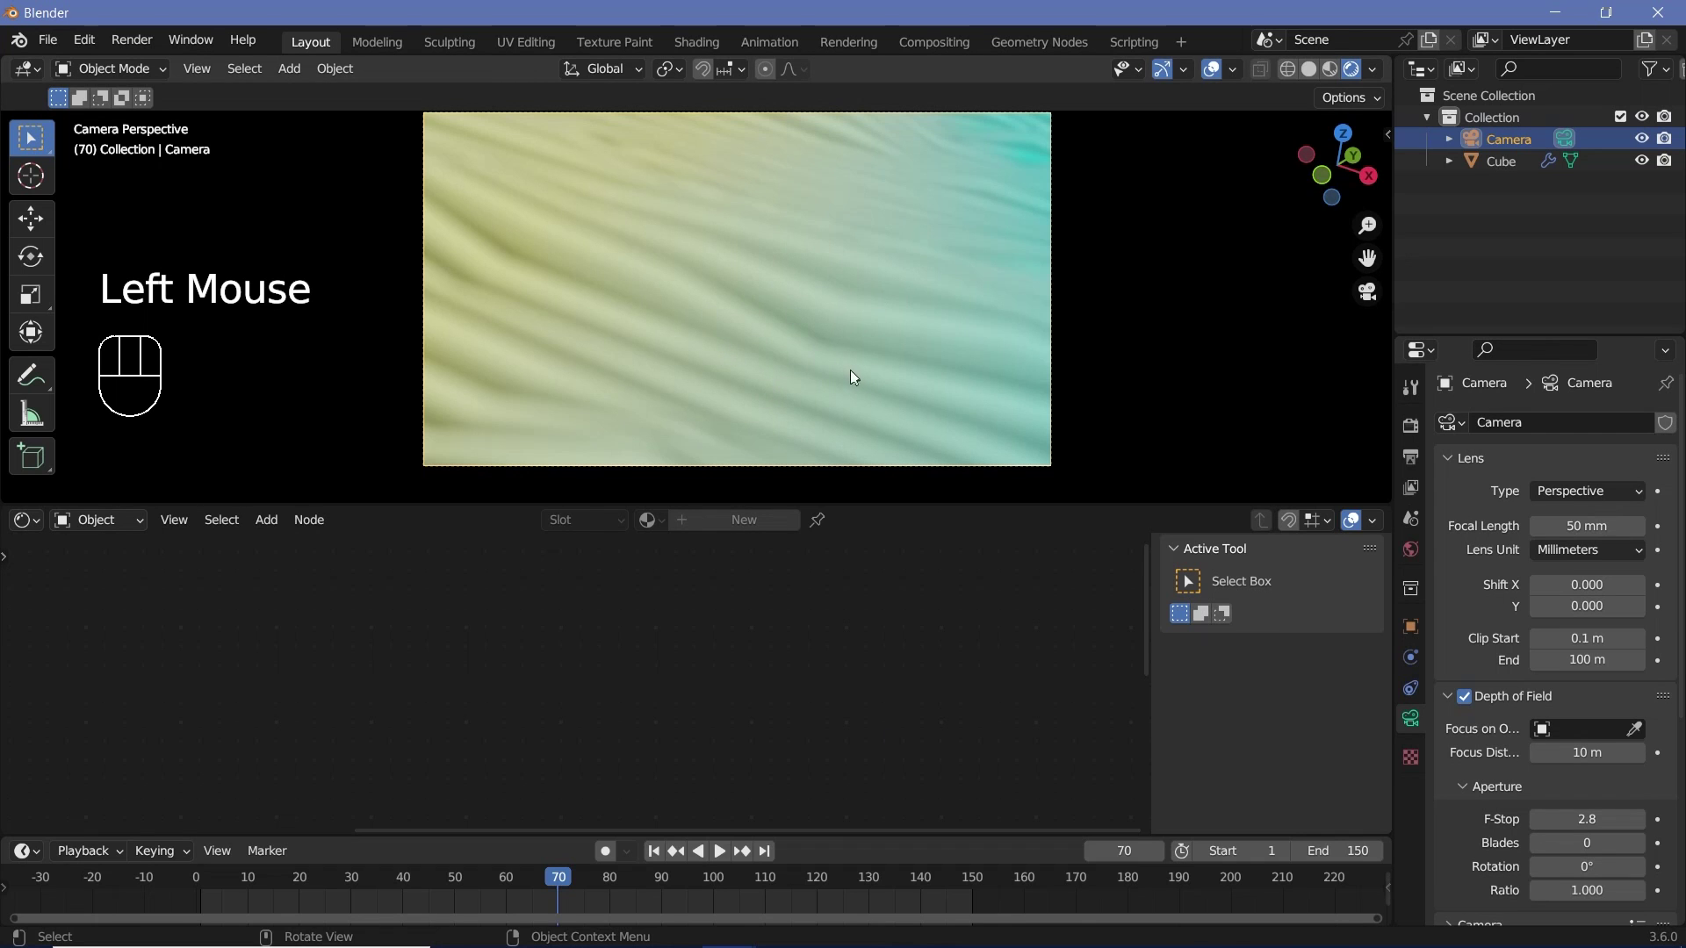
# Step: Orbit around the scene, then return to the camera view to check the soft blur
pyautogui.middleClick(811, 349)
pyautogui.scroll(-3)
pyautogui.moveTo(742, 333); pyautogui.dragTo(645, 309)
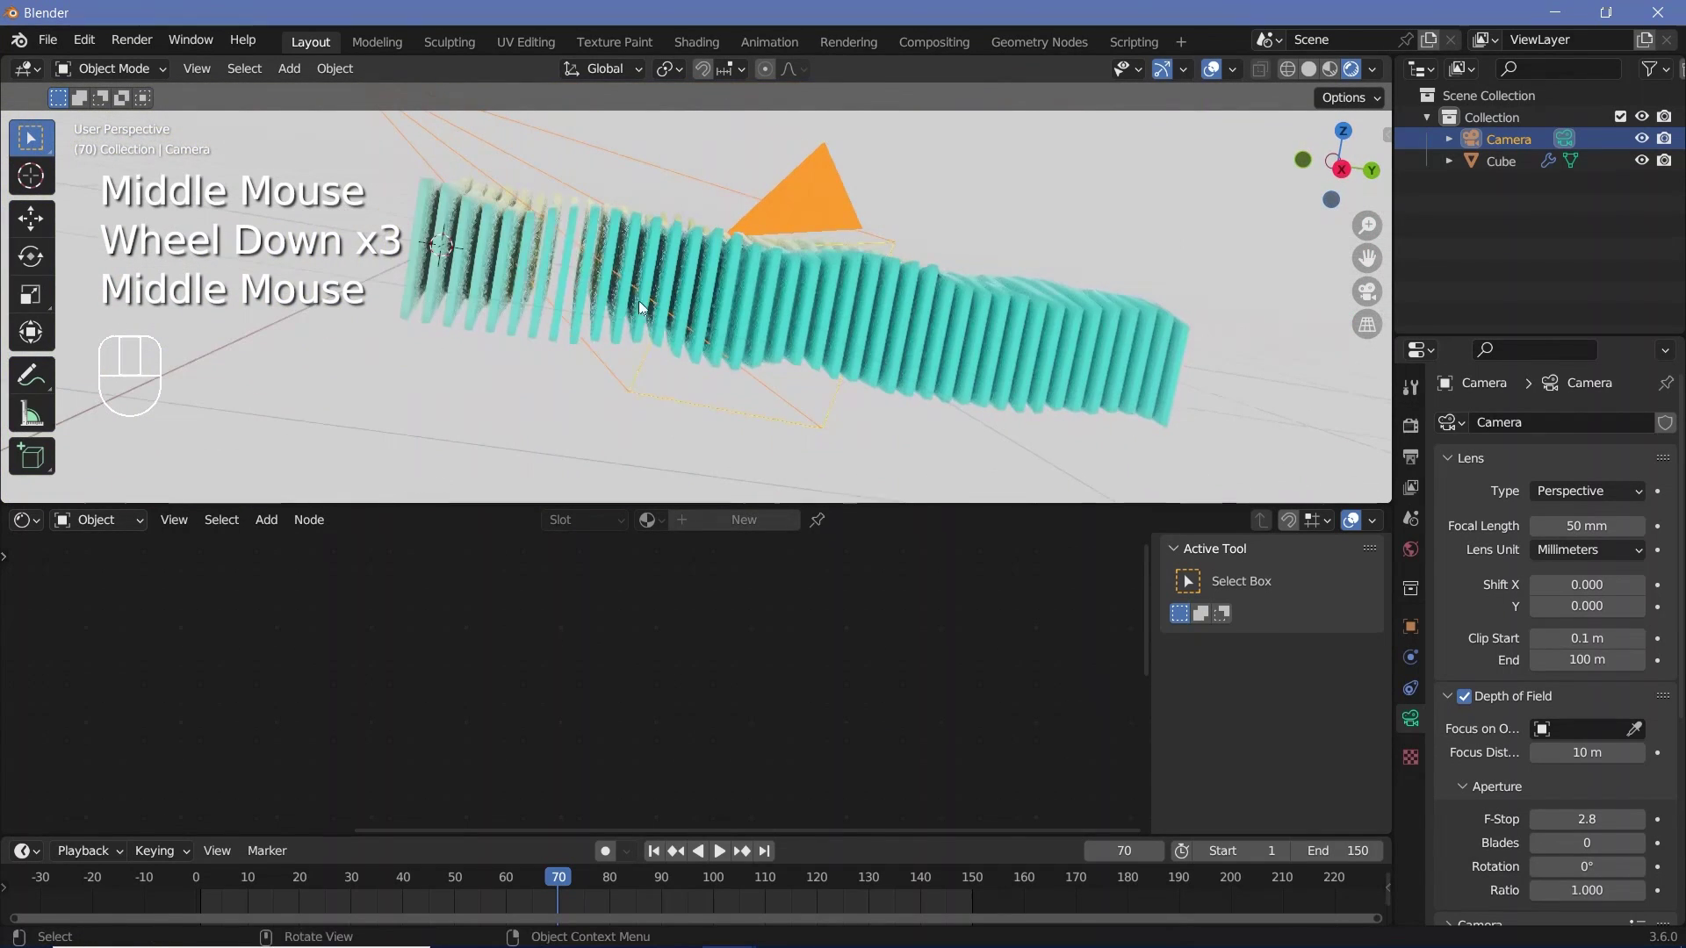
pyautogui.moveTo(772, 345); pyautogui.dragTo(800, 318)
pyautogui.press('KP_0')
pyautogui.scroll(-3)
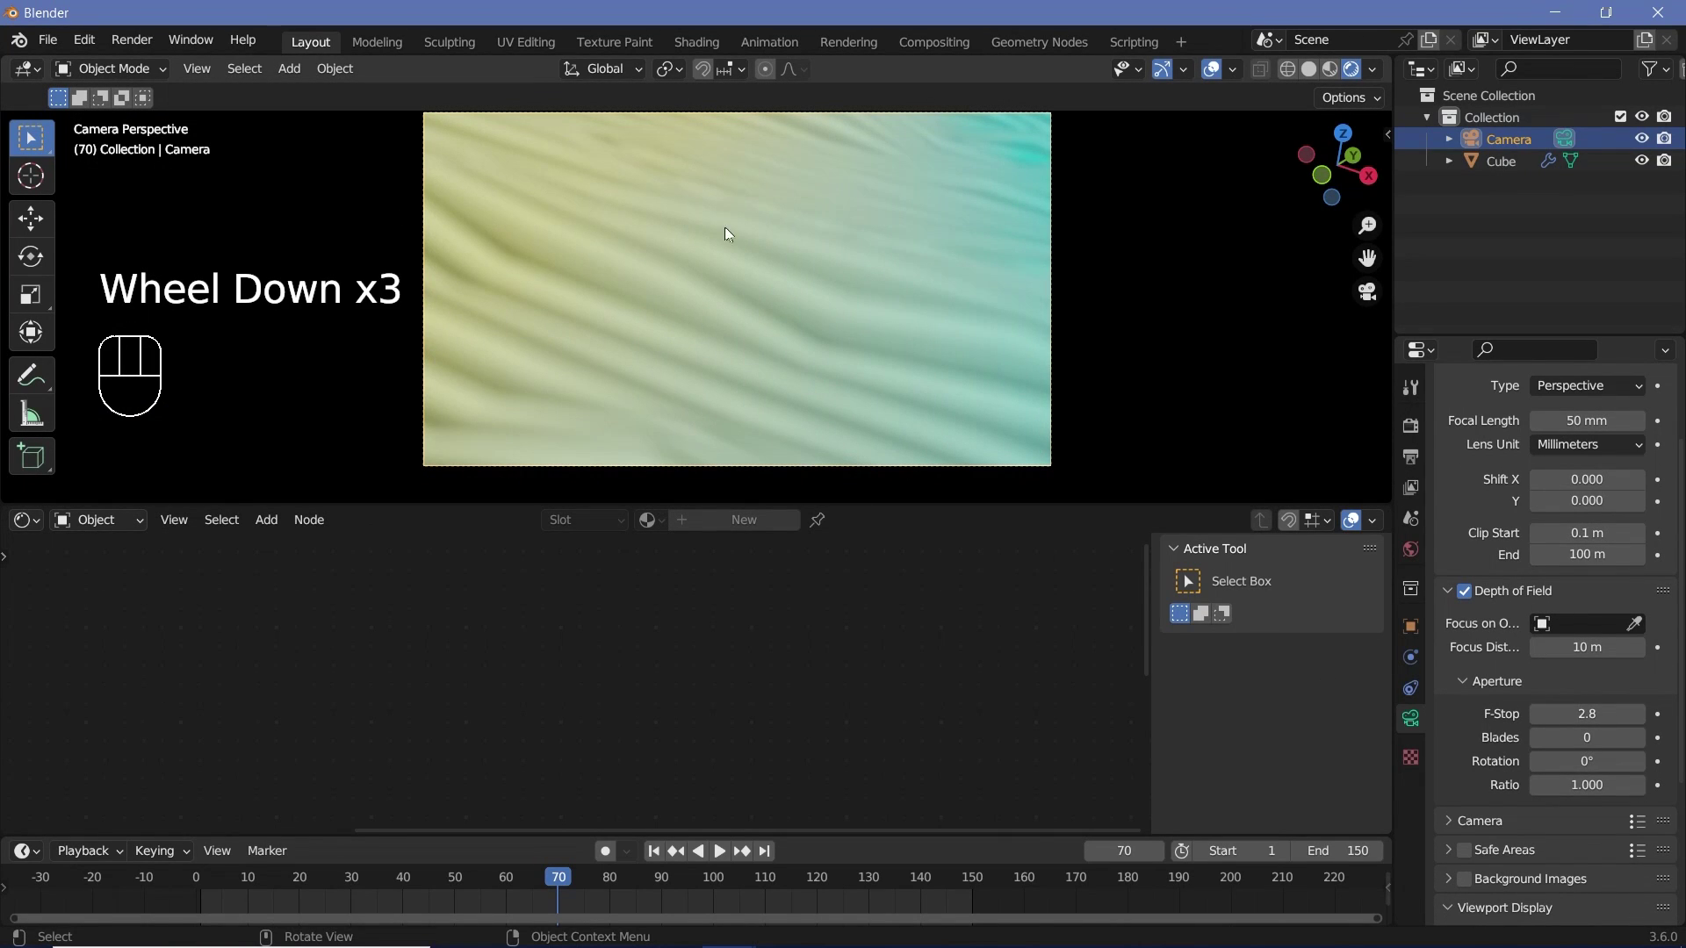